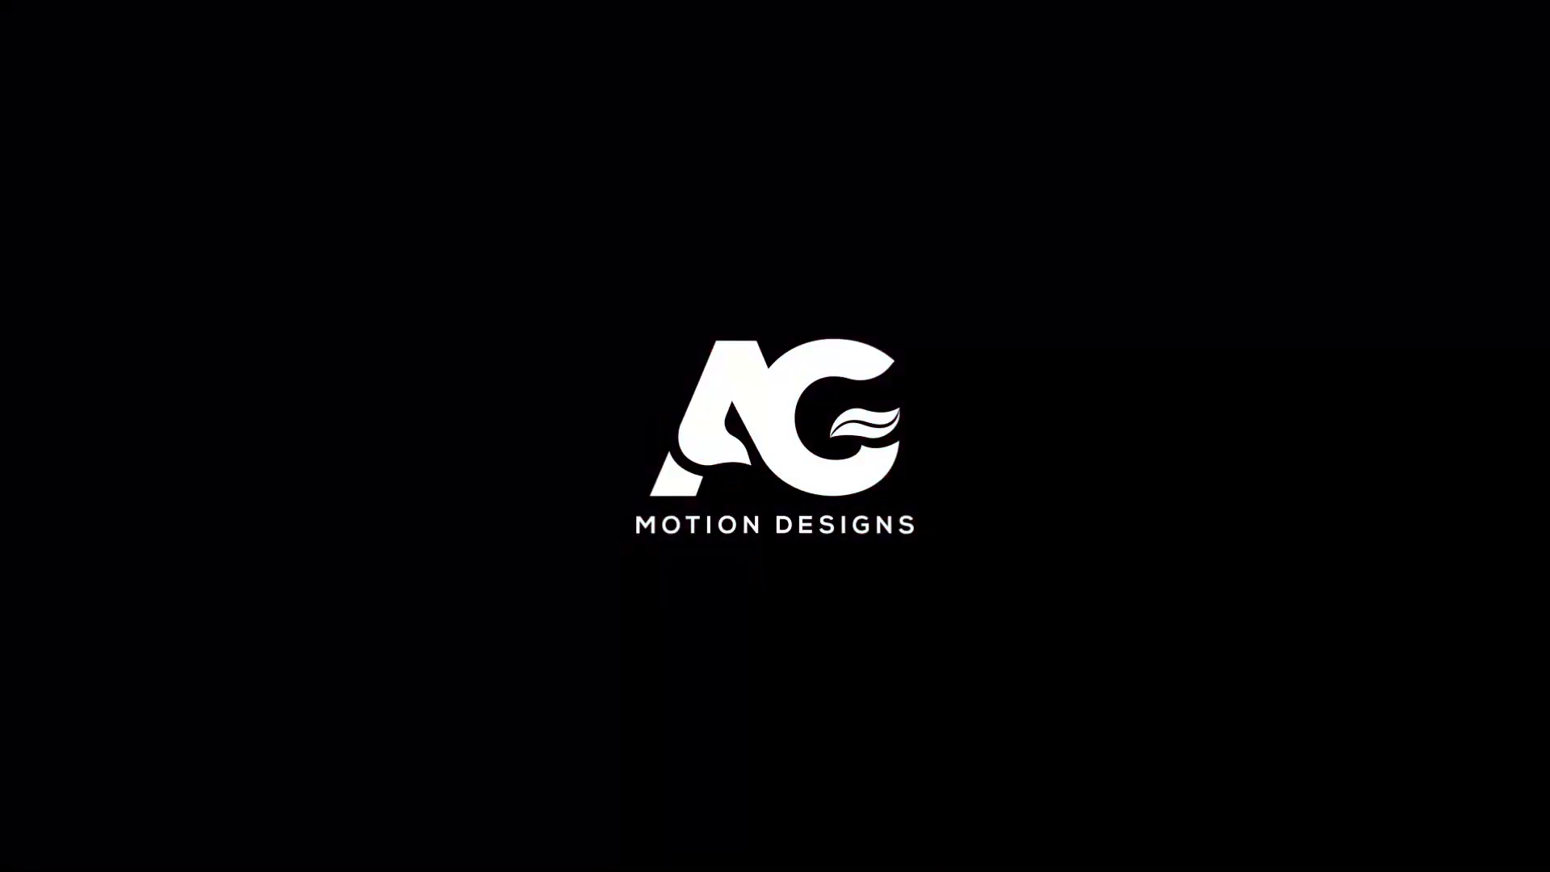
- Bring the Intel logo document into view in Photoshop's Layers panel
{"action": "left_click", "coordinate": [1401, 792]}
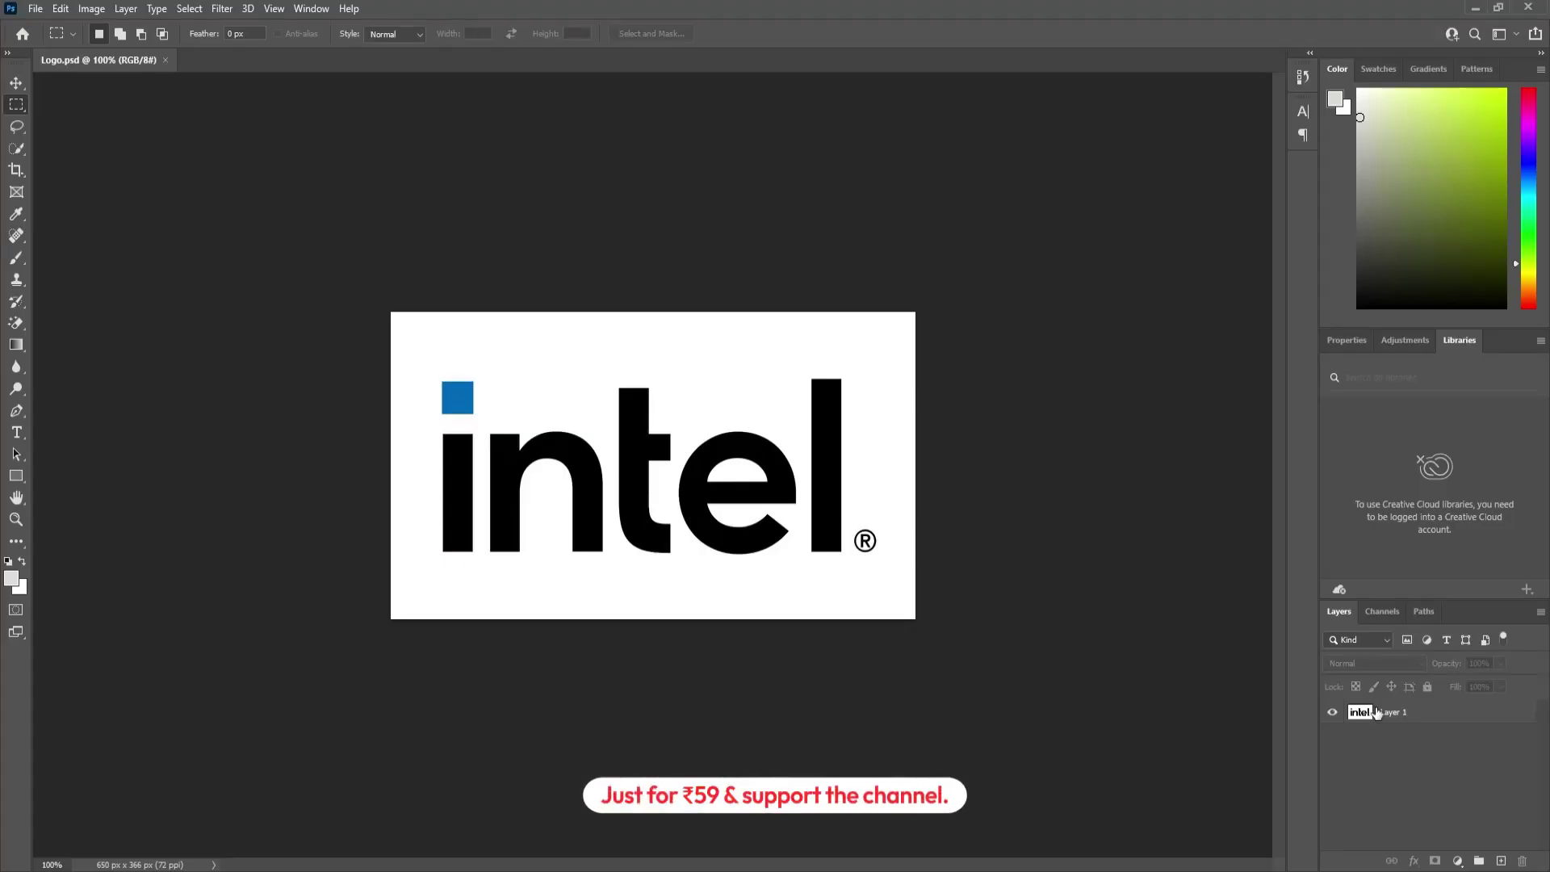
- Unlock the Background layer so it becomes an editable Layer 1
{"action": "left_click", "coordinate": [1381, 715]}
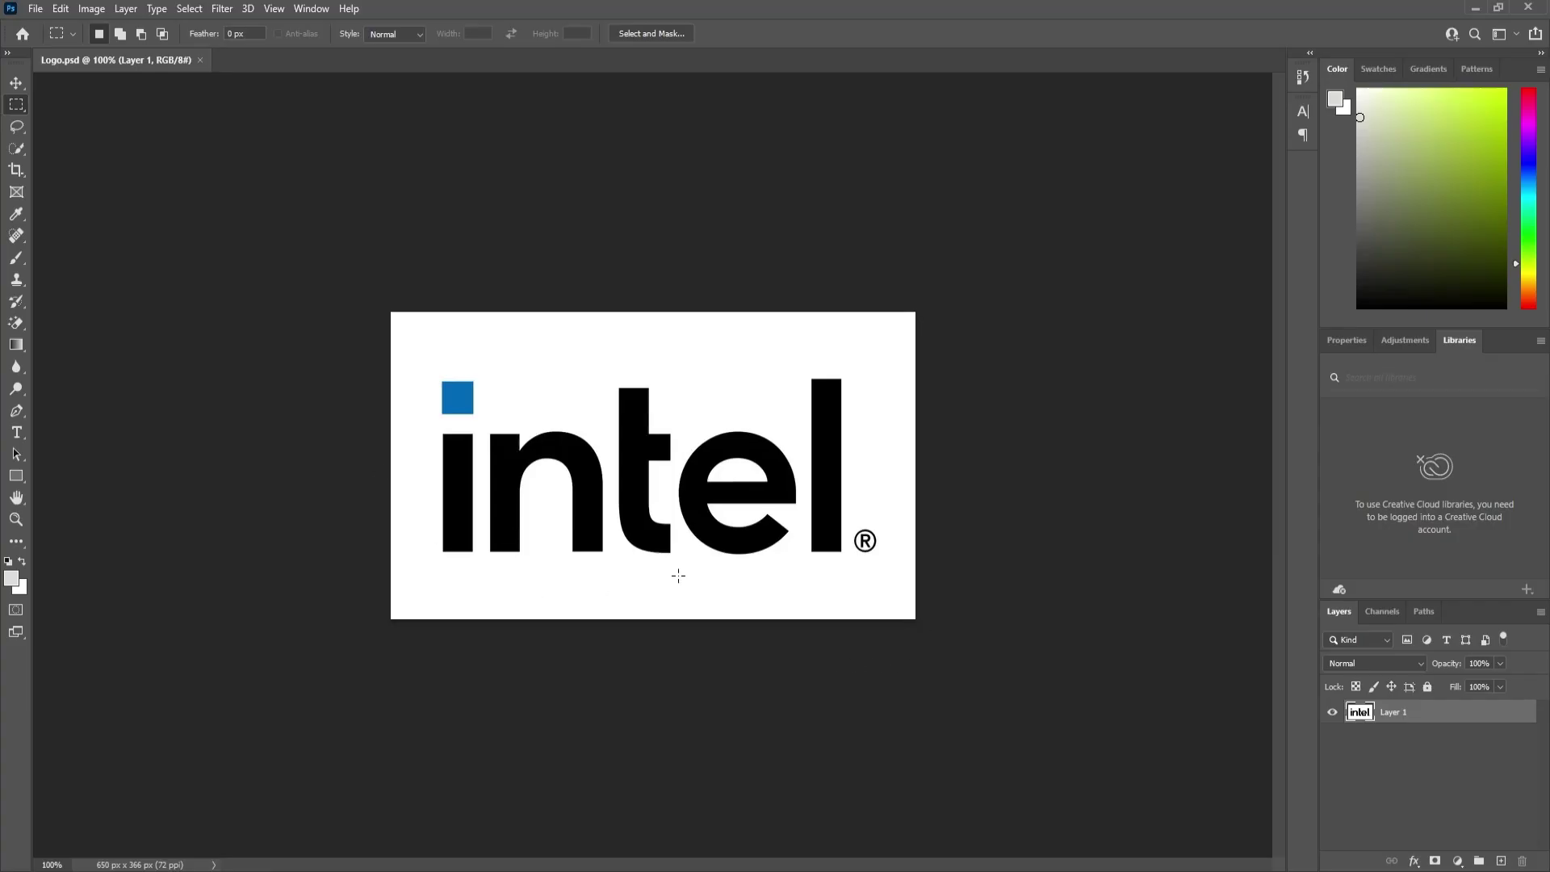
{"action": "left_click", "coordinate": [1433, 783]}
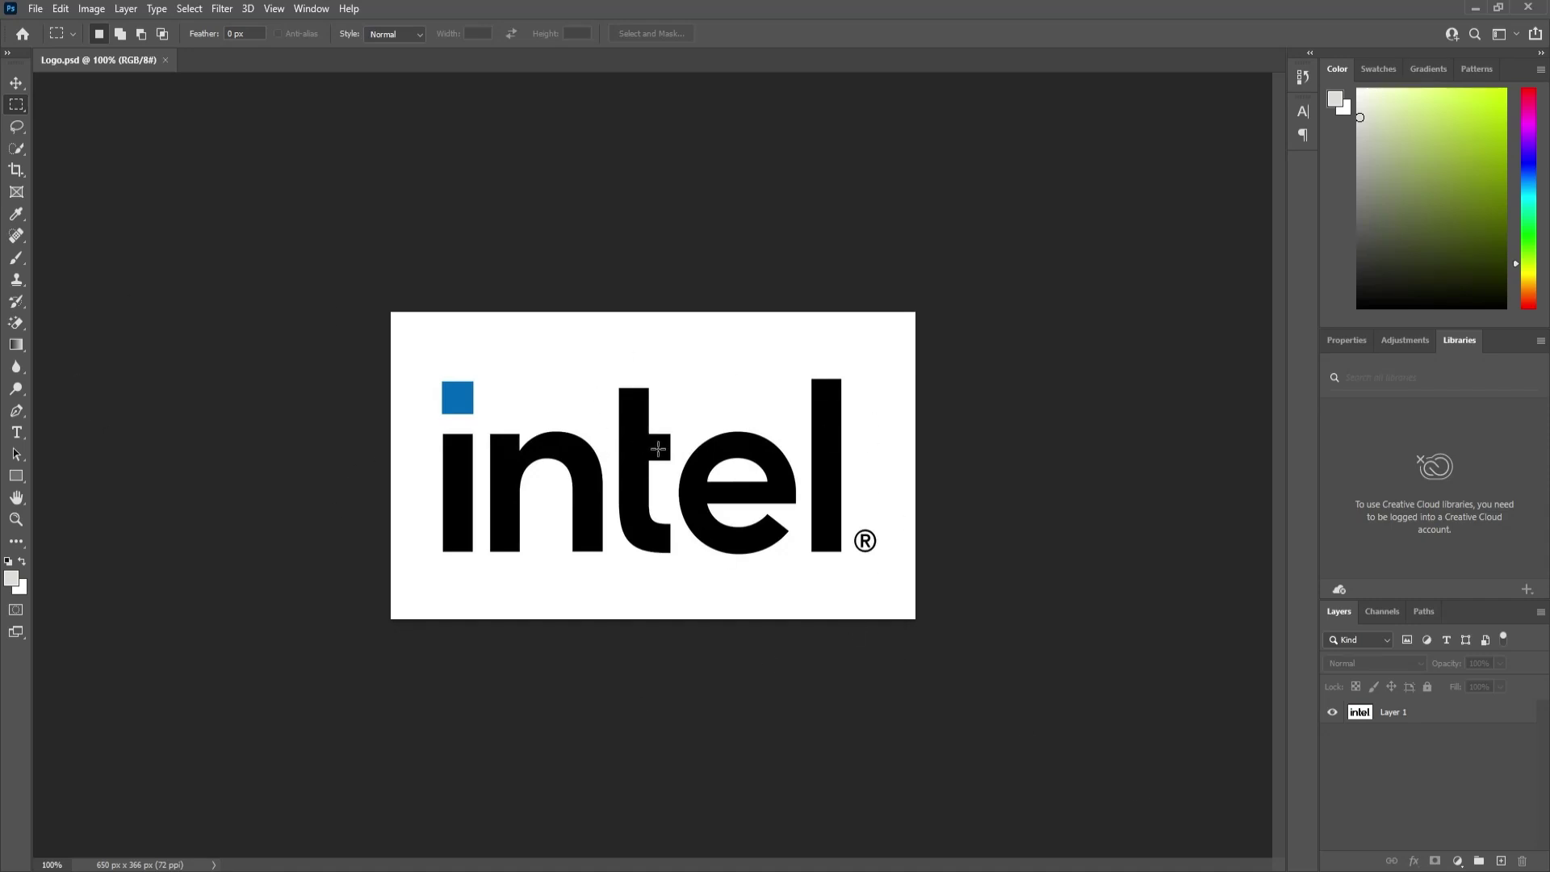
{"action": "left_click", "coordinate": [1377, 760]}
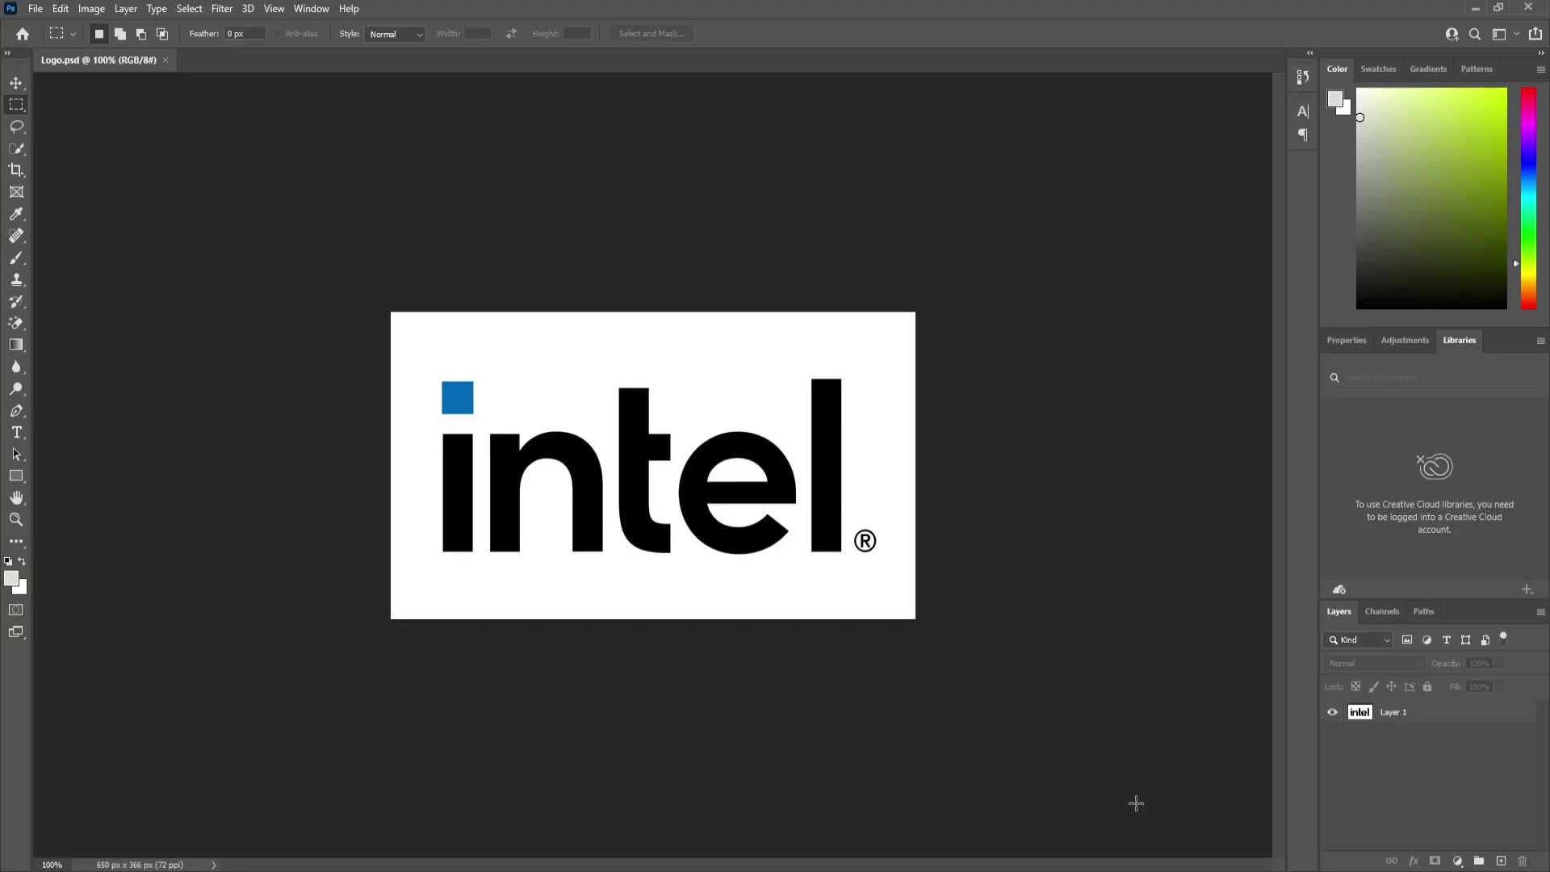
- Erase the white background and the white inside the letter e to transparency with the Magic Eraser
{"action": "left_click_drag", "start_coordinate": [1415, 718], "coordinate": [70, 363]}
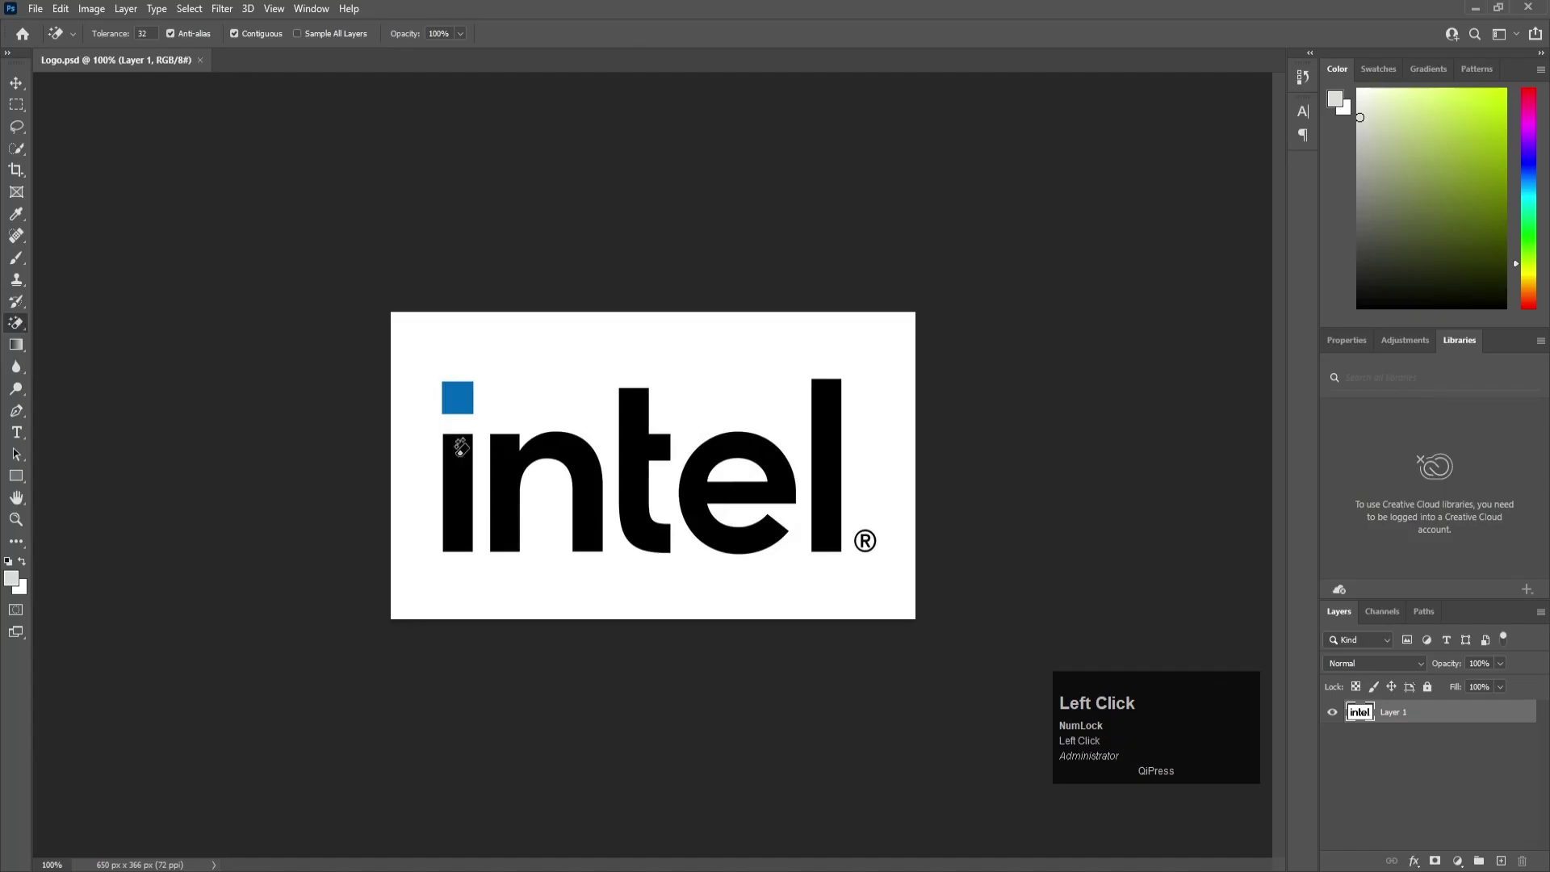
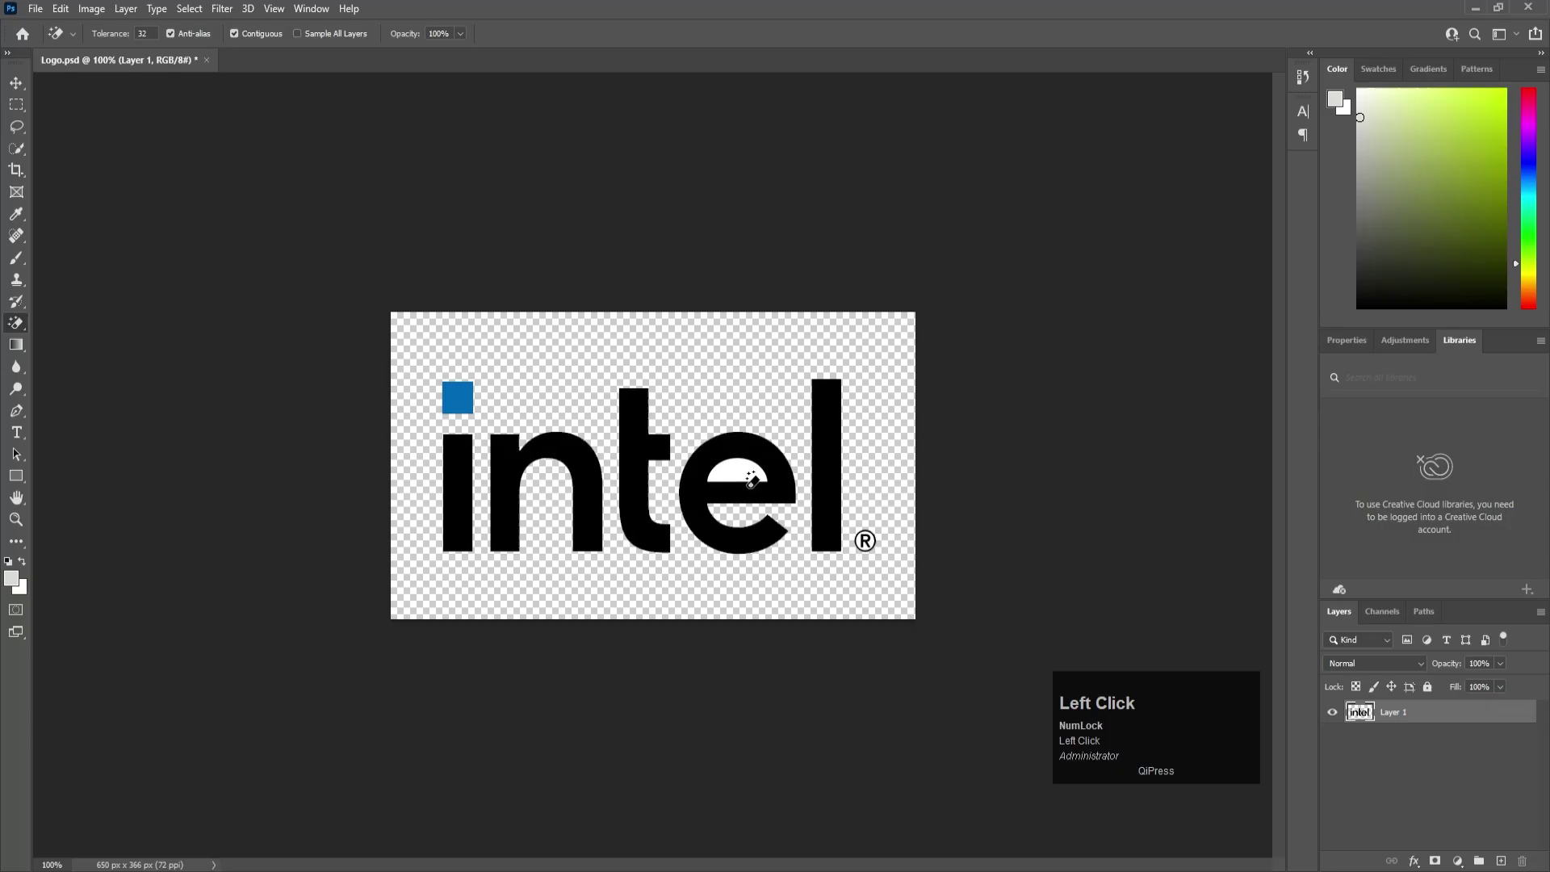
{"action": "left_click", "coordinate": [735, 479]}
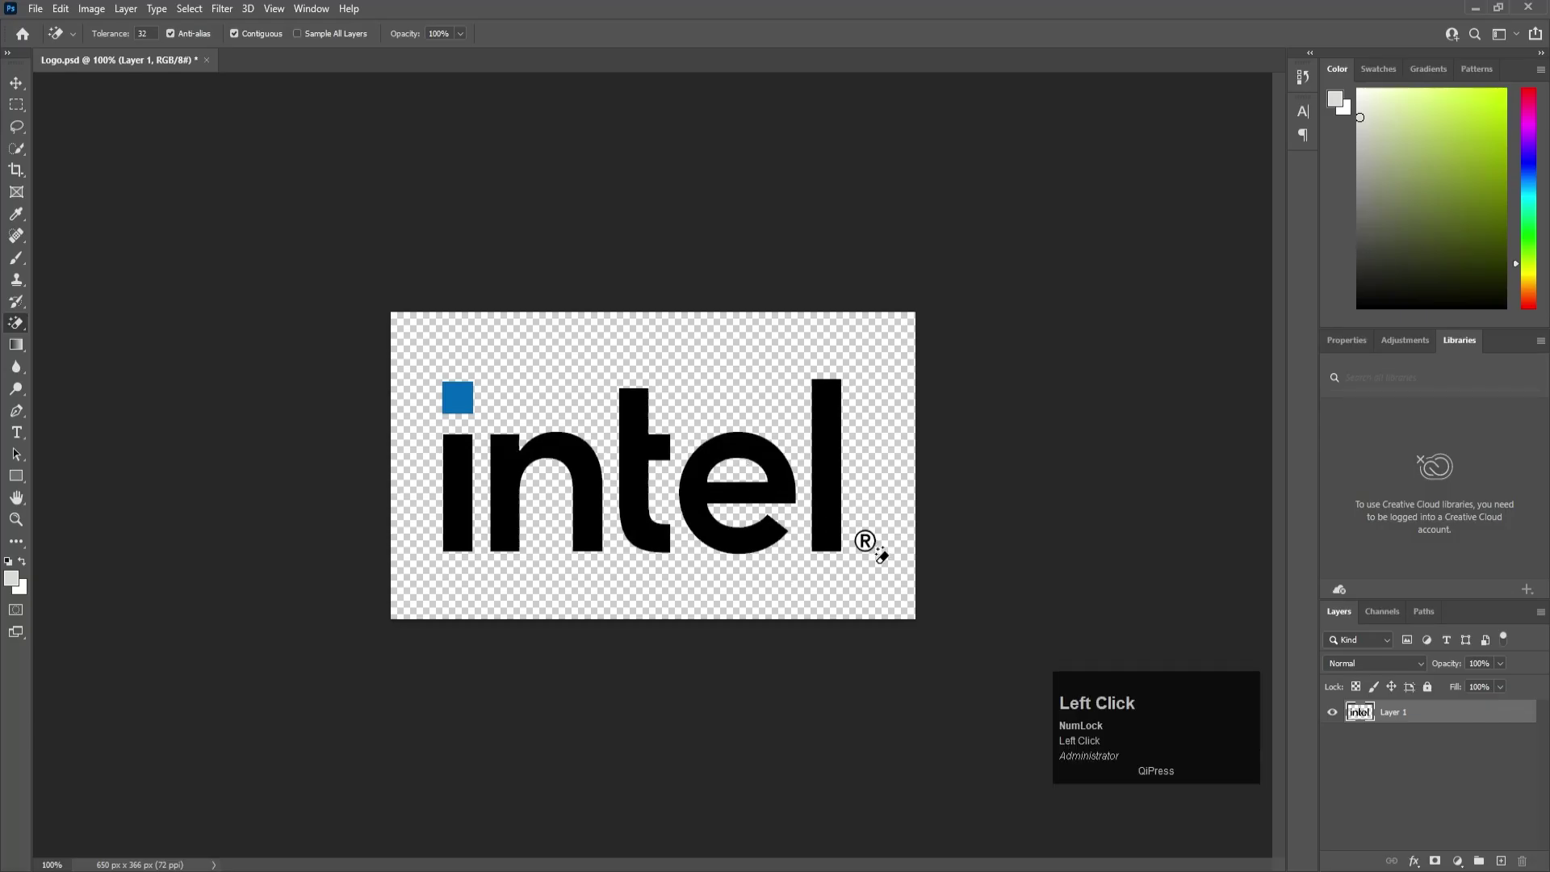
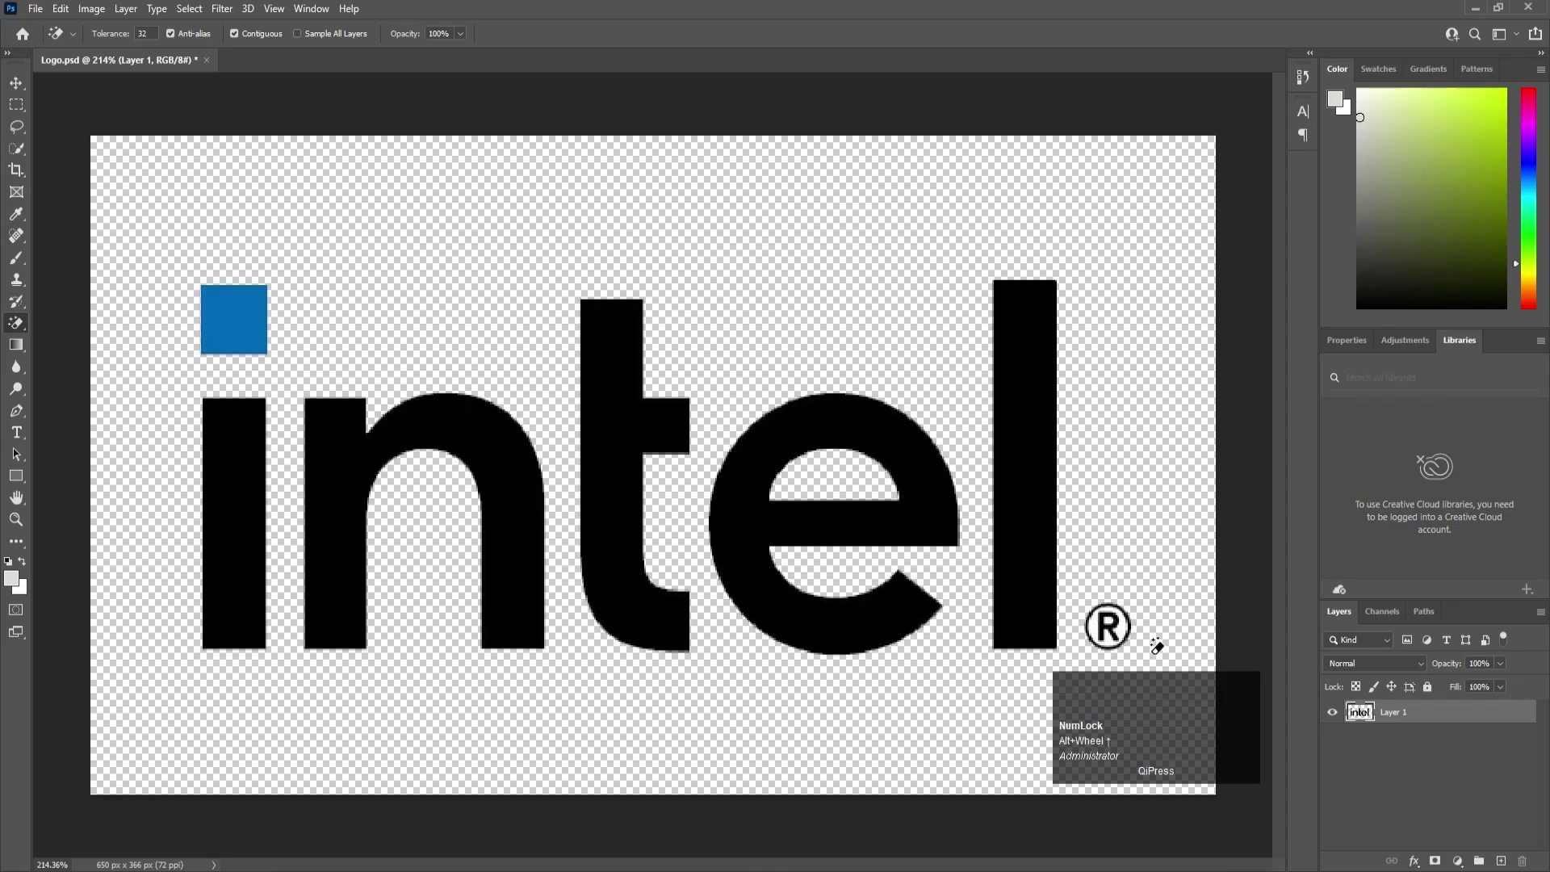
{"action": "scroll", "scroll_direction": "up", "scroll_amount": 3}
{"action": "scroll", "scroll_direction": "down", "scroll_amount": 3}
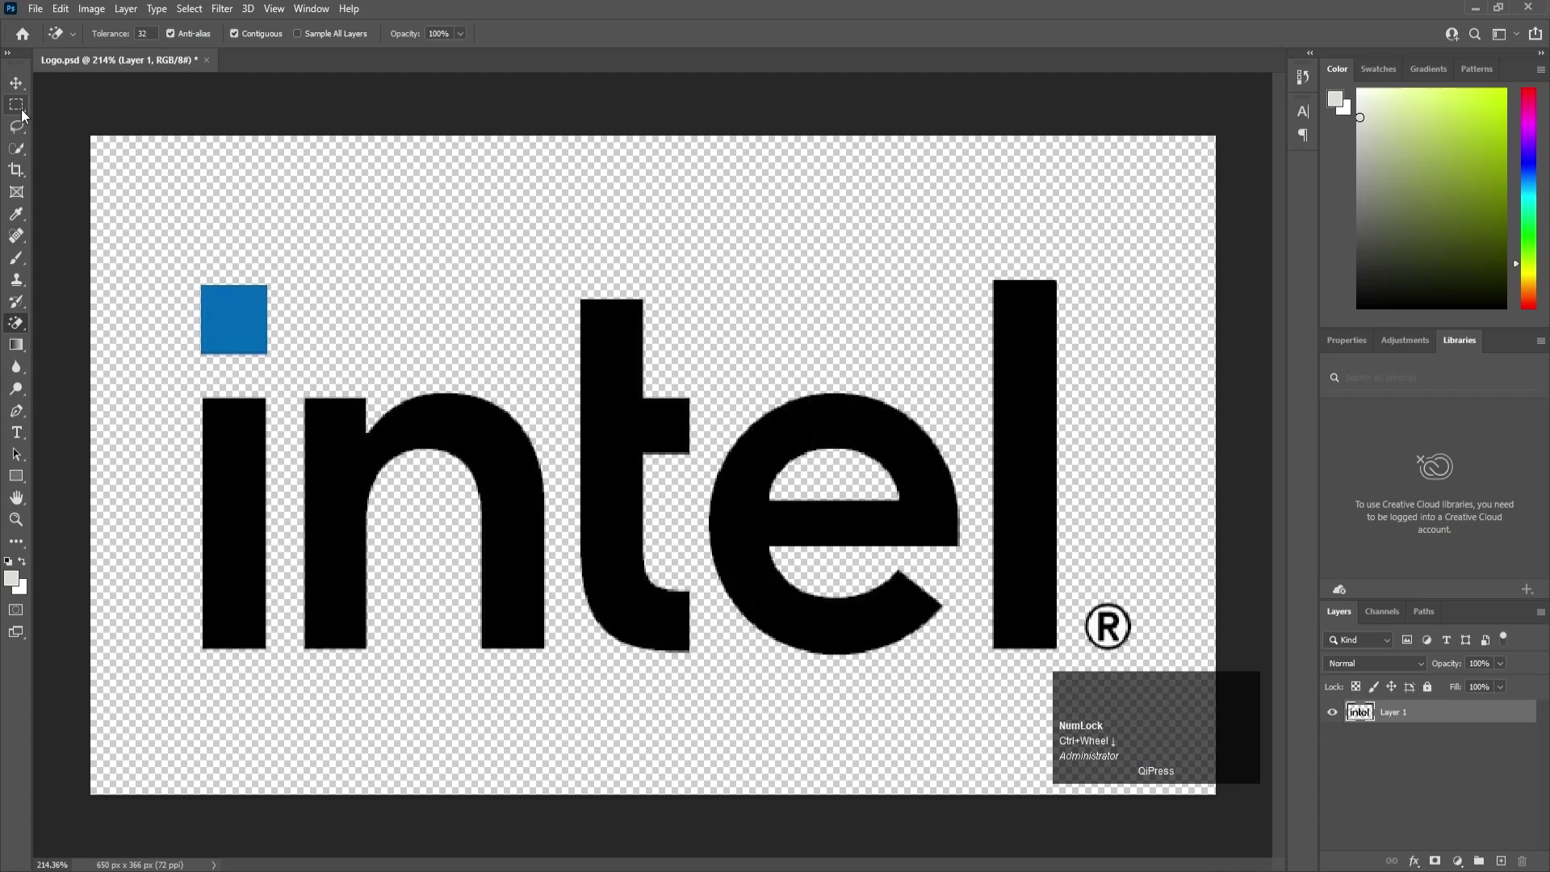
- Cut the blue cube onto its own new layer, name it Cube and hide it
{"action": "left_click", "coordinate": [25, 110]}
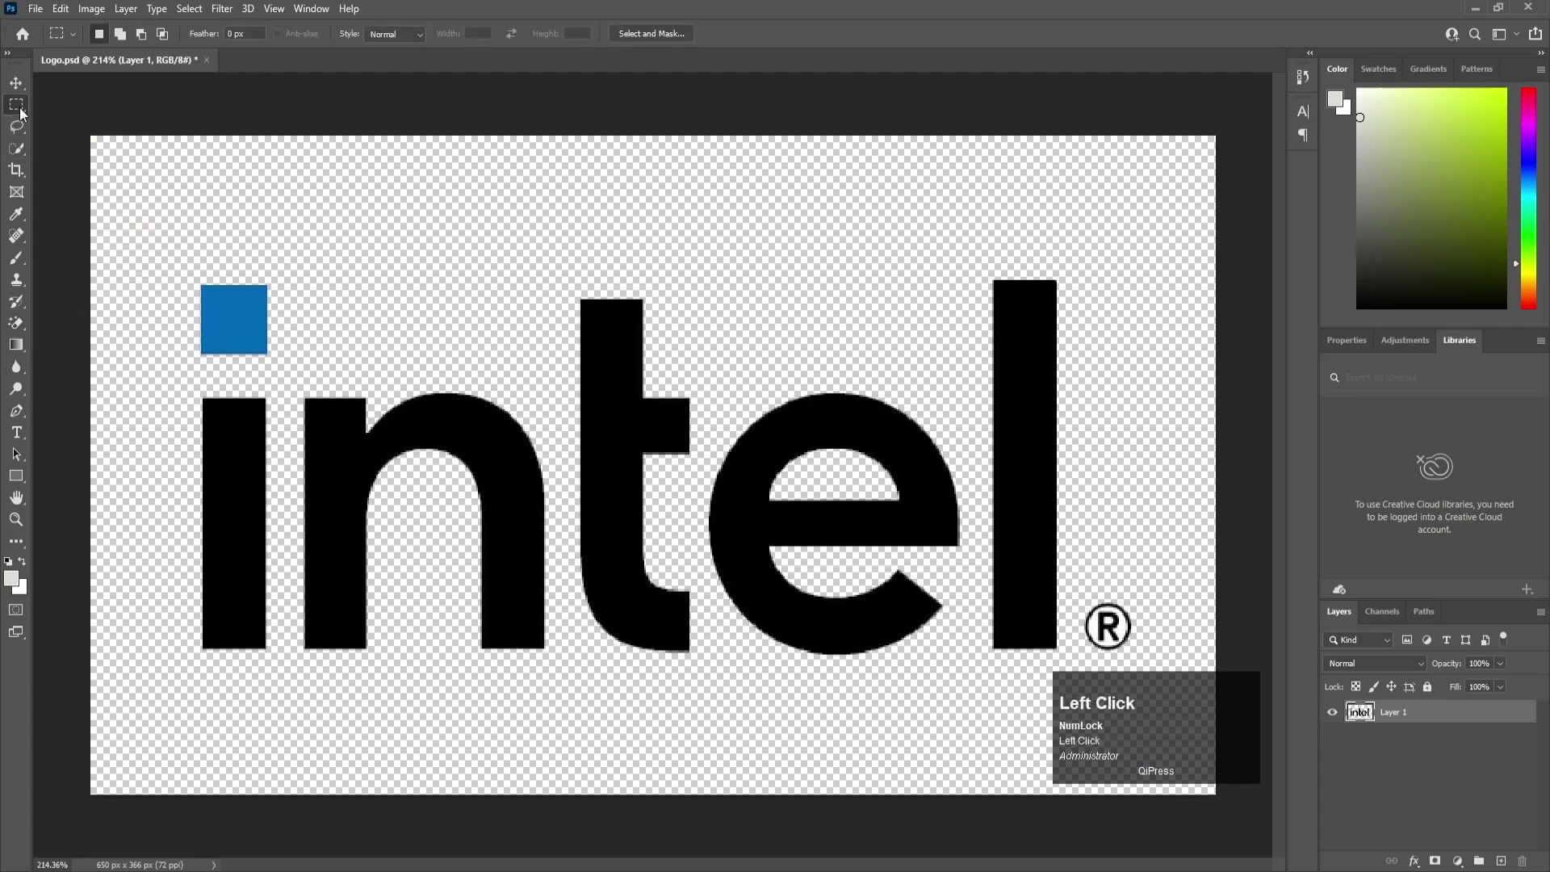
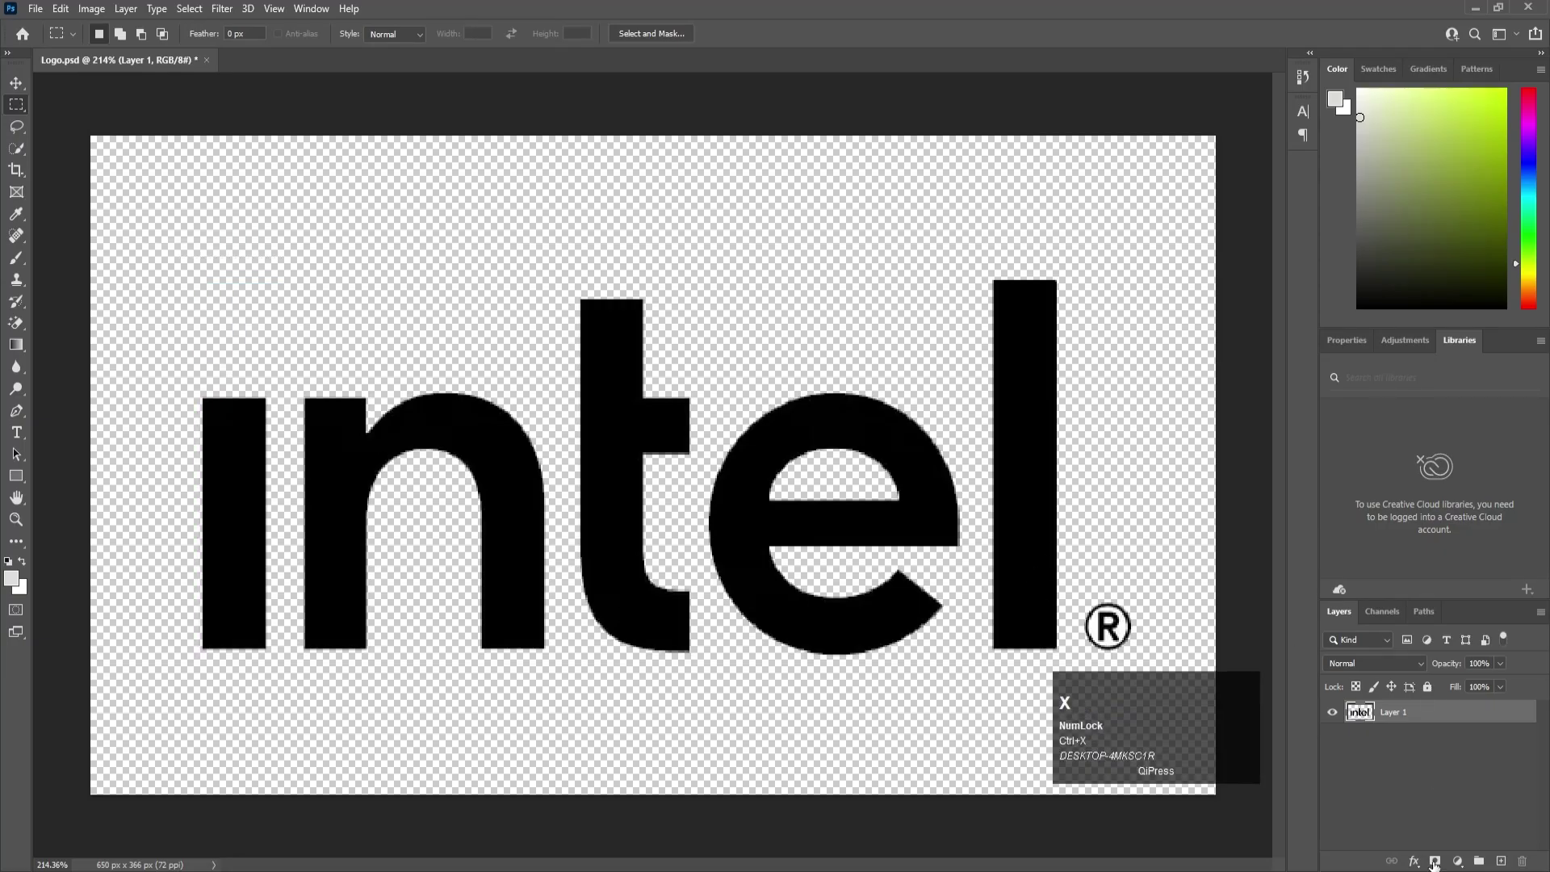
{"action": "left_click", "coordinate": [1449, 812]}
{"action": "key", "text": "ctrl+shift+v"}
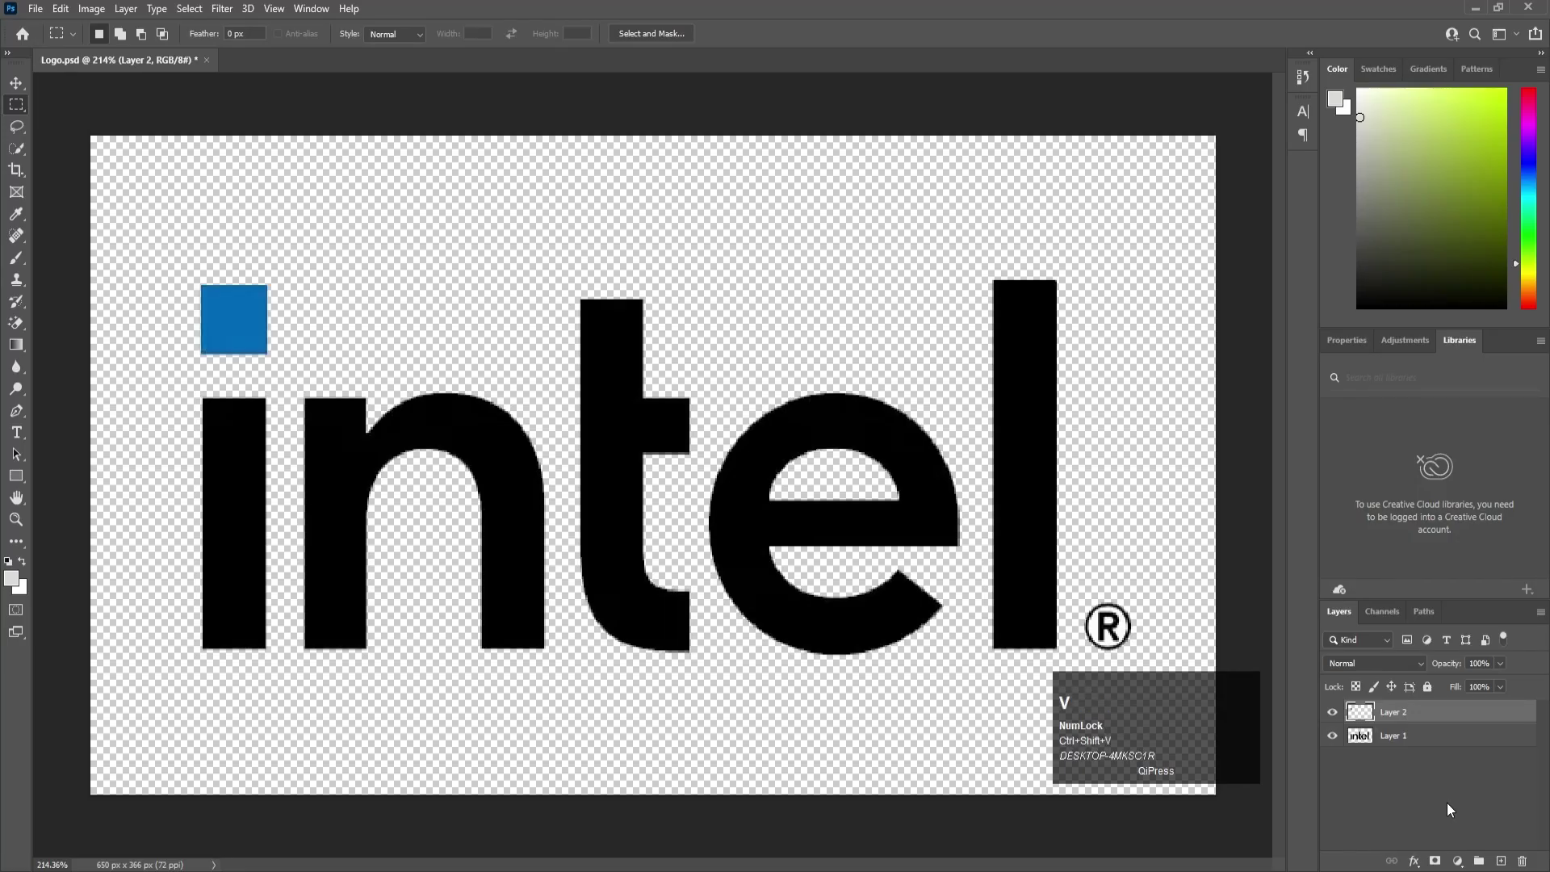
{"action": "left_click", "coordinate": [1408, 719]}
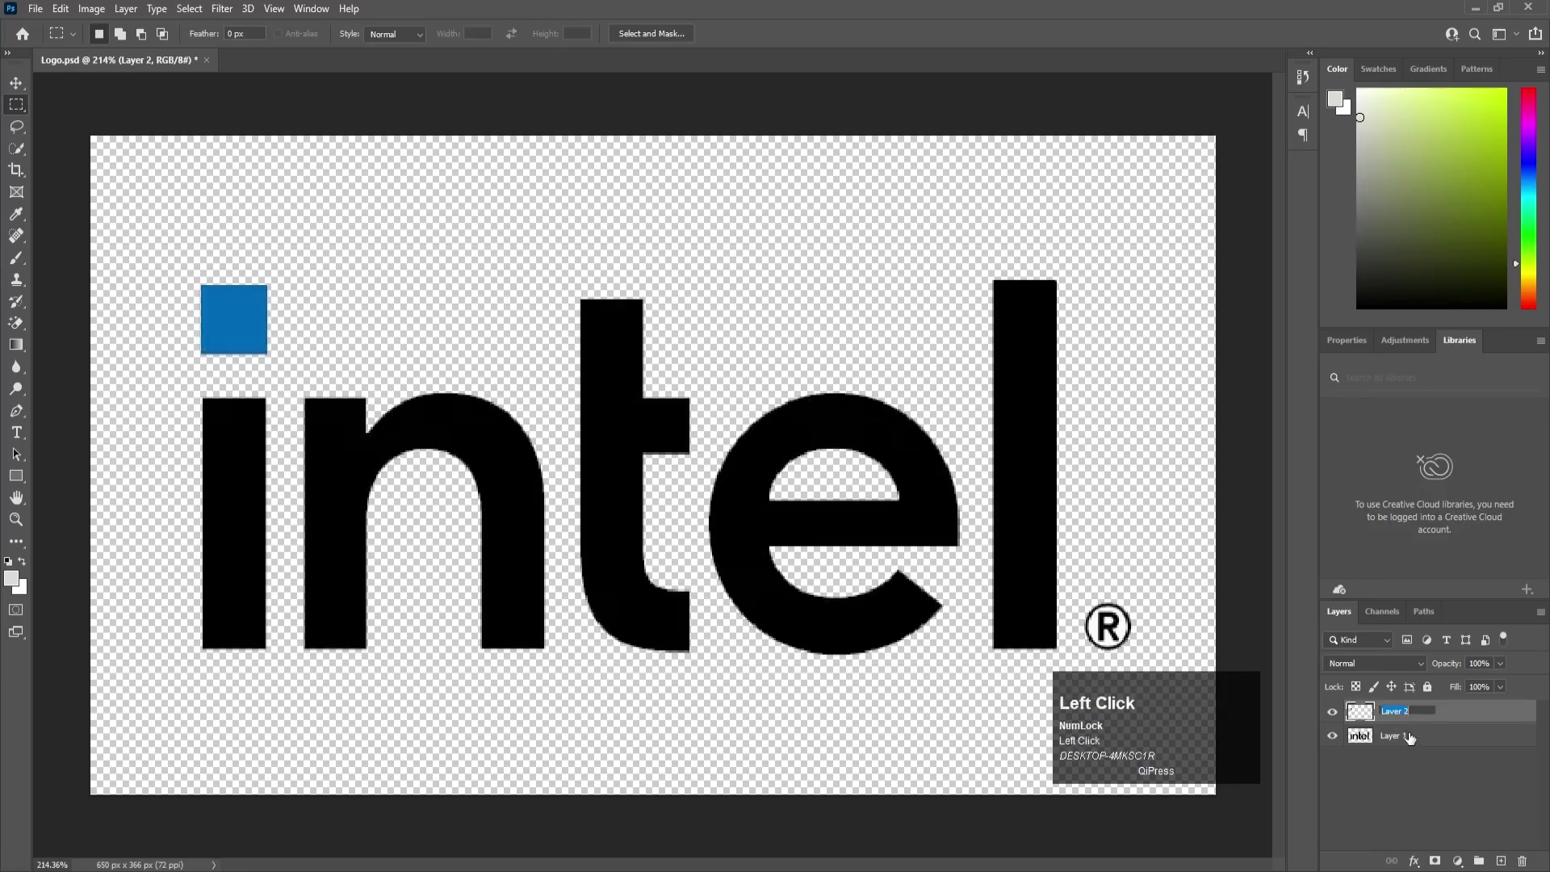
{"action": "key", "text": "shift+c"}
{"action": "type", "text": "ube"}
{"action": "key", "text": "Return"}
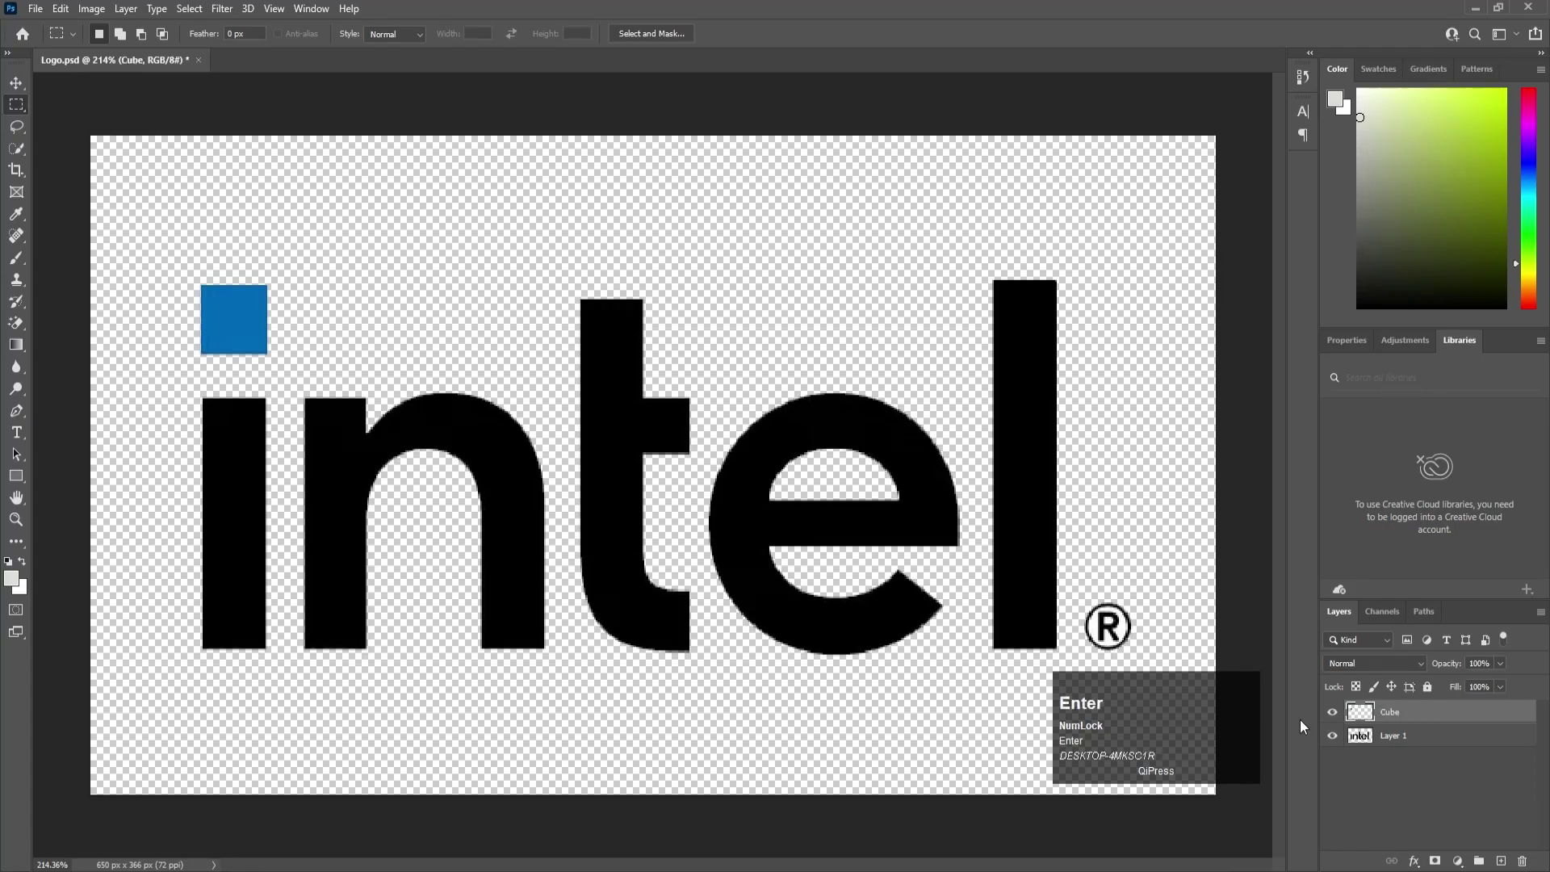
{"action": "left_click", "coordinate": [1341, 711]}
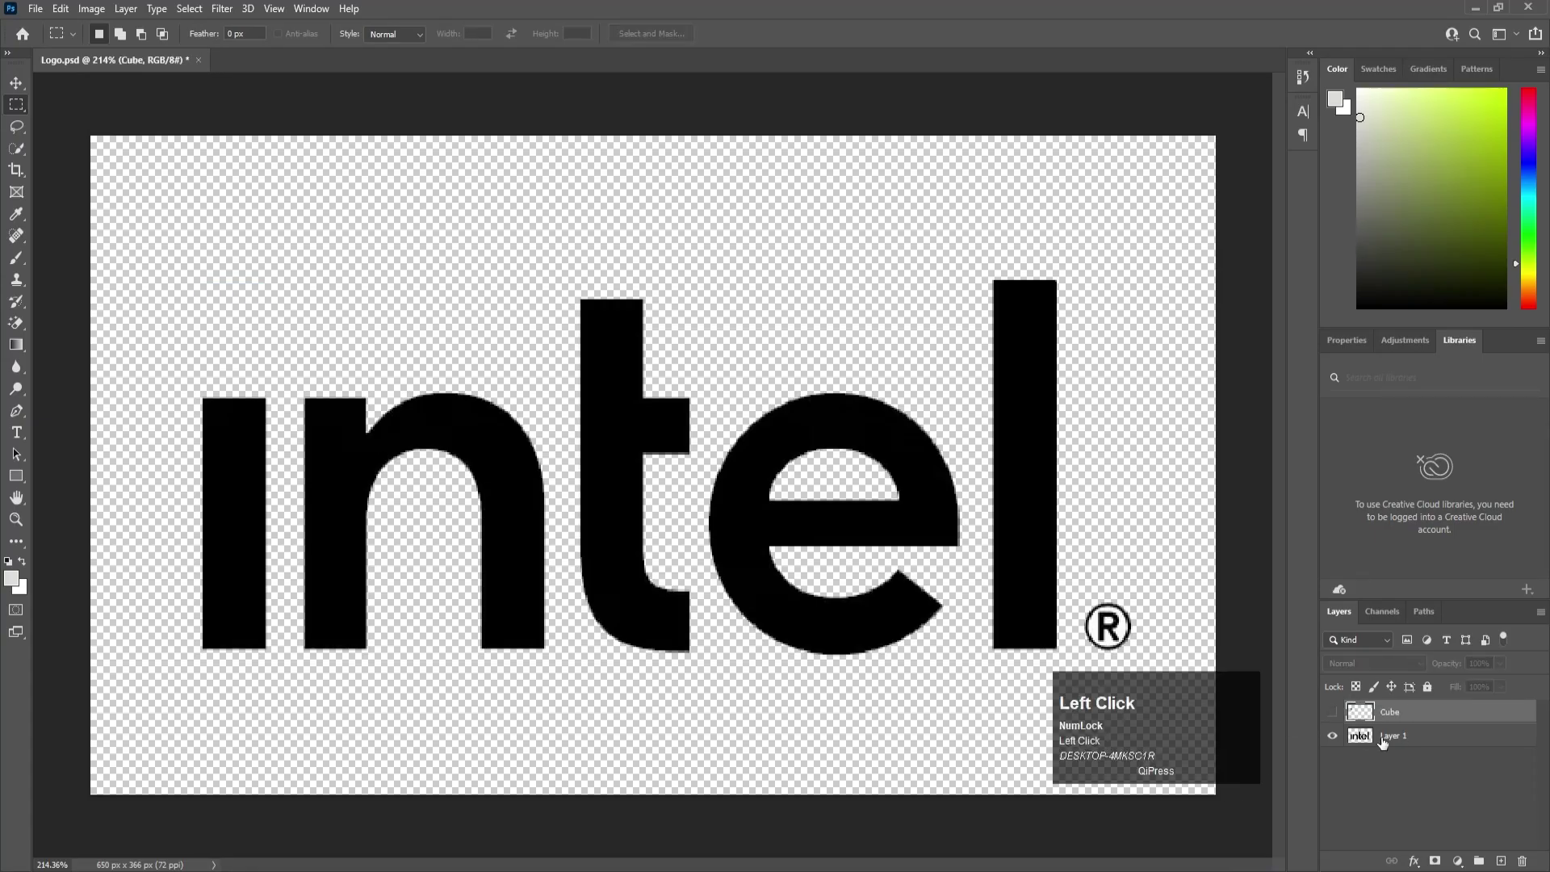
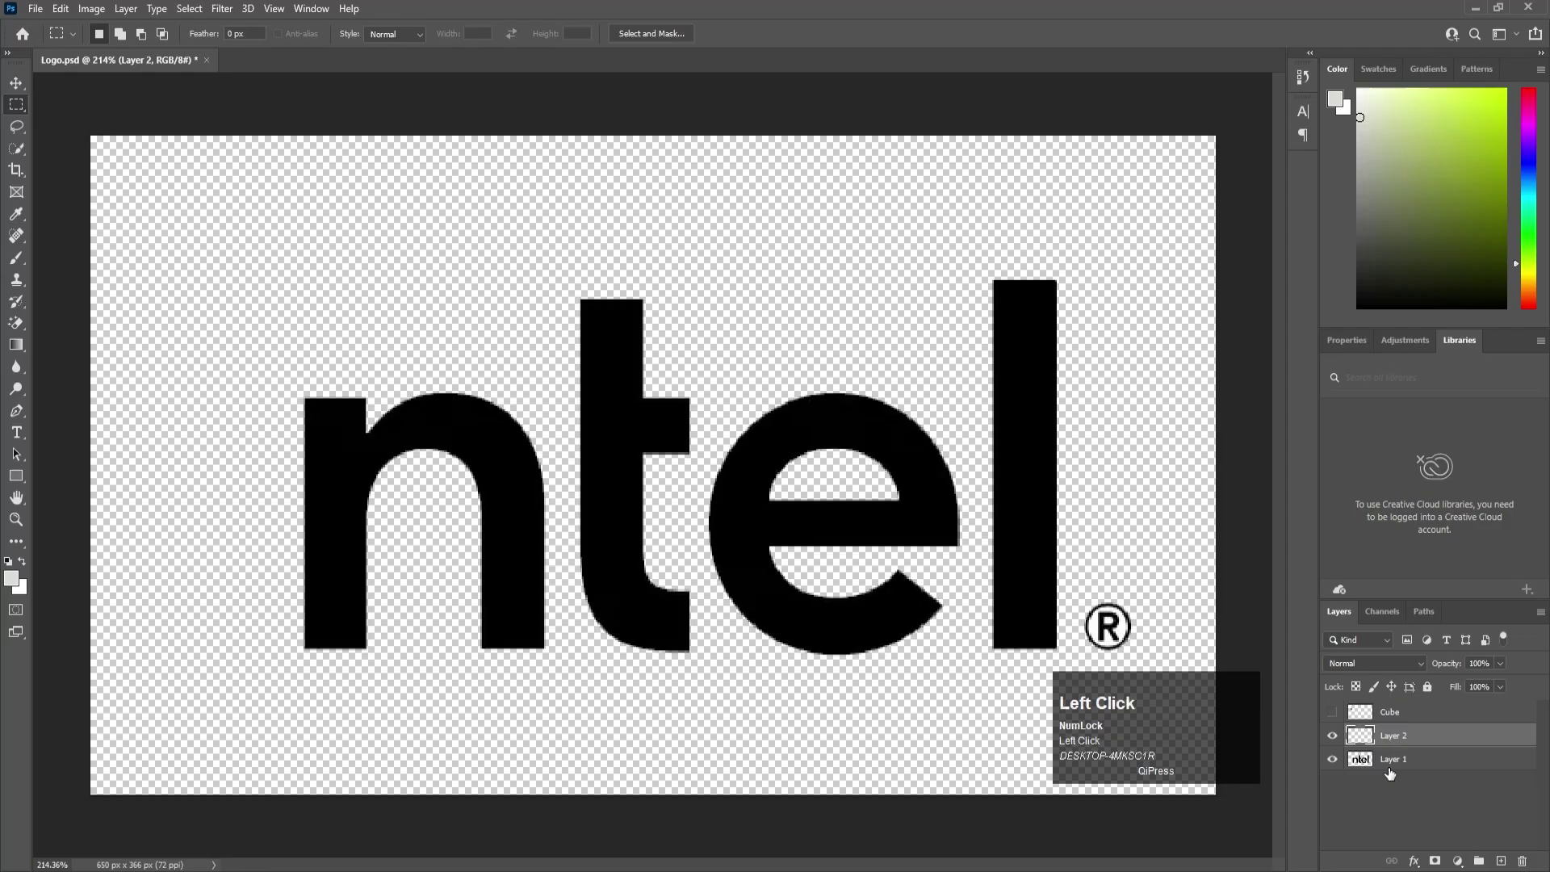
- Paste the cut letter i in place on a new layer named I
{"action": "key", "text": "ctrl+shift+v"}
{"action": "left_click", "coordinate": [1402, 745]}
{"action": "key", "text": "shift+i"}
{"action": "key", "text": "Return"}
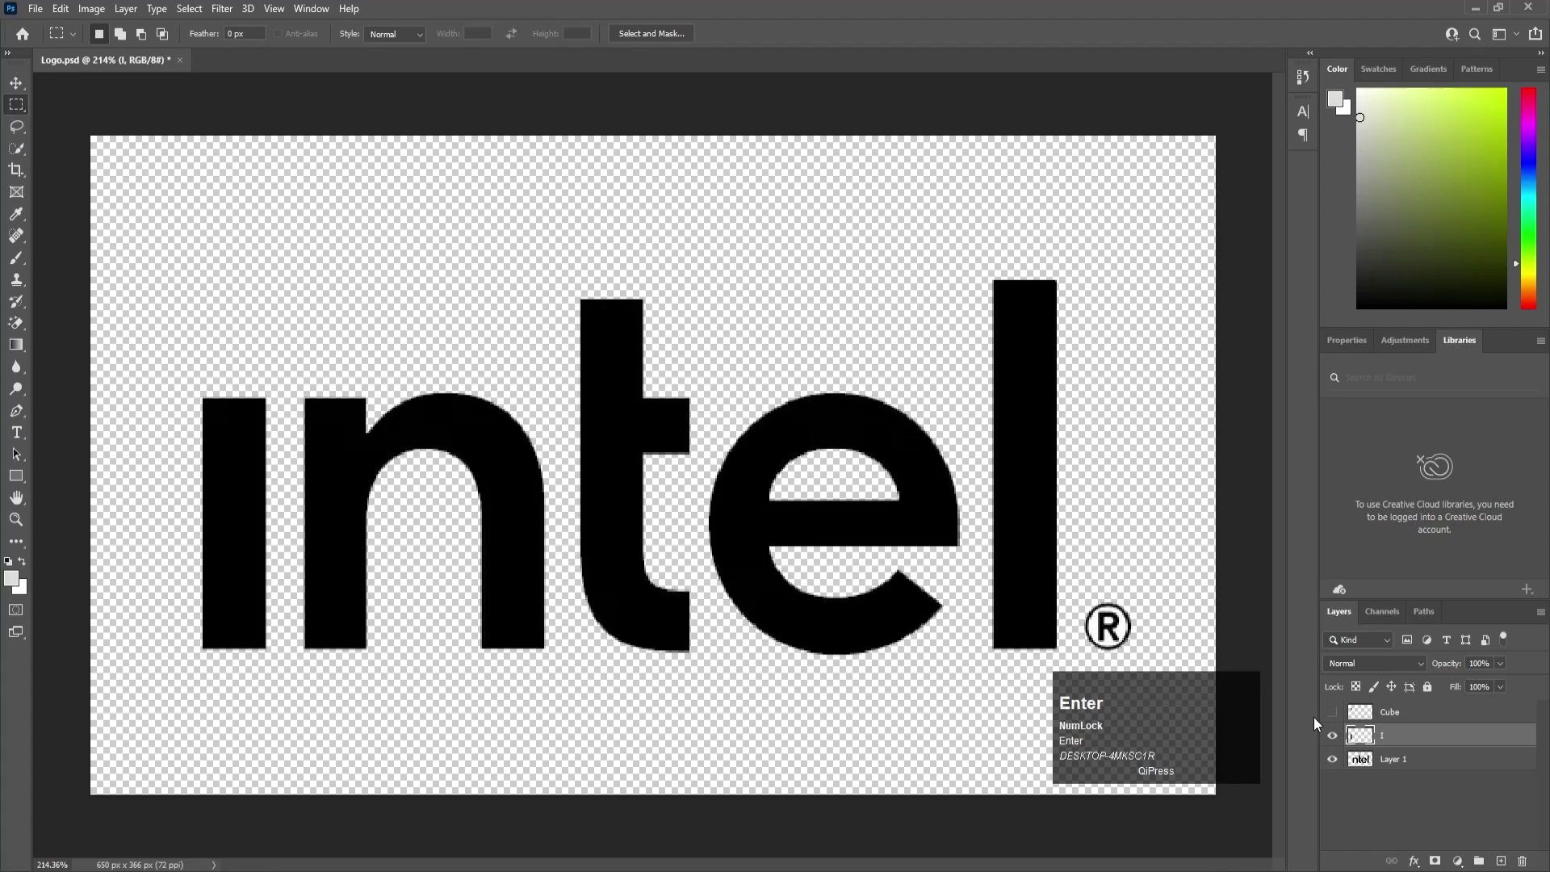
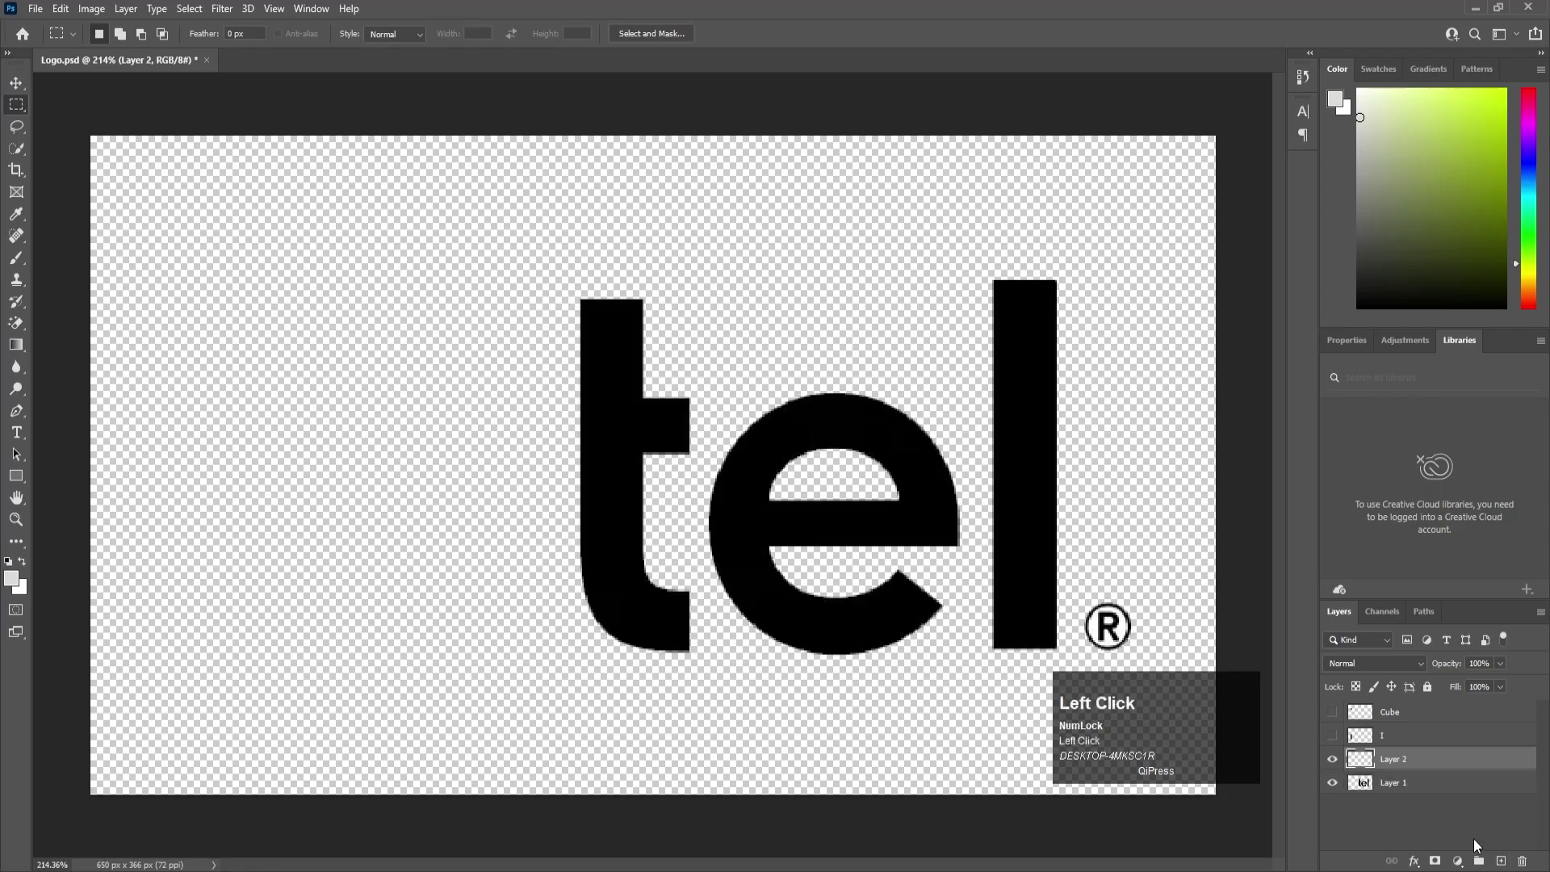
- Paste the letter n in place on a new layer named n
{"action": "key", "text": "ctrl+shift+v"}
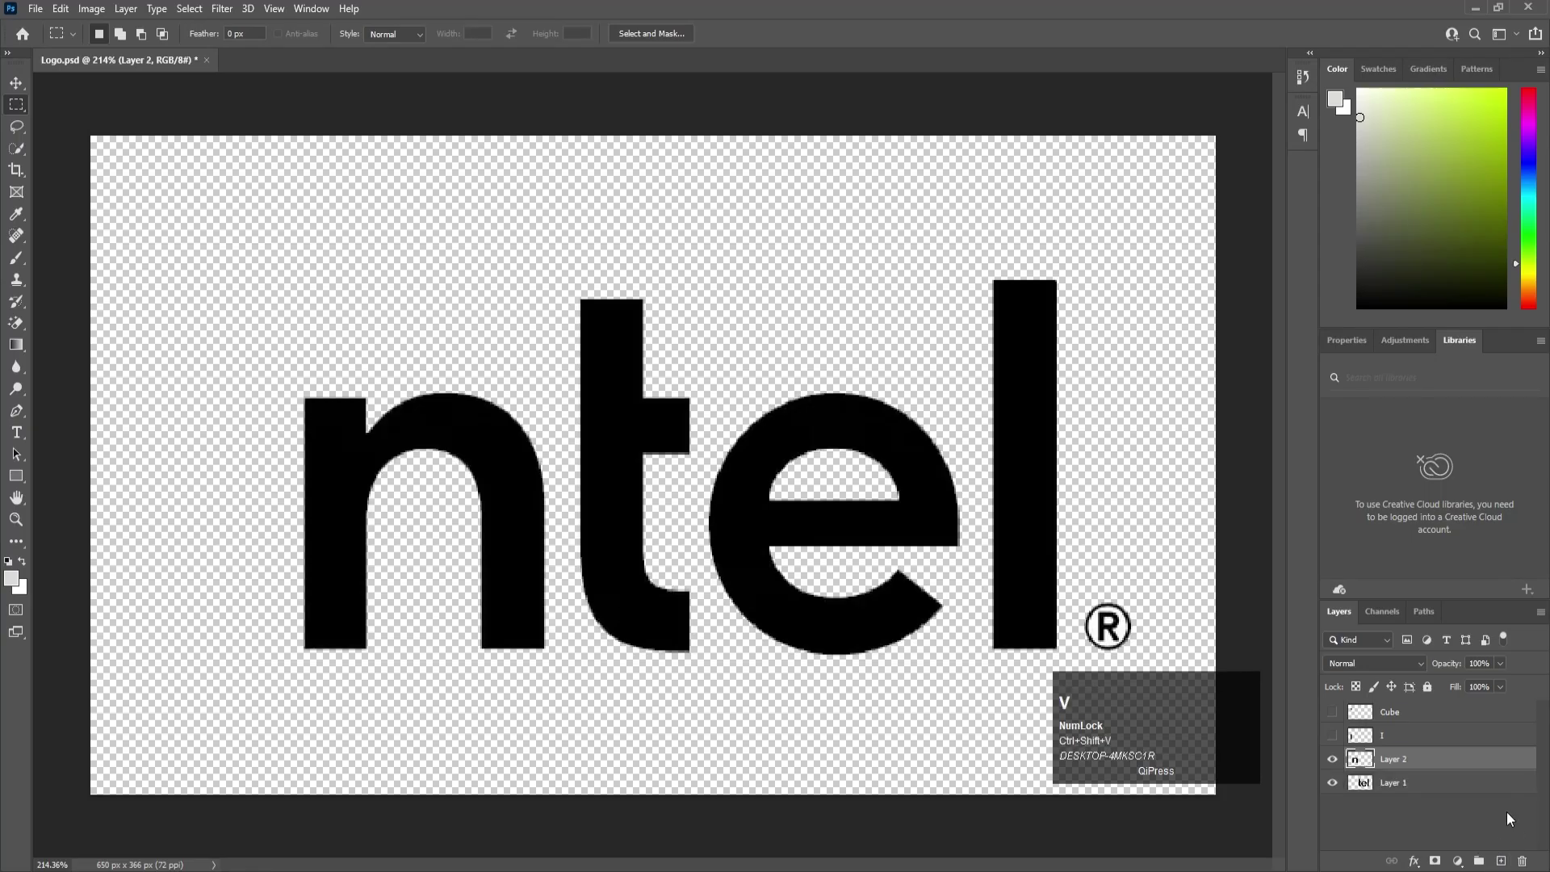
{"action": "left_click", "coordinate": [1418, 768]}
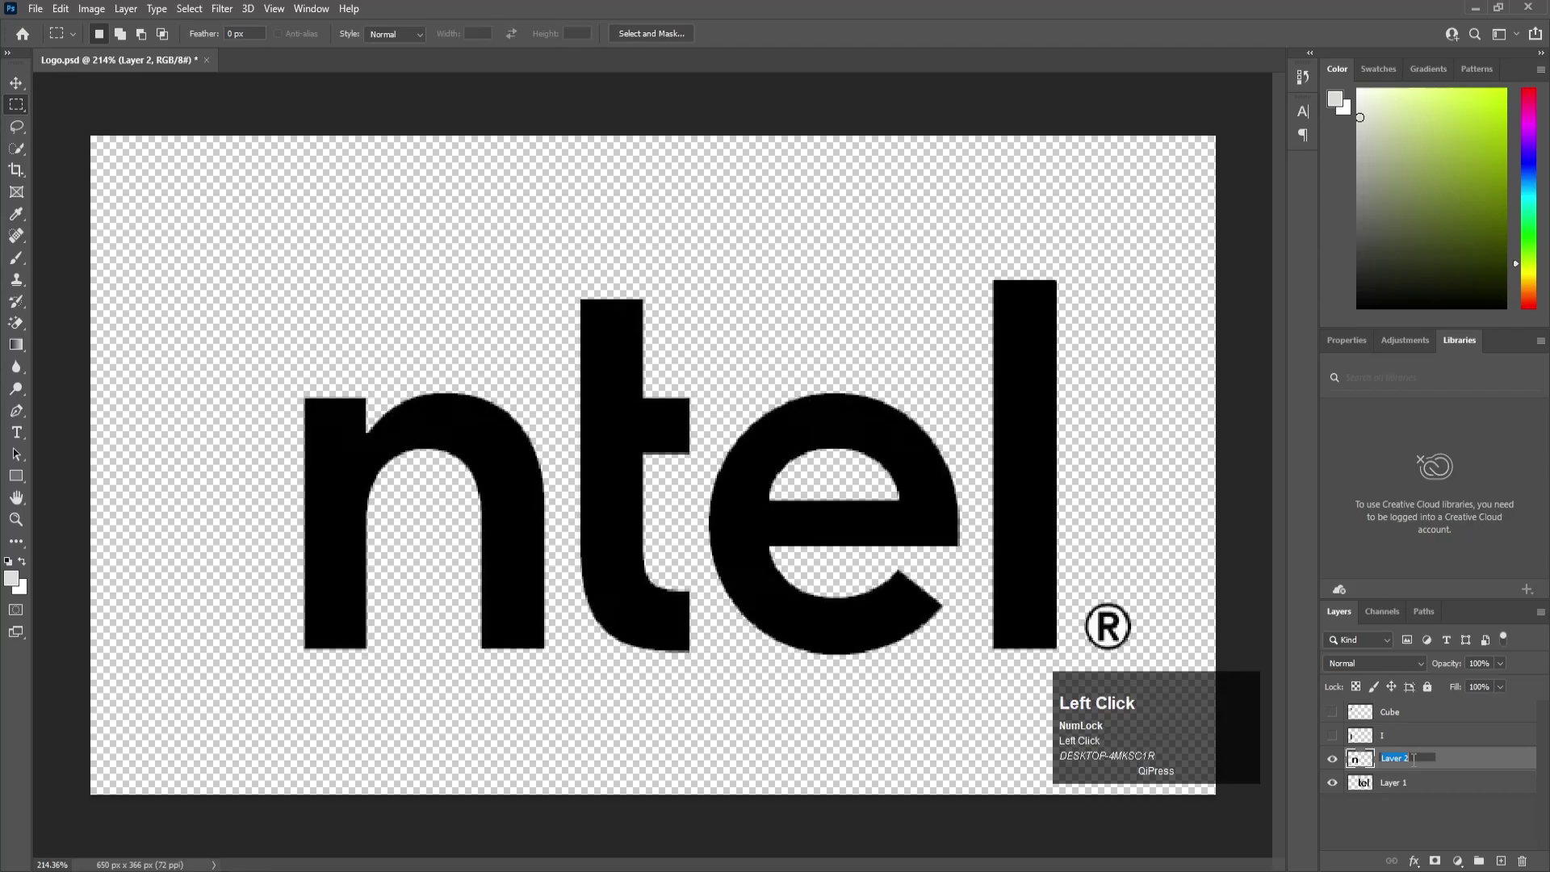
{"action": "key", "text": "n"}
{"action": "key", "text": "Return"}
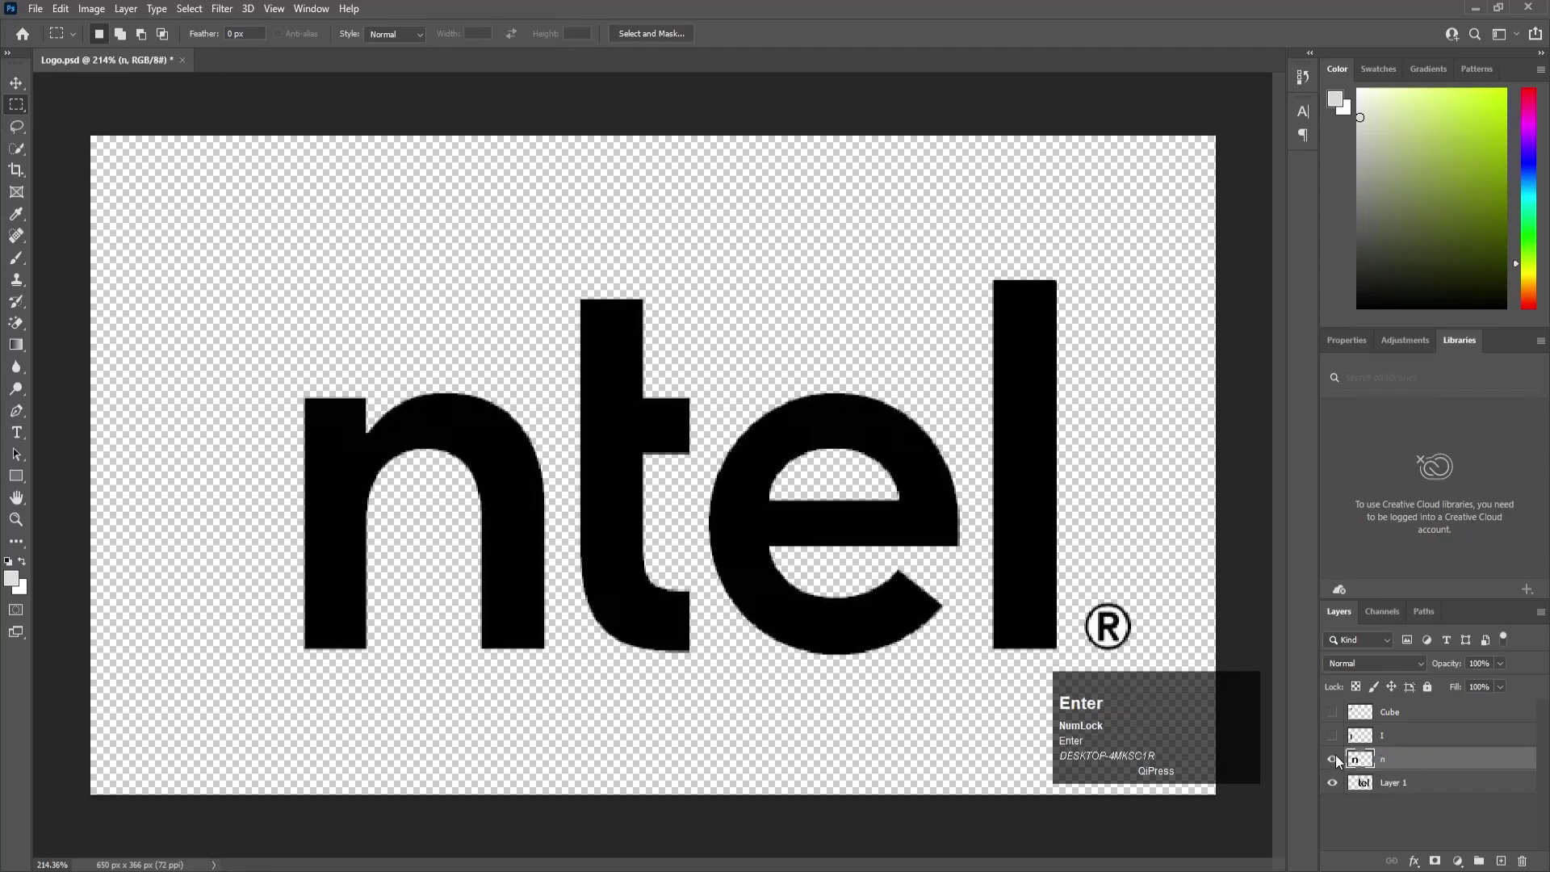
{"action": "left_click", "coordinate": [1519, 711]}
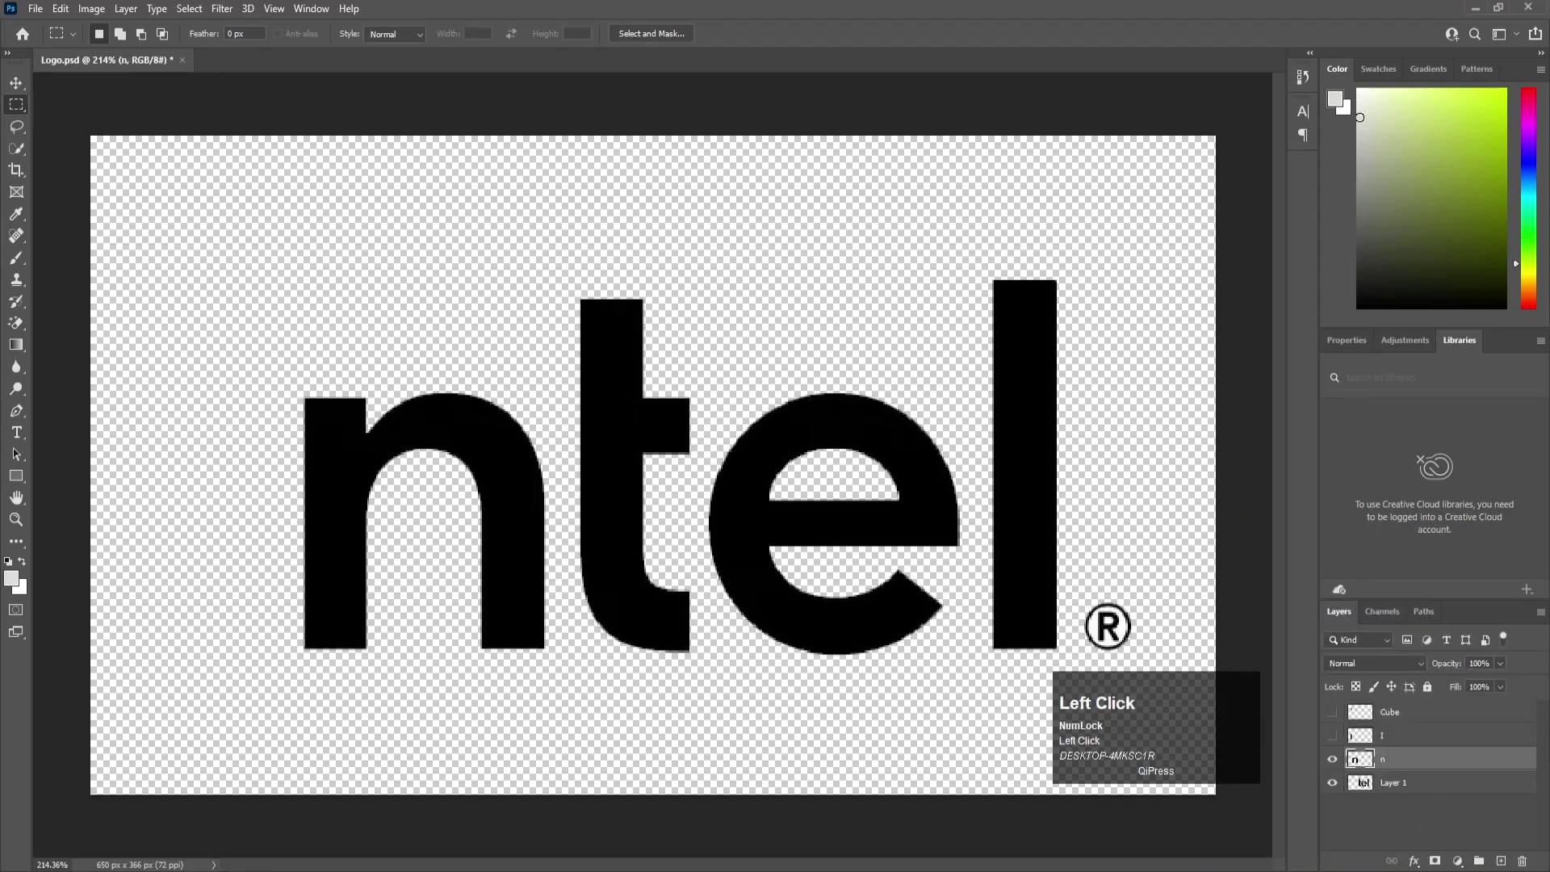
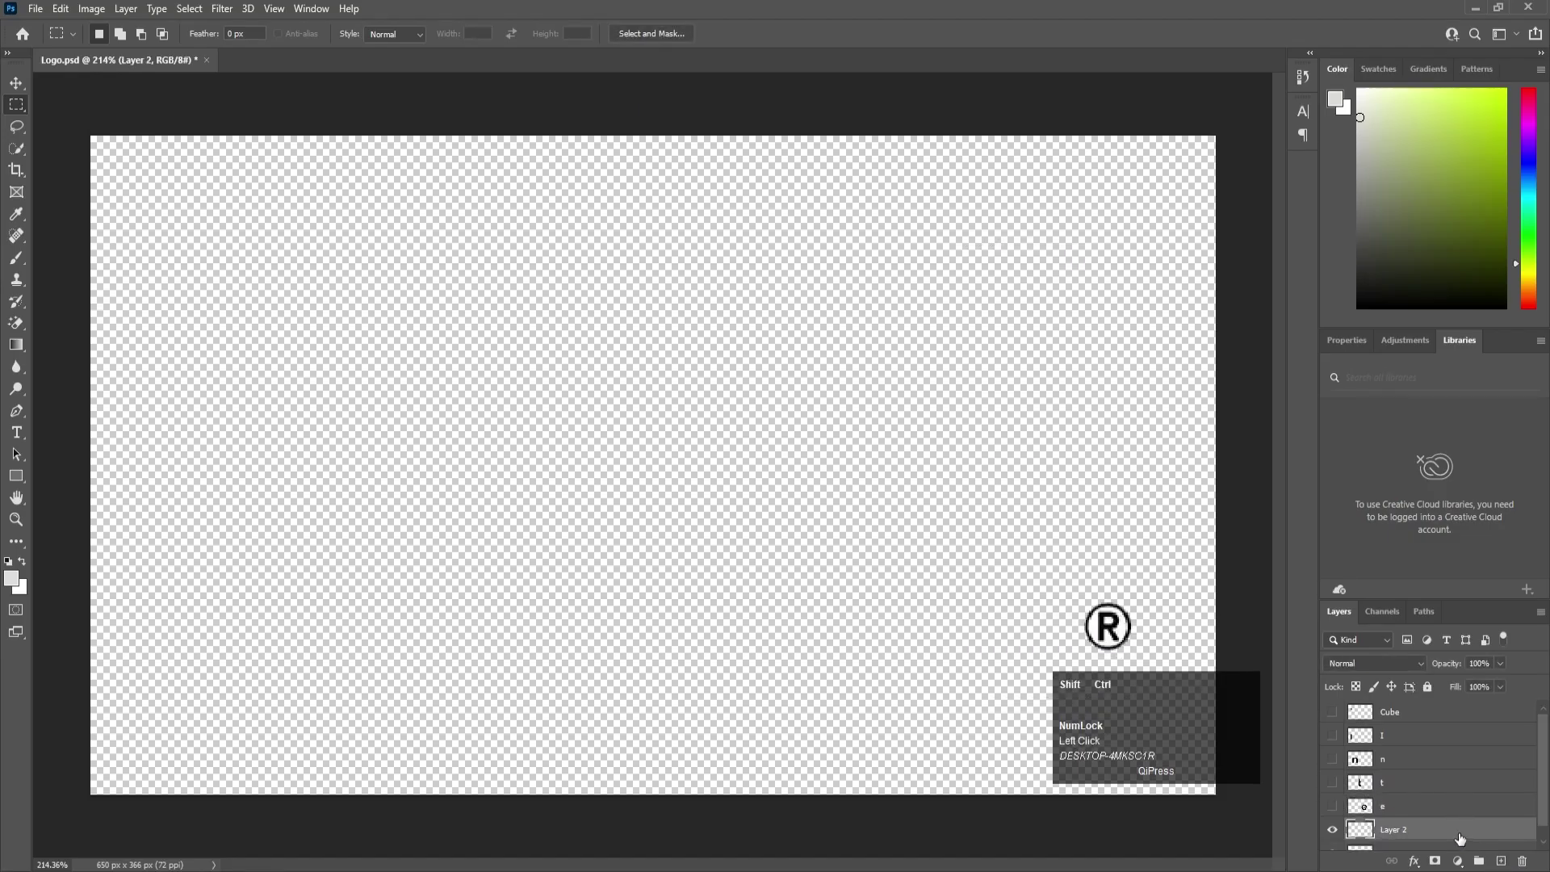
- Paste the last letter onto a layer named l, select the emptied Layer 1 and save the PSD
{"action": "key", "text": "ctrl+shift+v"}
{"action": "left_click", "coordinate": [1397, 841]}
{"action": "key", "text": "l"}
{"action": "key", "text": "Return"}
{"action": "scroll", "scroll_direction": "down", "scroll_amount": 3}
{"action": "left_click", "coordinate": [1353, 825]}
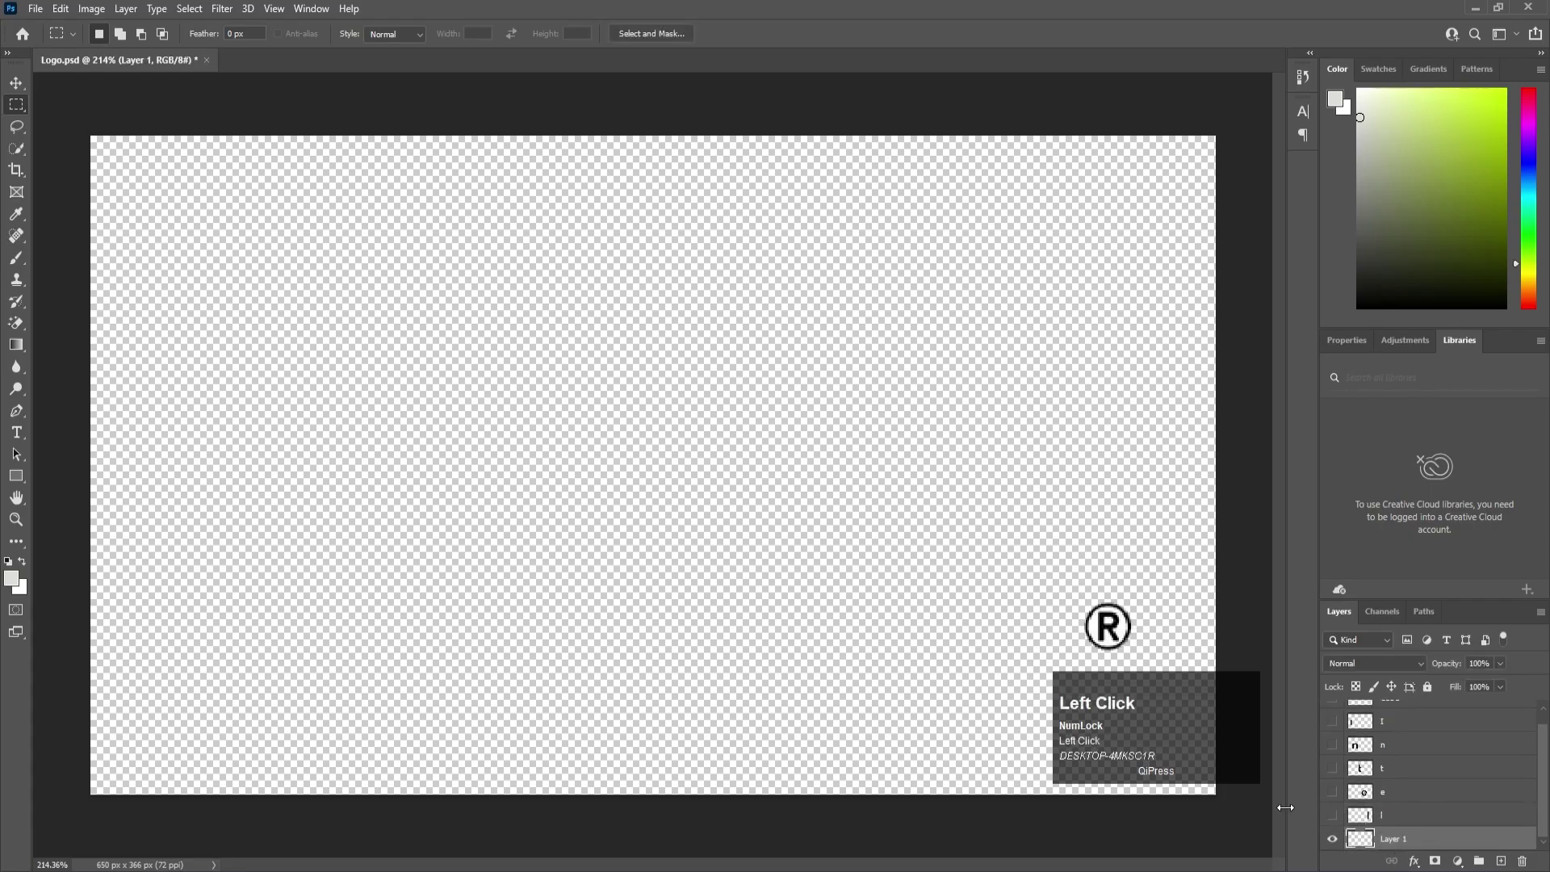
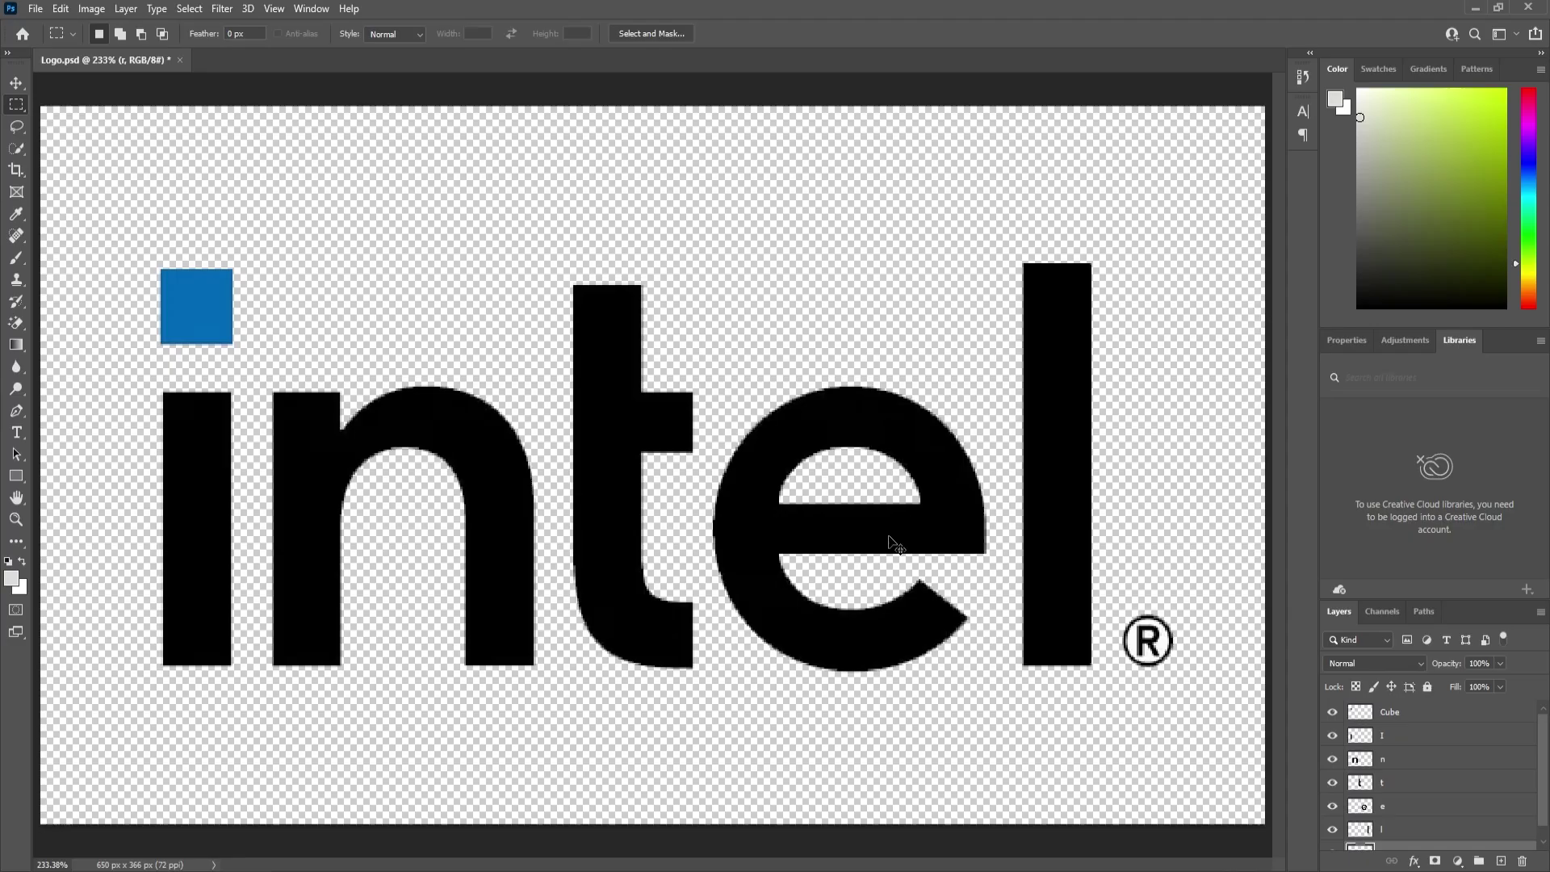
{"action": "key", "text": "ctrl+s"}
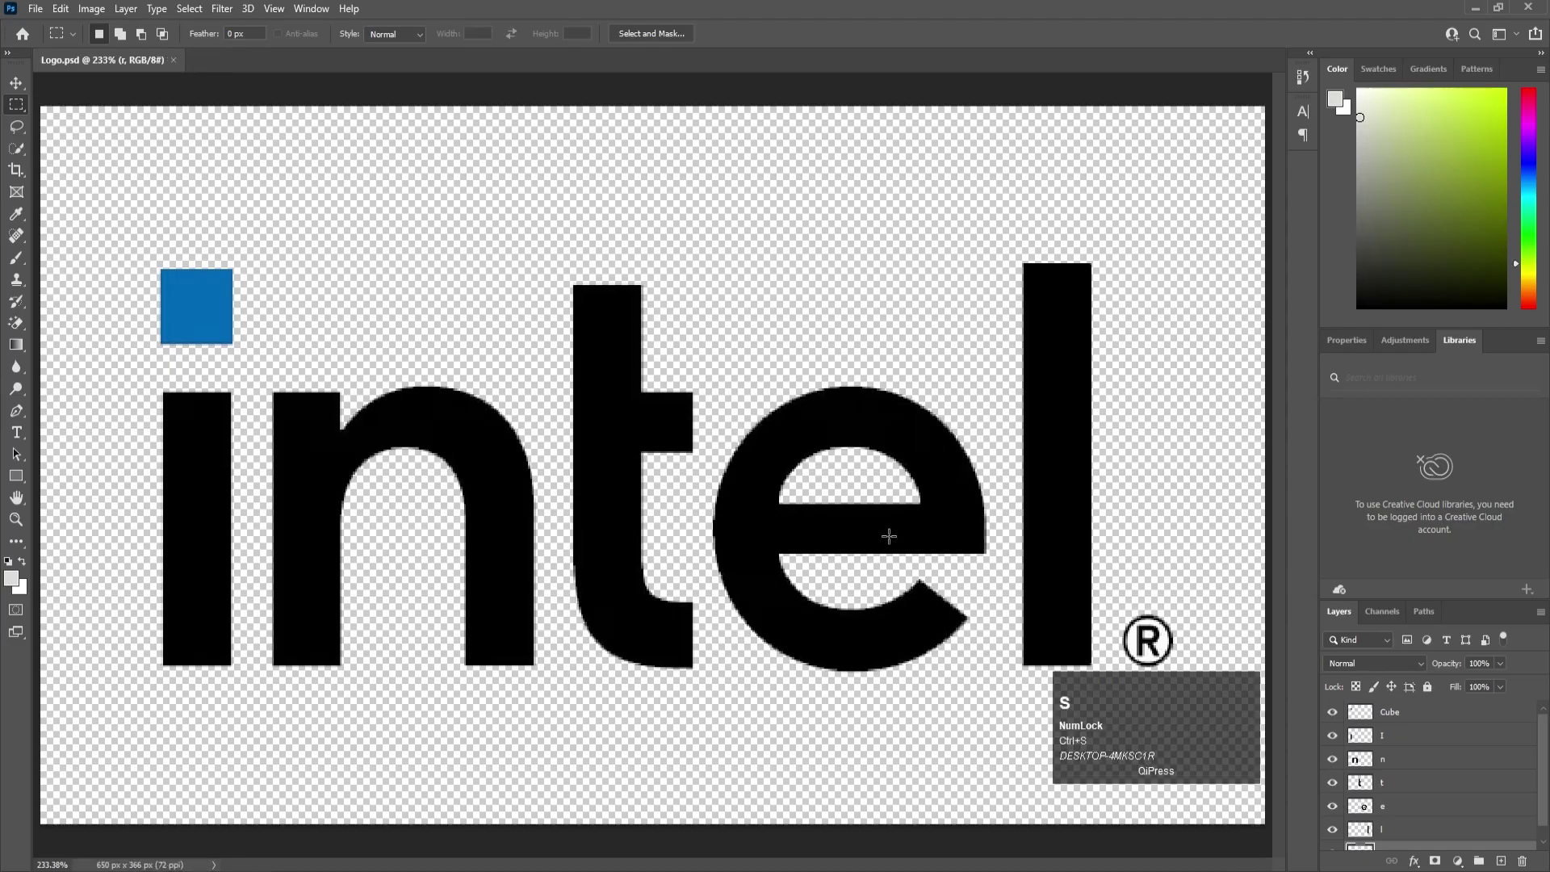
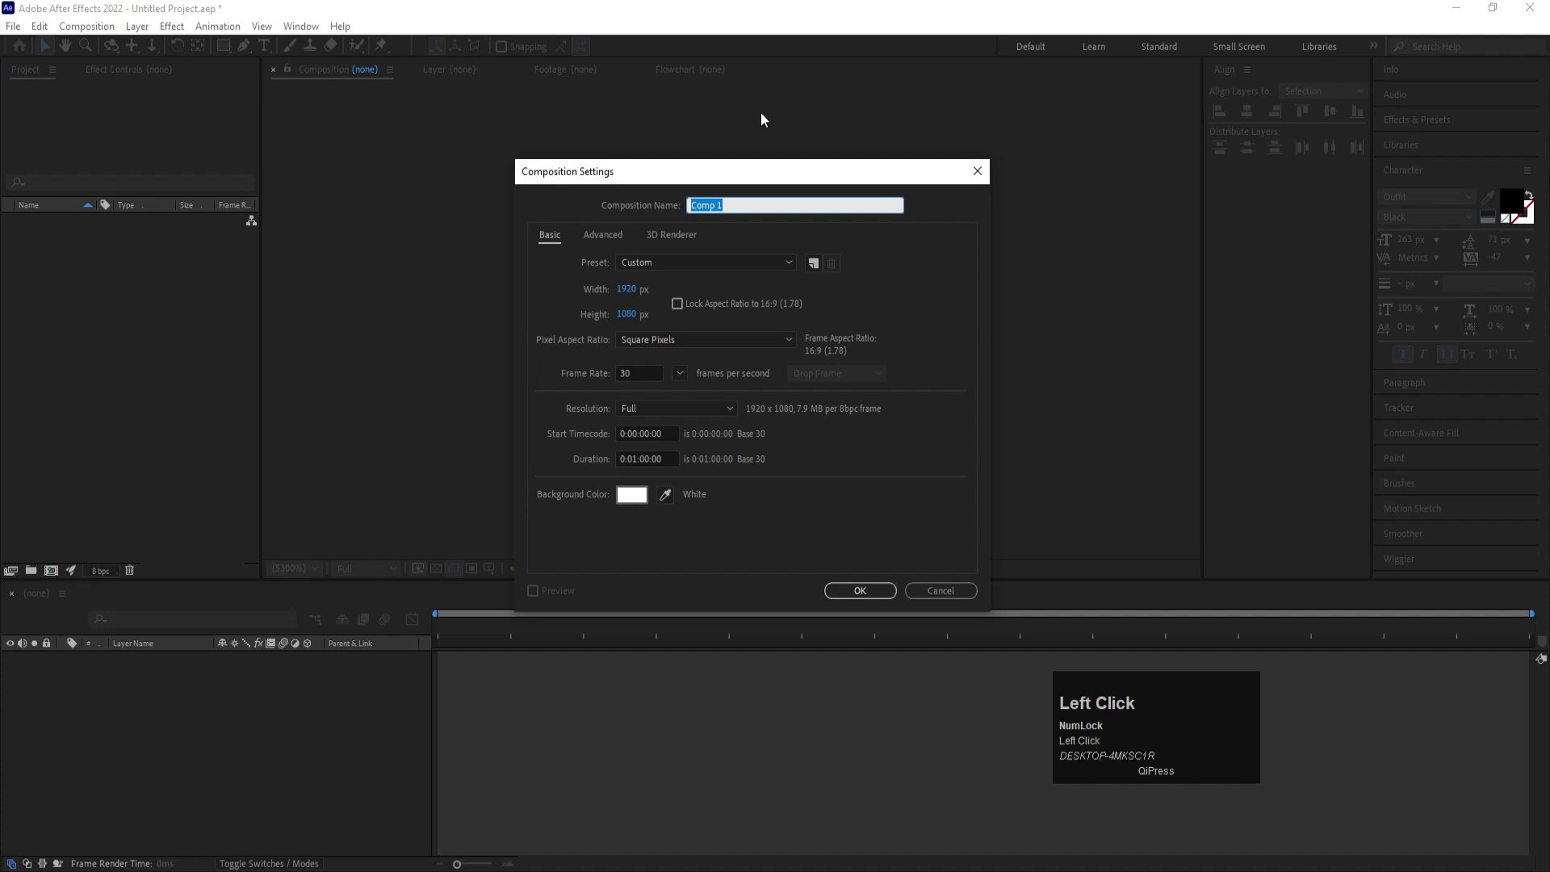
- Name the new composition Main Logo Animation, give it a white background and confirm
{"action": "type", "text": "ain"}
{"action": "key", "text": "space"}
{"action": "type", "text": "ogo"}
{"action": "key", "text": "space"}
{"action": "type", "text": "imation"}
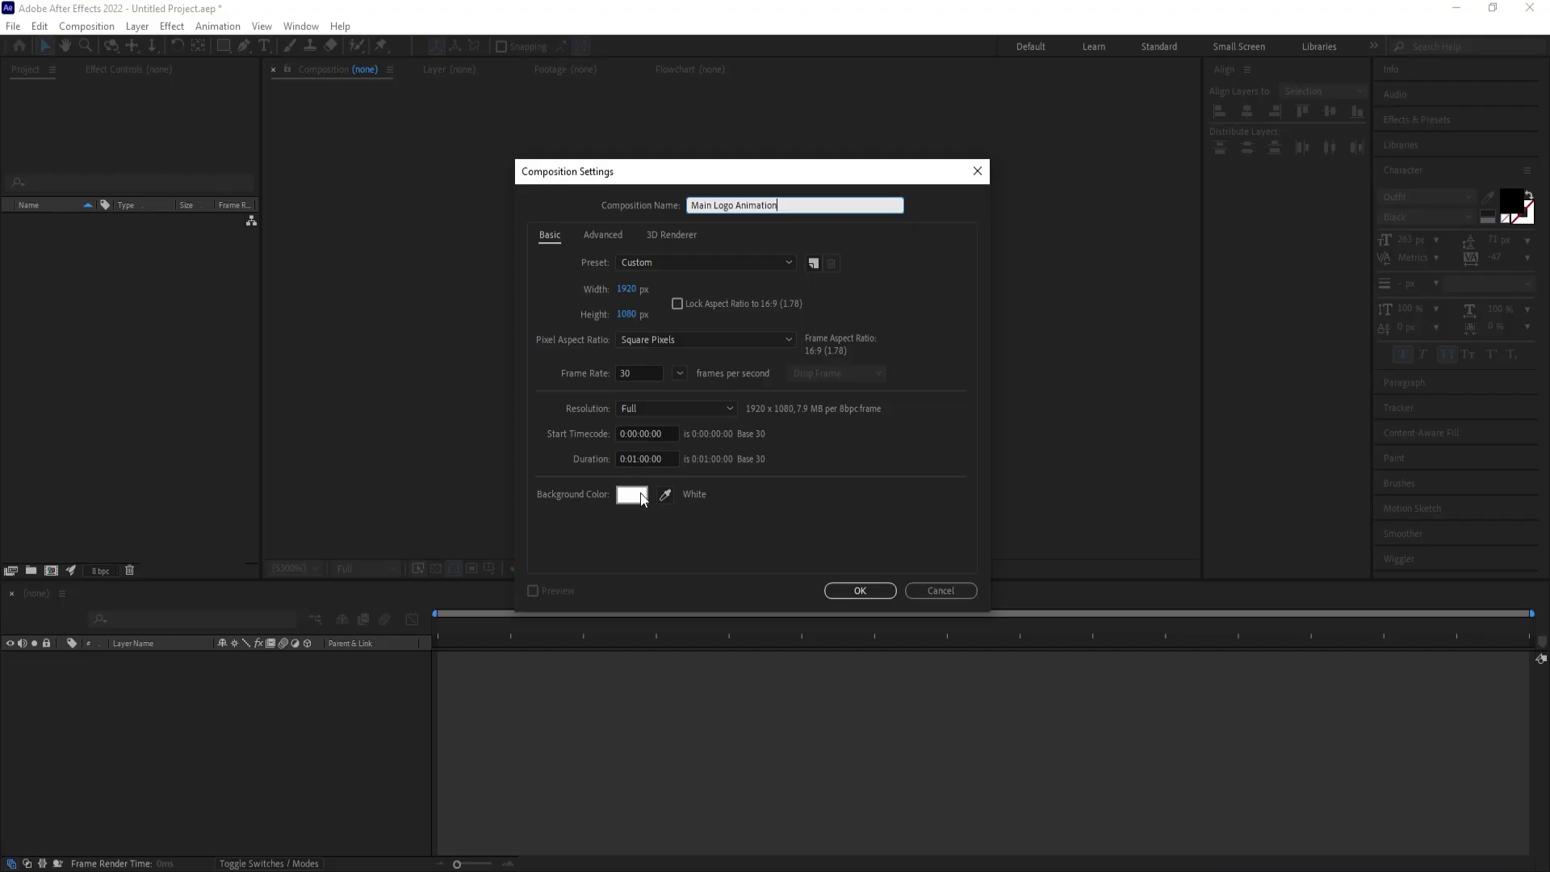
{"action": "left_click", "coordinate": [644, 499]}
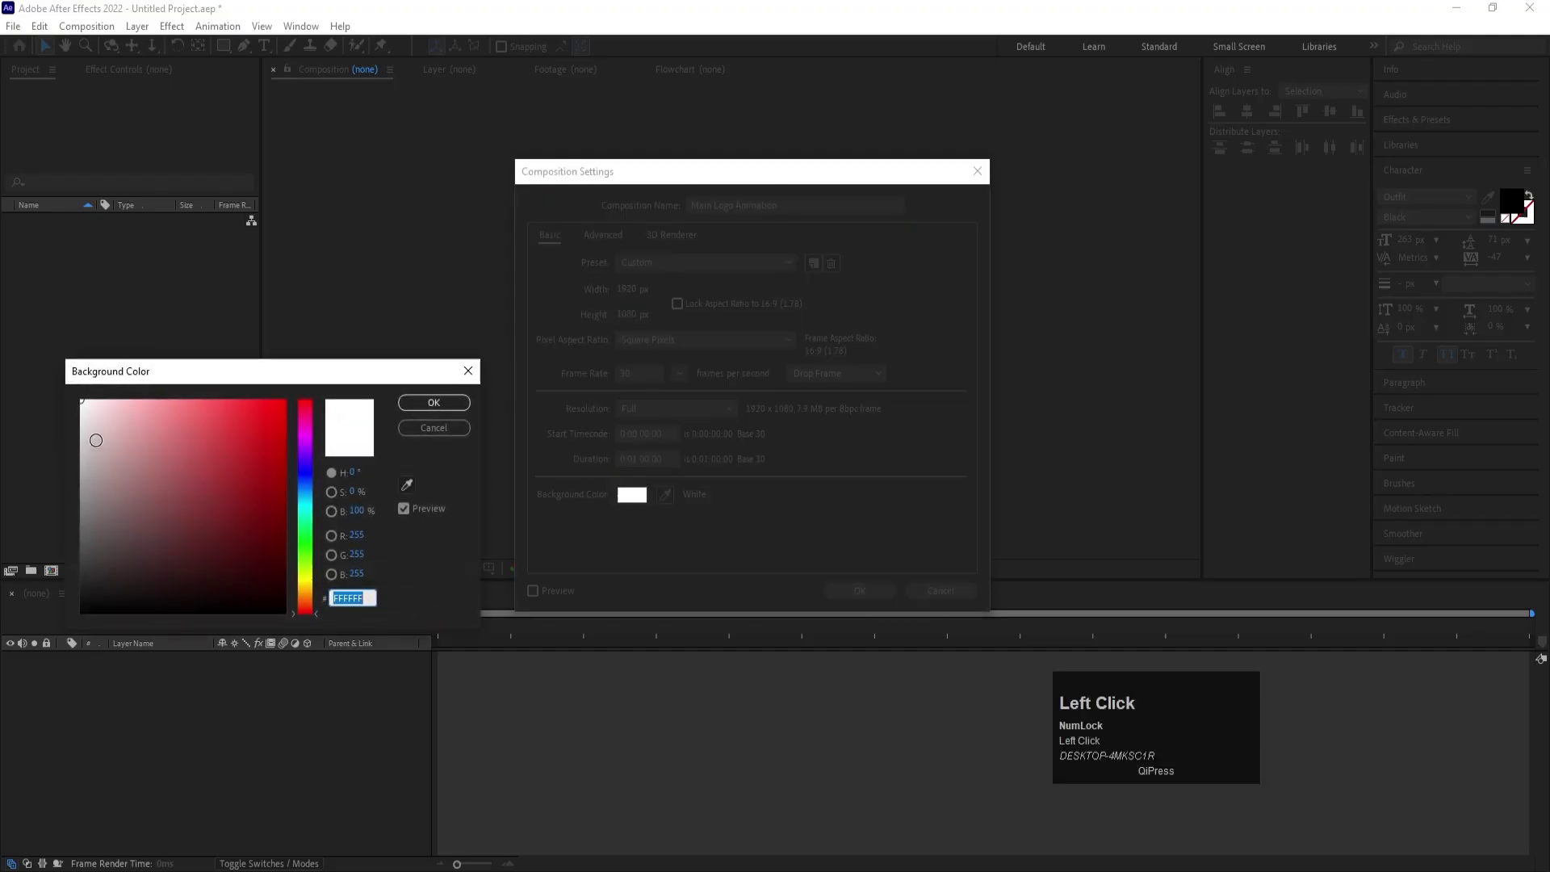
{"action": "left_click", "coordinate": [450, 400]}
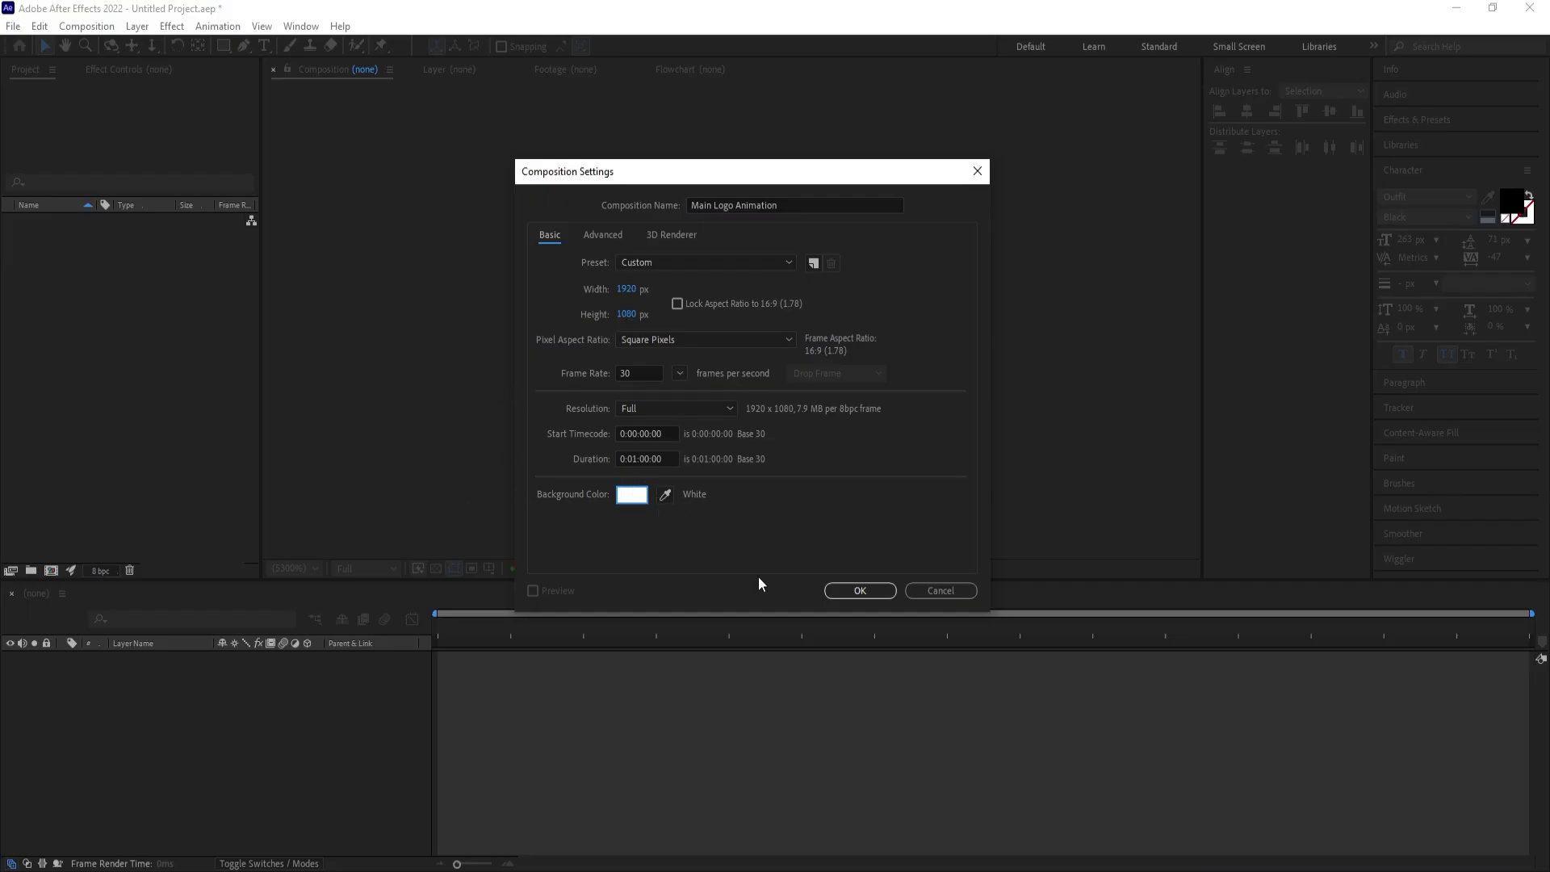
{"action": "double_click", "coordinate": [868, 605]}
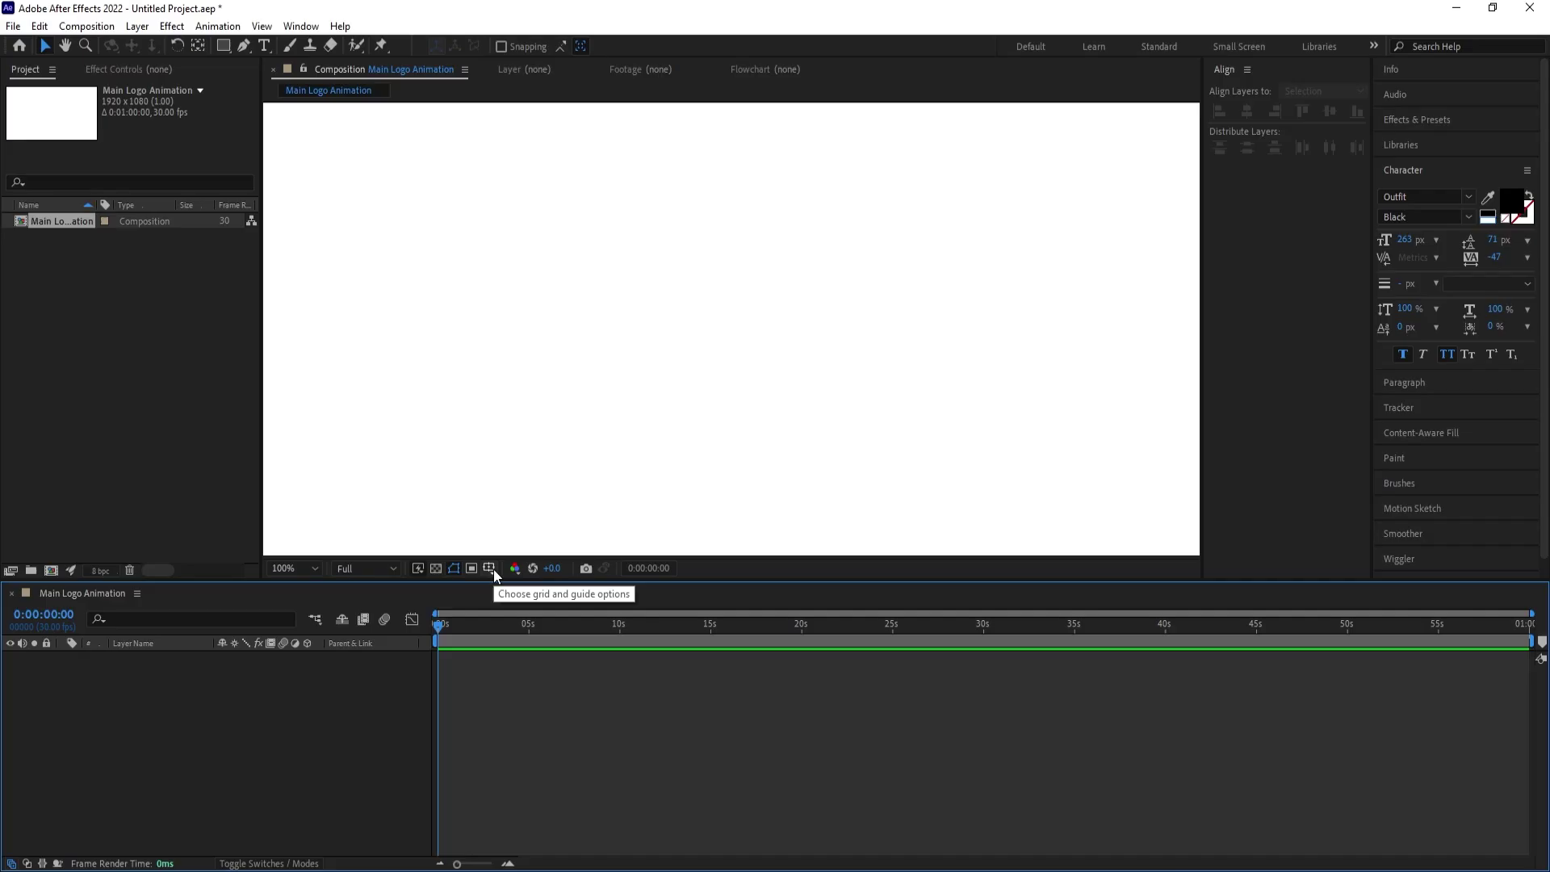
- Show the Title/Action Safe guides and bring up the Import File window from the Project panel
{"action": "left_click", "coordinate": [496, 571]}
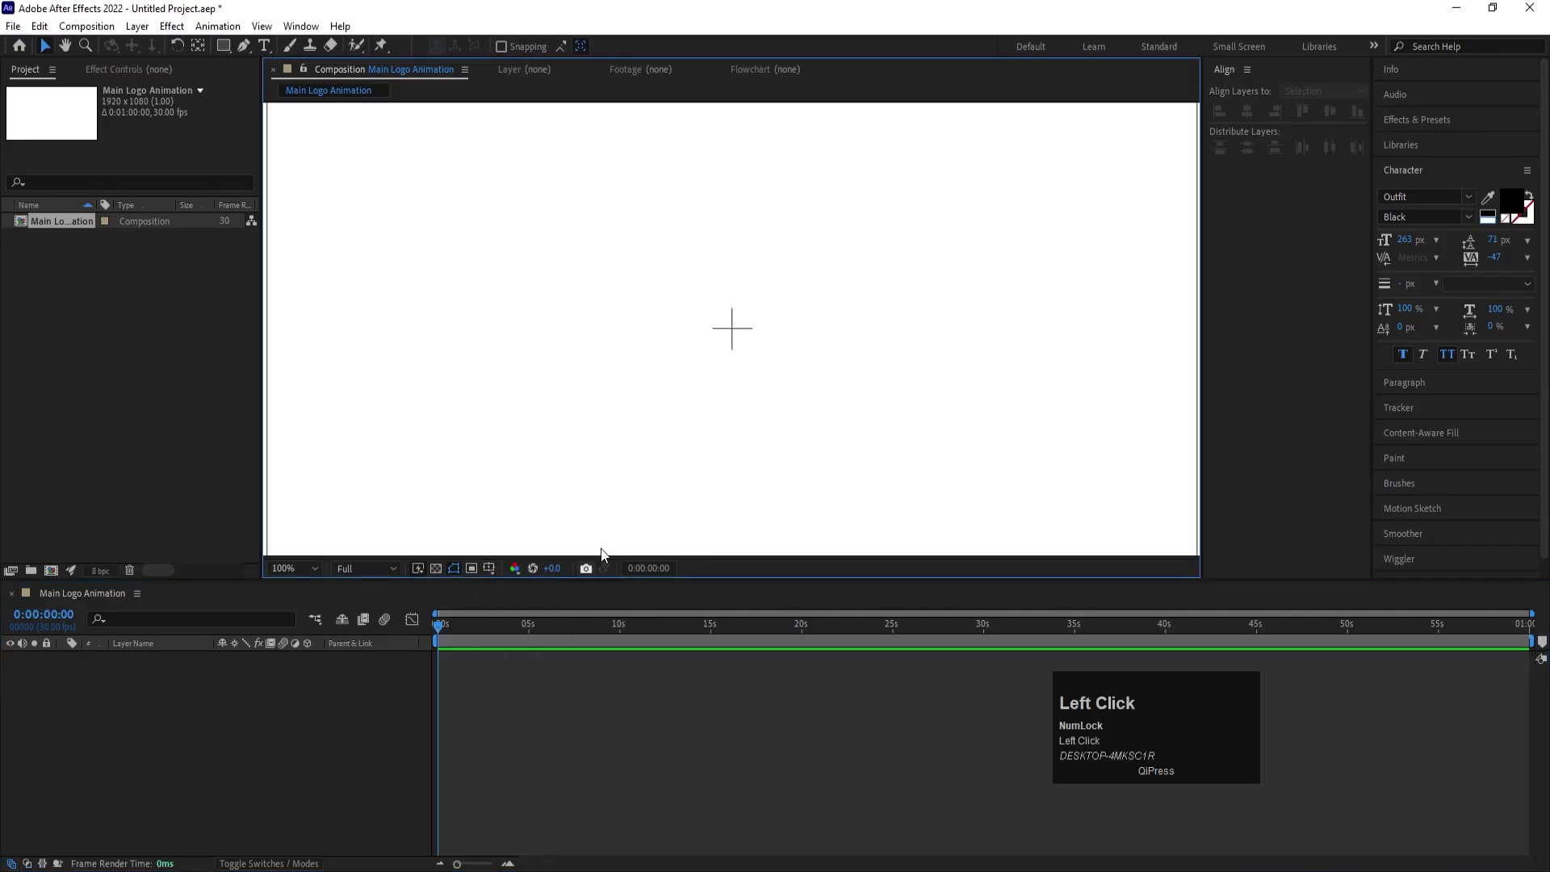
{"action": "scroll", "scroll_direction": "down", "scroll_amount": 3}
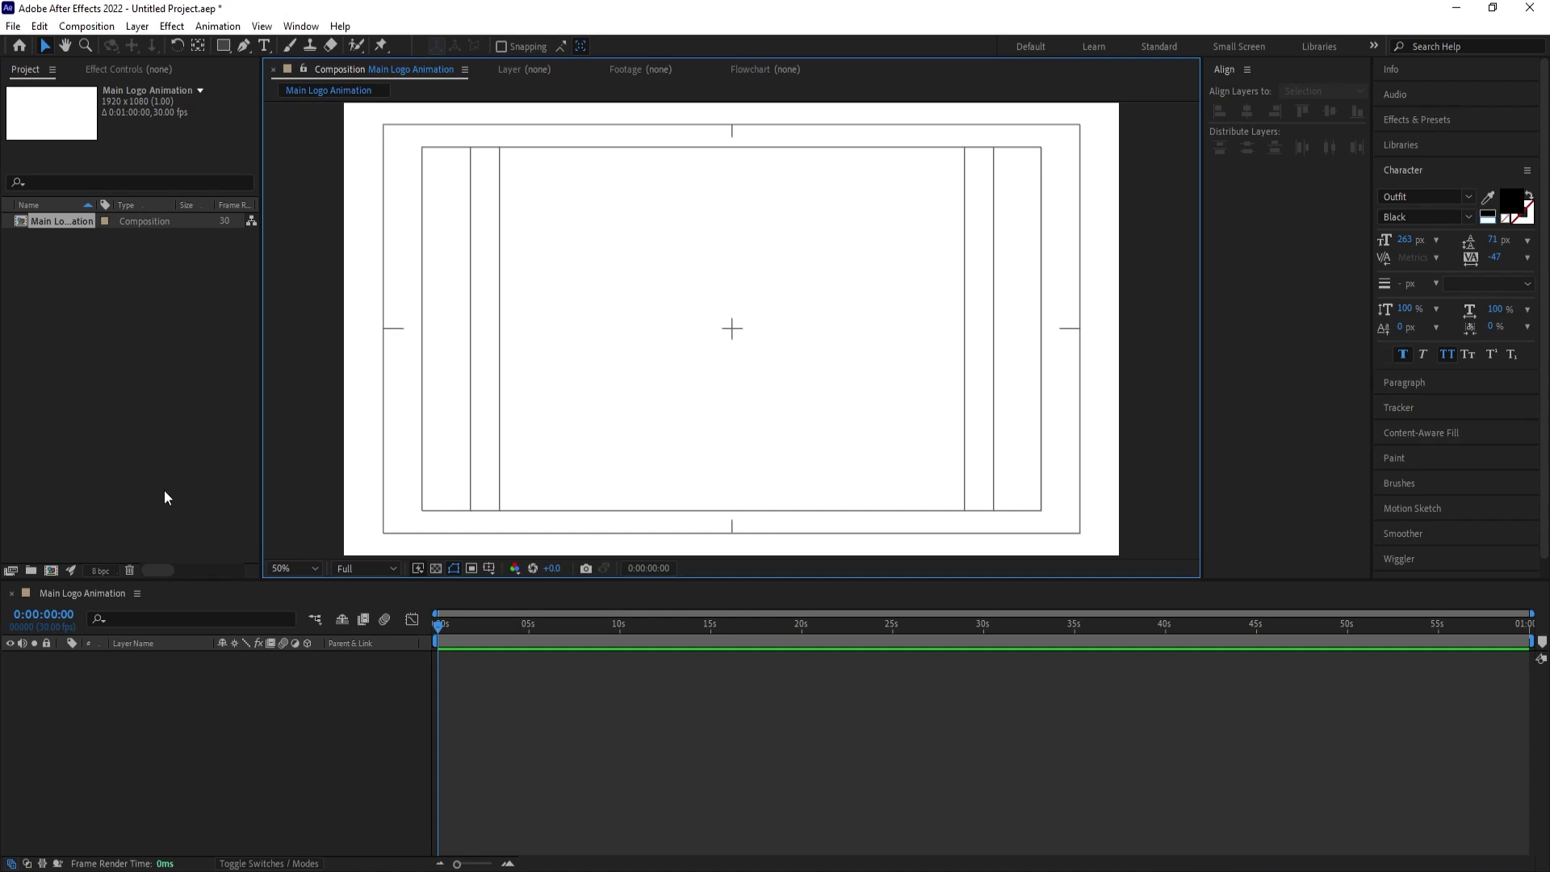
{"action": "left_click", "coordinate": [167, 492]}
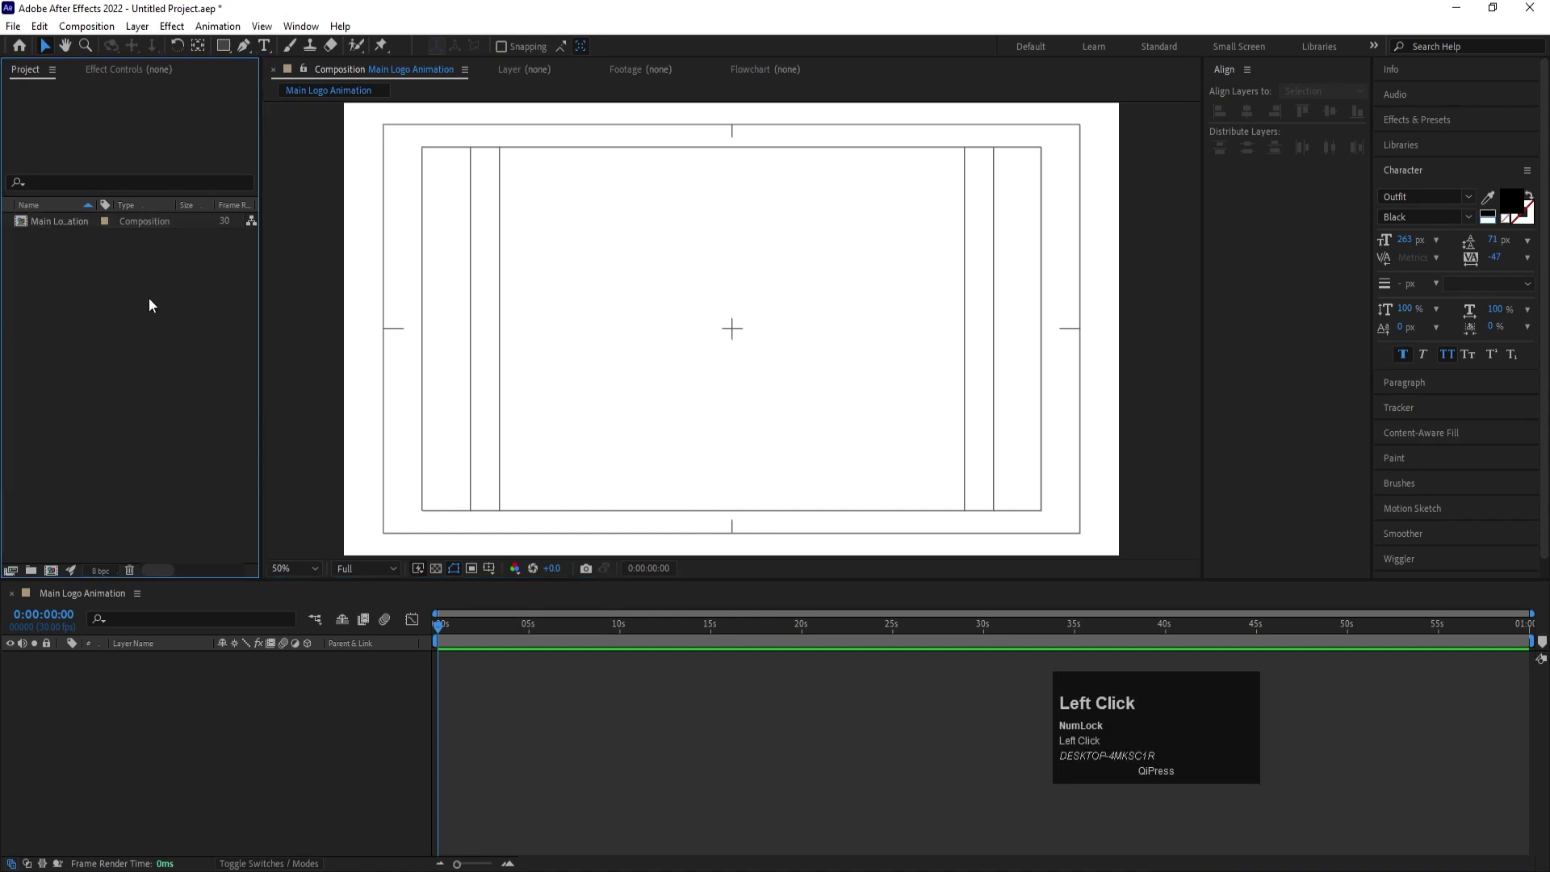
- Select Logo.psd and set it to import as Composition – Retain Layer Sizes
{"action": "left_click", "coordinate": [484, 248]}
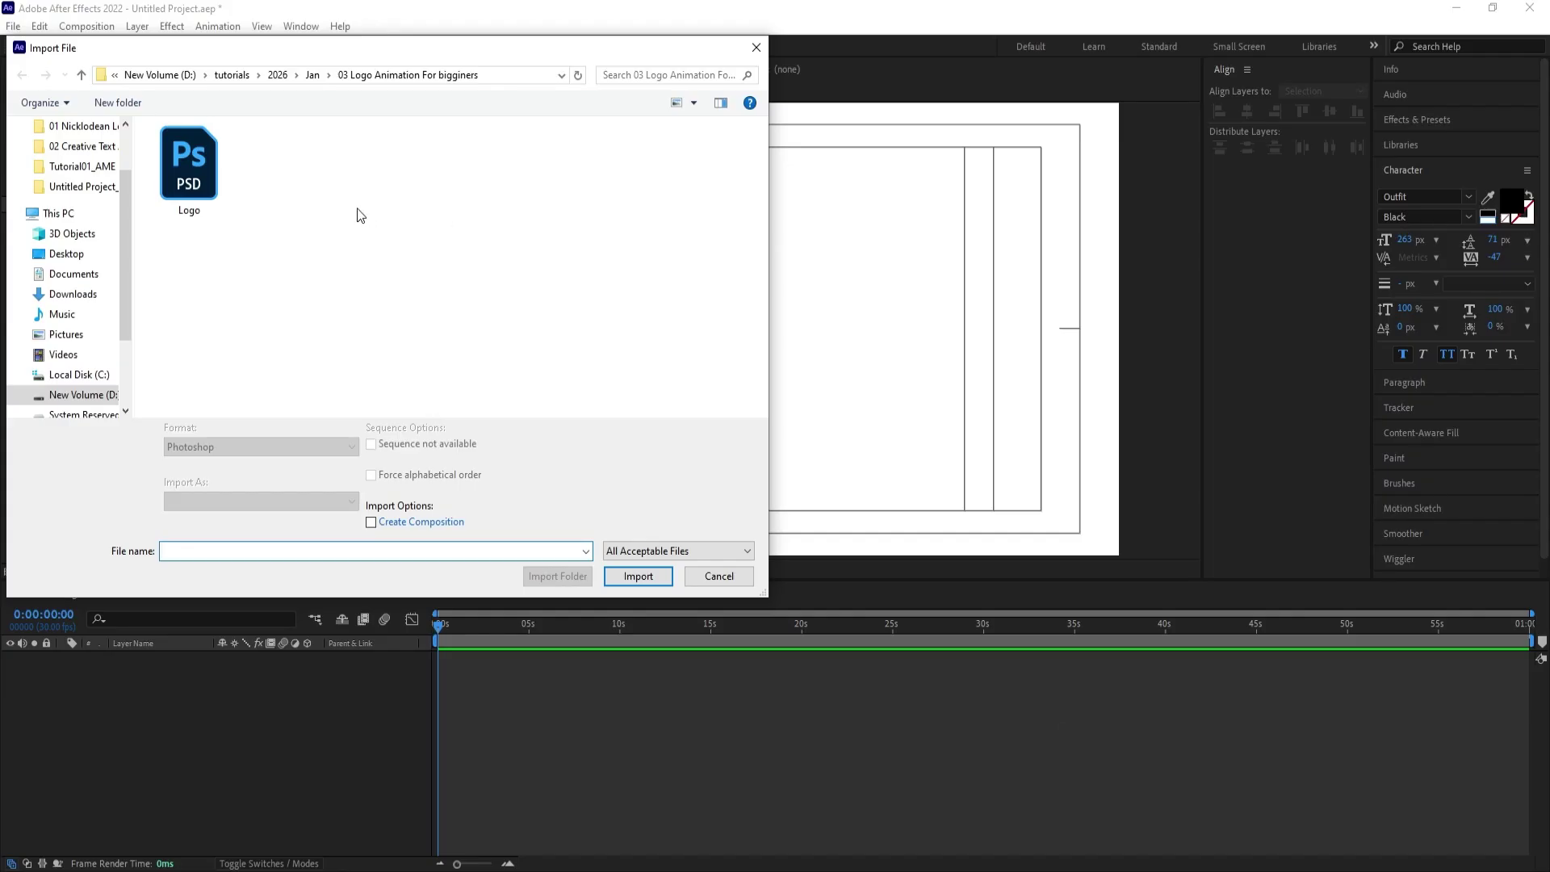
{"action": "left_click", "coordinate": [195, 163]}
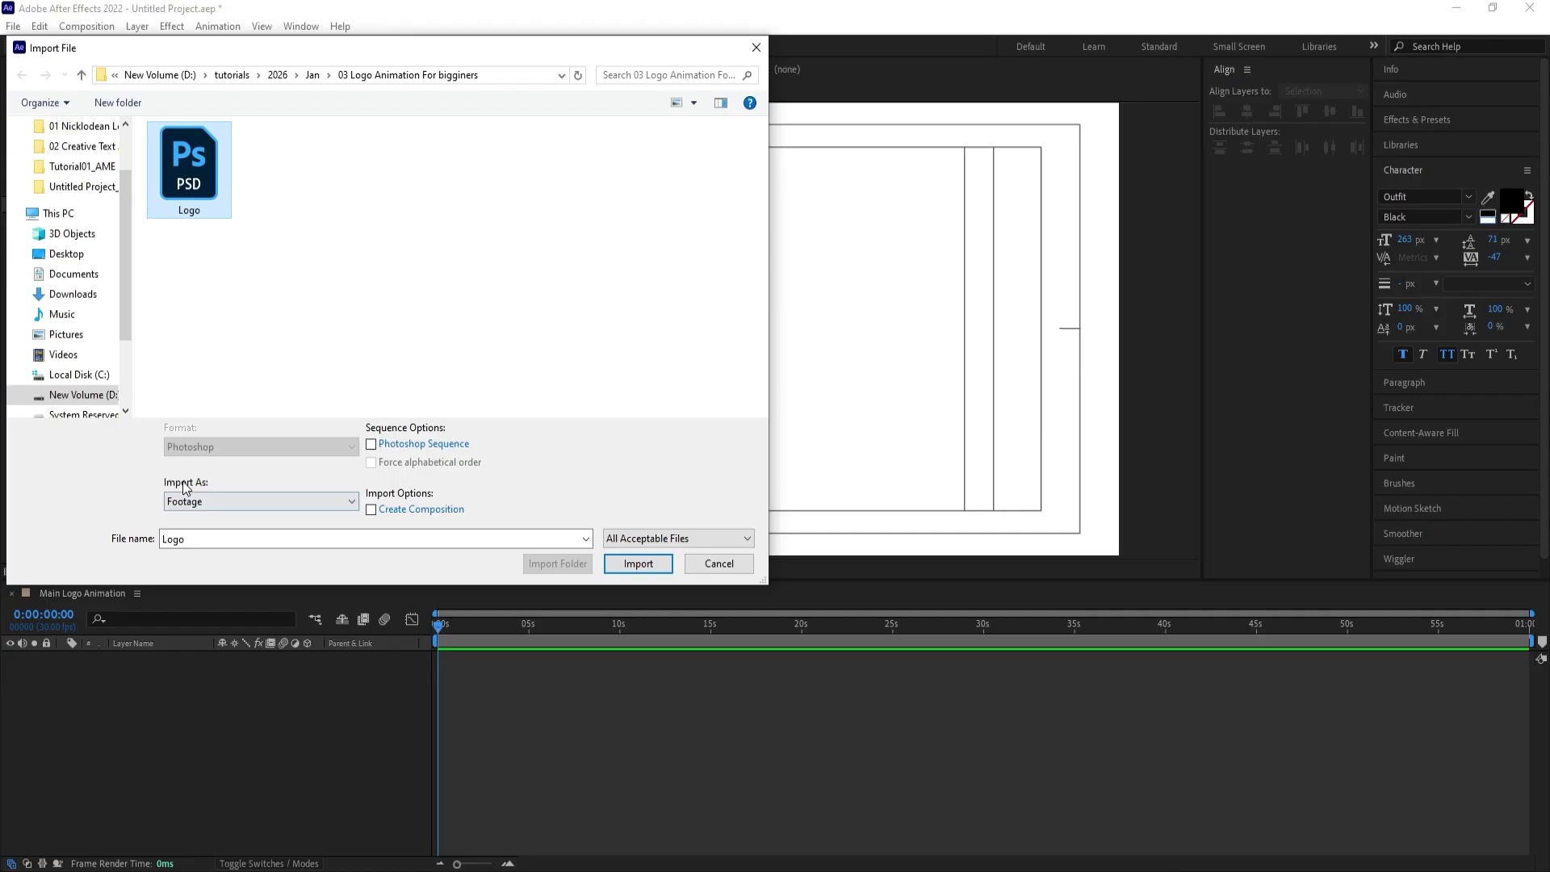
{"action": "left_click", "coordinate": [207, 505]}
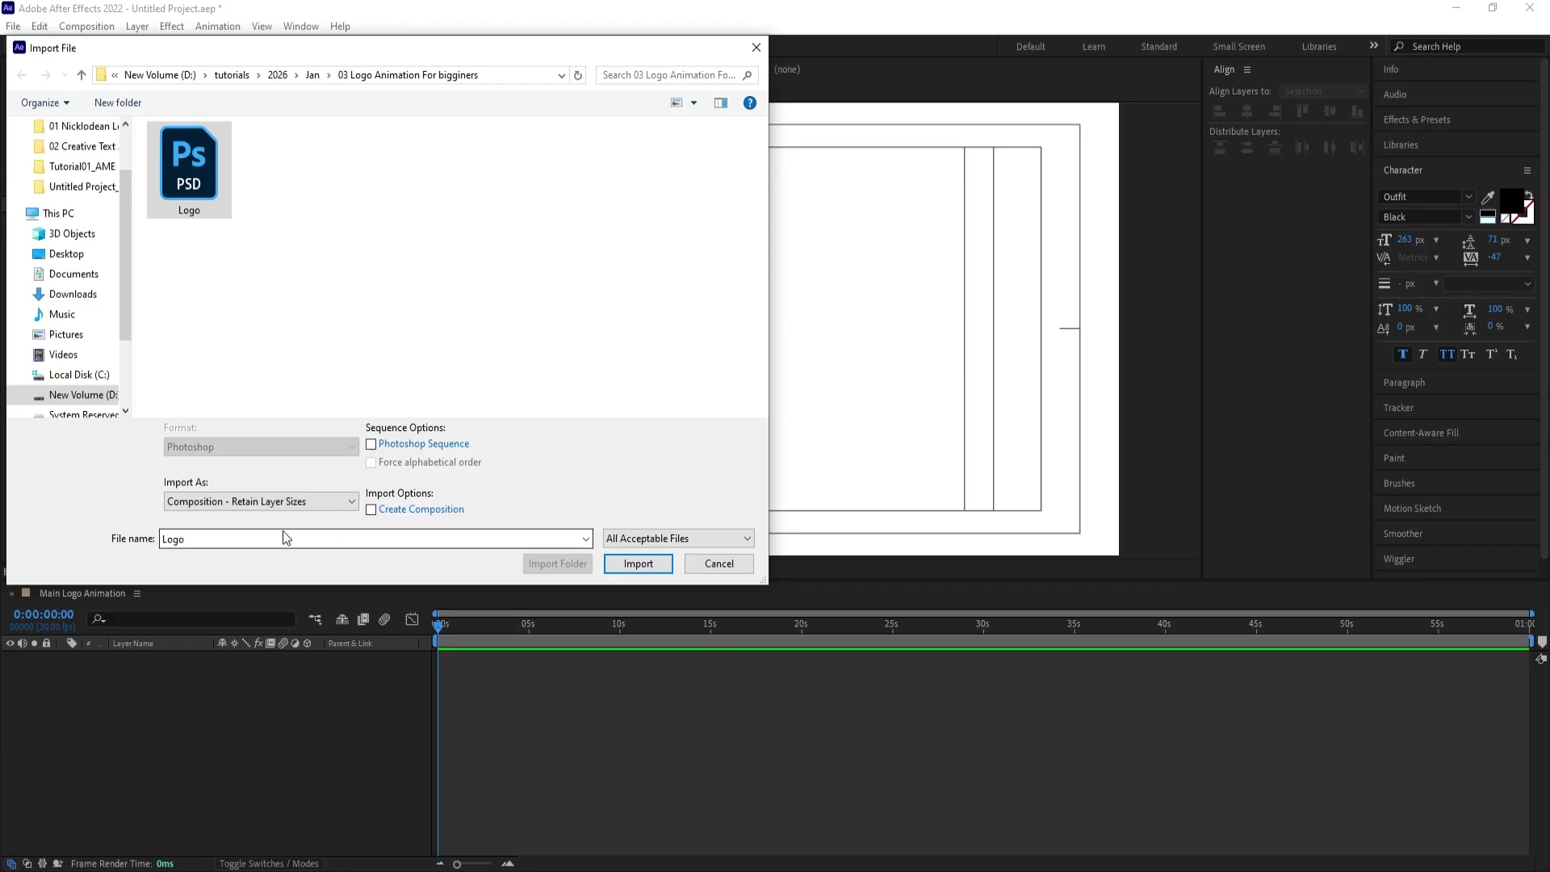
- Confirm the import, copy all Logo layers and paste them into Main Logo Animation
{"action": "left_click", "coordinate": [657, 574]}
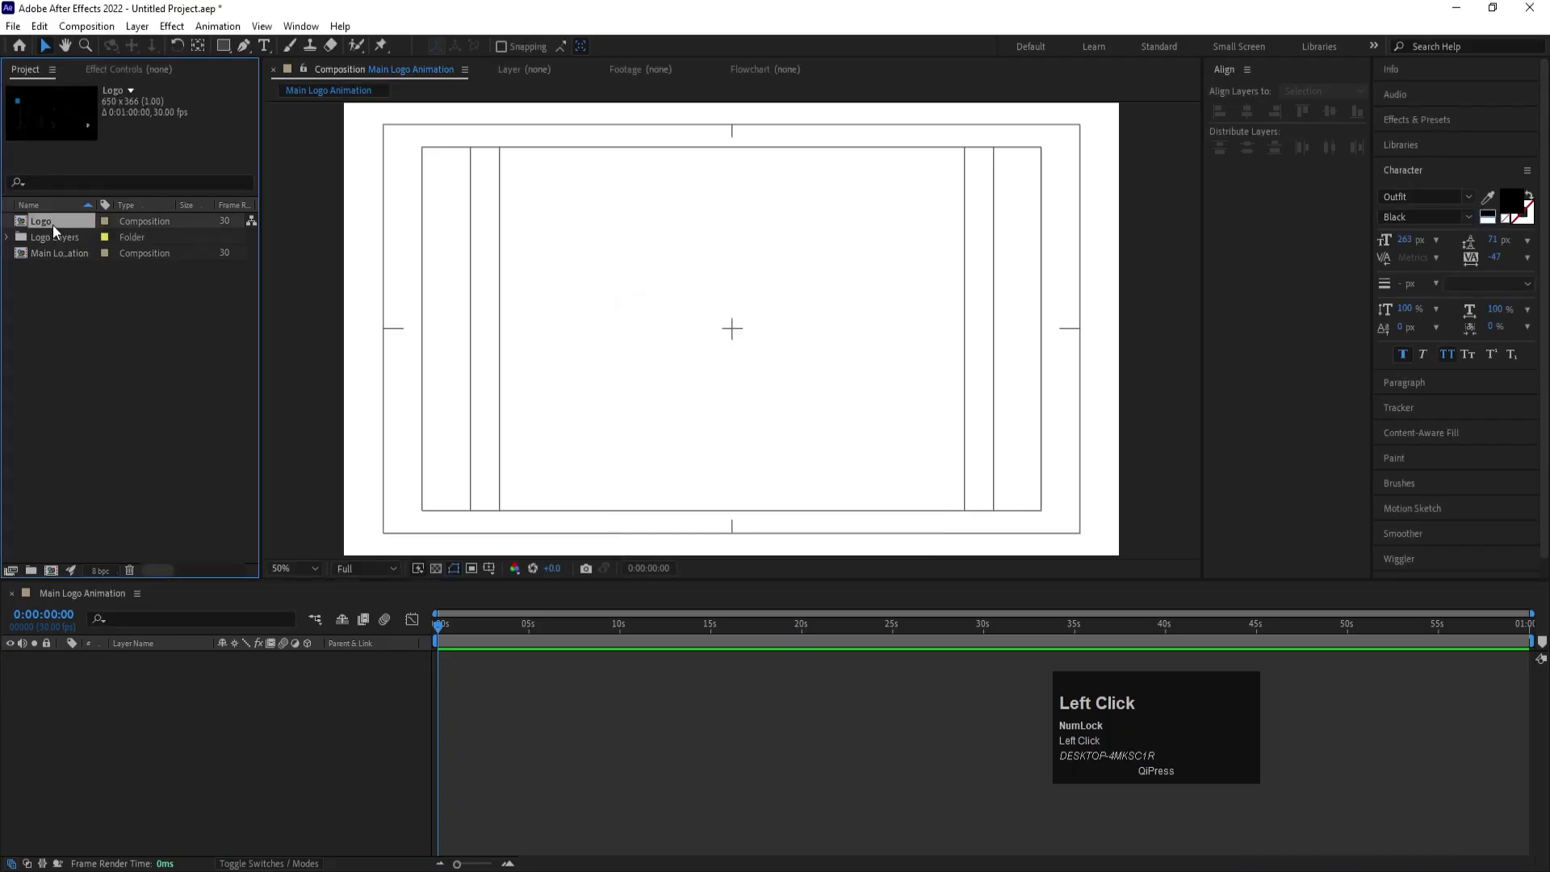
{"action": "scroll", "scroll_direction": "up", "scroll_amount": 3}
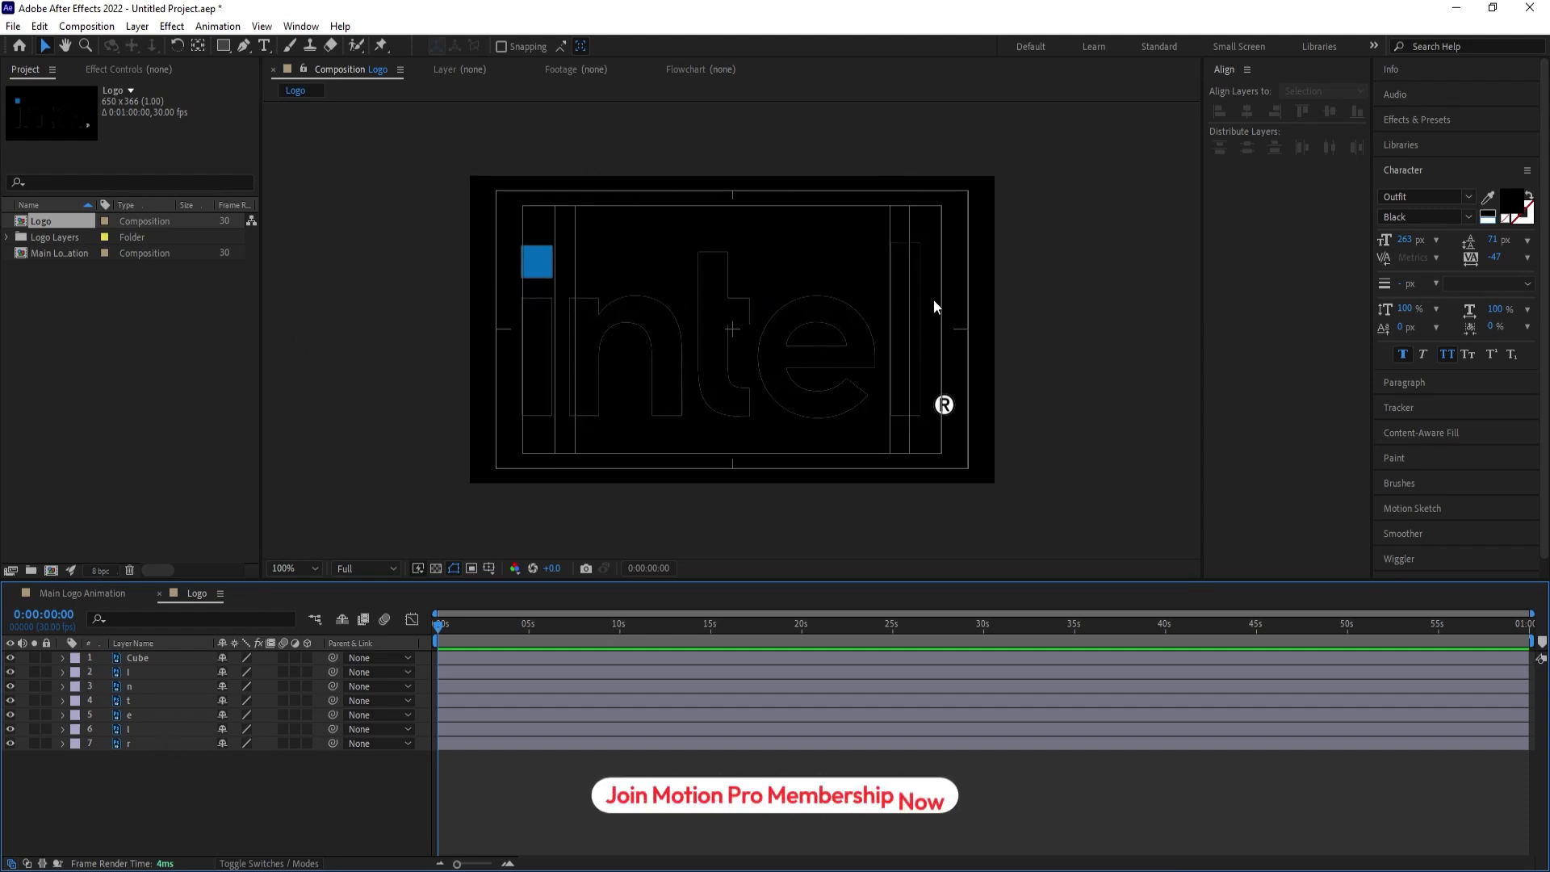
{"action": "left_click_drag", "start_coordinate": [191, 802], "coordinate": [554, 280]}
{"action": "key", "text": "ctrl+c"}
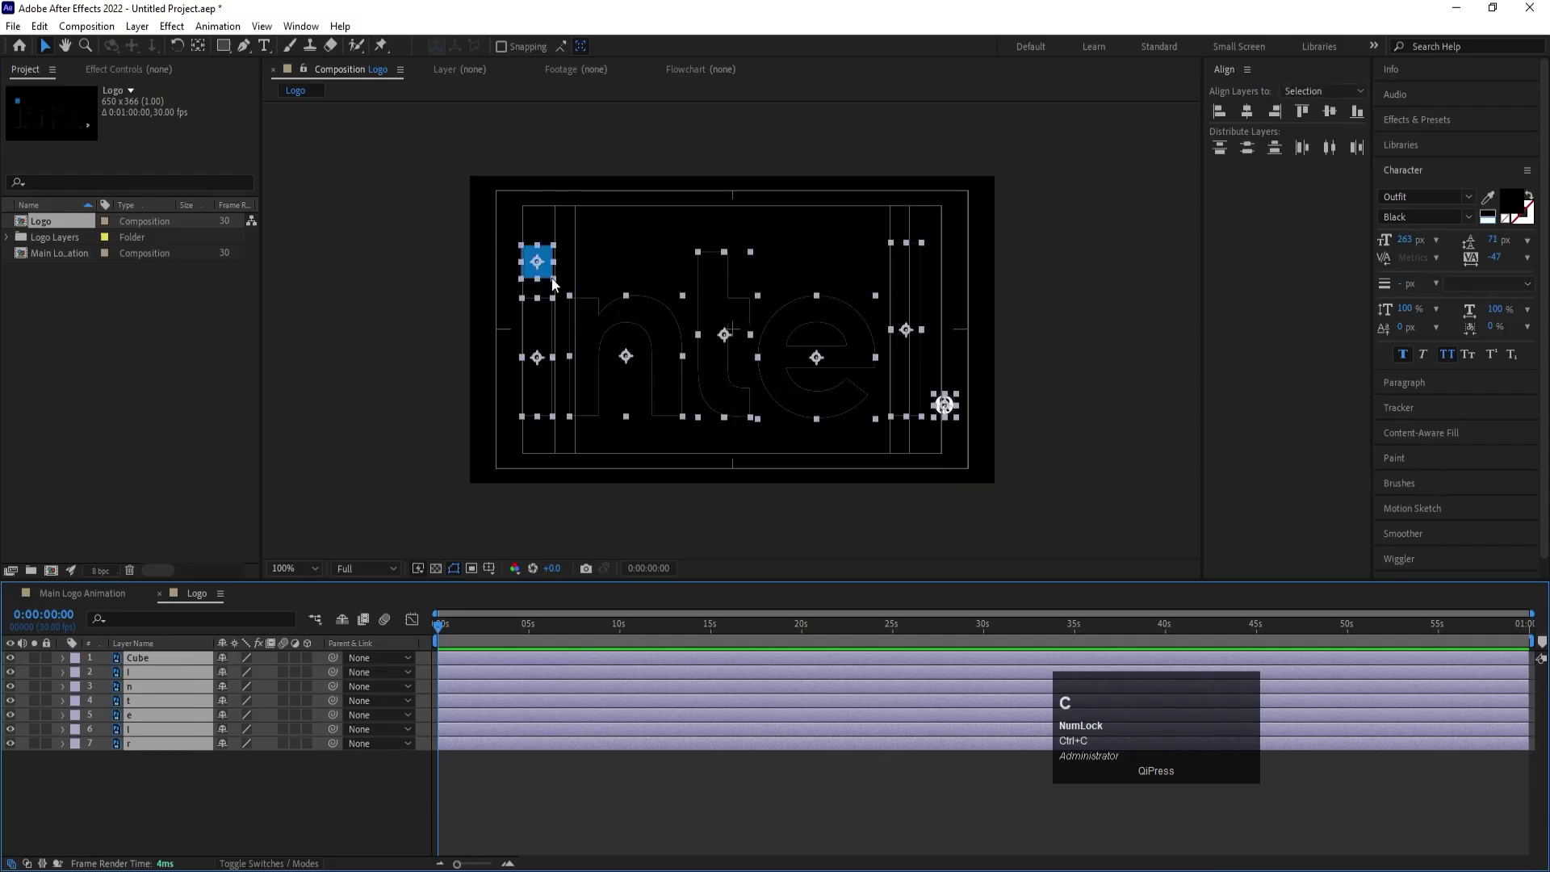
{"action": "left_click", "coordinate": [102, 597]}
{"action": "key", "text": "ctrl+v"}
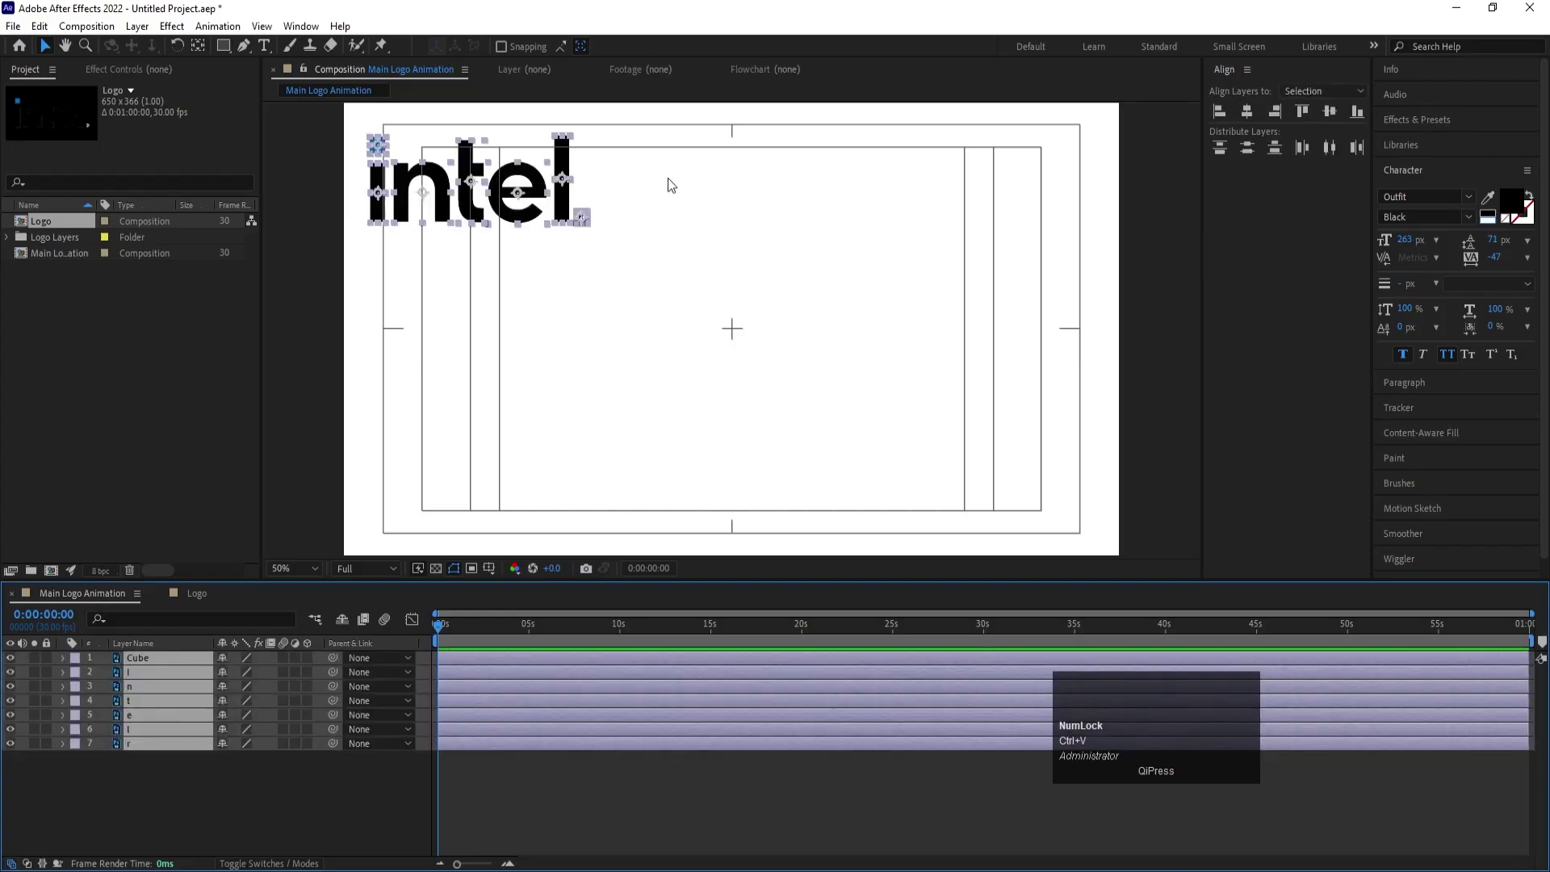
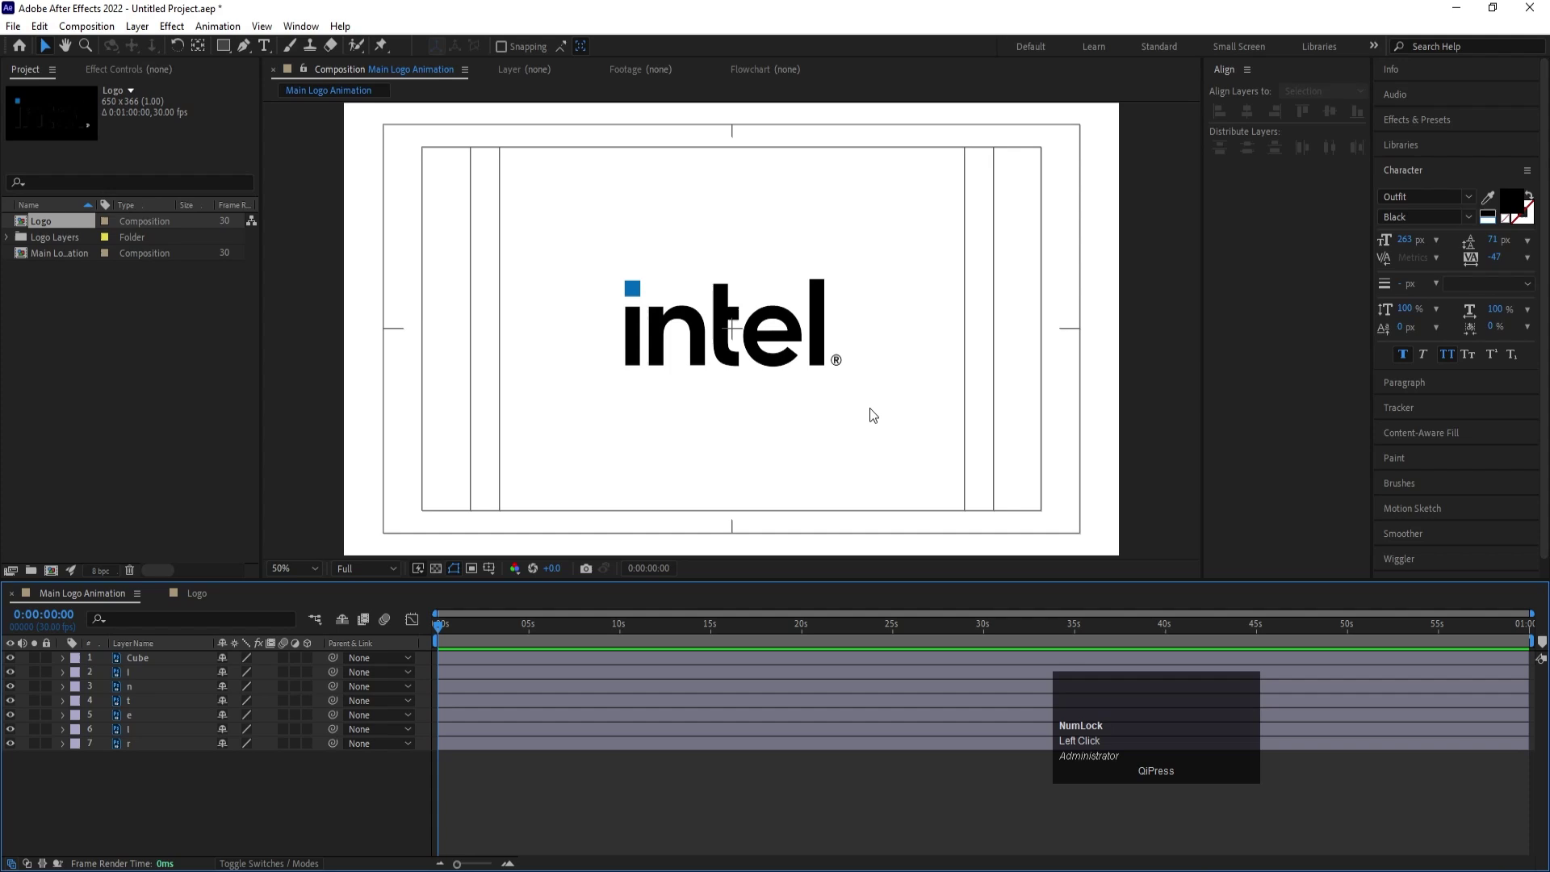
- Duplicate the Cube layer into Cube 2 and give it a yellow label
{"action": "left_click", "coordinate": [873, 412]}
{"action": "key", "text": "Down"}
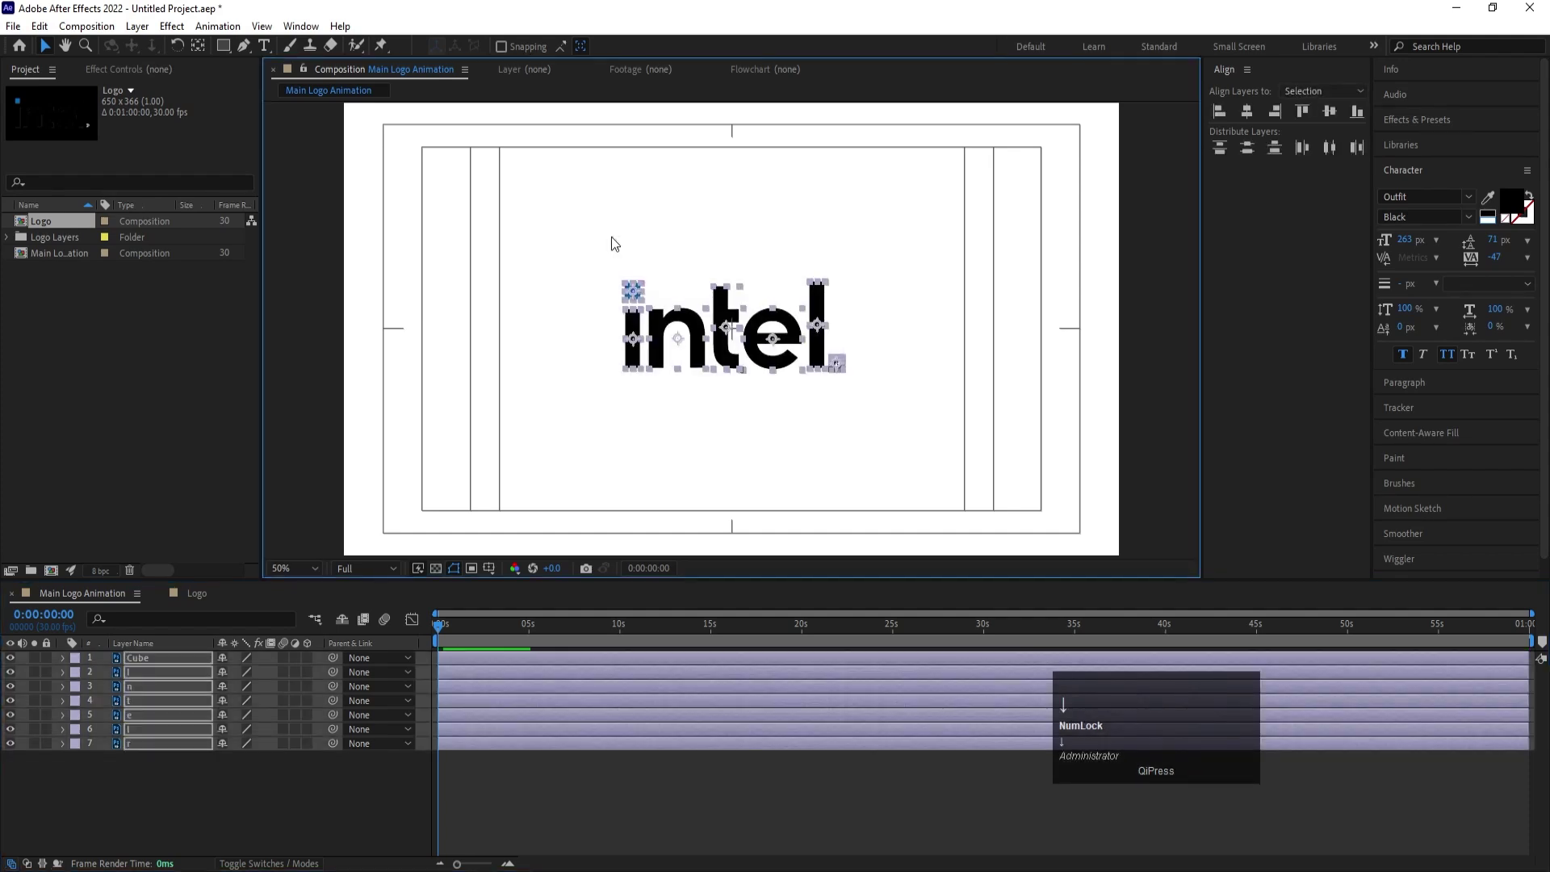
{"action": "key", "text": "Left"}
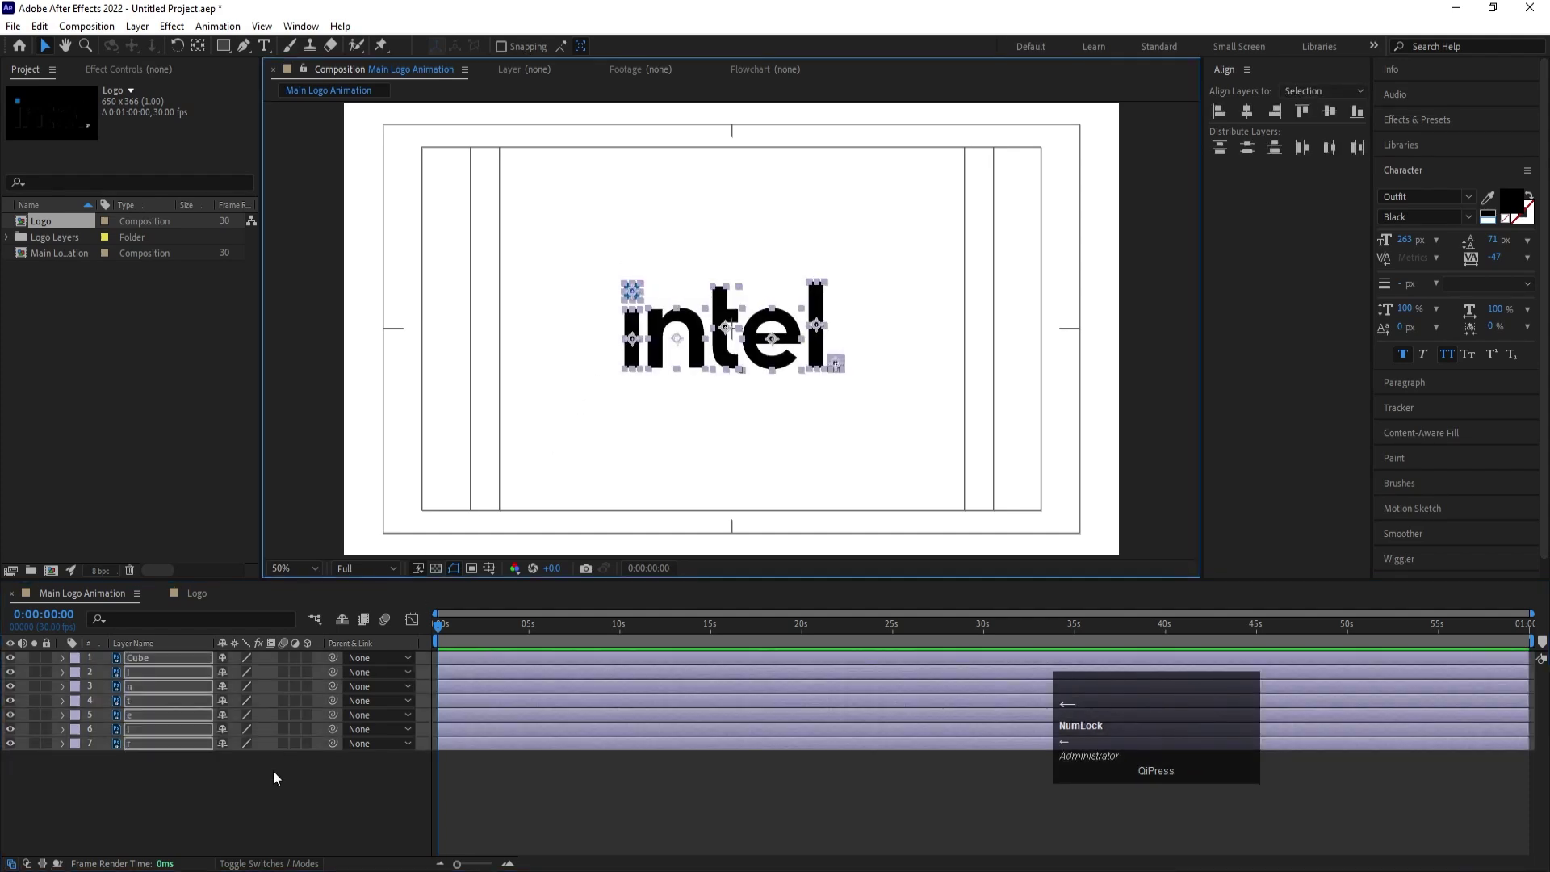
{"action": "left_click", "coordinate": [244, 789]}
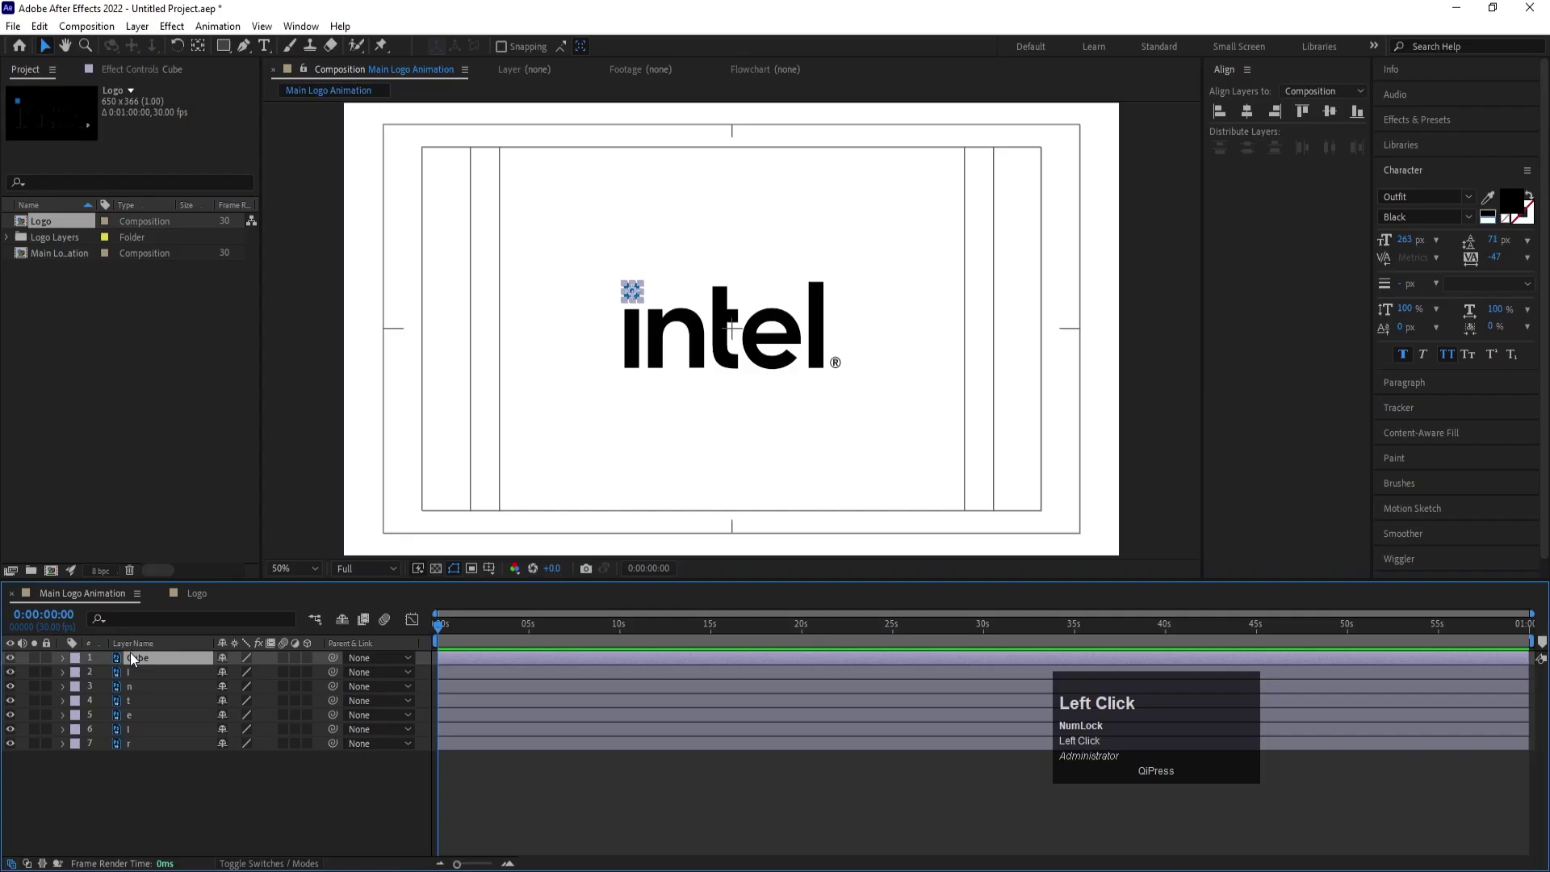
{"action": "key", "text": "ctrl+d"}
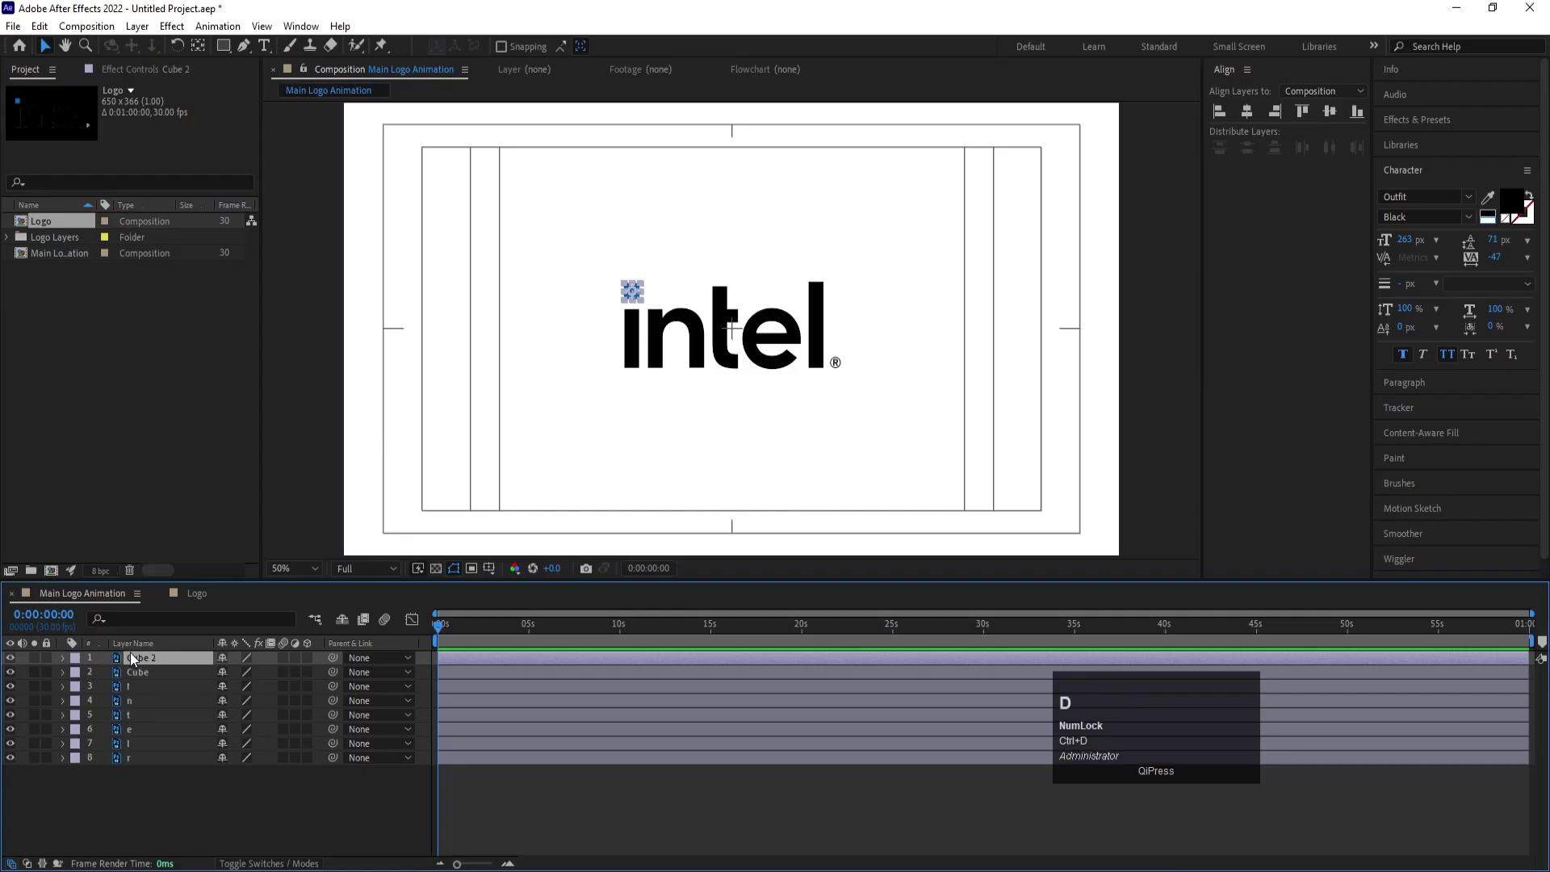
{"action": "left_click", "coordinate": [80, 665]}
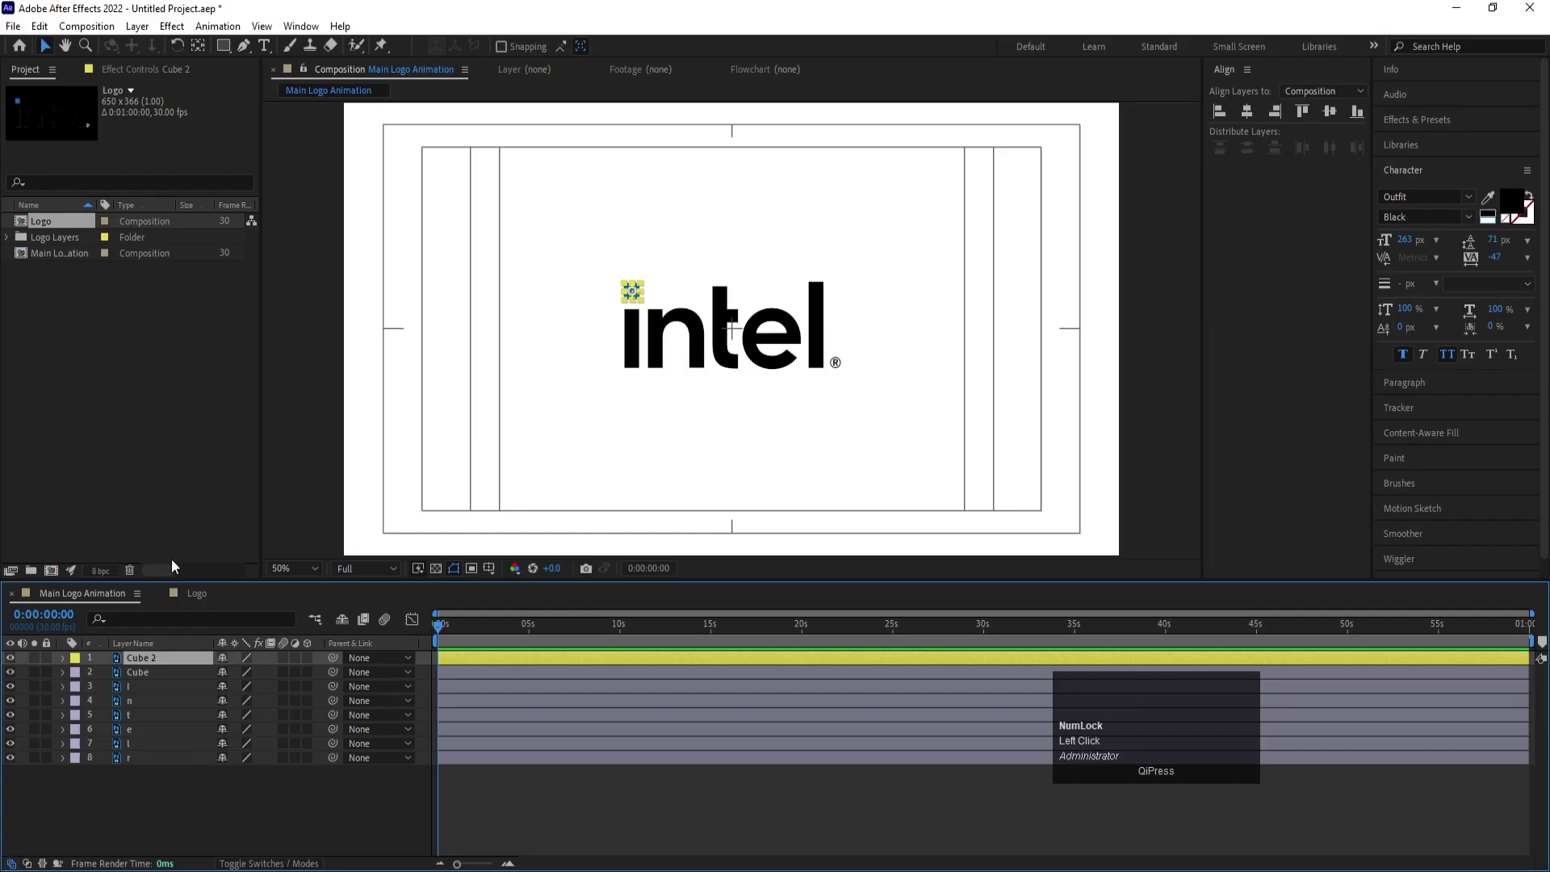
- Separate Cube 2's Position into X 713 and Y 450, then reselect the original Cube
{"action": "key", "text": "p"}
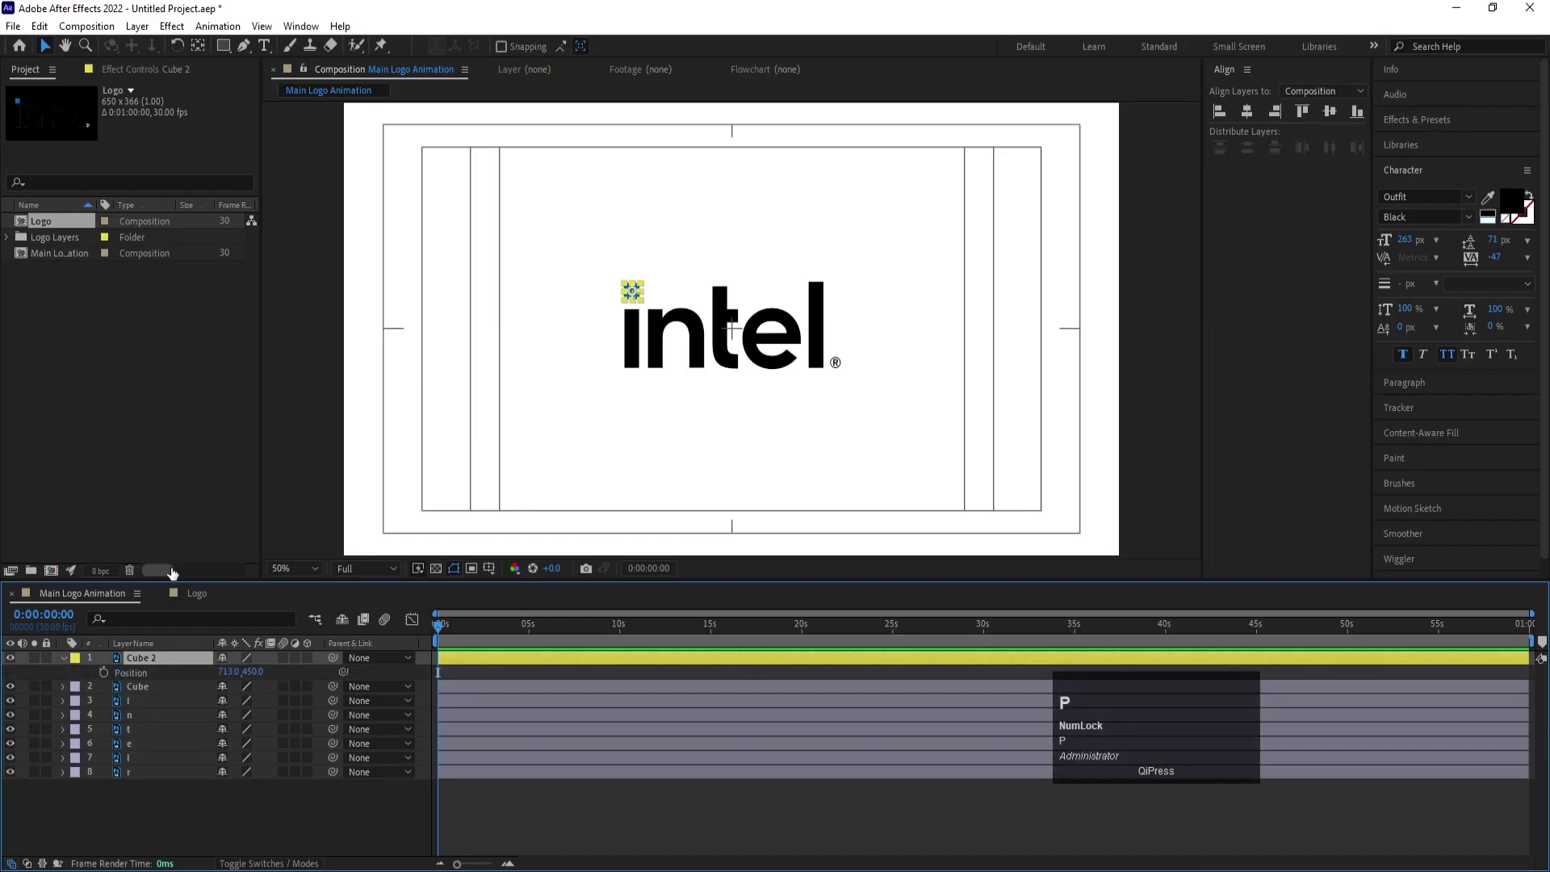
{"action": "left_click", "coordinate": [140, 678]}
{"action": "right_click", "coordinate": [140, 677]}
{"action": "left_click", "coordinate": [219, 469]}
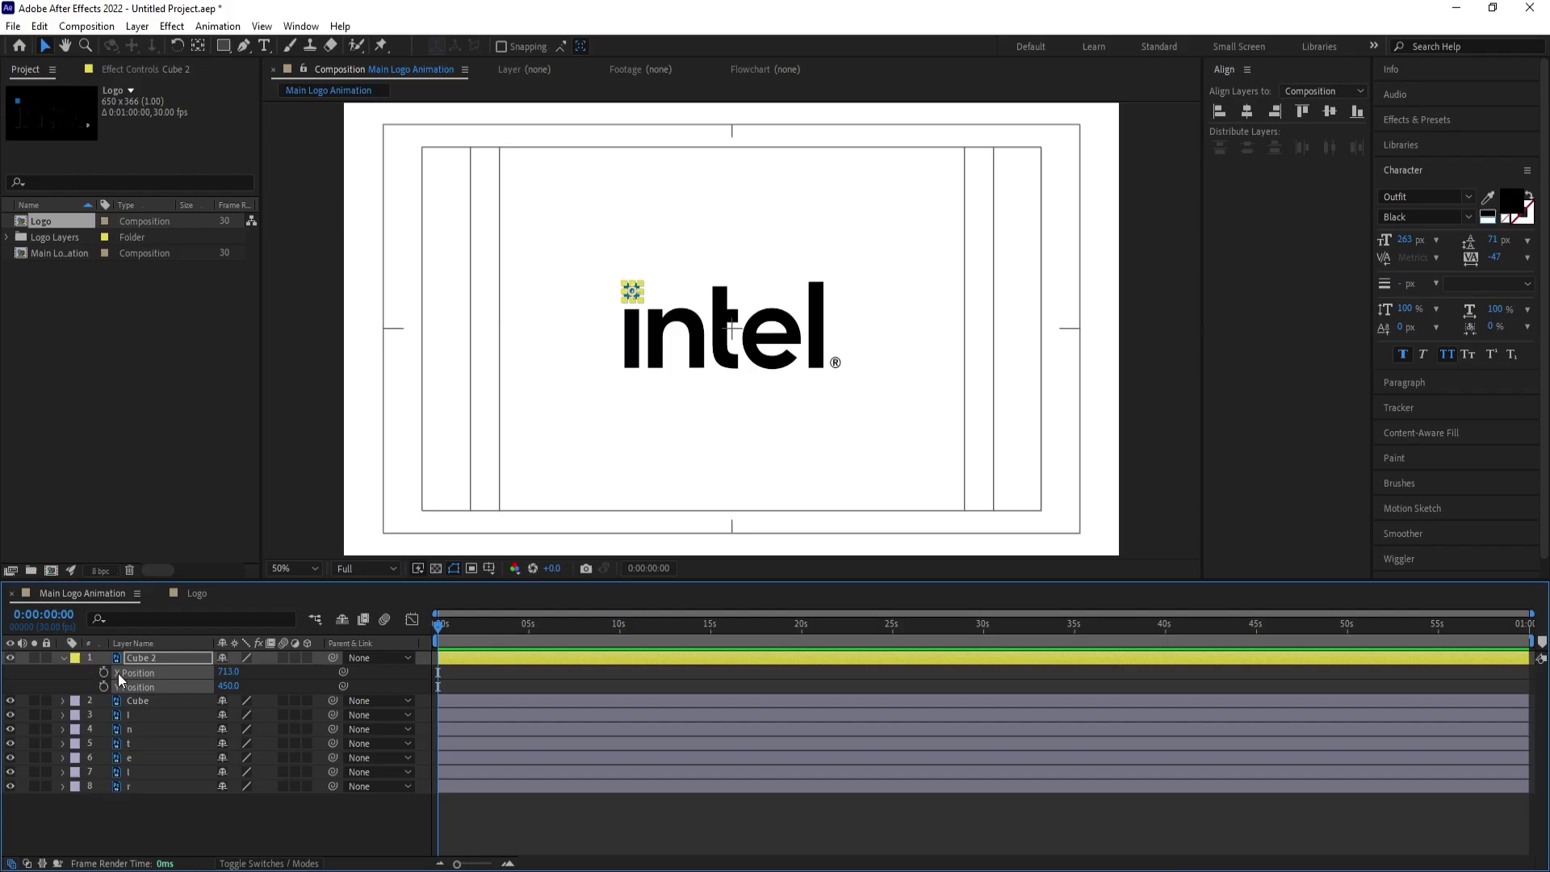
{"action": "left_click", "coordinate": [269, 675]}
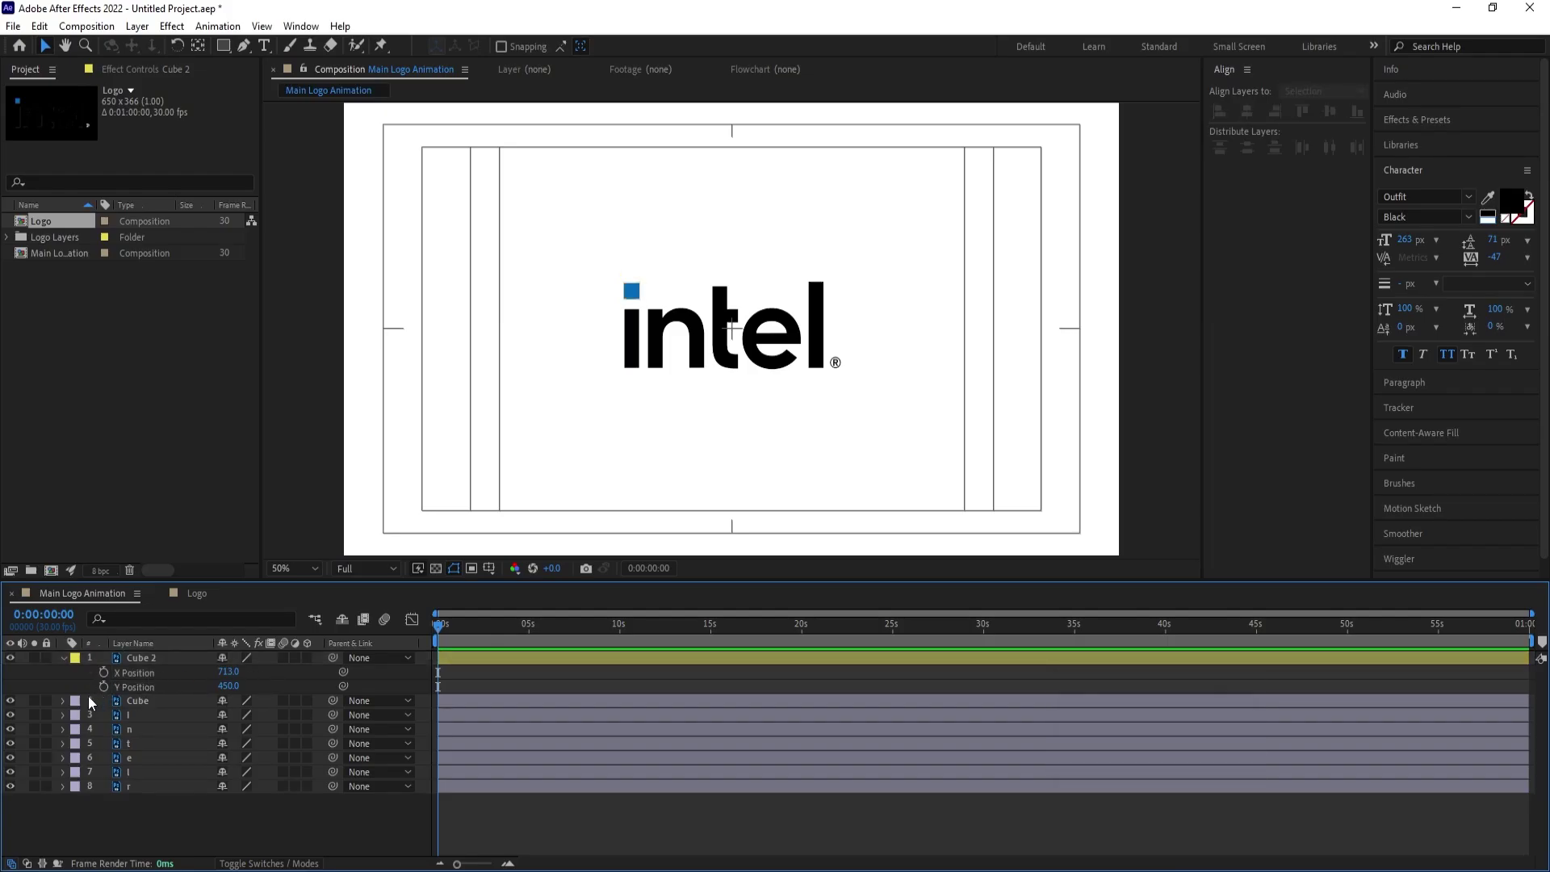
{"action": "left_click", "coordinate": [13, 709]}
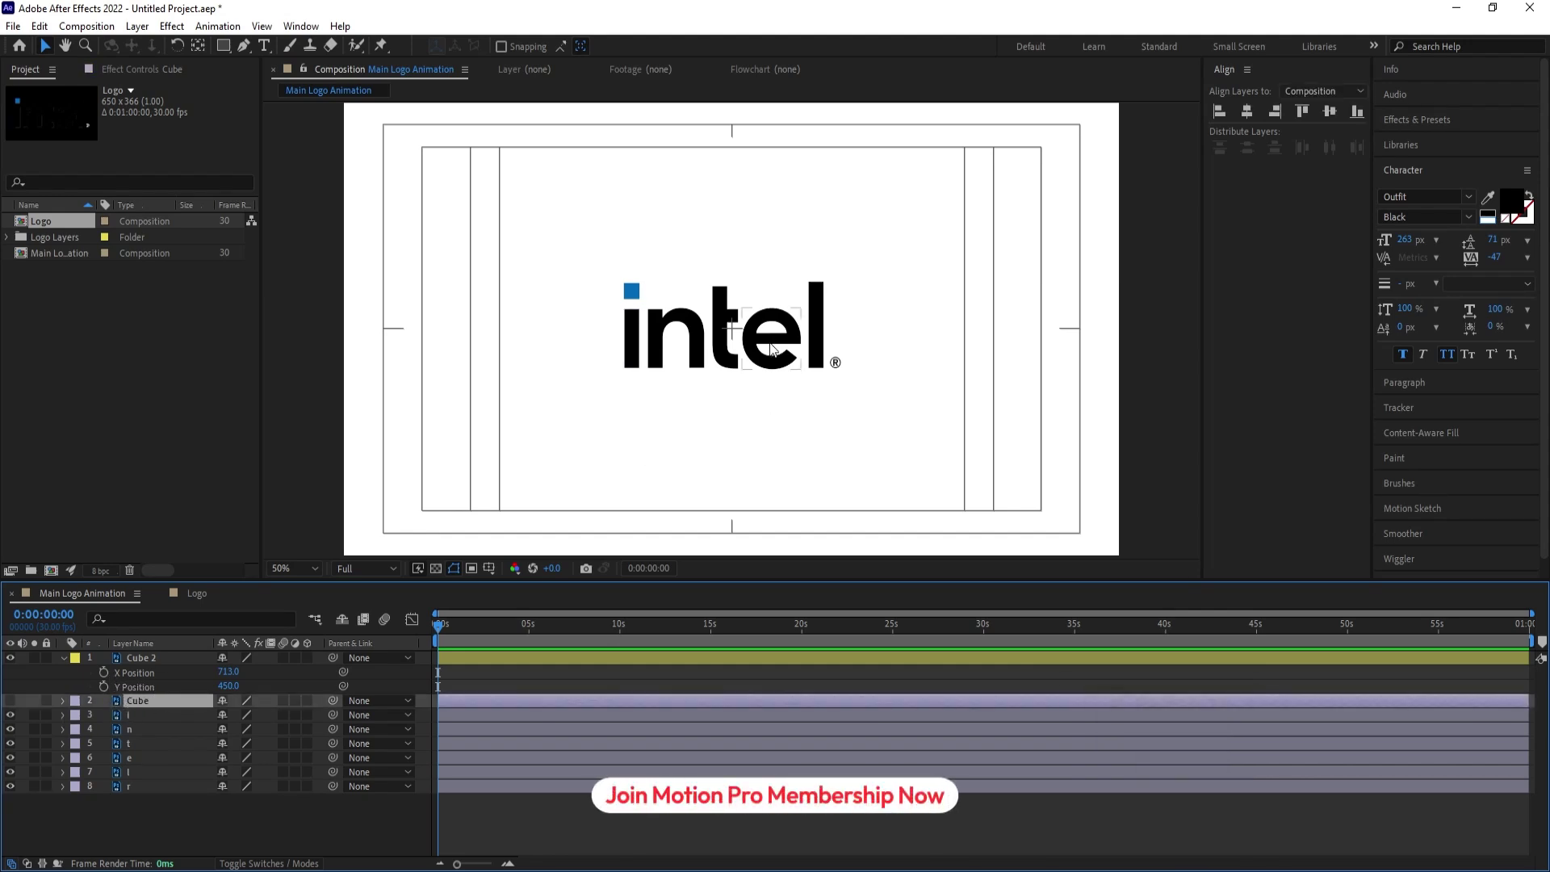
- Keyframe Cube 2's X/Y position so it drops below the i and exits upper right by 3s
{"action": "left_click", "coordinate": [635, 297]}
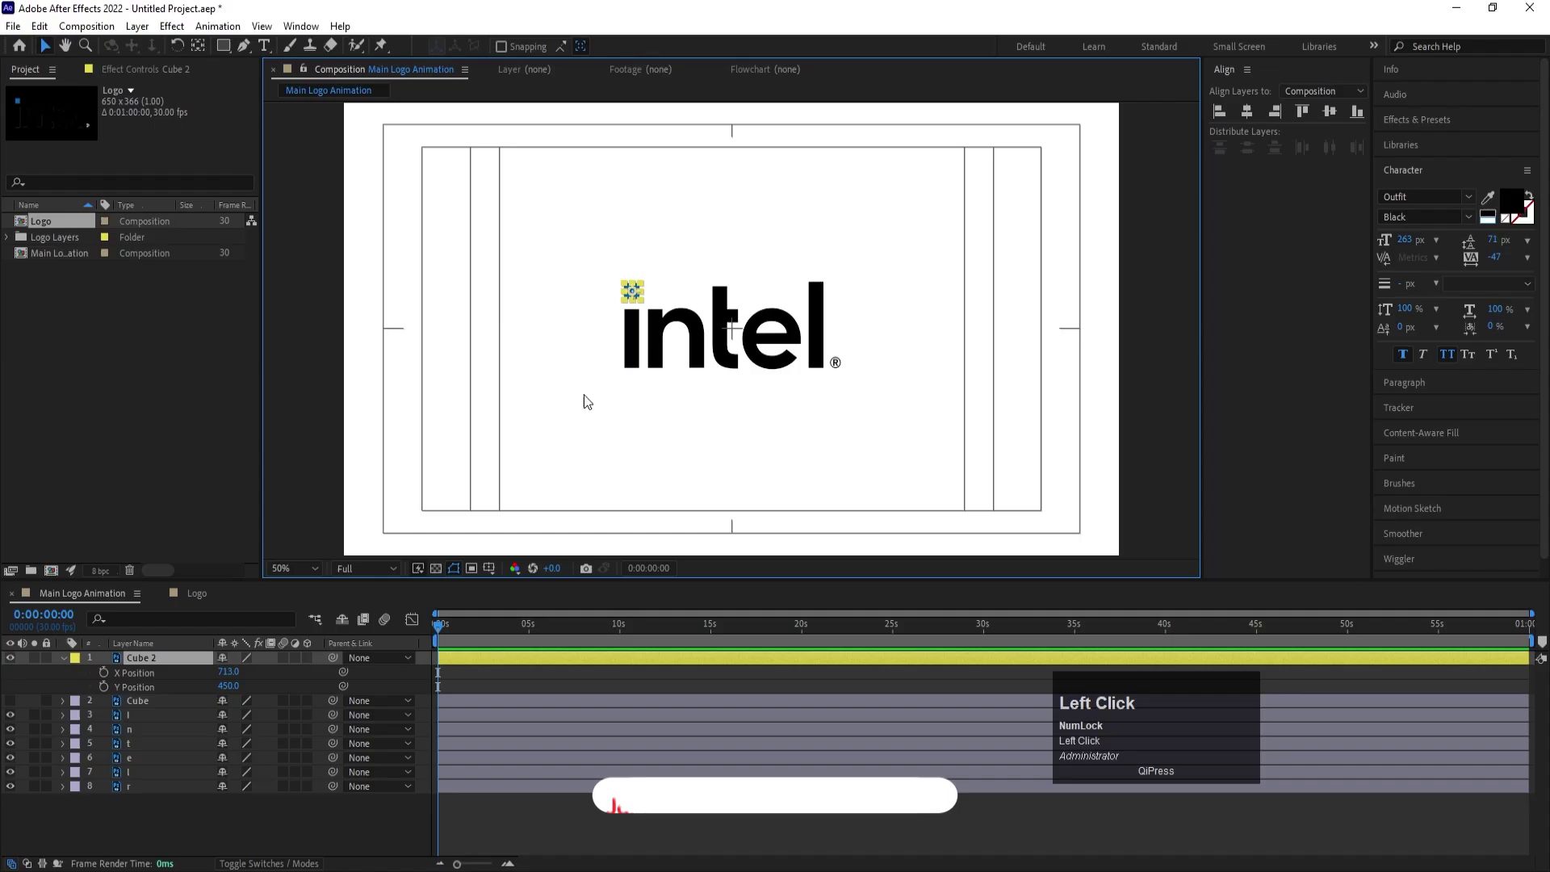
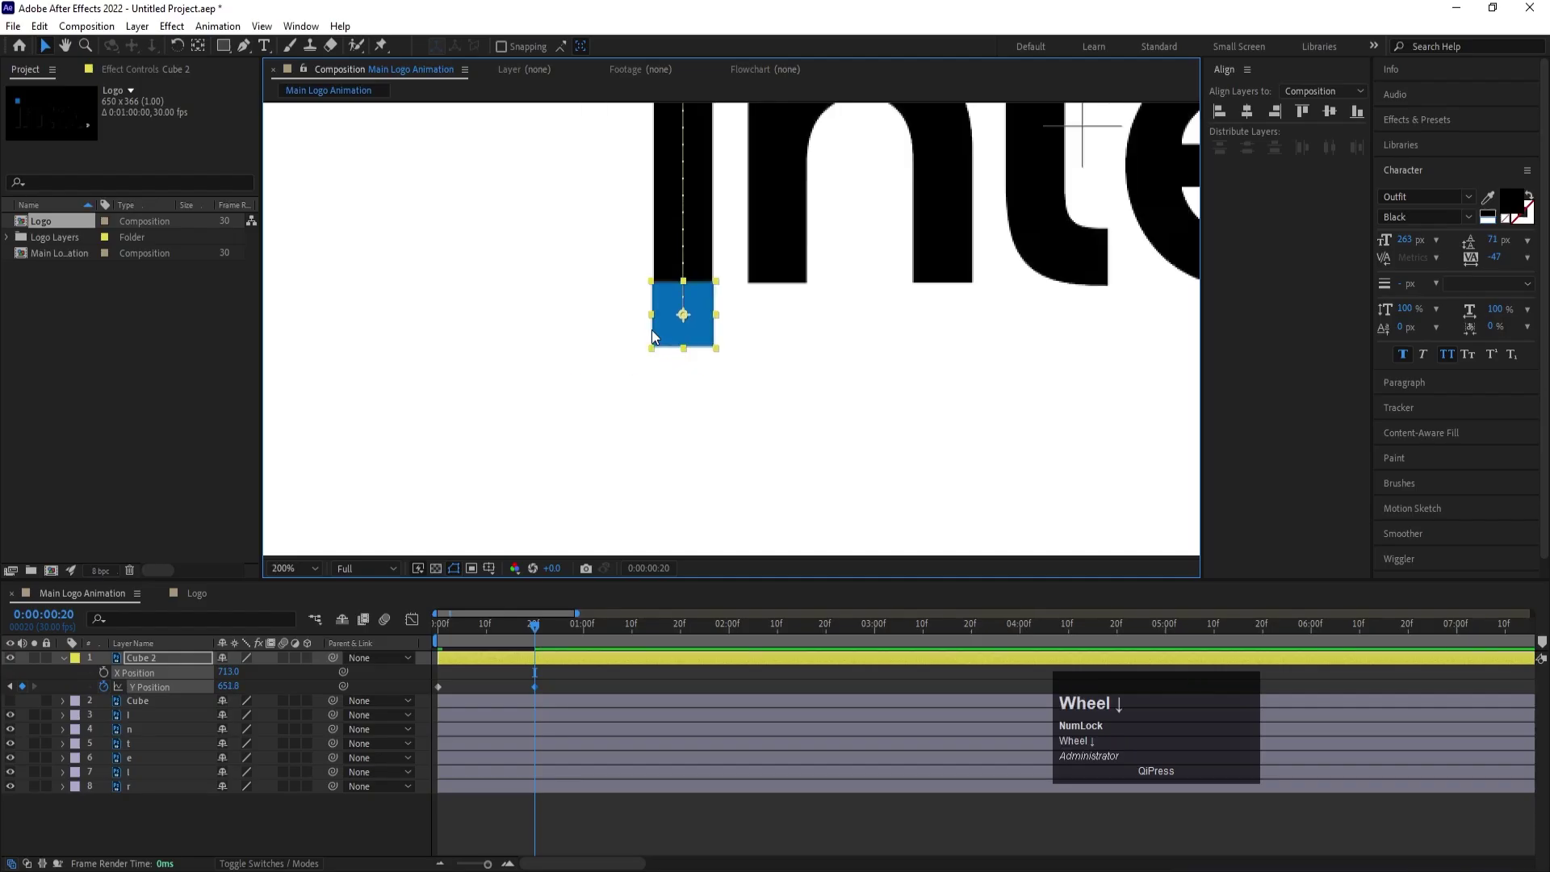
{"action": "scroll", "scroll_direction": "up", "scroll_amount": 3}
{"action": "key", "text": "space"}
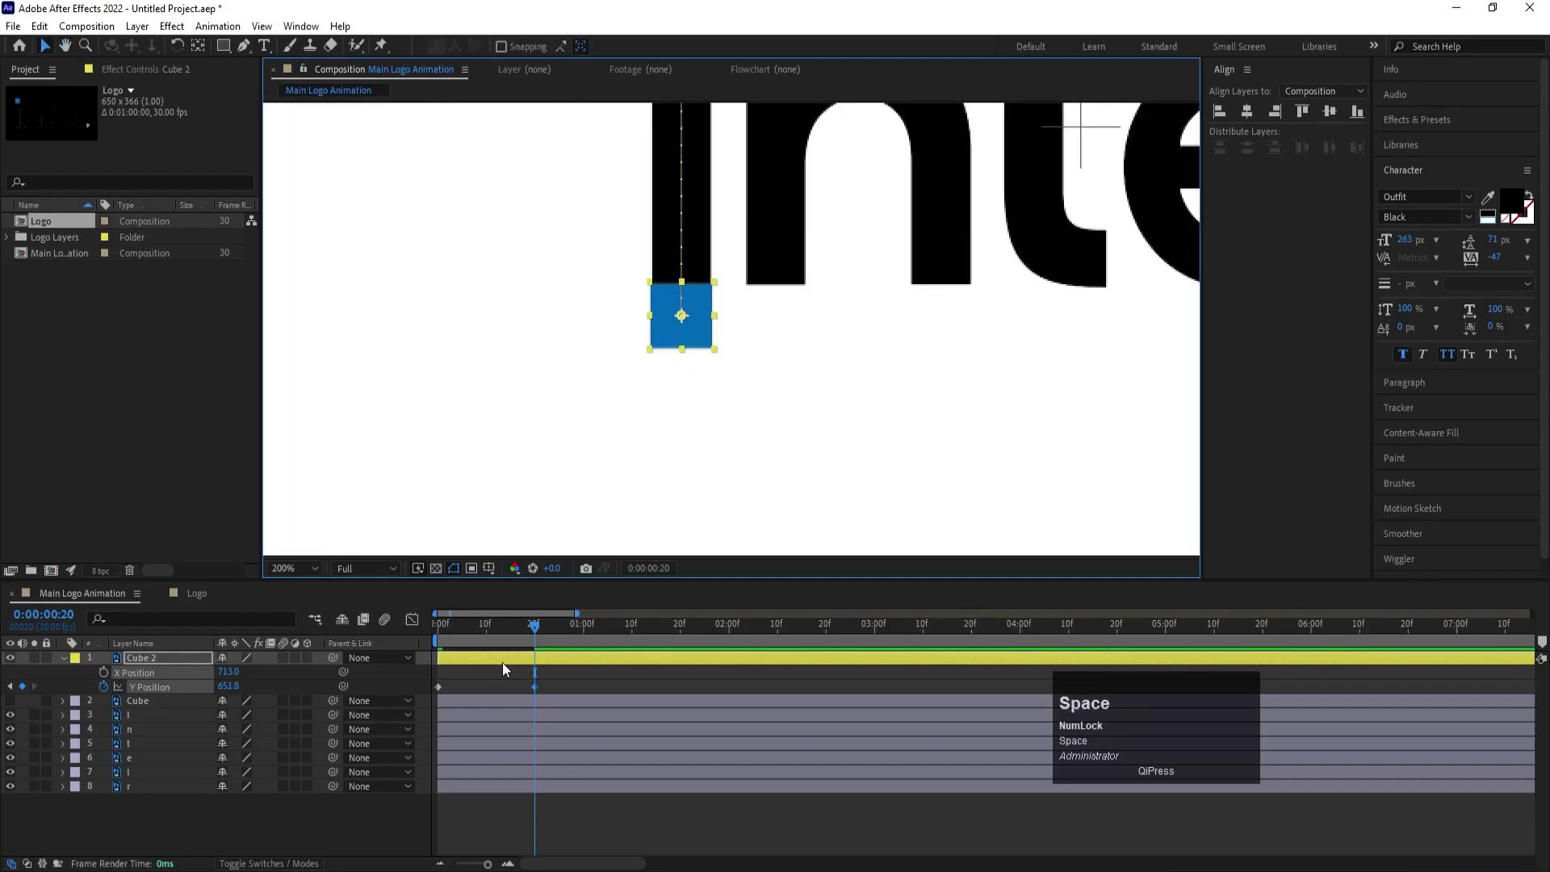
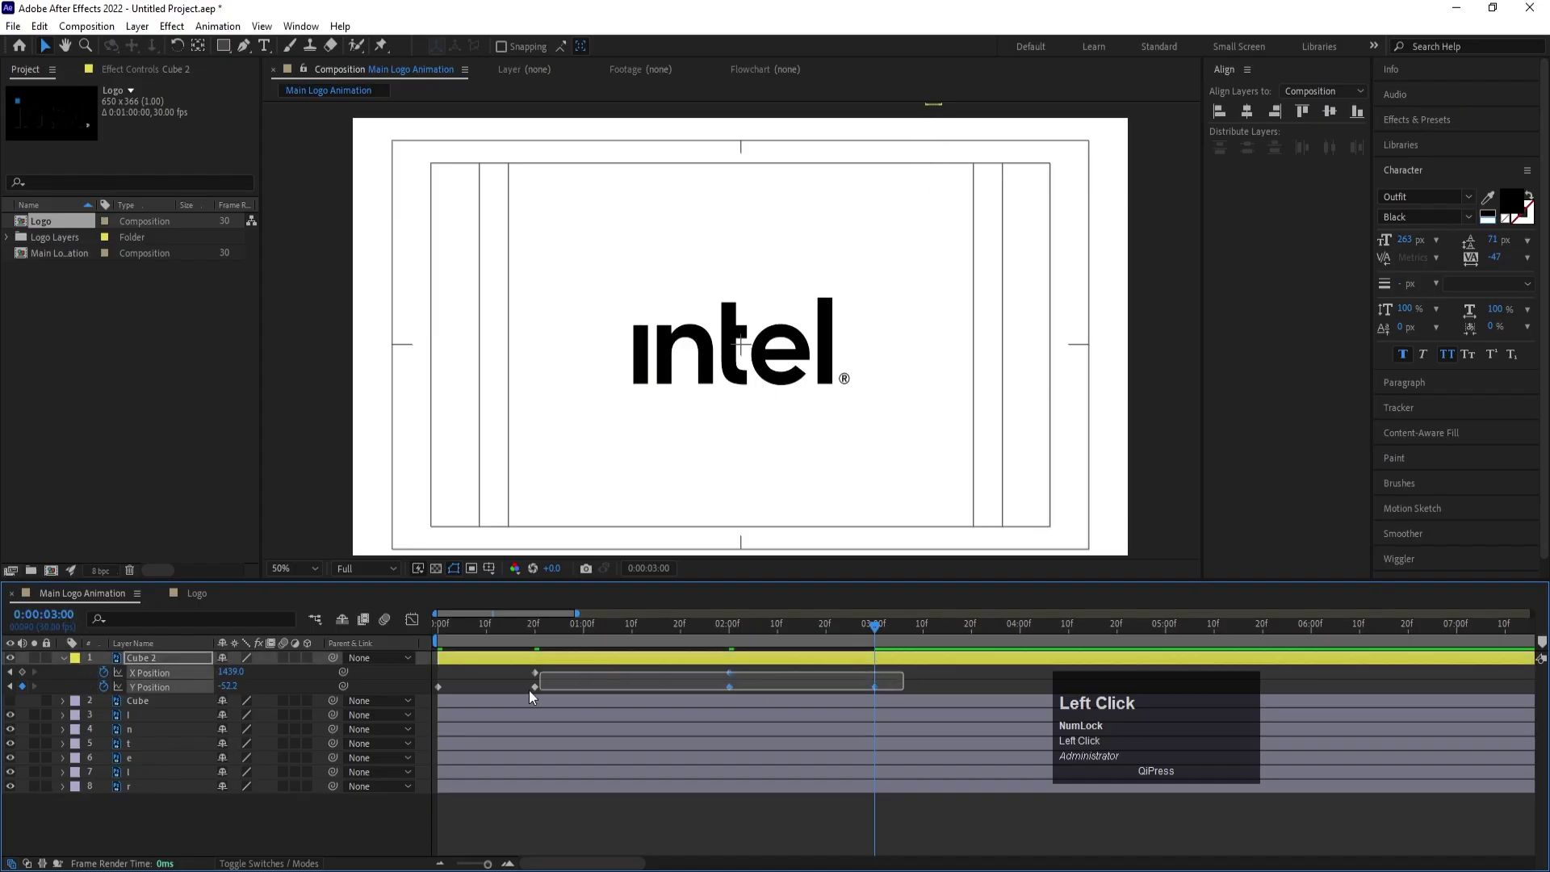
- Preview Cube 2's animation from the start with the composition fitted in view
{"action": "key", "text": "F9"}
{"action": "left_click", "coordinate": [487, 644]}
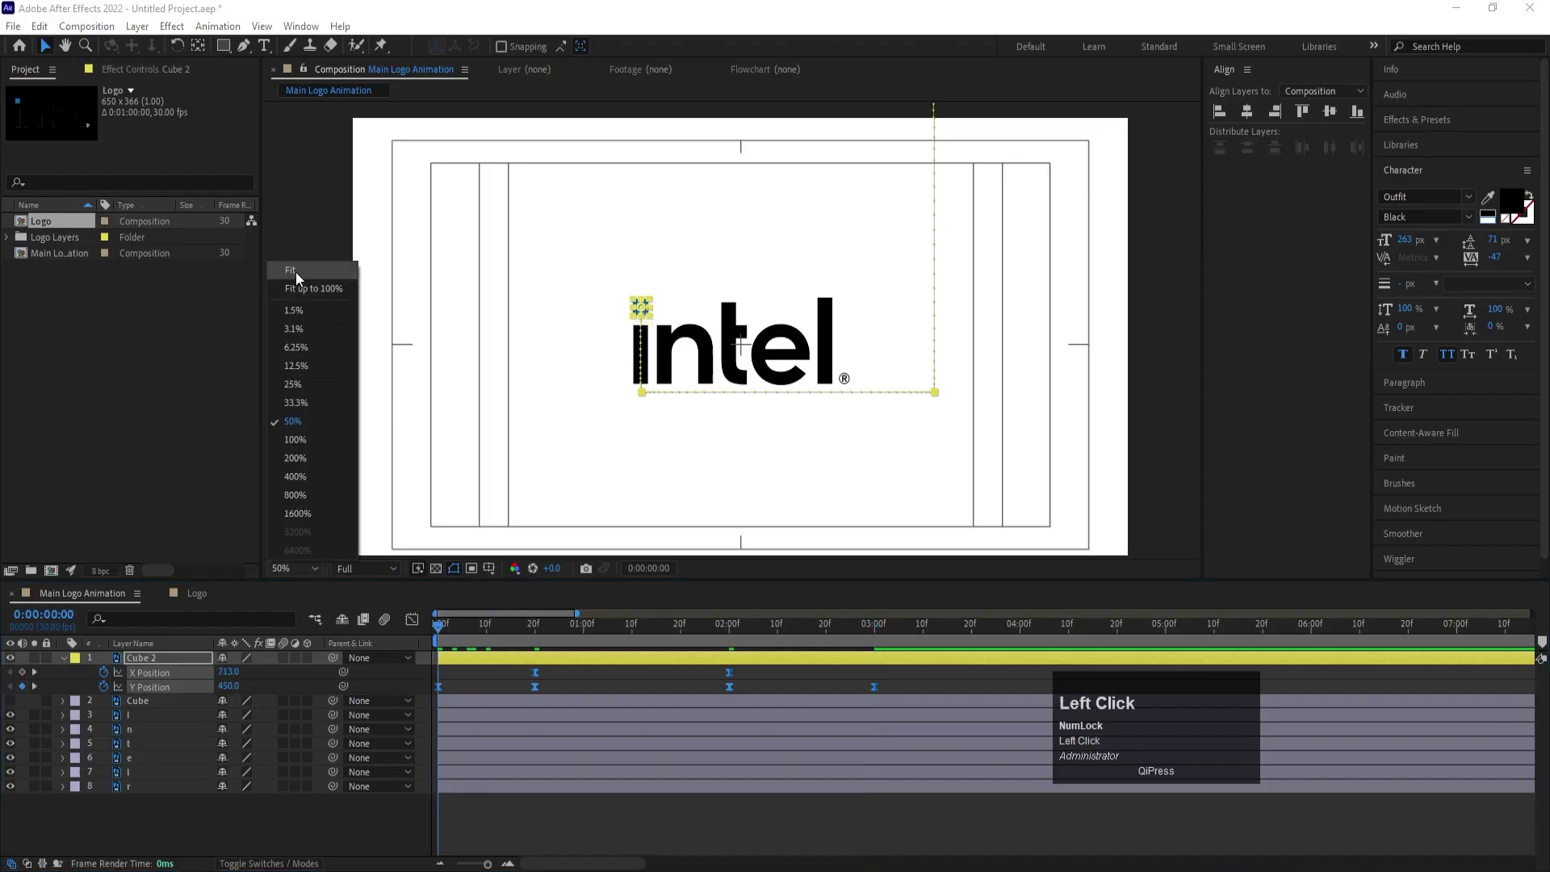
{"action": "key", "text": "space"}
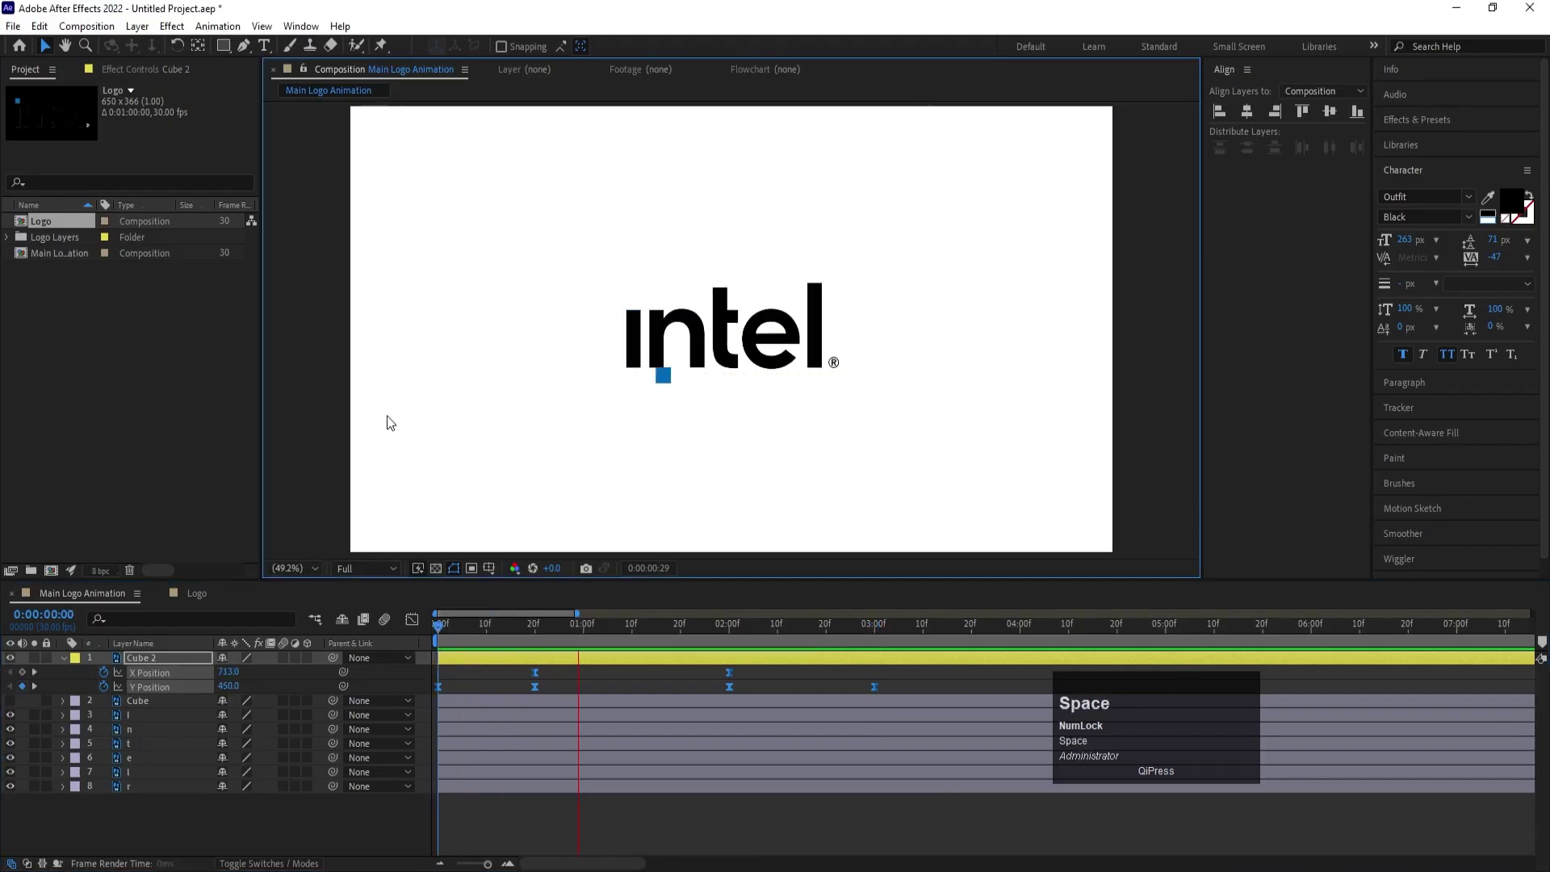
{"action": "key", "text": "space"}
{"action": "left_click", "coordinate": [645, 631]}
{"action": "key", "text": "space"}
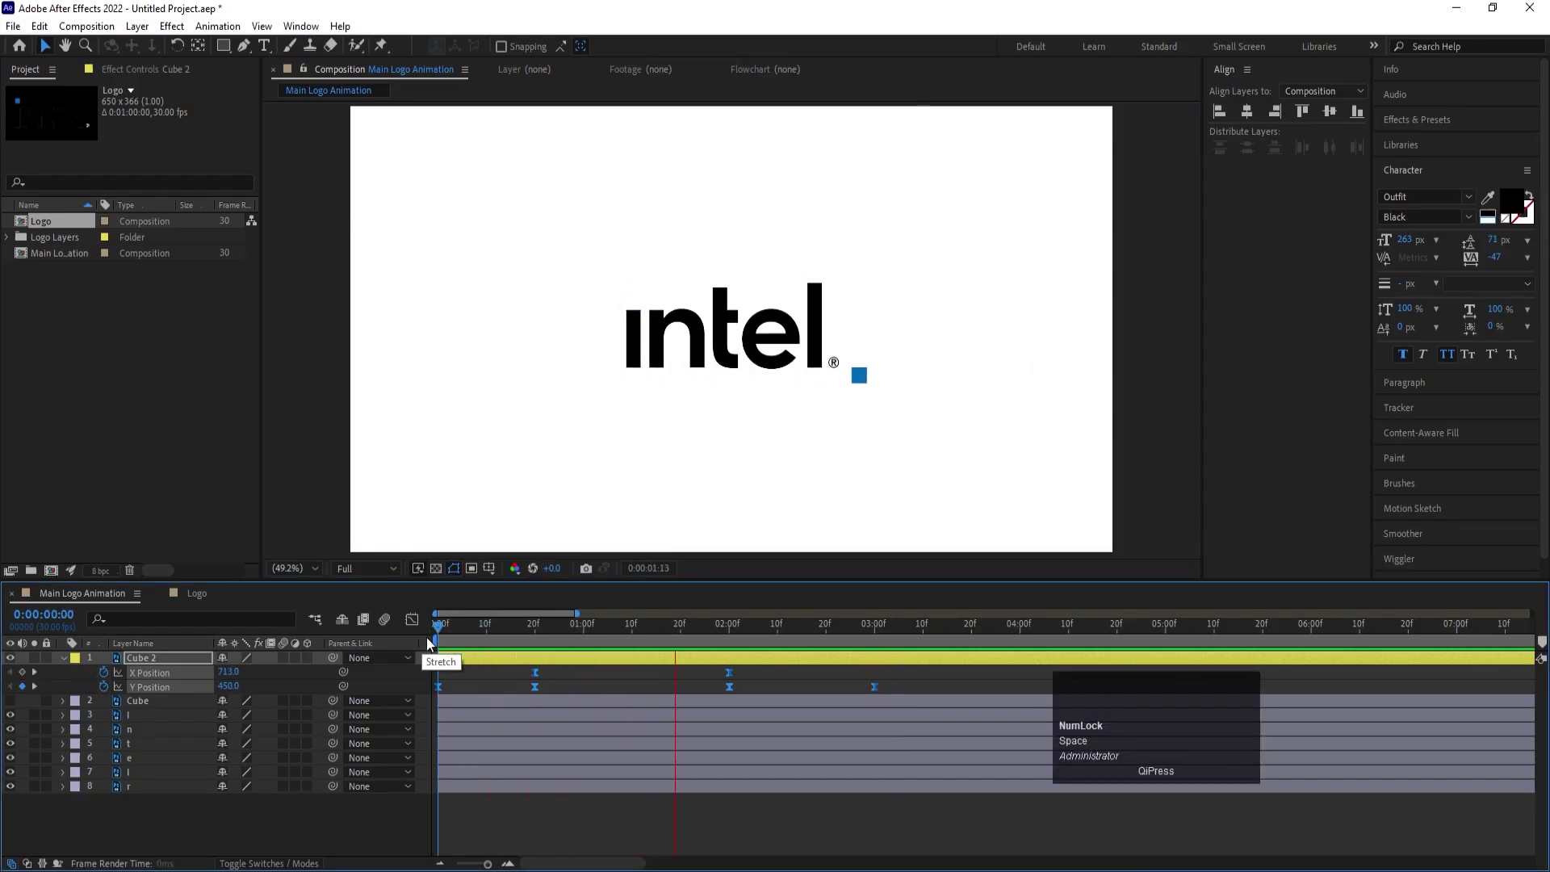
{"action": "key", "text": "space"}
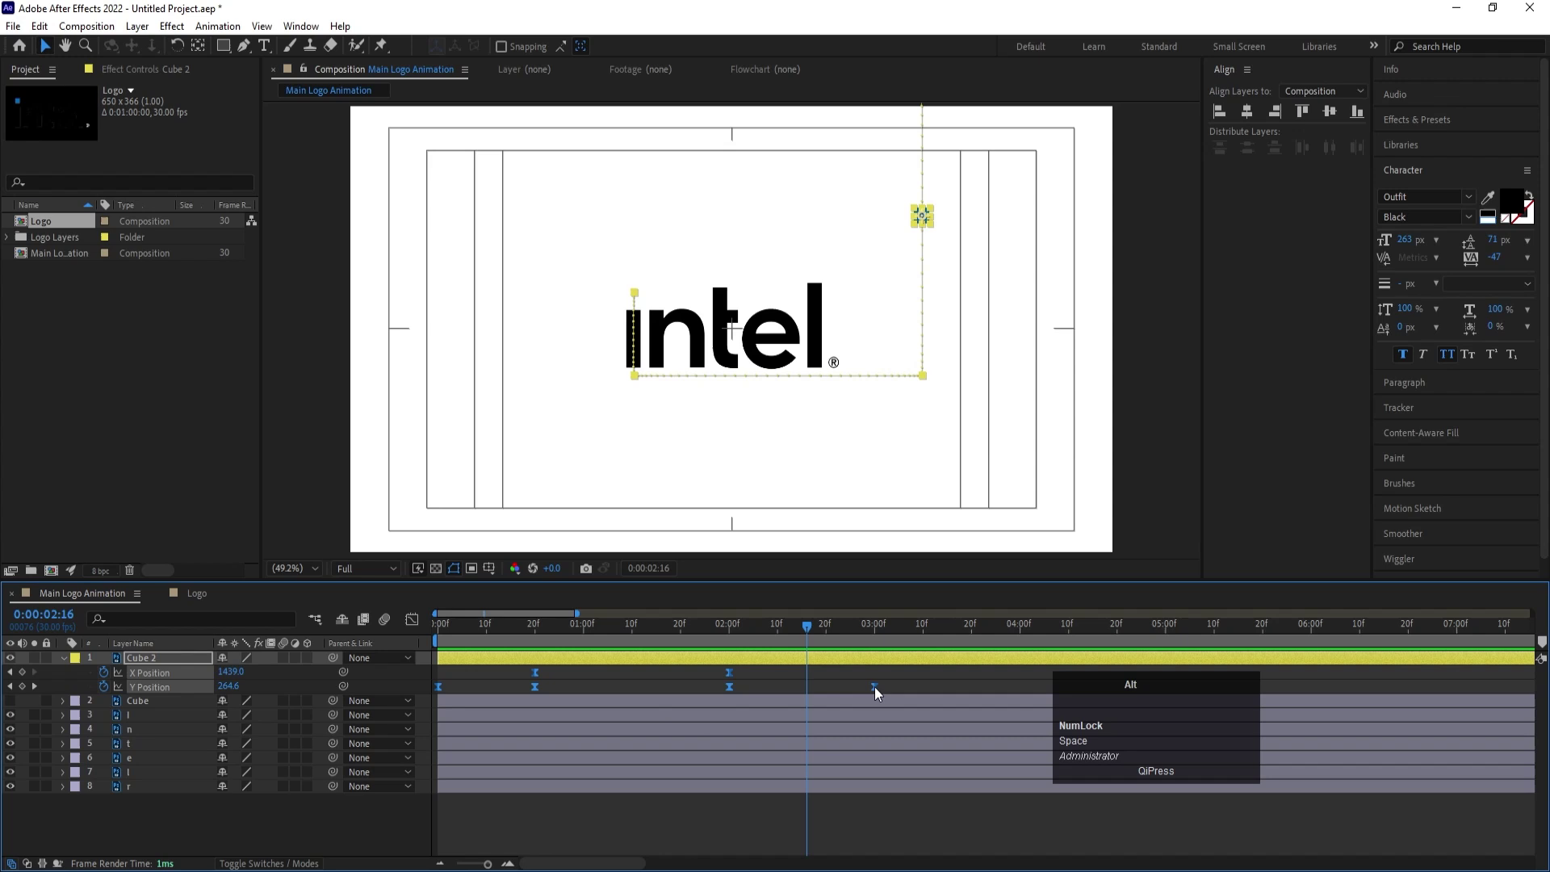
- Shift Cube 2's middle position keyframes later and preview the new timing
{"action": "left_click_drag", "start_coordinate": [876, 696], "coordinate": [845, 684]}
{"action": "key", "text": "ctrl+z"}
{"action": "left_click_drag", "start_coordinate": [869, 677], "coordinate": [379, 636]}
{"action": "key", "text": "space"}
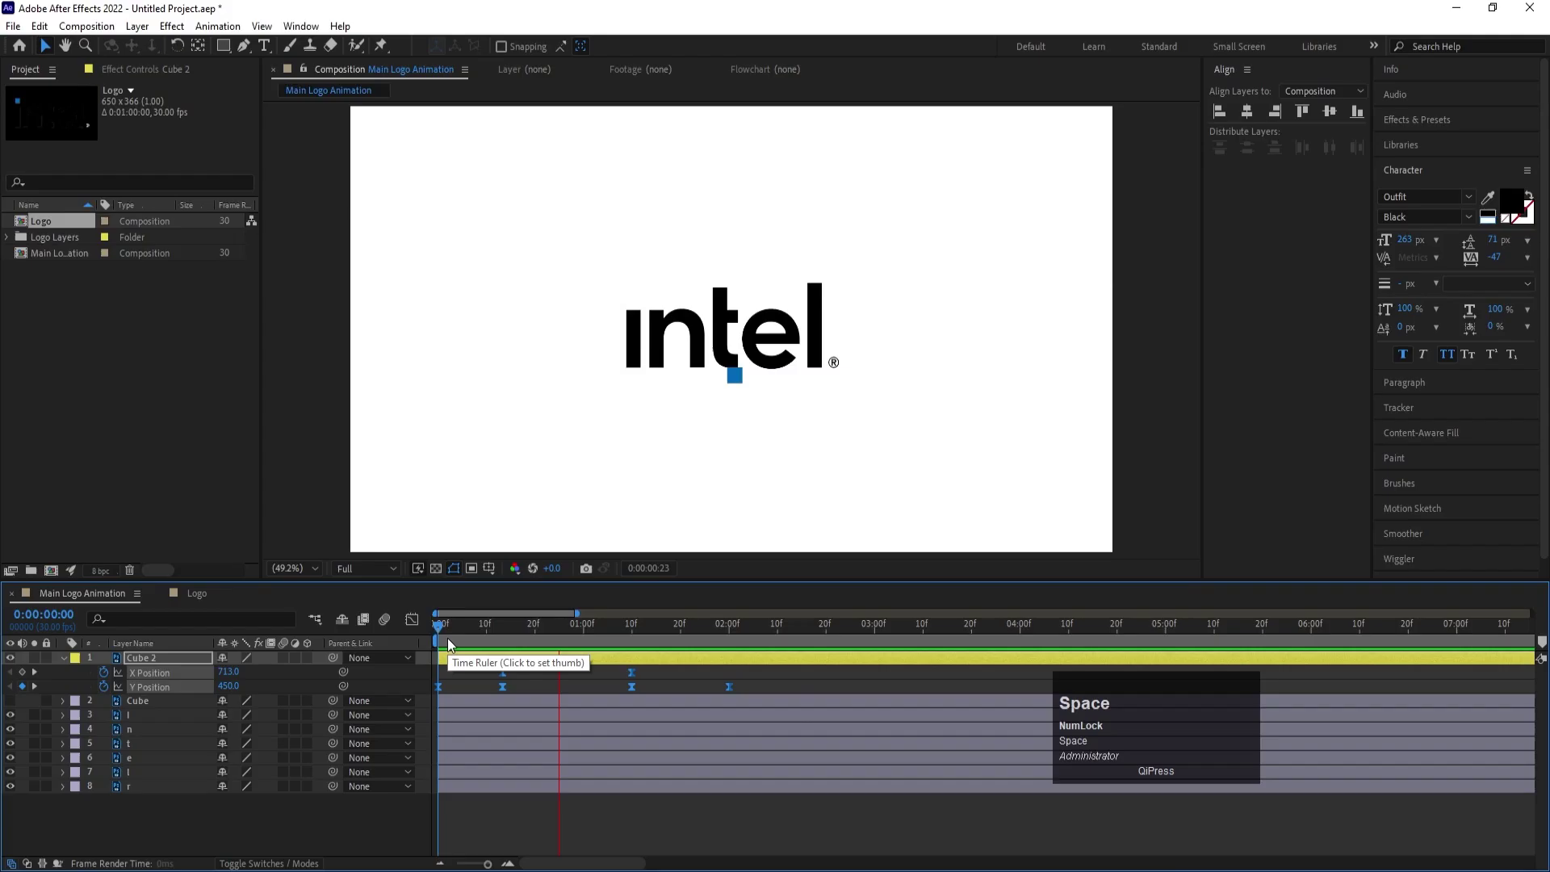
{"action": "key", "text": "space"}
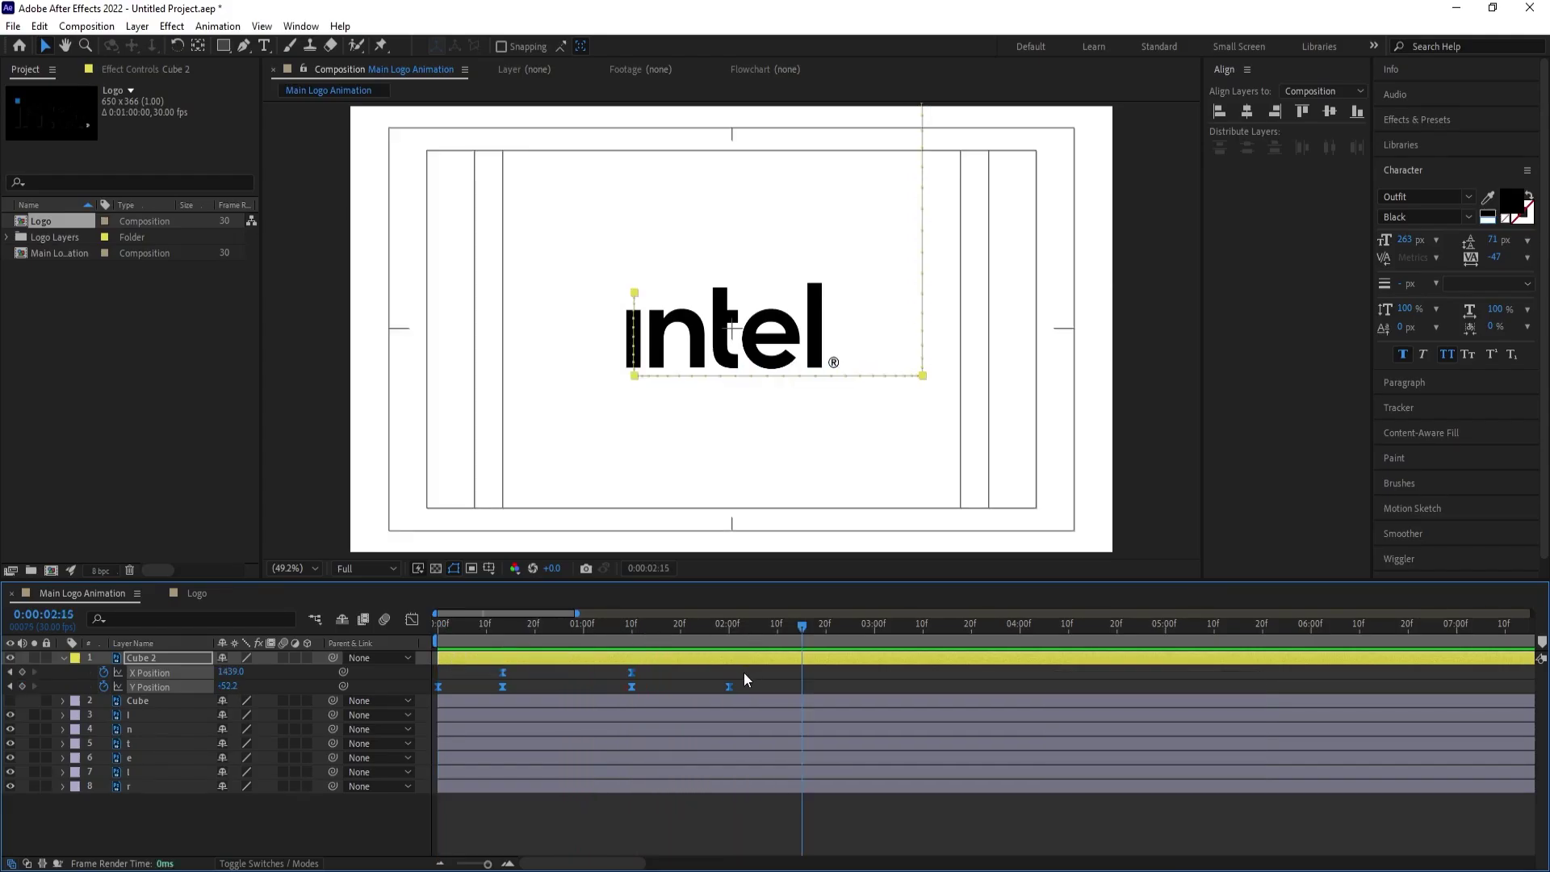
{"action": "key", "text": "alt+space"}
{"action": "left_click_drag", "start_coordinate": [735, 694], "coordinate": [1028, 729]}
{"action": "key", "text": "space"}
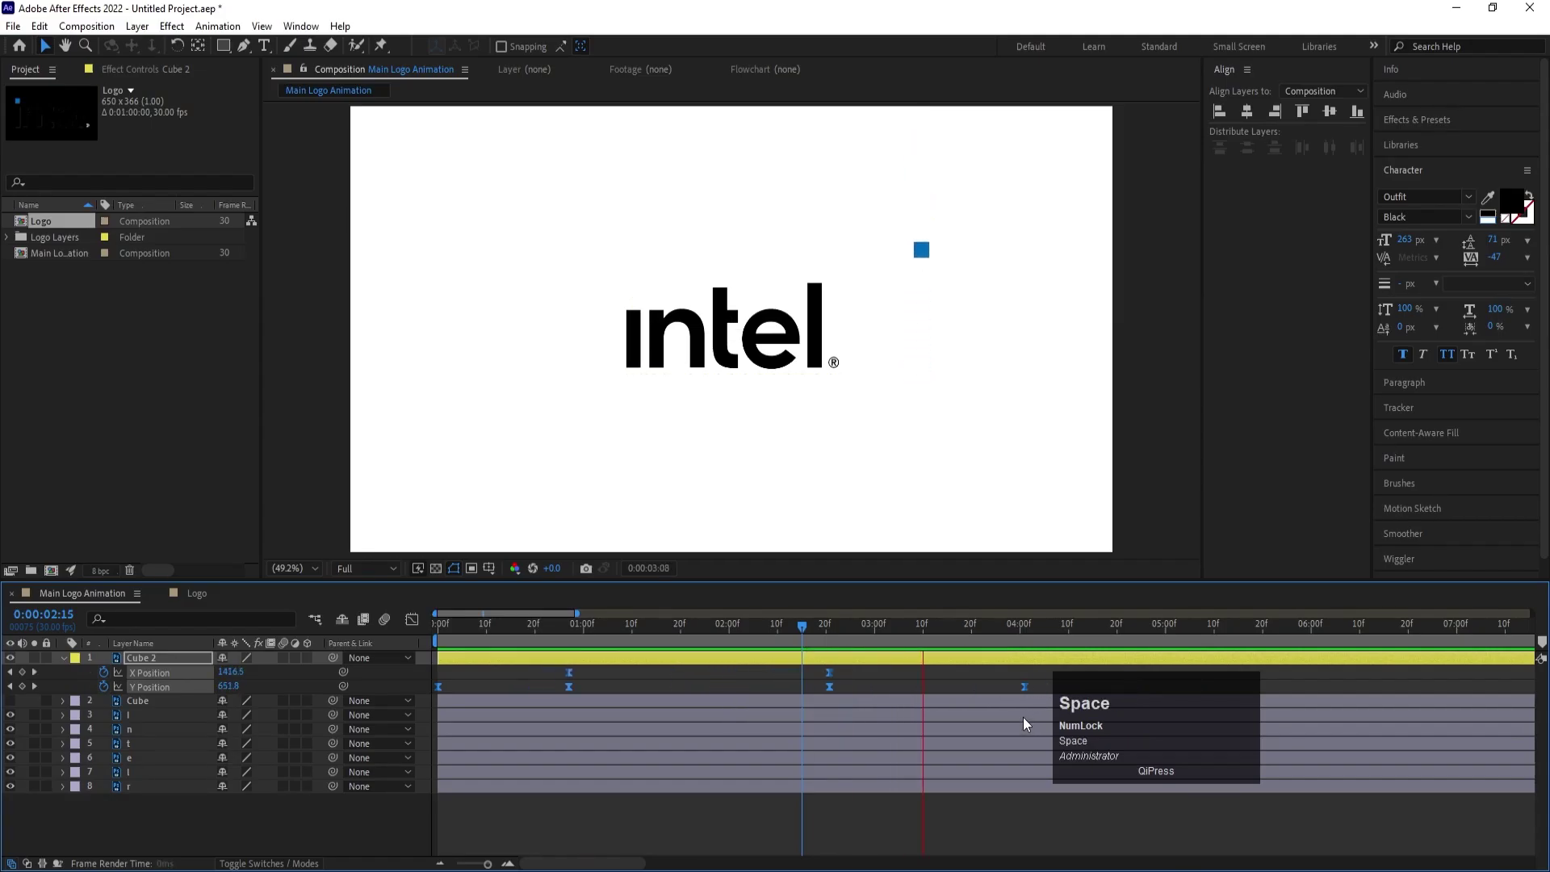
- Tighten the position keyframes closer together so the final Y keyframe lands near 3s
{"action": "left_click", "coordinate": [932, 631]}
{"action": "key", "text": "space"}
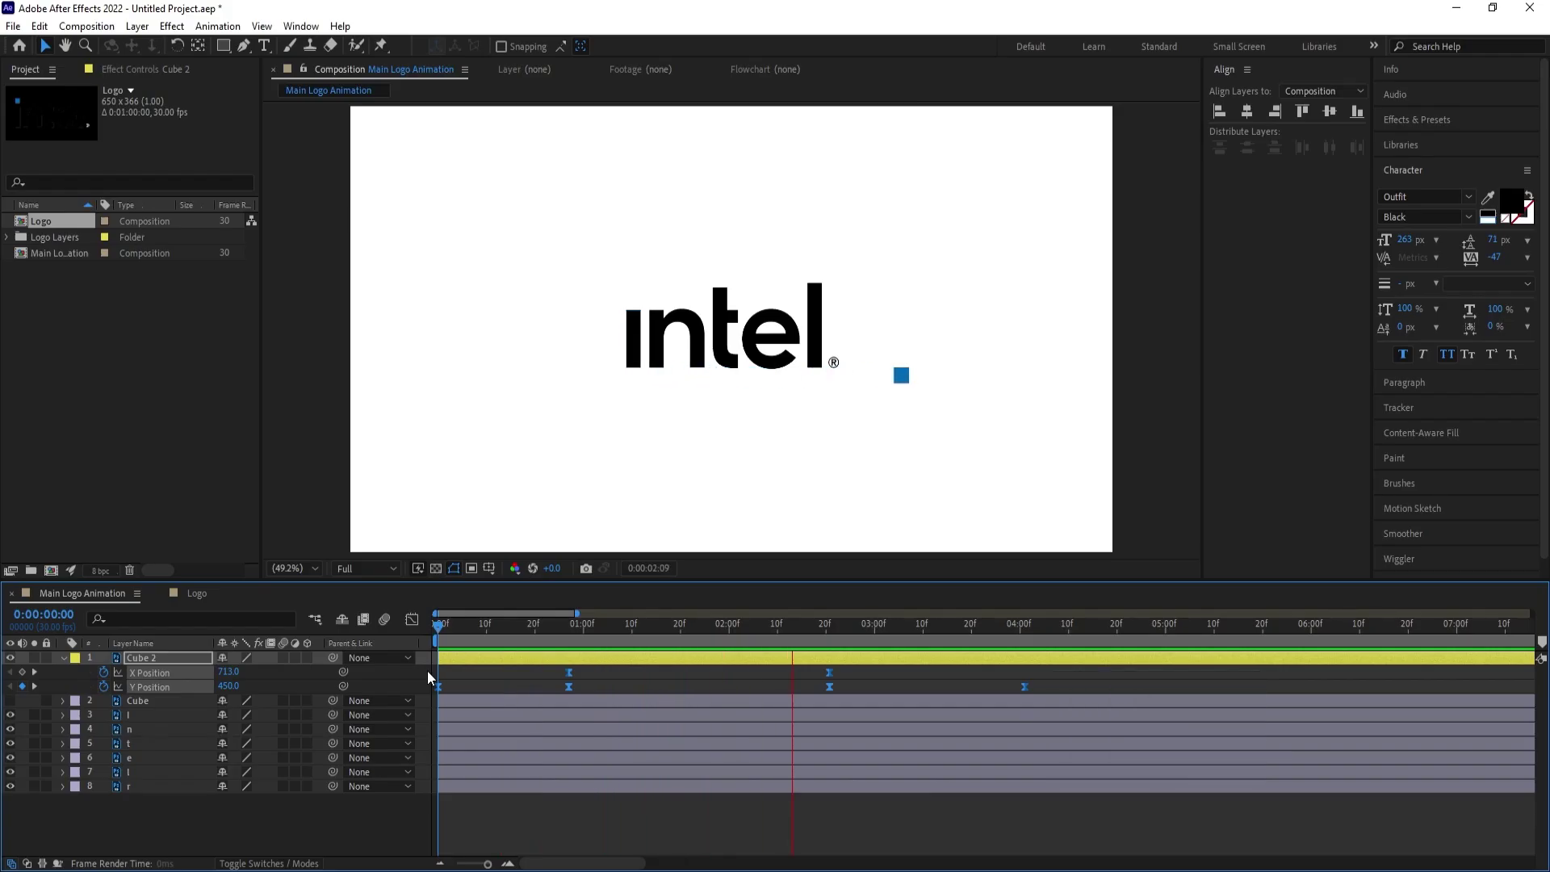
{"action": "key", "text": "space"}
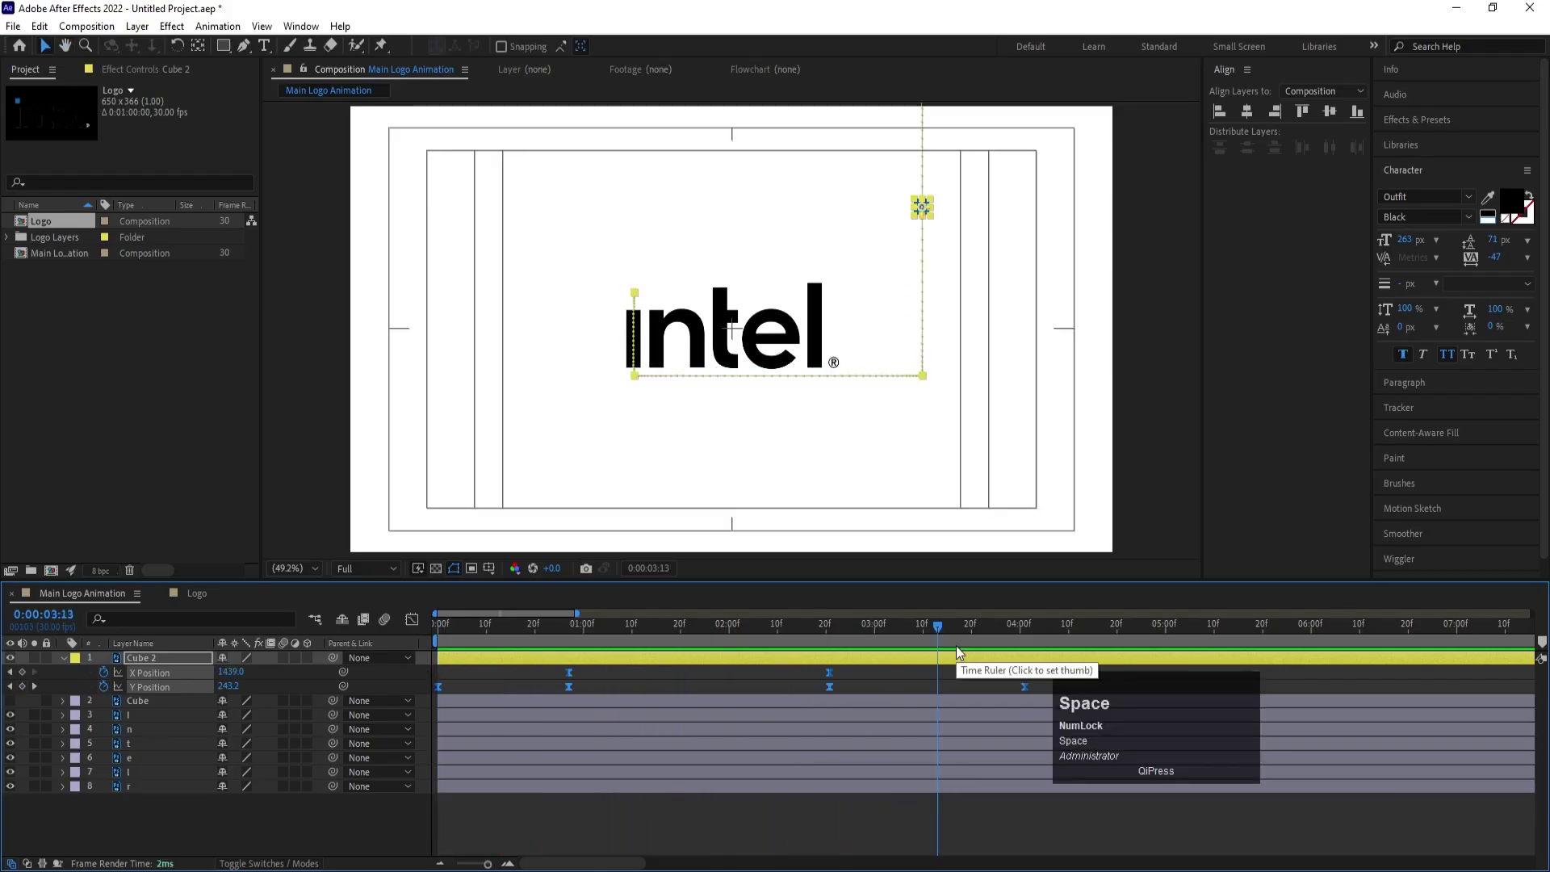
{"action": "key", "text": "-"}
{"action": "left_click_drag", "start_coordinate": [747, 633], "coordinate": [825, 694]}
{"action": "left_click_drag", "start_coordinate": [825, 694], "coordinate": [782, 722]}
{"action": "key", "text": "space"}
{"action": "left_click_drag", "start_coordinate": [797, 679], "coordinate": [32, 678]}
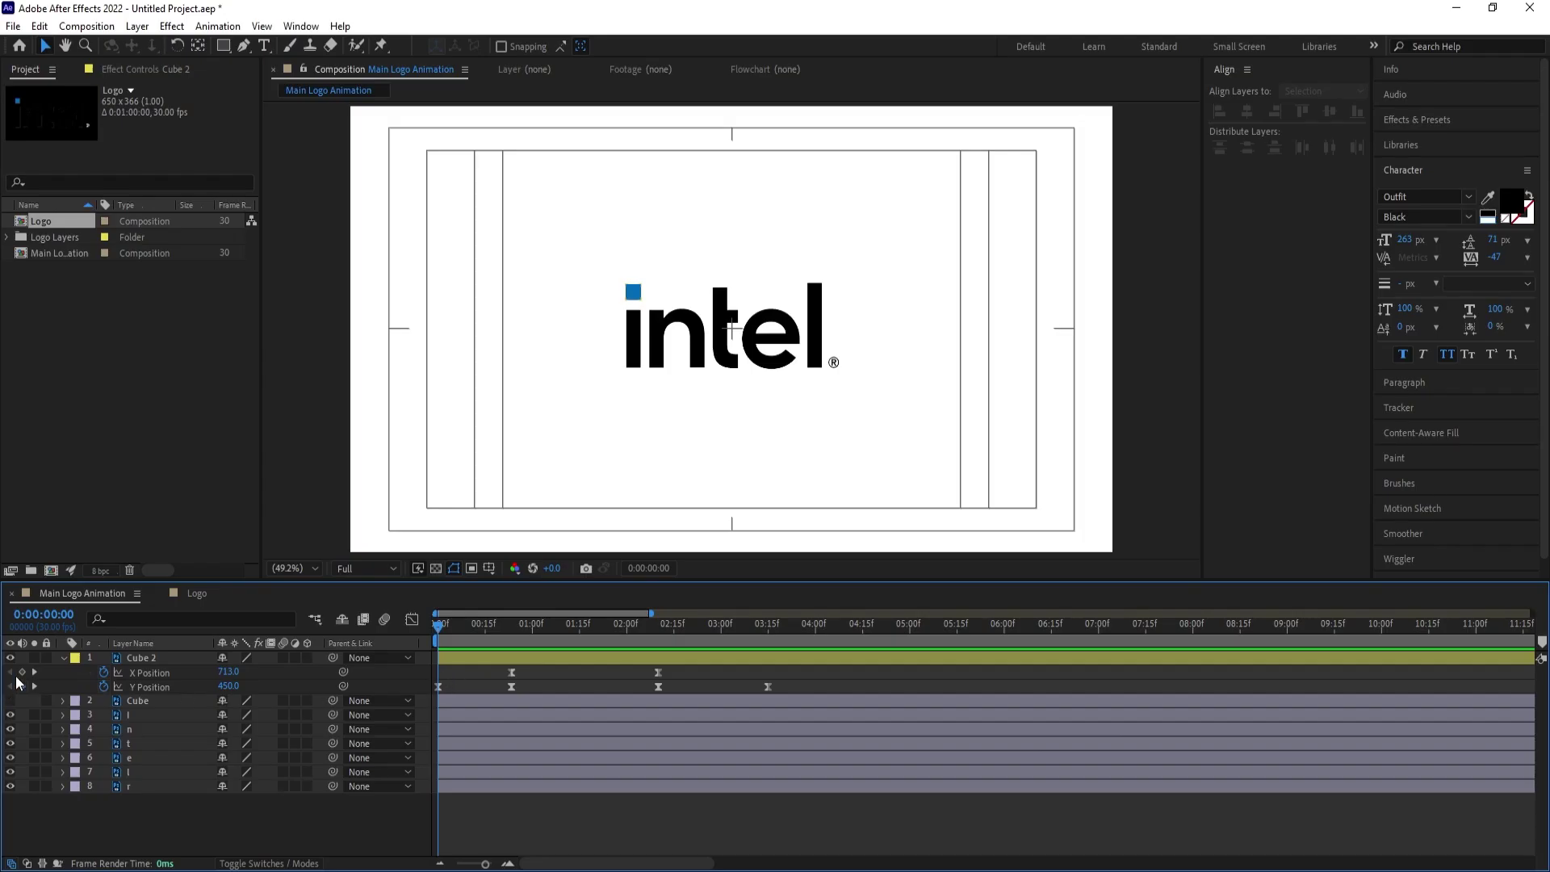
- Time-reverse Cube 2's position keyframes so the square flies in from upper right to the i
{"action": "left_click_drag", "start_coordinate": [30, 675], "coordinate": [25, 675]}
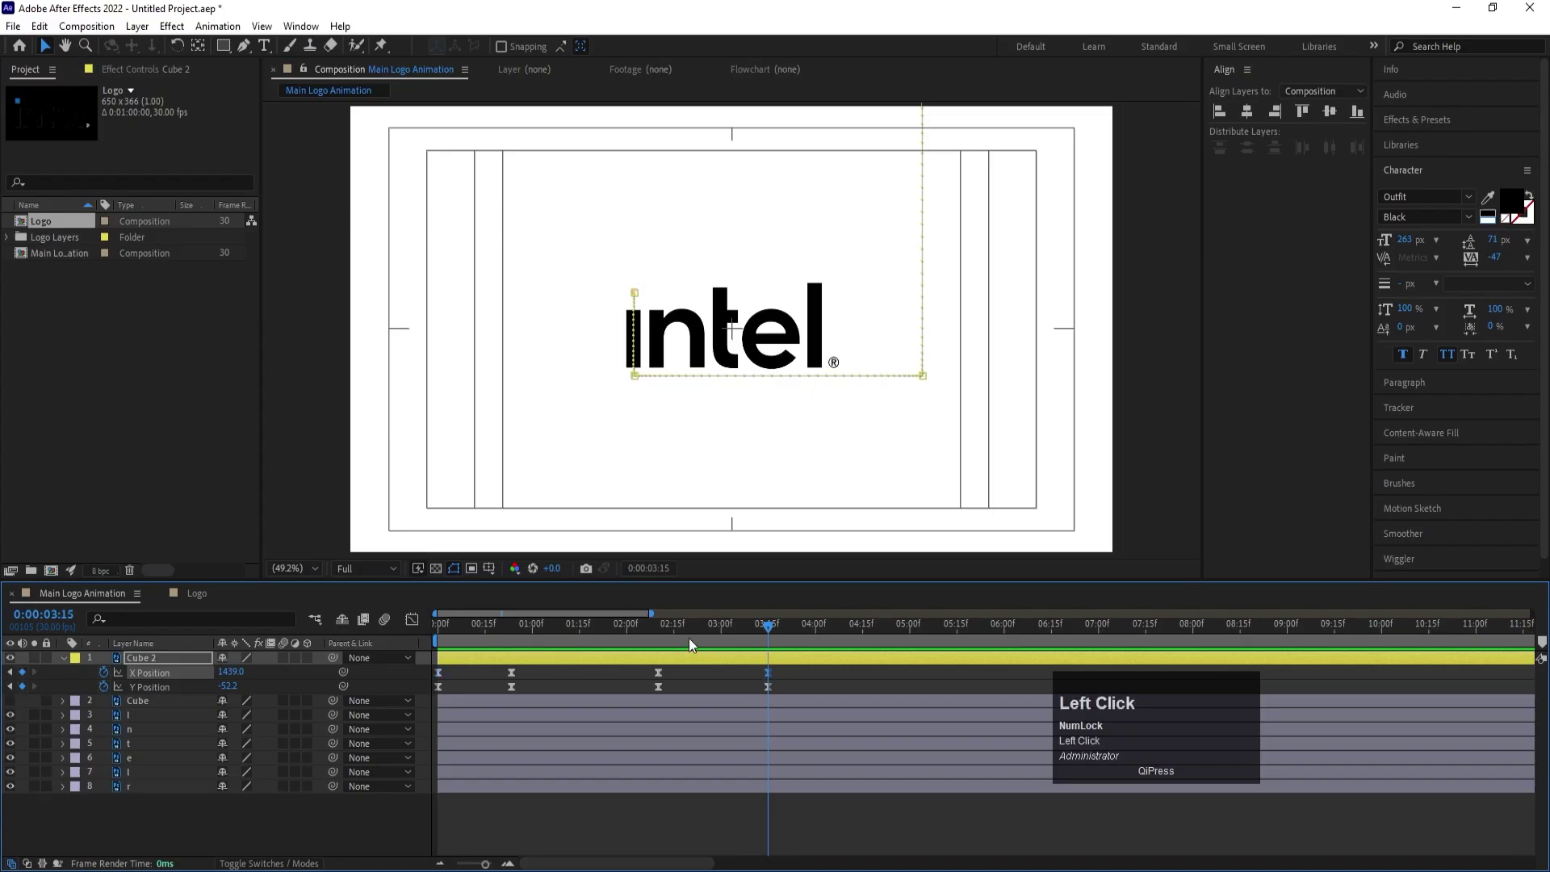
{"action": "left_click_drag", "start_coordinate": [661, 633], "coordinate": [516, 682]}
{"action": "right_click", "coordinate": [516, 682]}
{"action": "left_click", "coordinate": [535, 677]}
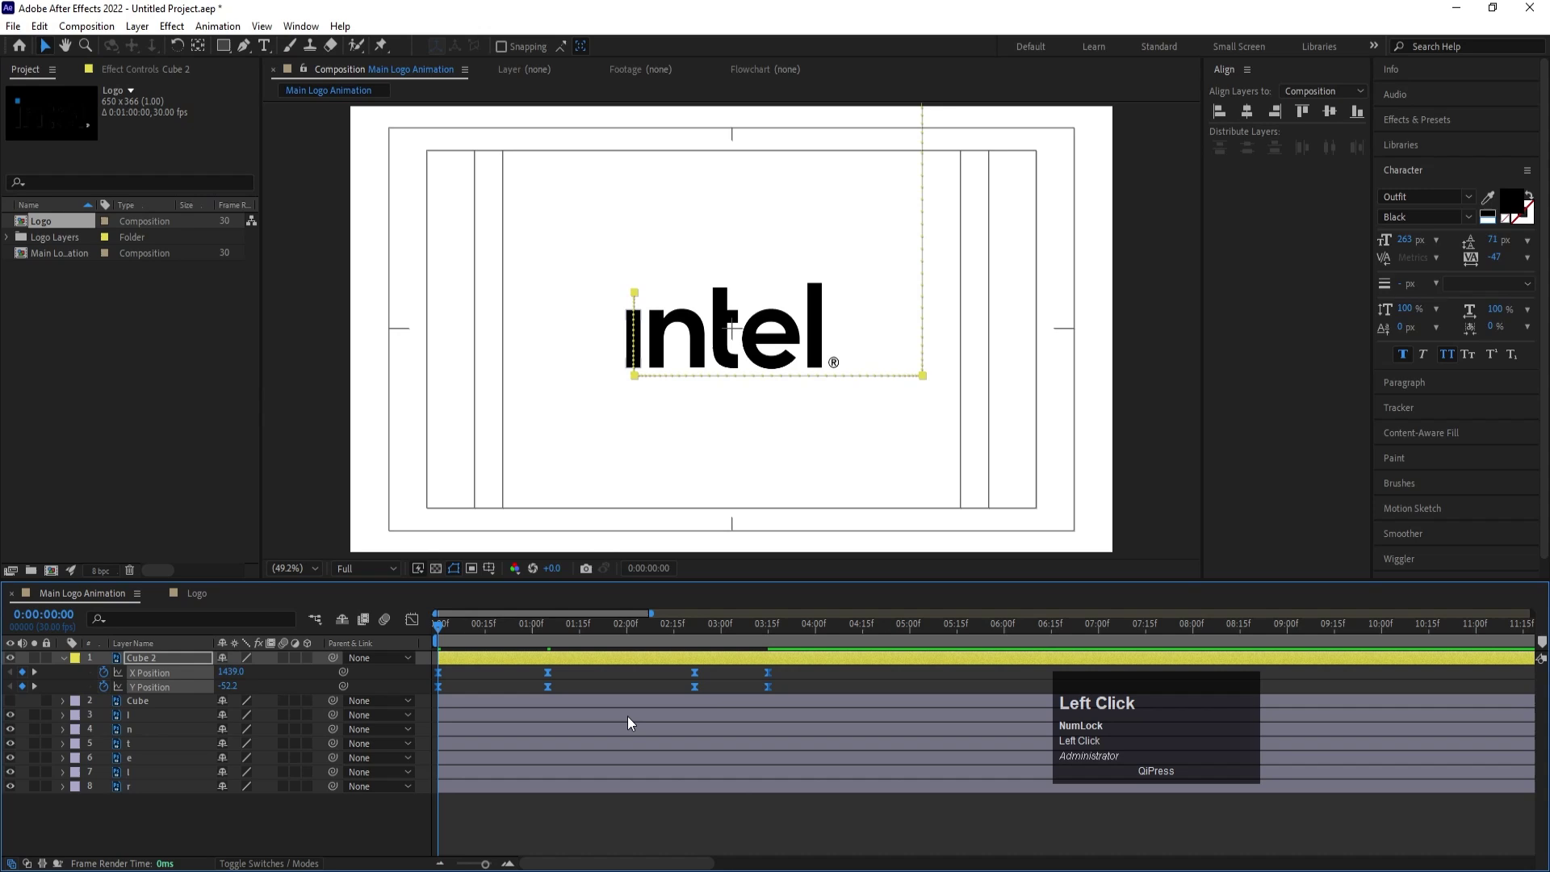
{"action": "key", "text": "space"}
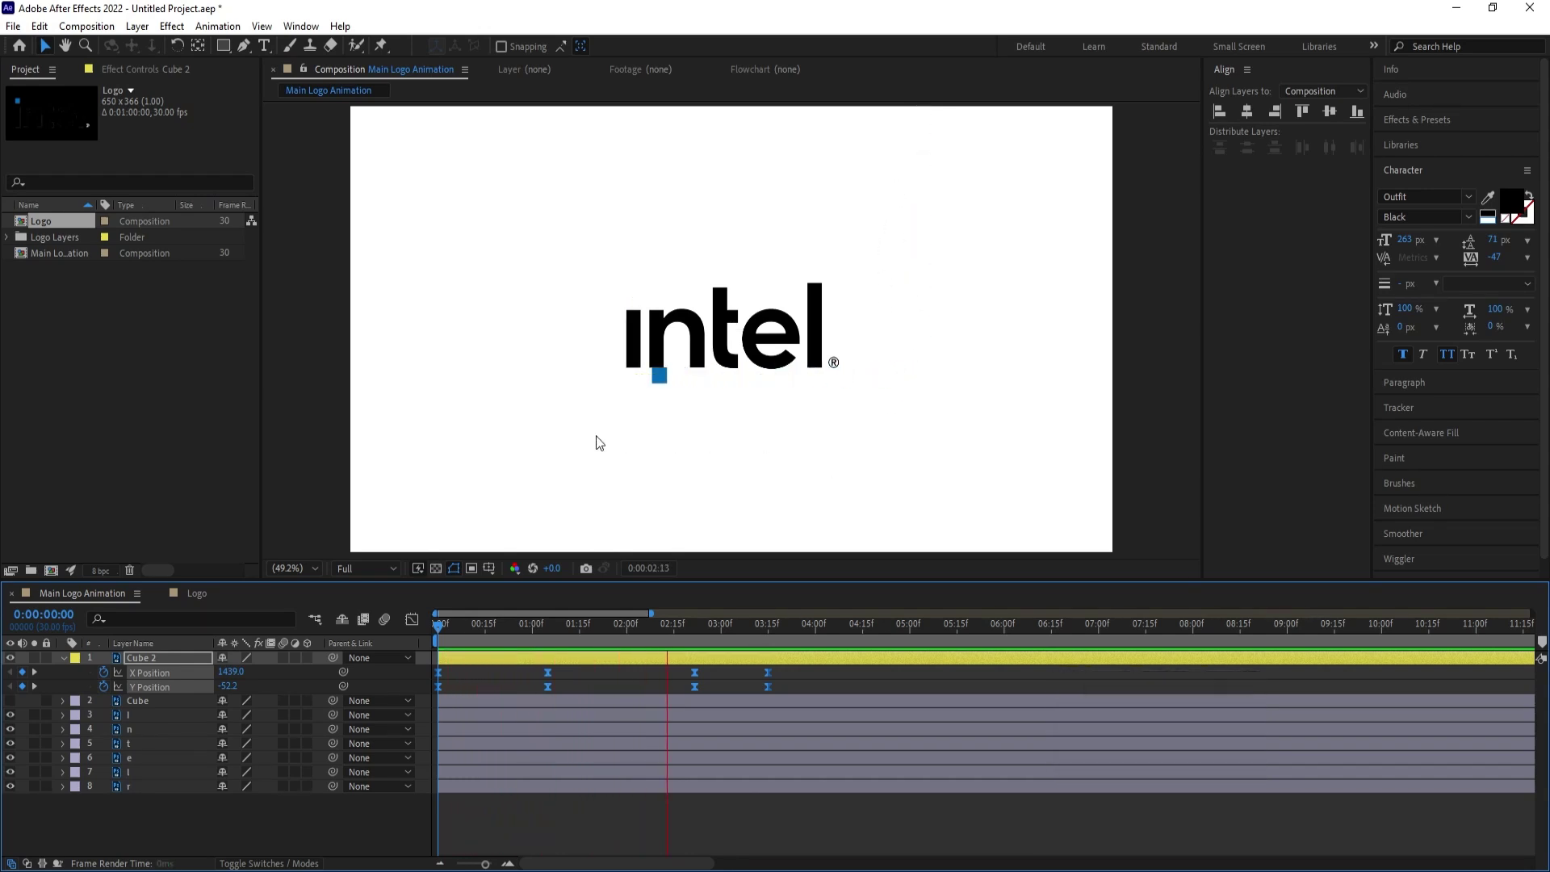
{"action": "key", "text": "space"}
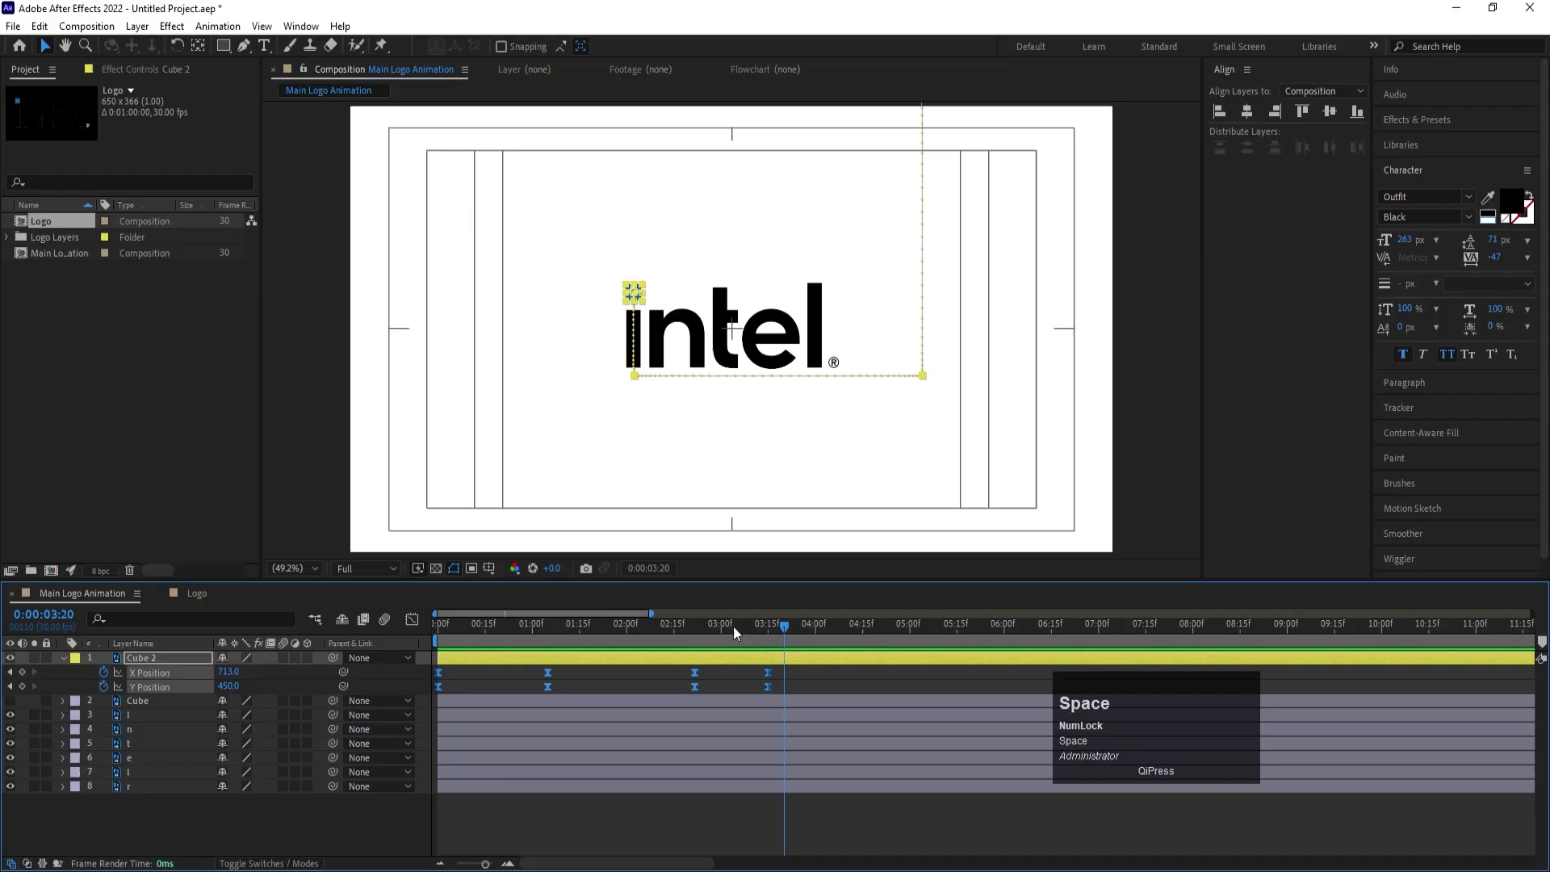
{"action": "left_click_drag", "start_coordinate": [736, 632], "coordinate": [481, 695]}
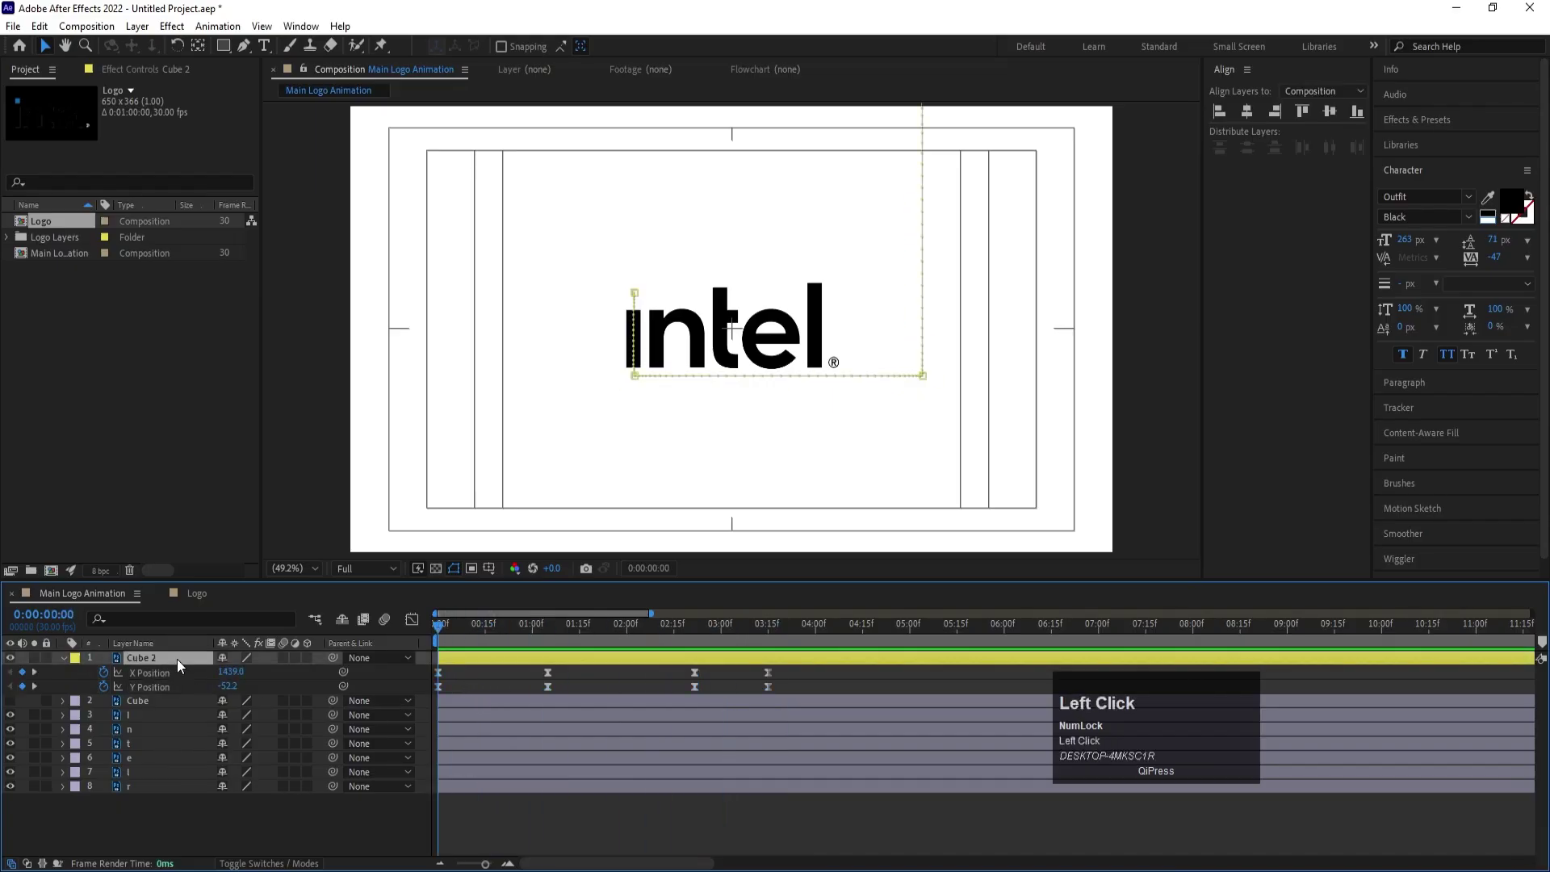
- Pre-compose Cube 2 into a new composition named Cube Animation and preview it
{"action": "right_click", "coordinate": [179, 668]}
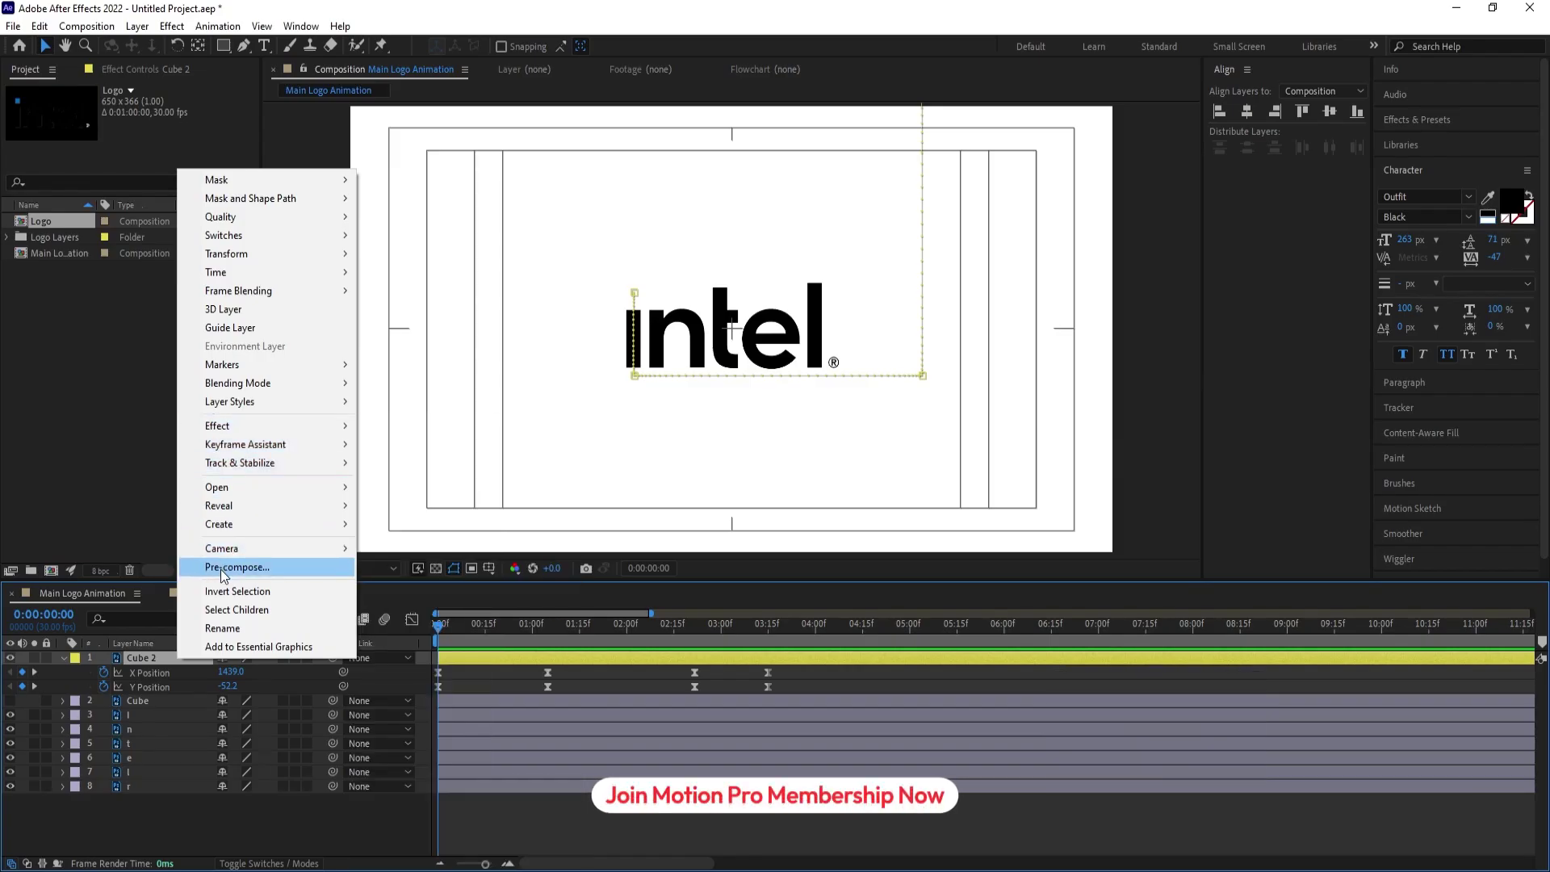
{"action": "left_click", "coordinate": [226, 576]}
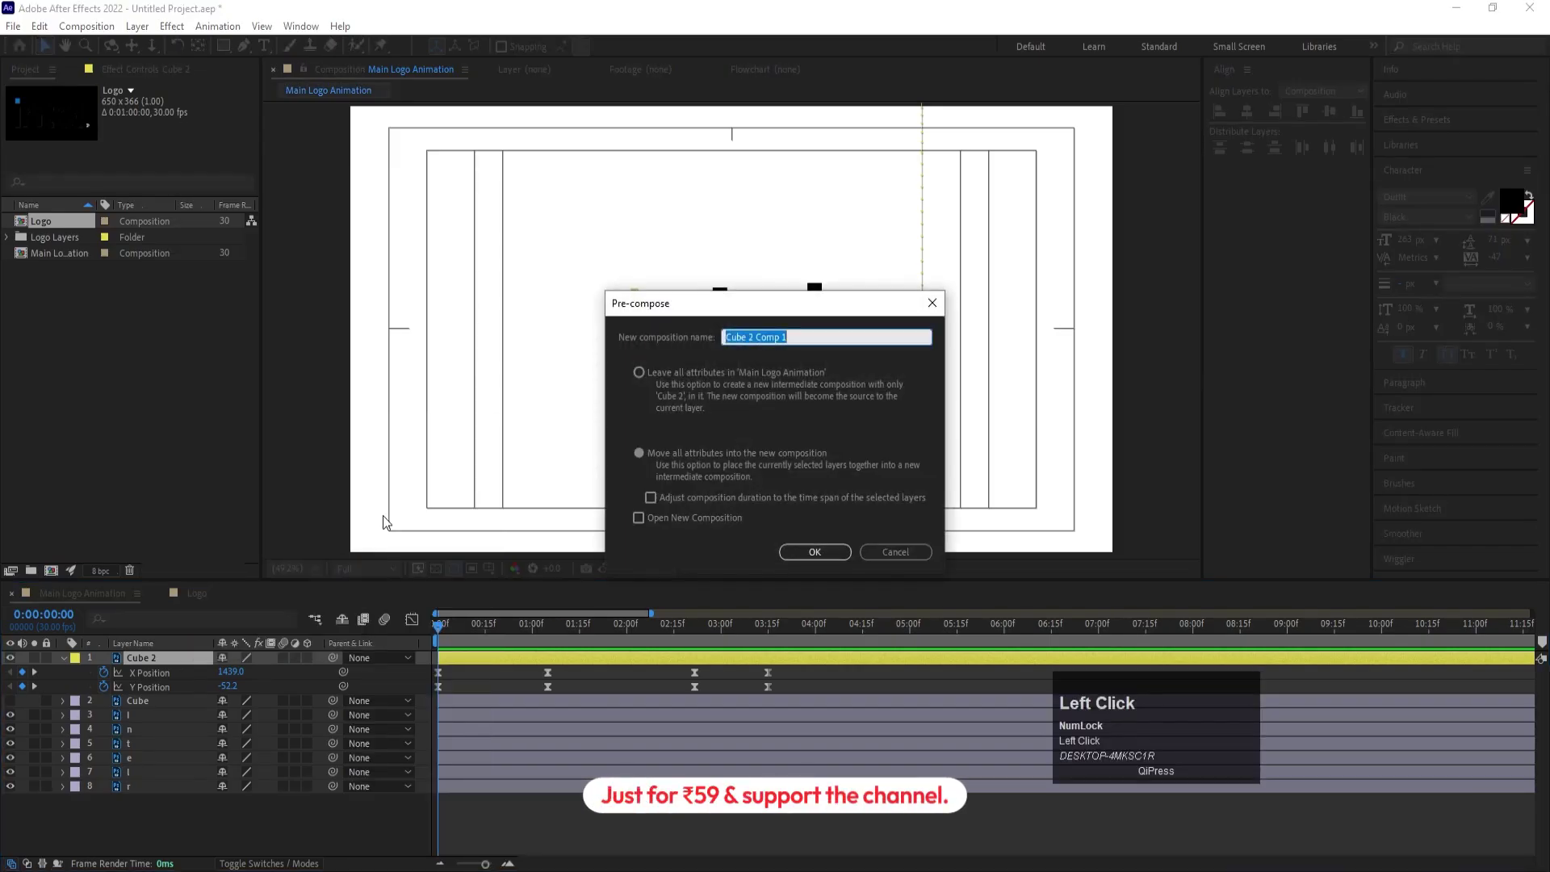
{"action": "type", "text": "ube"}
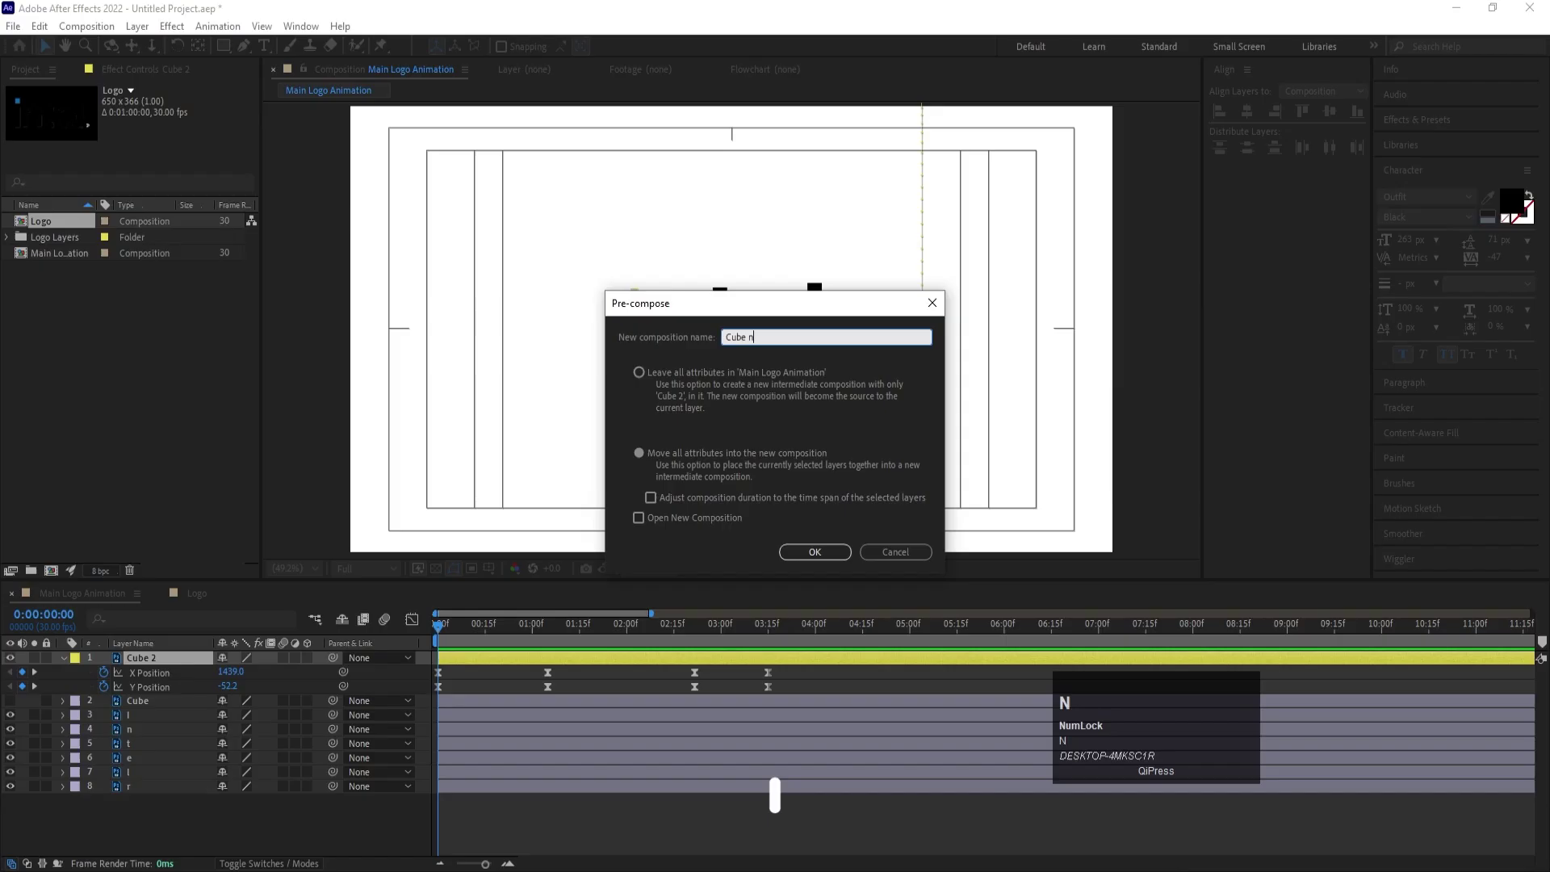
{"action": "type", "text": "nimNIMAtion"}
{"action": "key", "text": "Return"}
{"action": "key", "text": "space"}
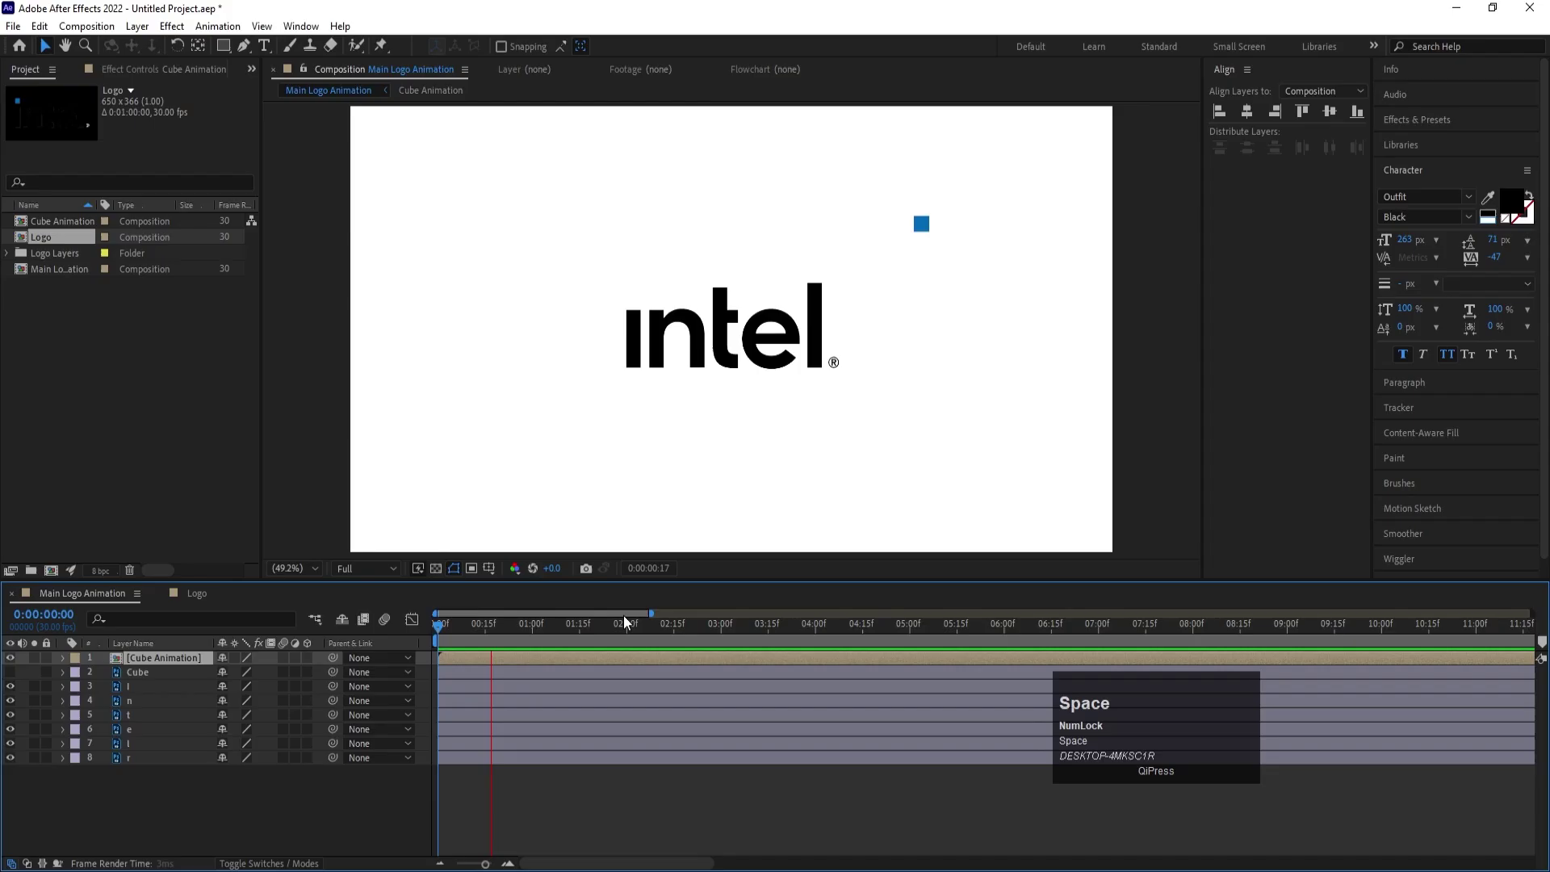
{"action": "key", "text": "space"}
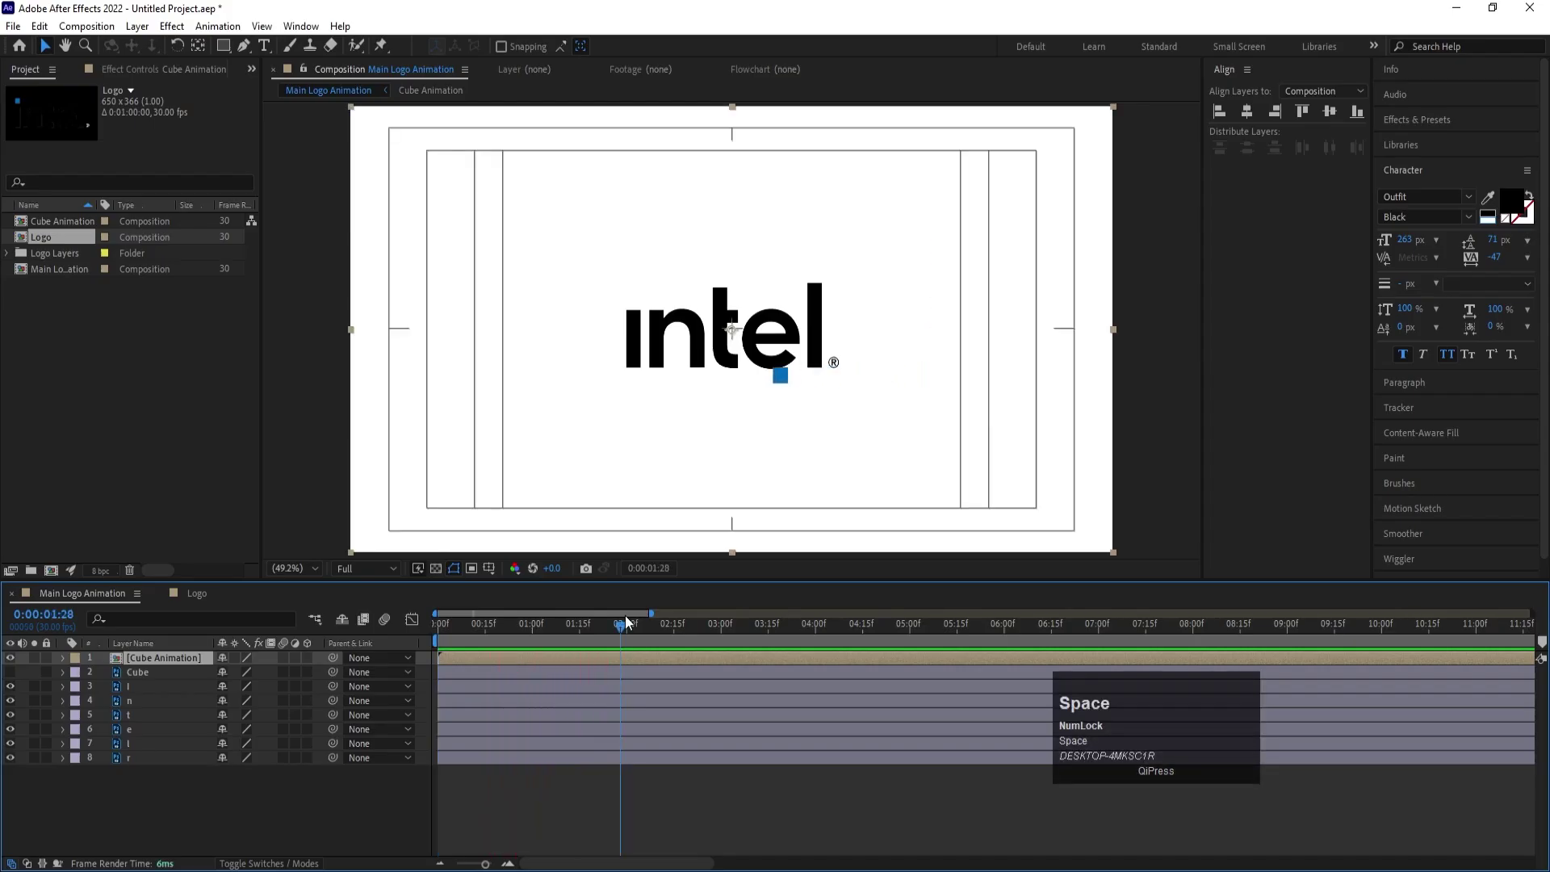
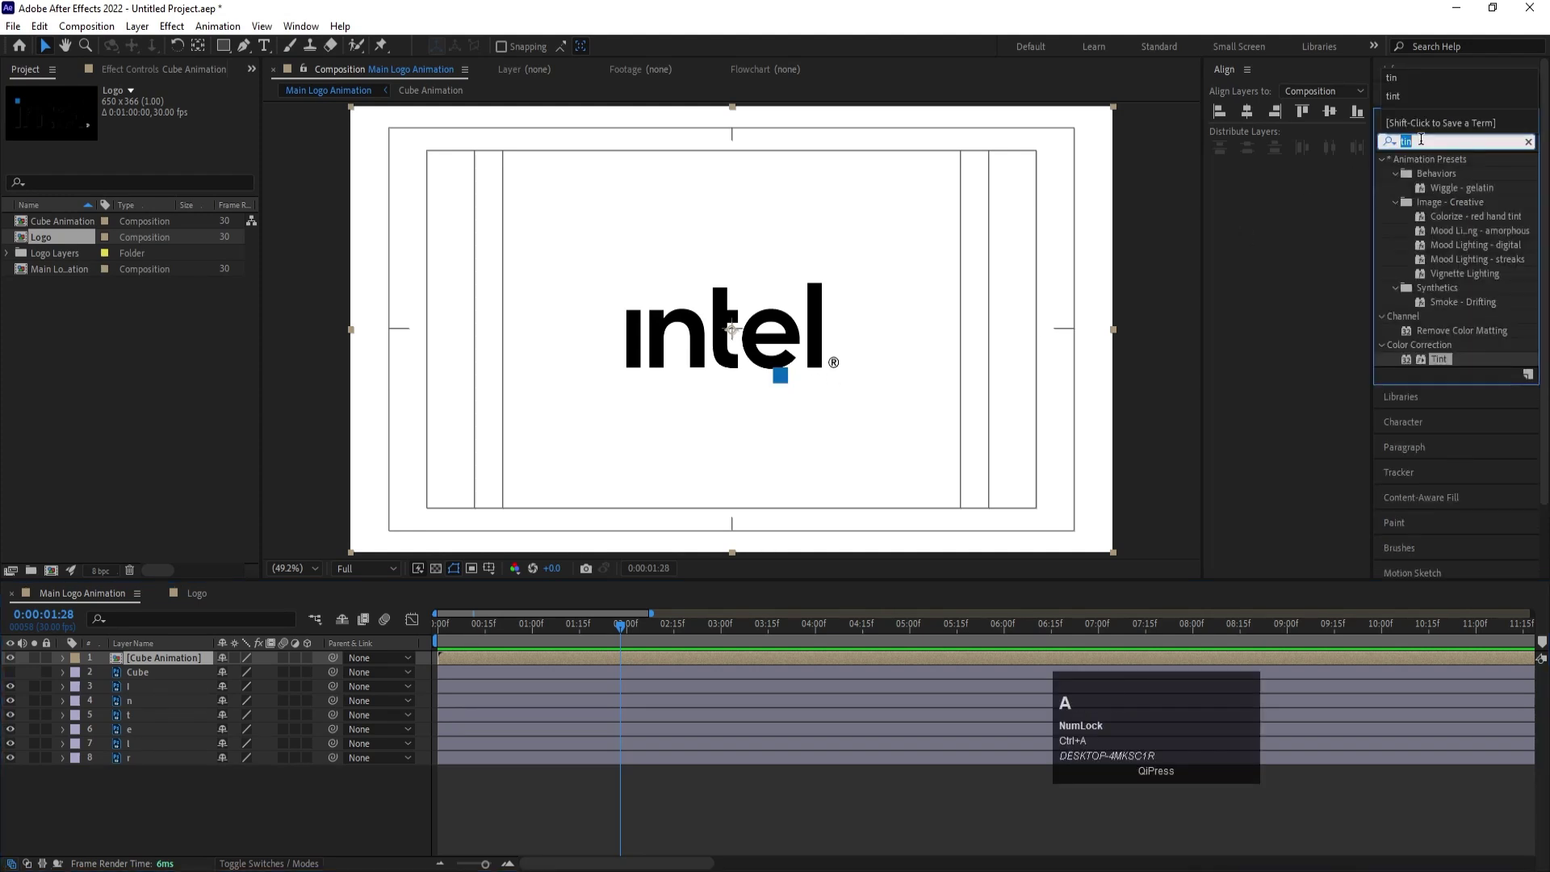
- Apply Echo to Cube Animation with Maximum operator, Echo Time -0.003 and 114 echoes
{"action": "type", "text": "ech"}
{"action": "left_click", "coordinate": [1431, 238]}
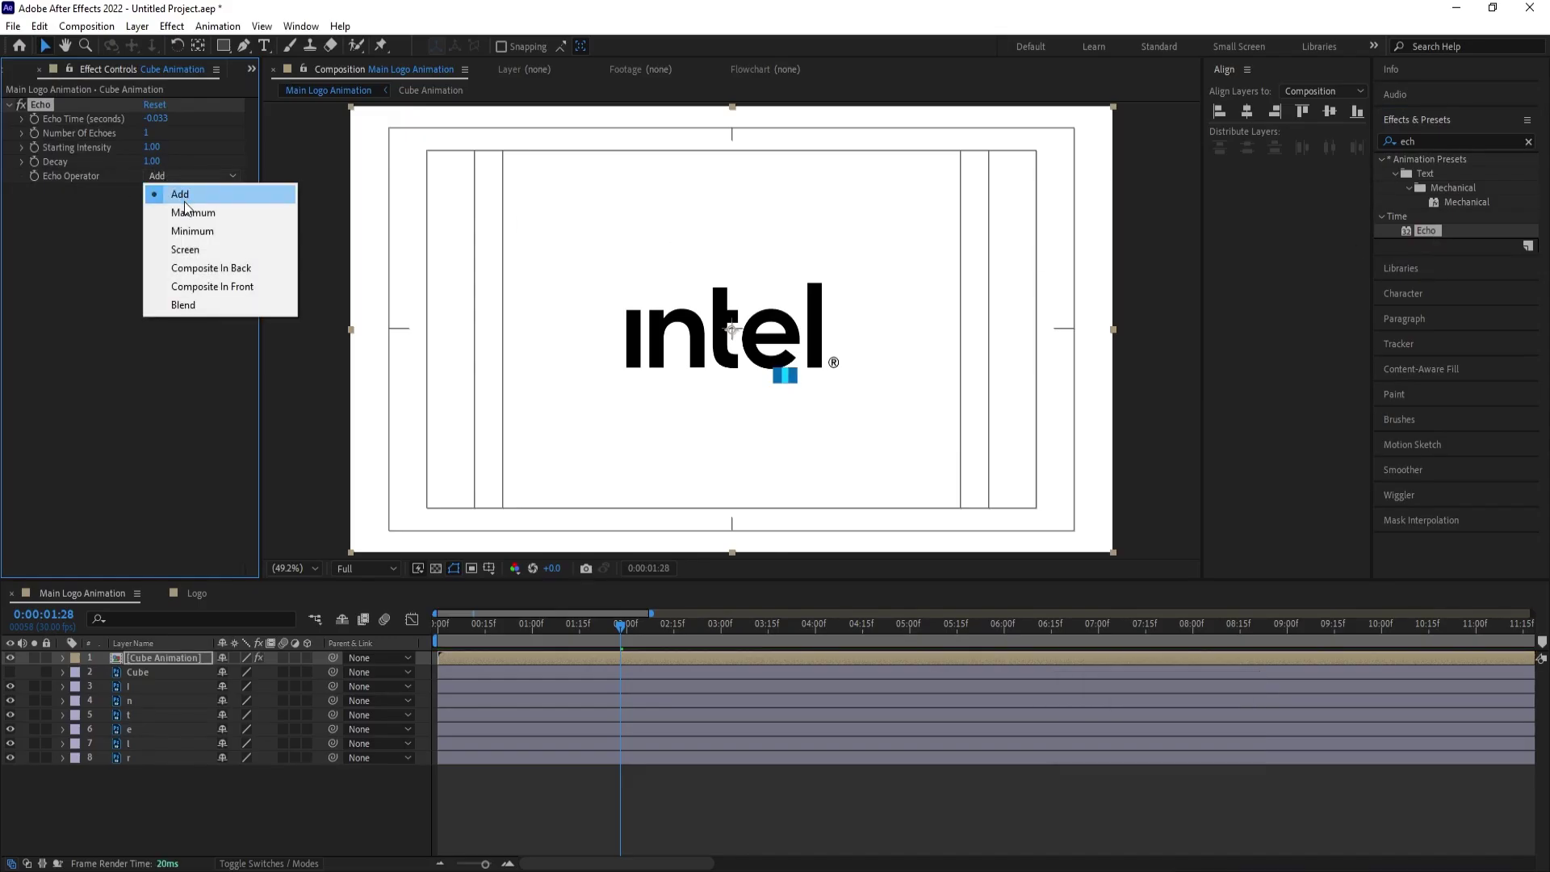
{"action": "left_click", "coordinate": [196, 216]}
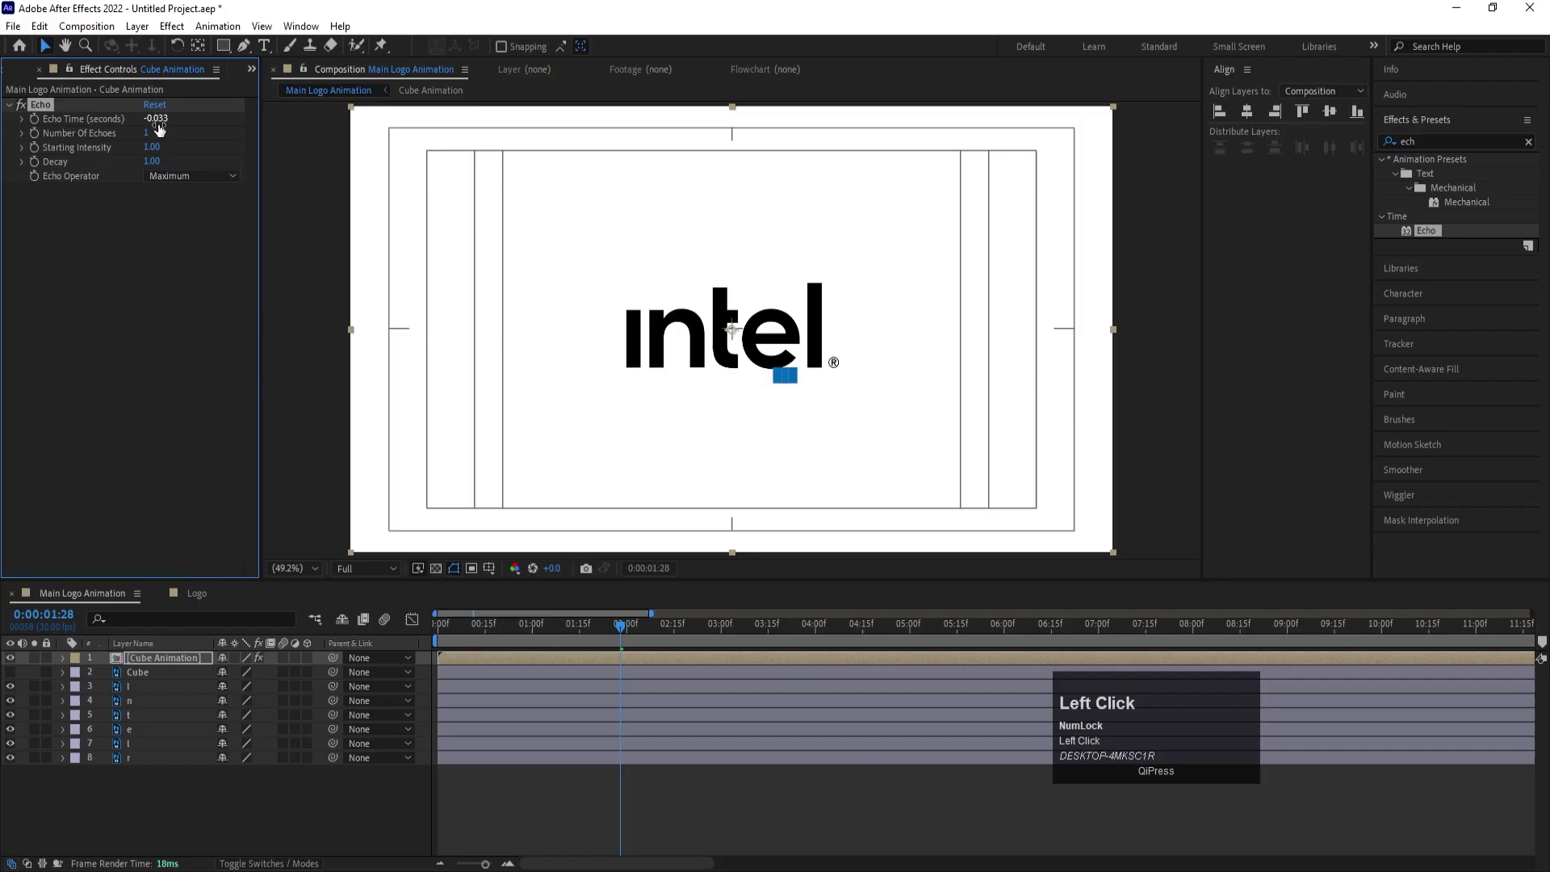
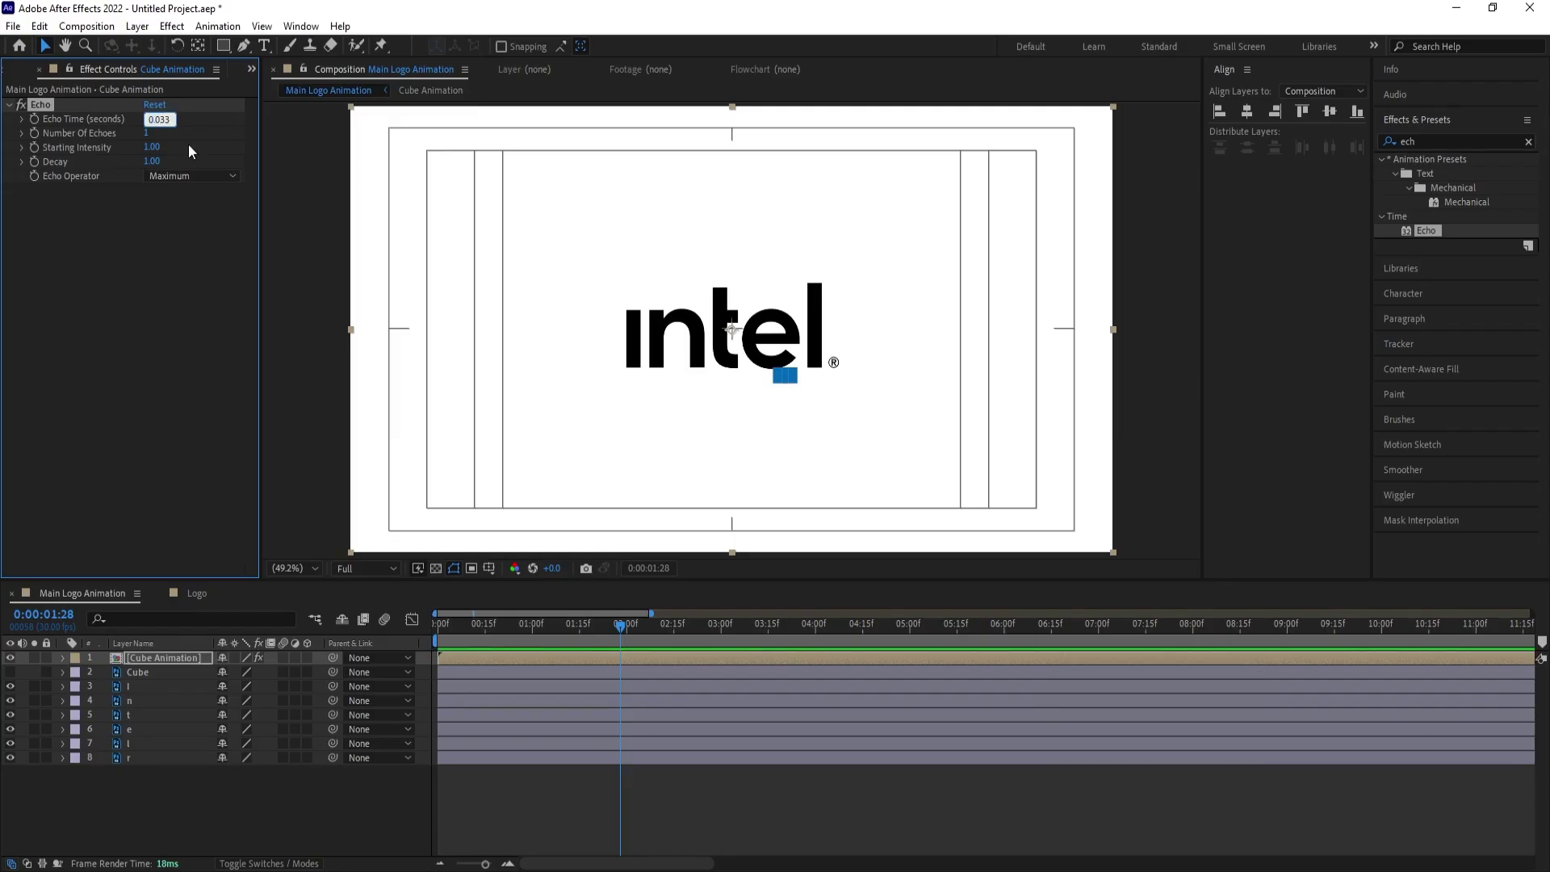
{"action": "left_click", "coordinate": [198, 126]}
{"action": "left_click", "coordinate": [164, 195]}
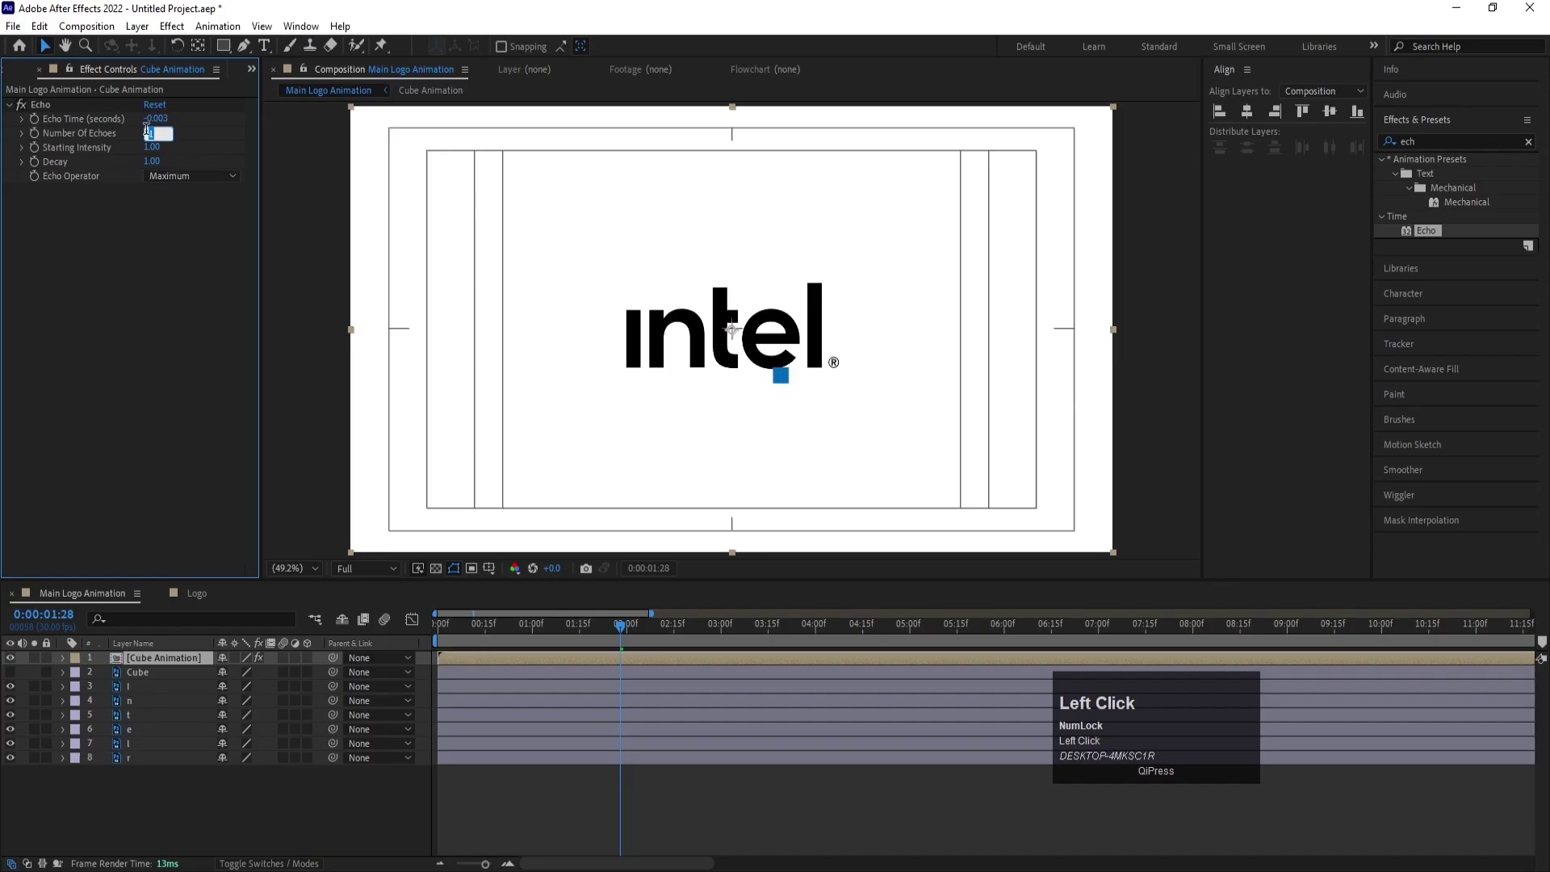
{"action": "key", "text": "Return"}
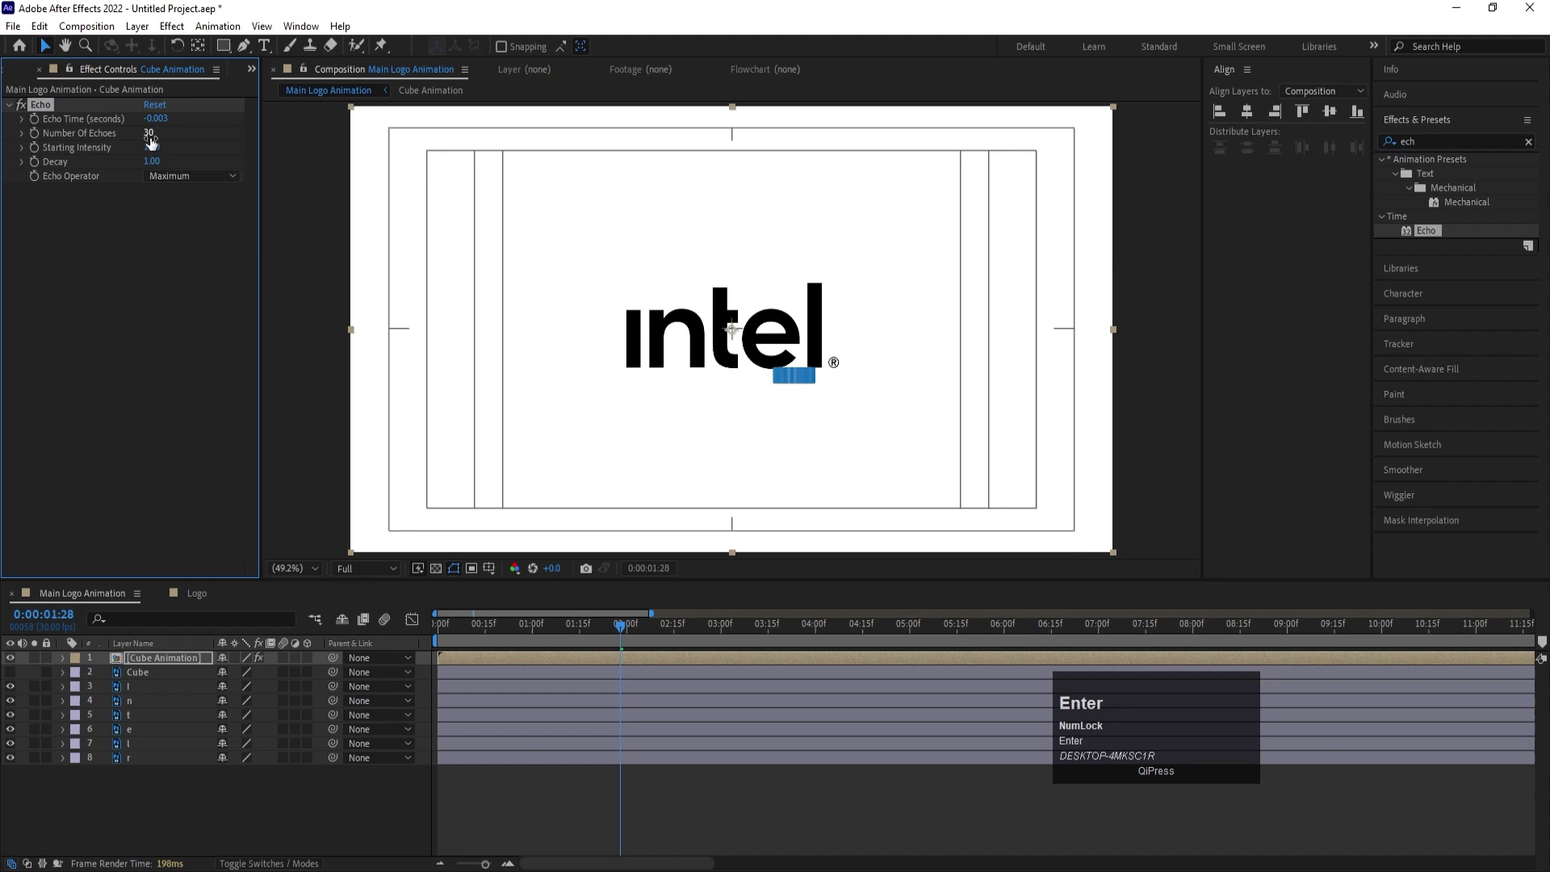
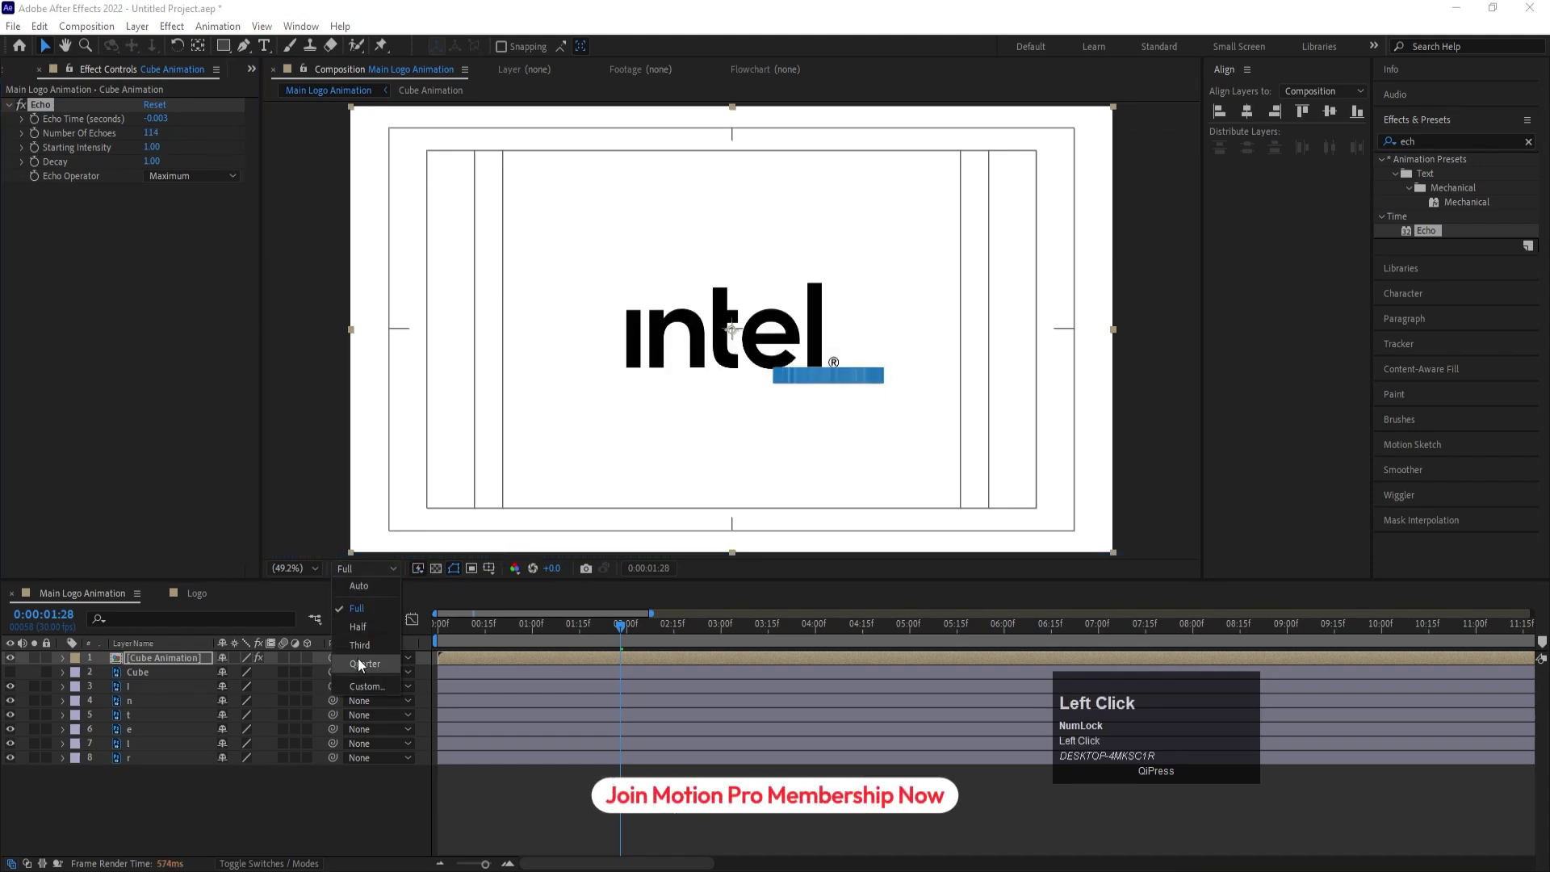
- Switch the Echo operator to Minimum, previewing at Quarter then Full resolution
{"action": "left_click", "coordinate": [352, 627]}
{"action": "key", "text": "space"}
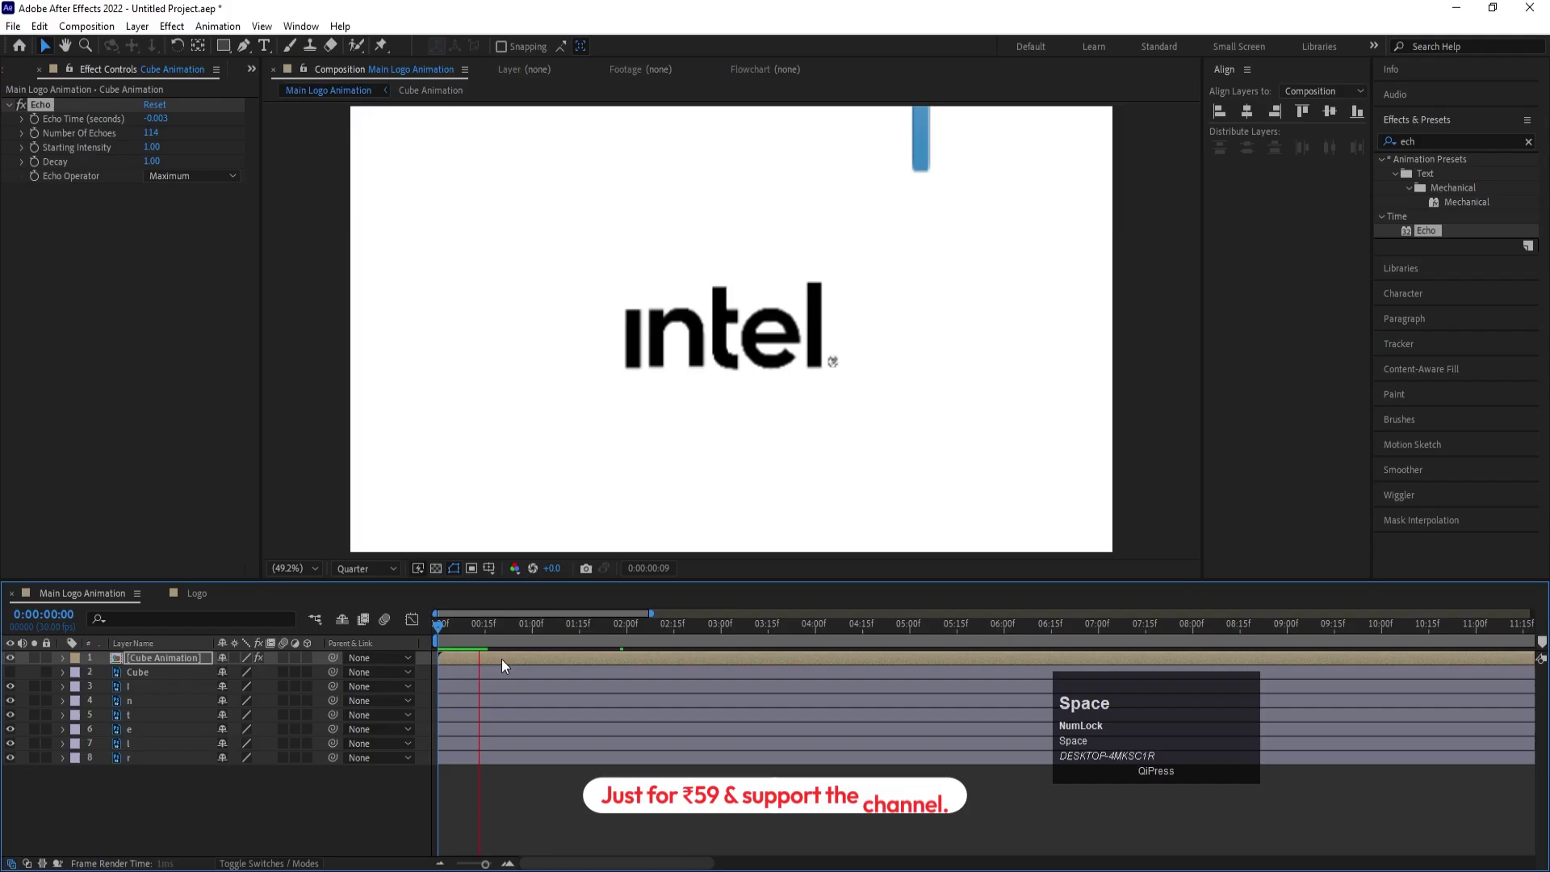
{"action": "key", "text": "space"}
{"action": "left_click", "coordinate": [182, 180]}
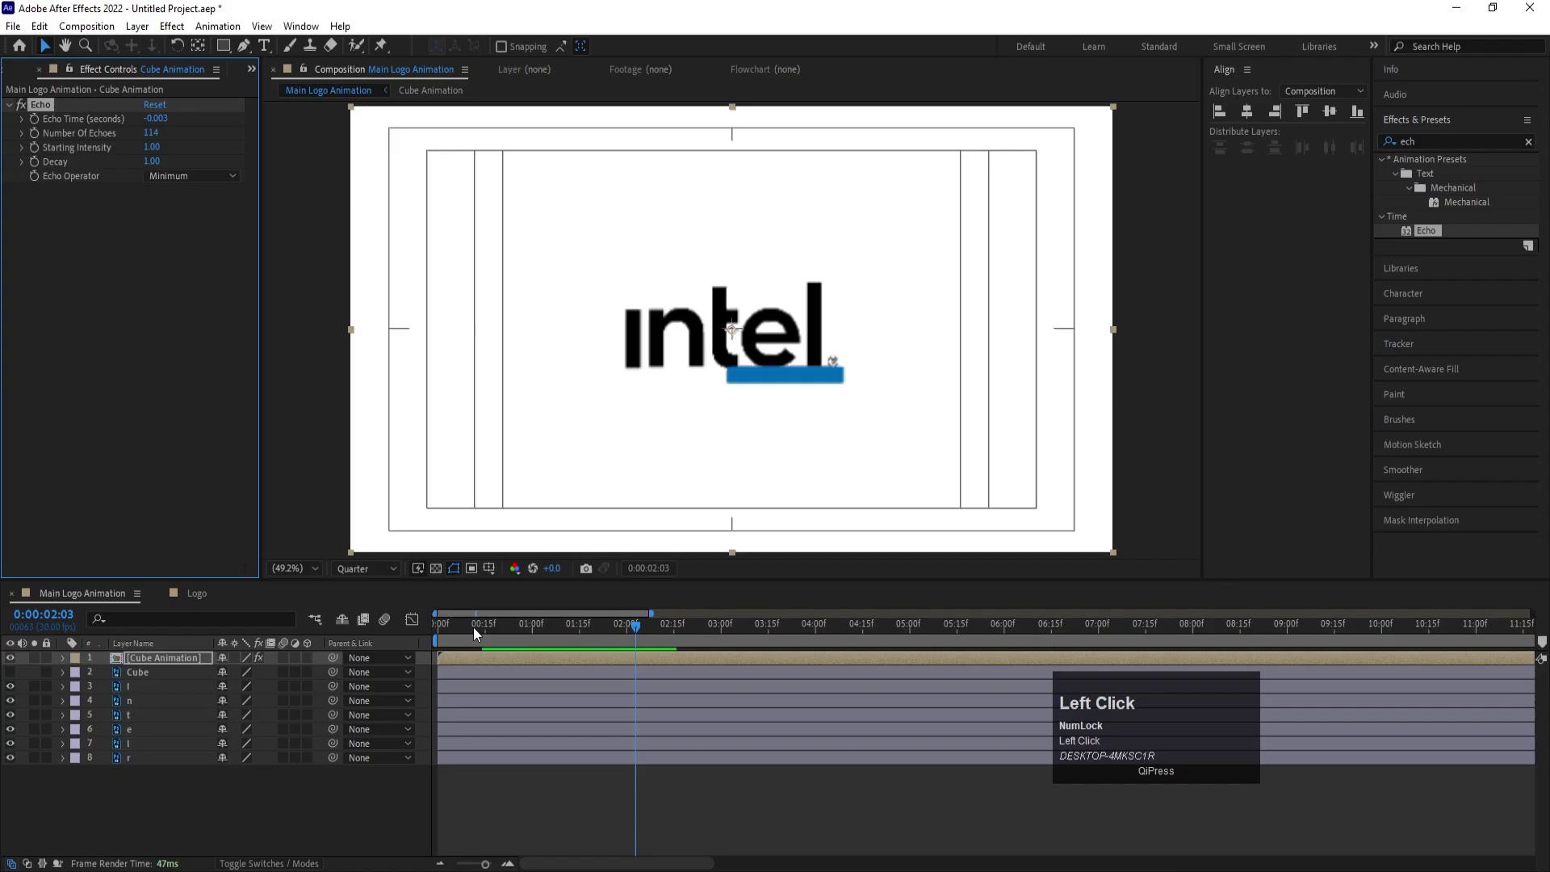
{"action": "key", "text": "space"}
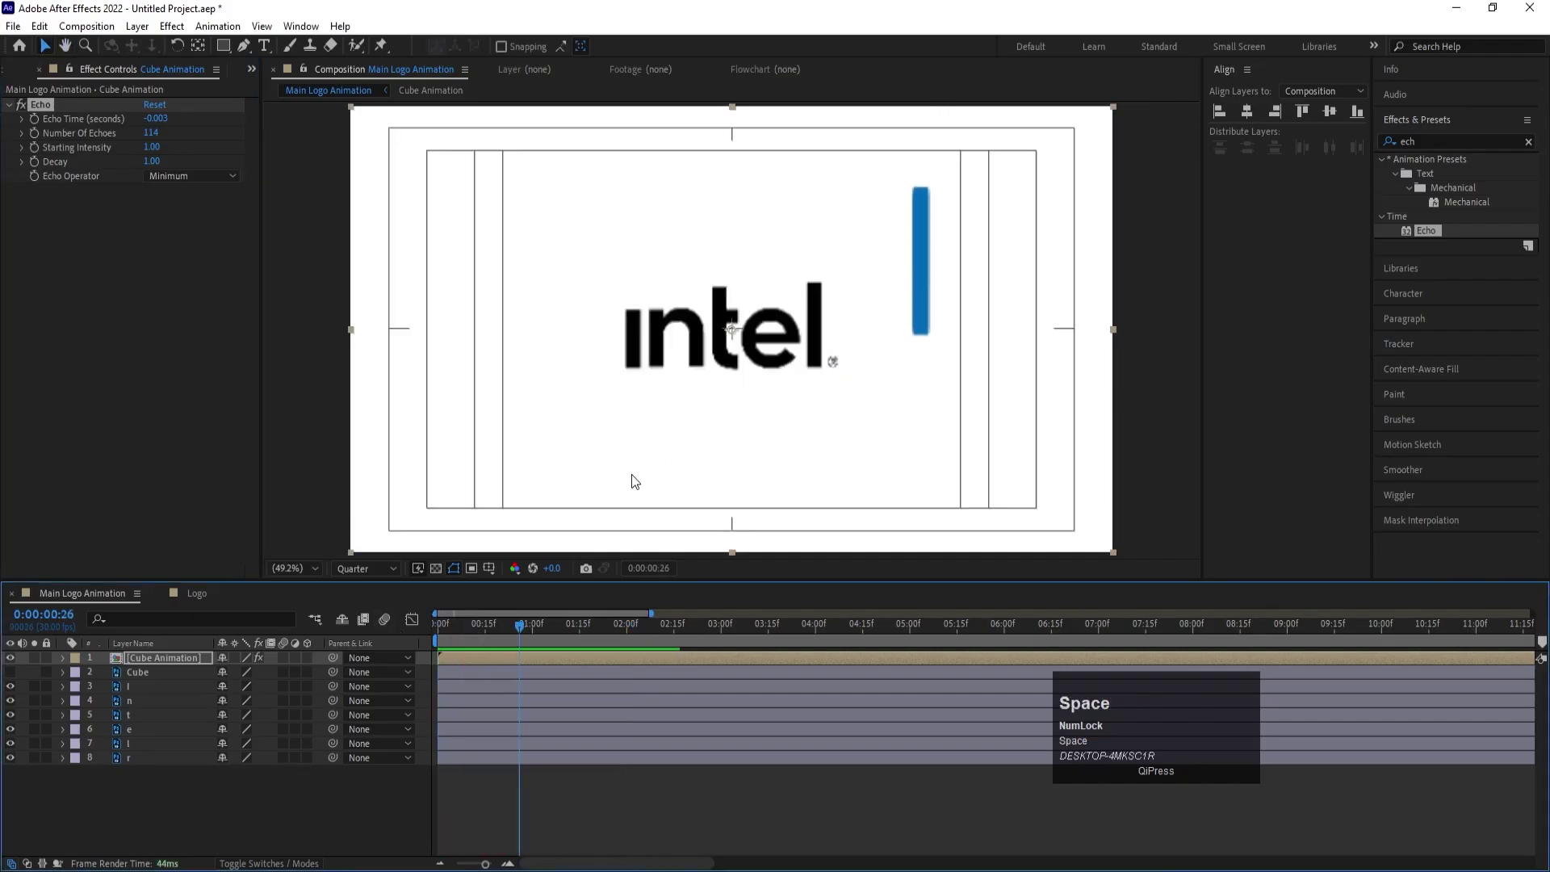
{"action": "left_click", "coordinate": [351, 577]}
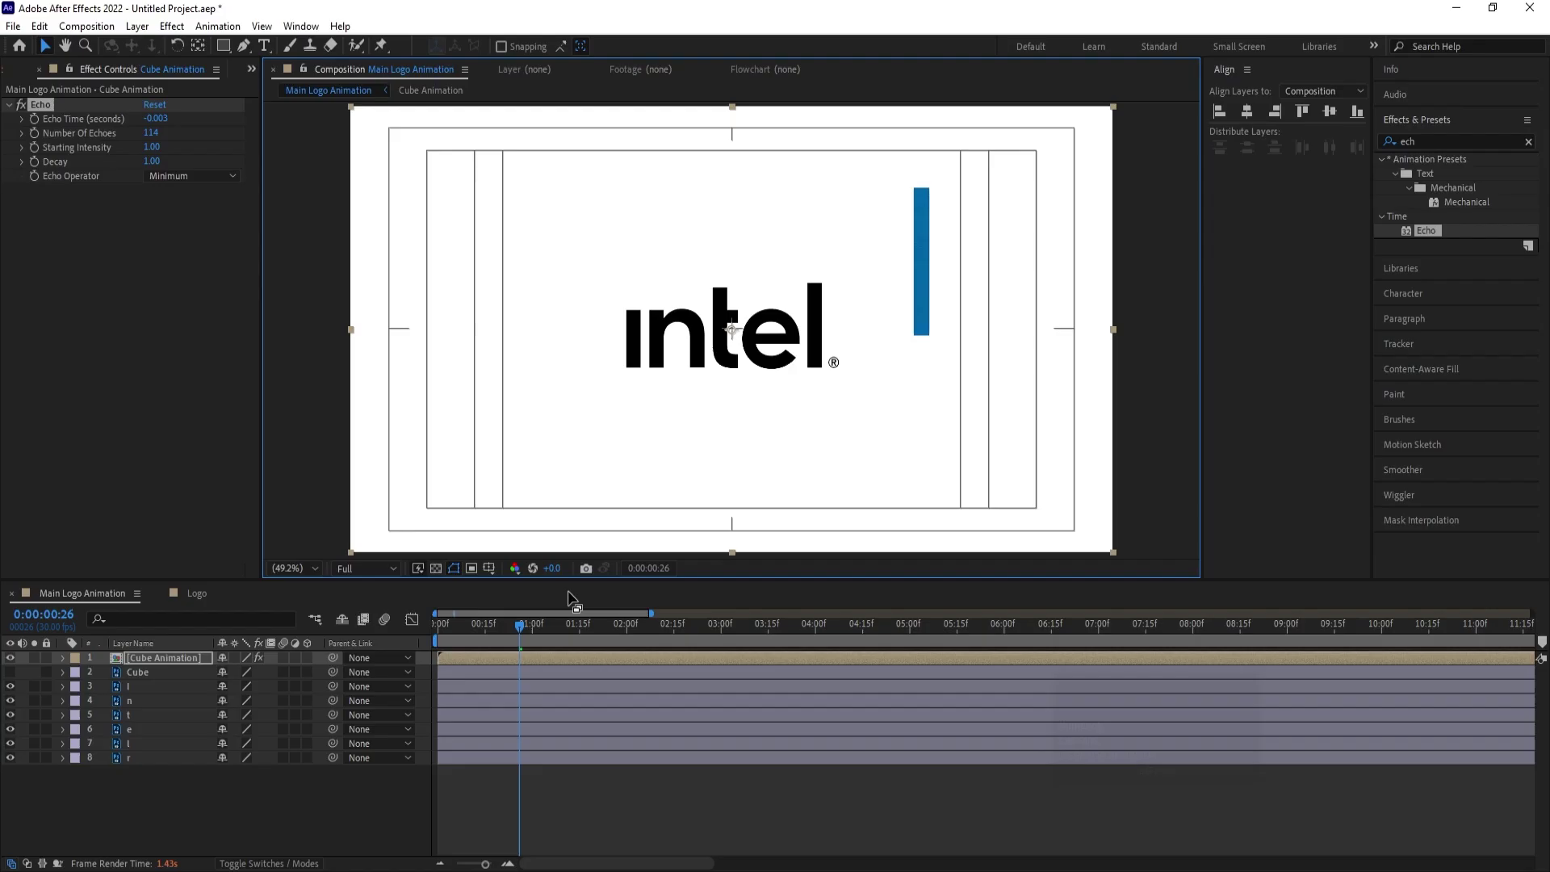
- Inspect the frame where the cube trail is longest
{"action": "left_click", "coordinate": [578, 632]}
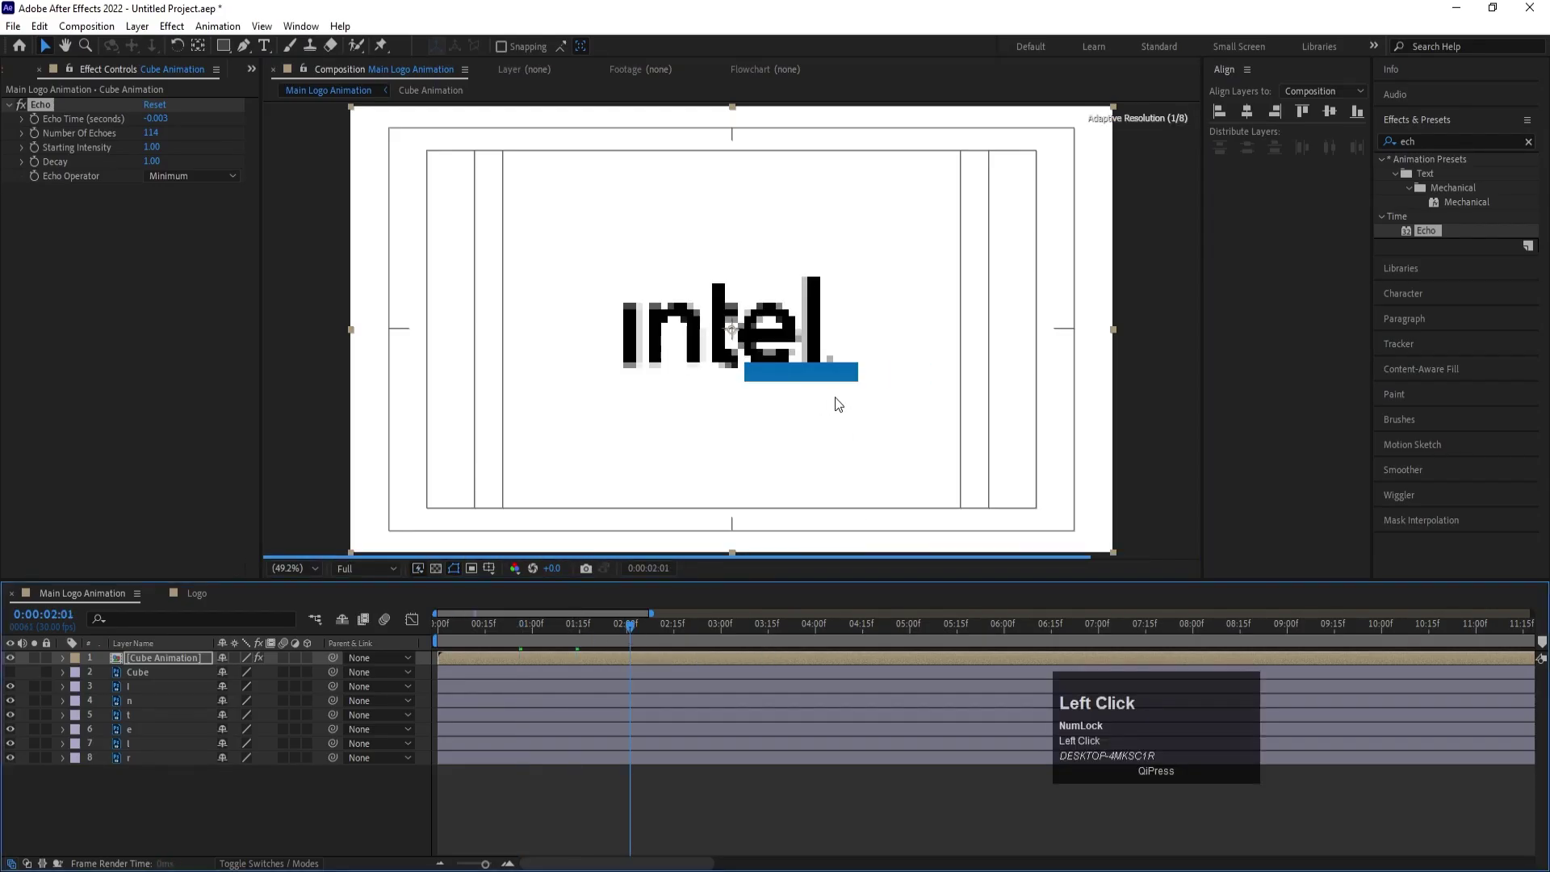
{"action": "scroll", "scroll_direction": "up", "scroll_amount": 3}
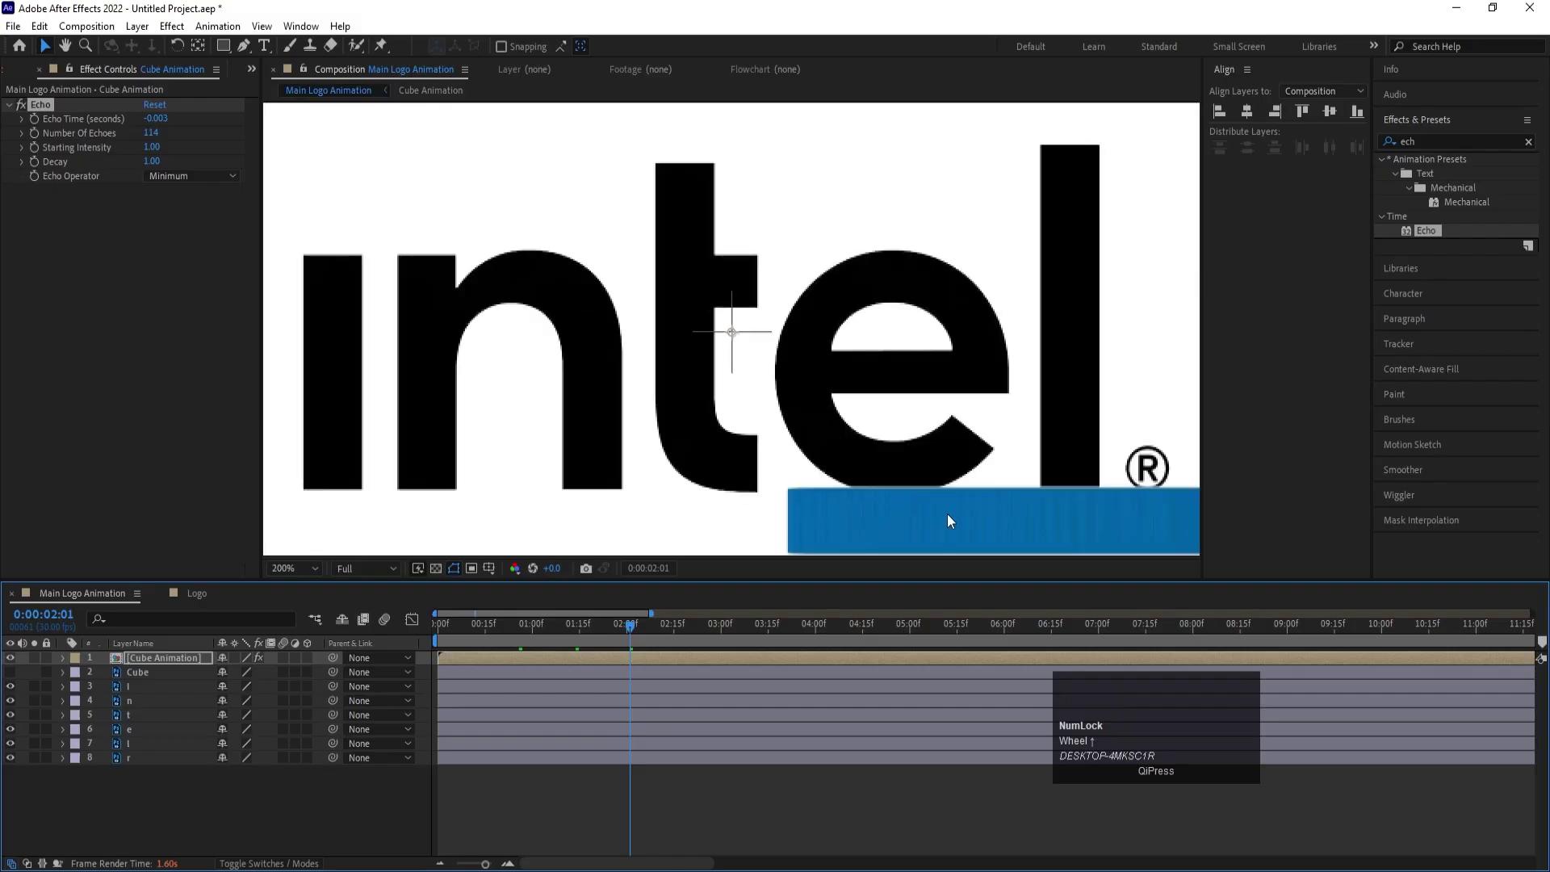
{"action": "scroll", "scroll_direction": "down", "scroll_amount": 3}
{"action": "scroll", "scroll_direction": "up", "scroll_amount": 3}
{"action": "left_click", "coordinate": [150, 658]}
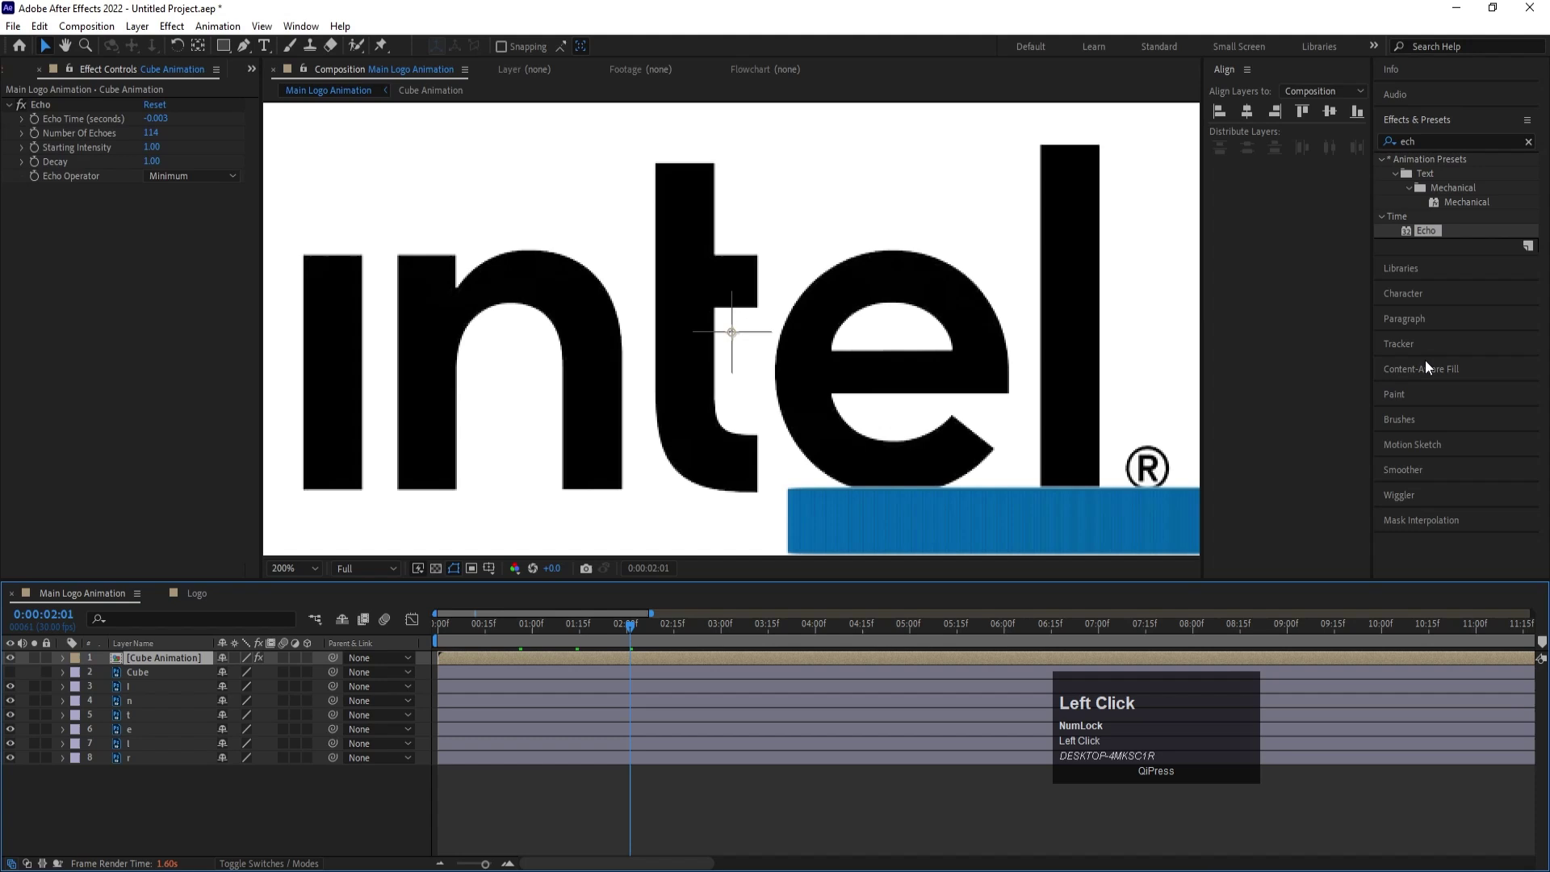
- Apply a Fill effect to Cube Animation, sampling the cube's blue as its colour
{"action": "key", "text": "ctrl+a"}
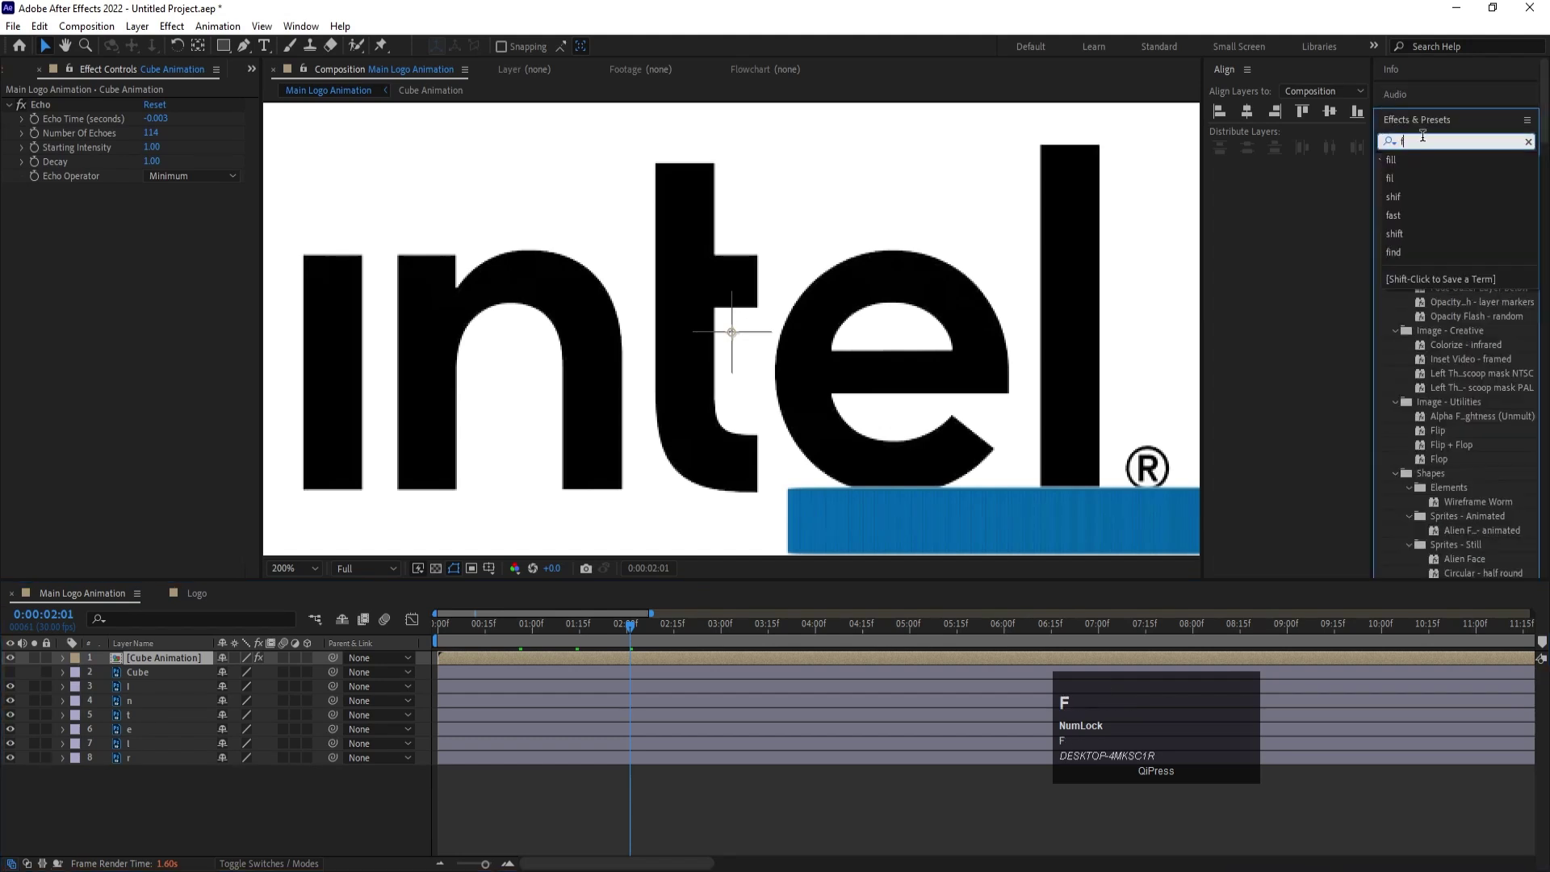
{"action": "type", "text": "fill"}
{"action": "left_click", "coordinate": [1443, 254]}
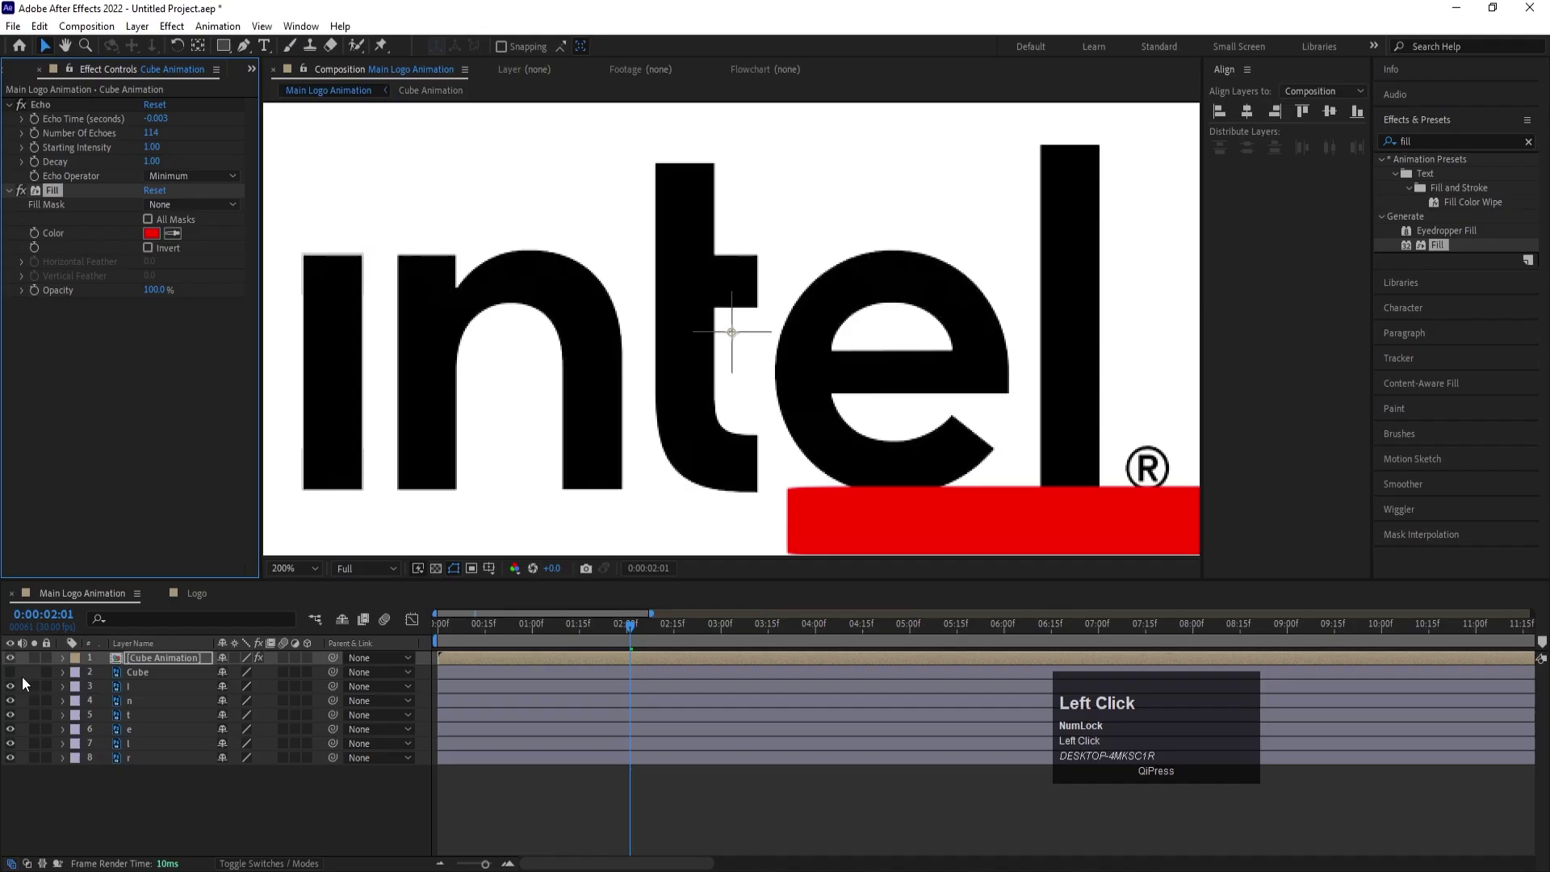
{"action": "left_click", "coordinate": [180, 680]}
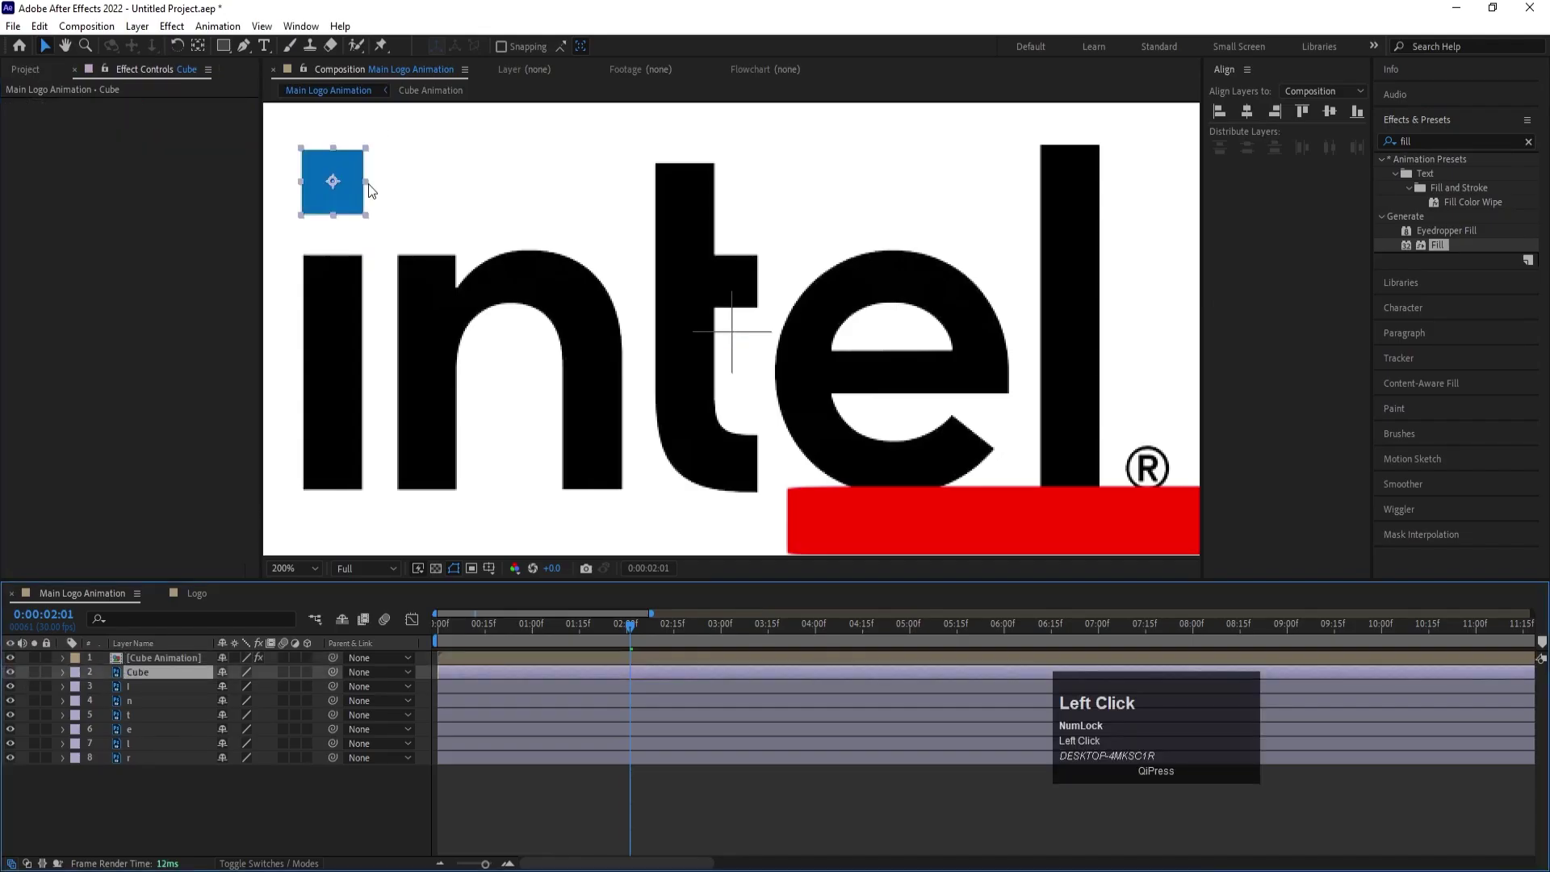
{"action": "left_click", "coordinate": [161, 669]}
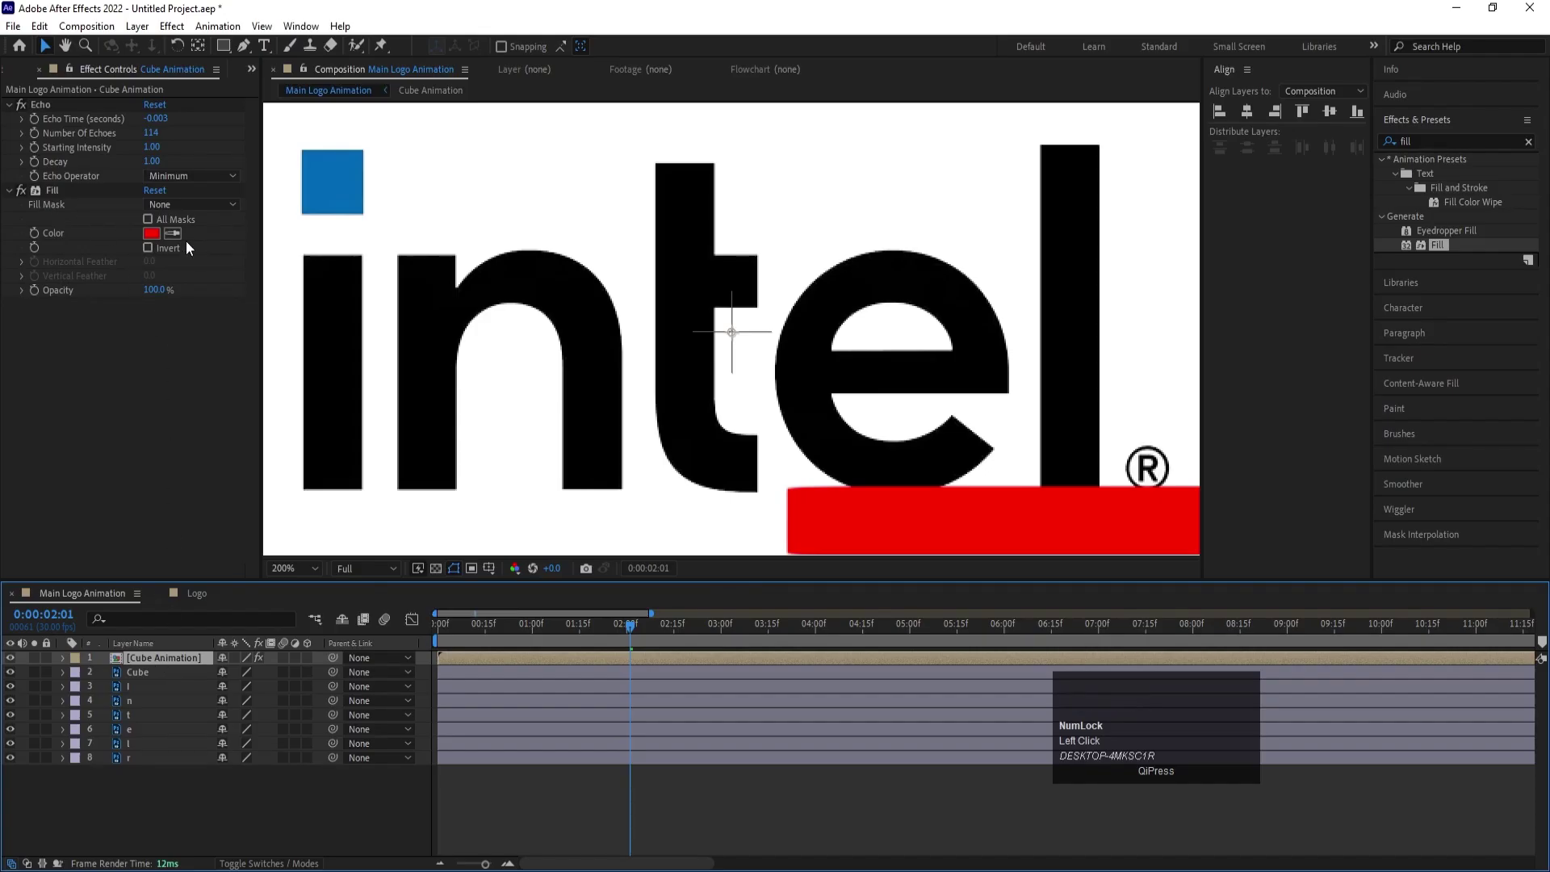
{"action": "left_click", "coordinate": [182, 245]}
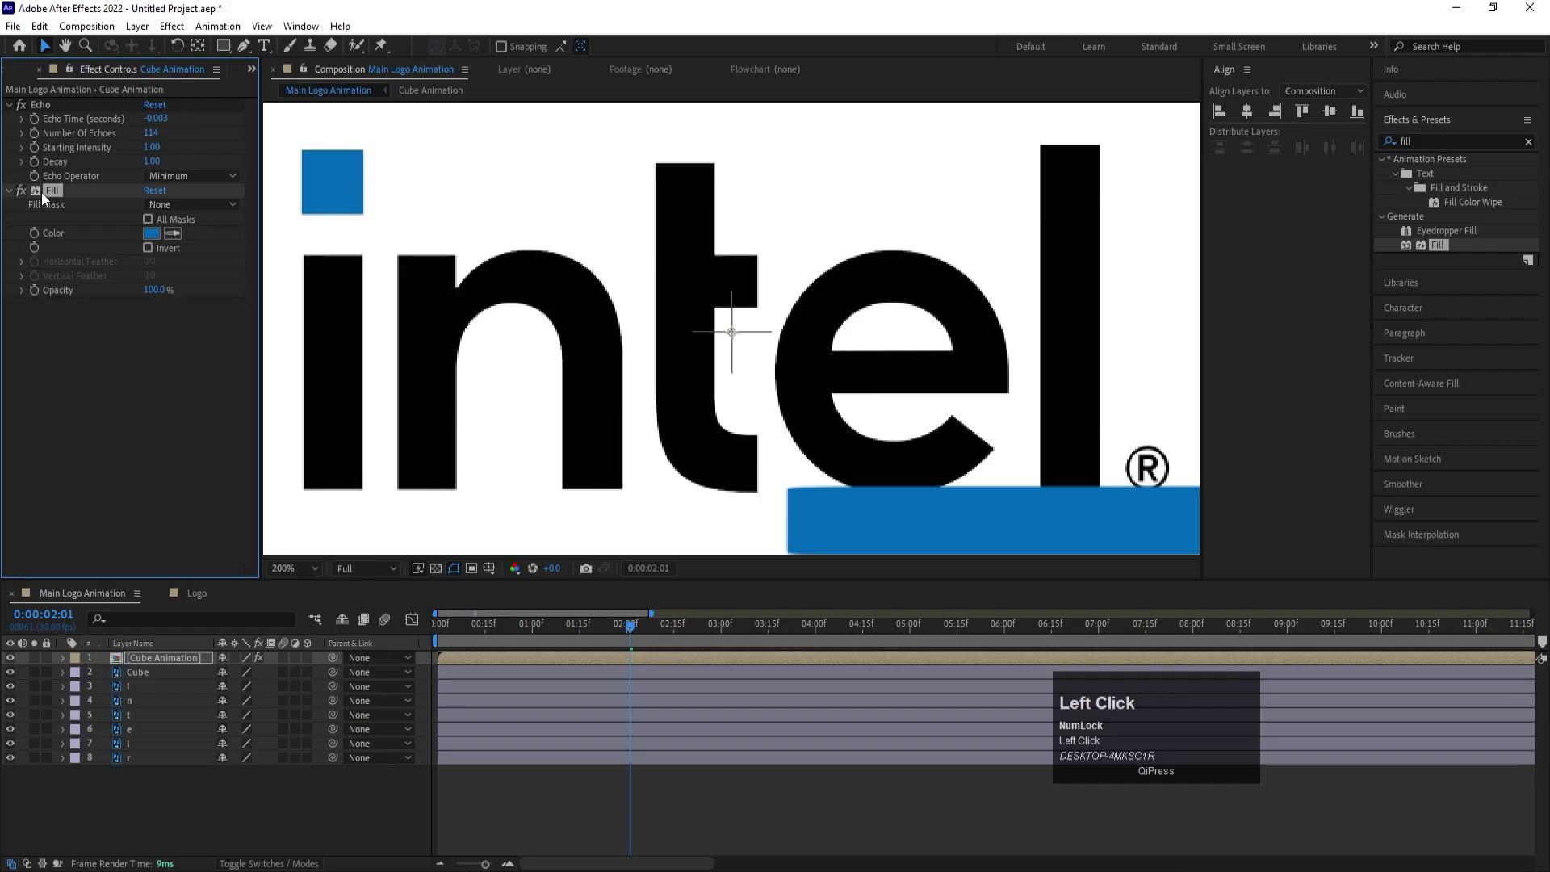
{"action": "left_click", "coordinate": [11, 679]}
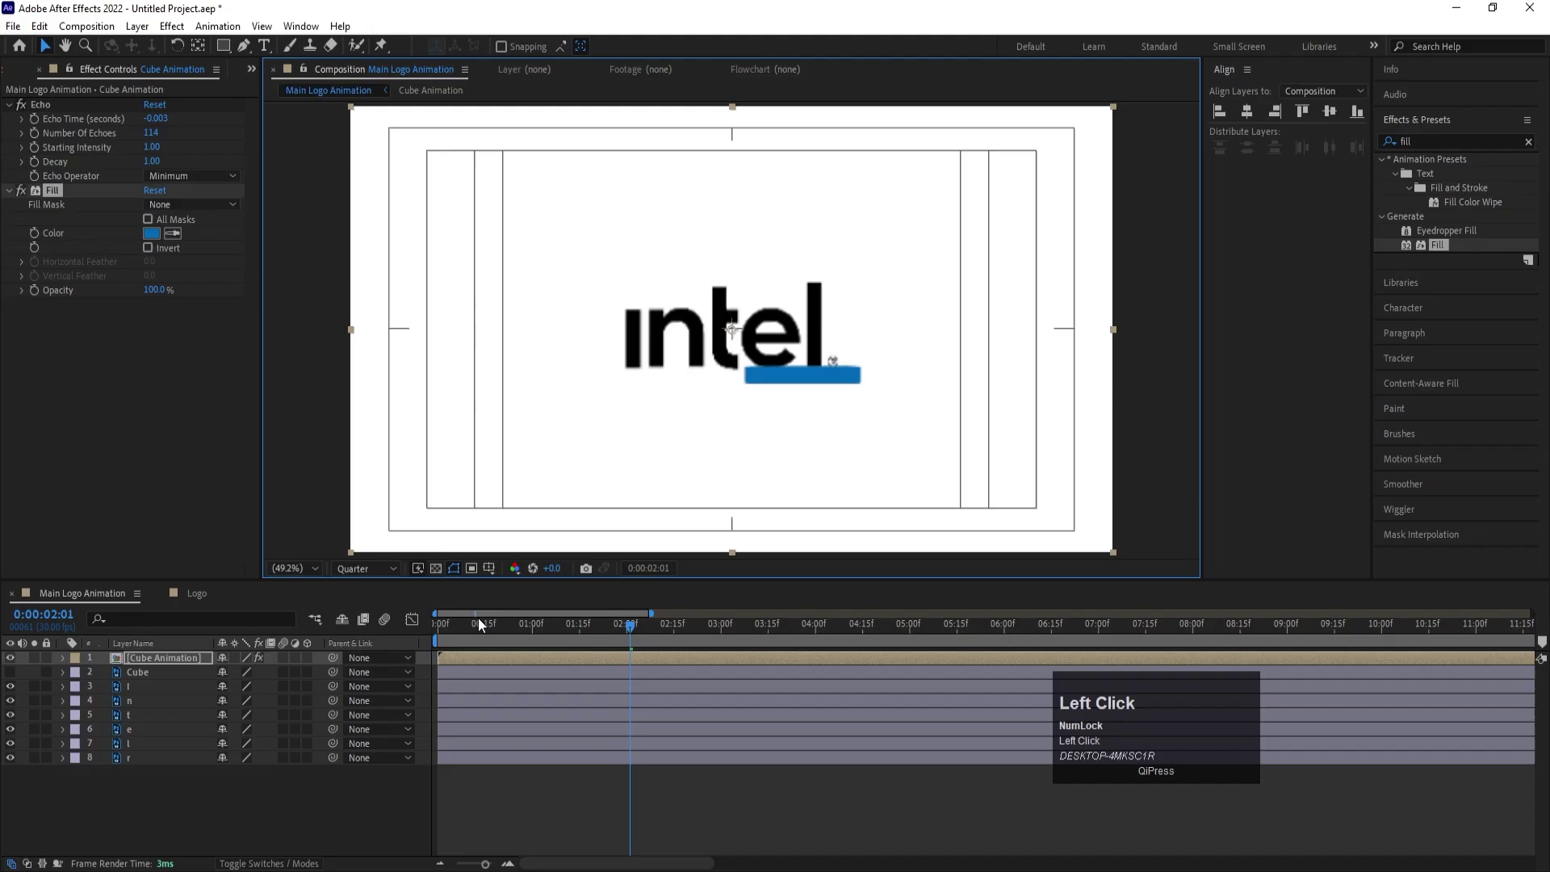
- Preview the trail, then raise Echo's Number of Echoes to 300
{"action": "key", "text": "space"}
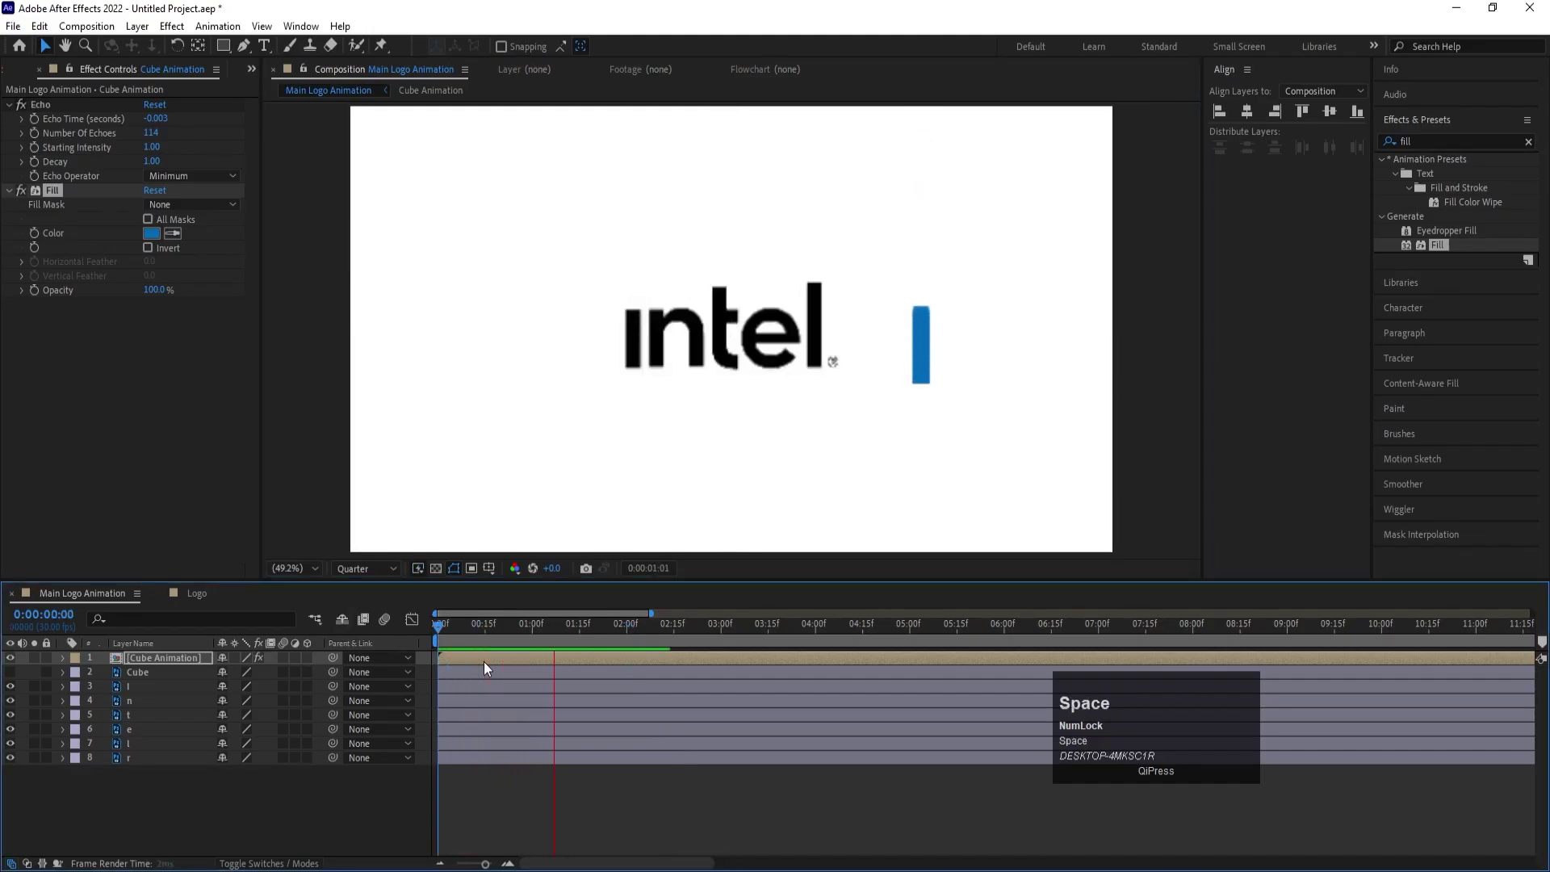
{"action": "key", "text": "space"}
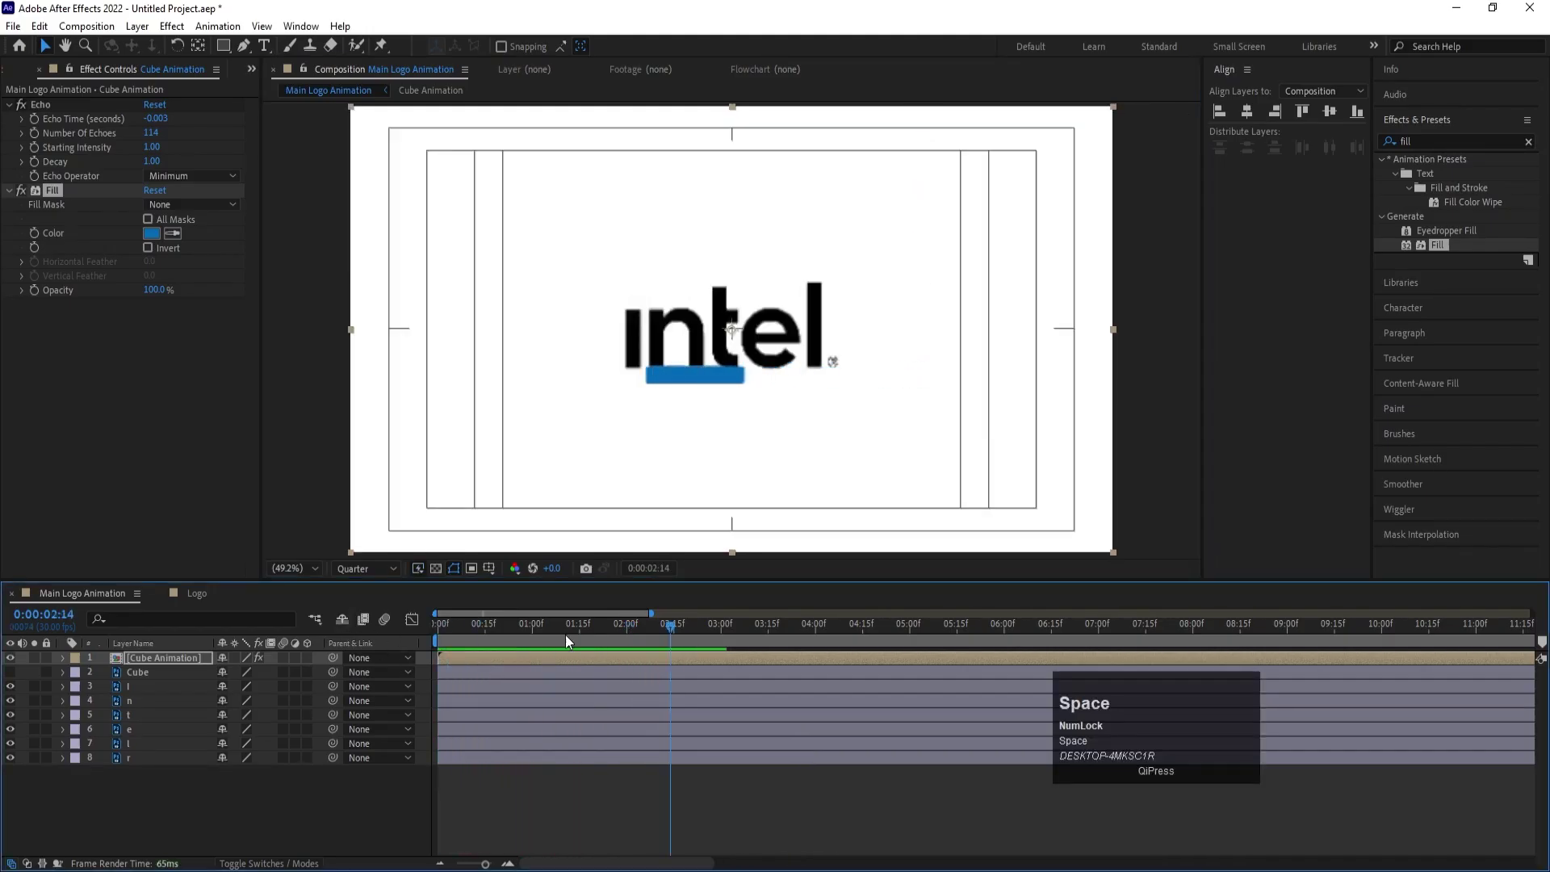
{"action": "left_click_drag", "start_coordinate": [559, 641], "coordinate": [376, 626]}
{"action": "key", "text": "space"}
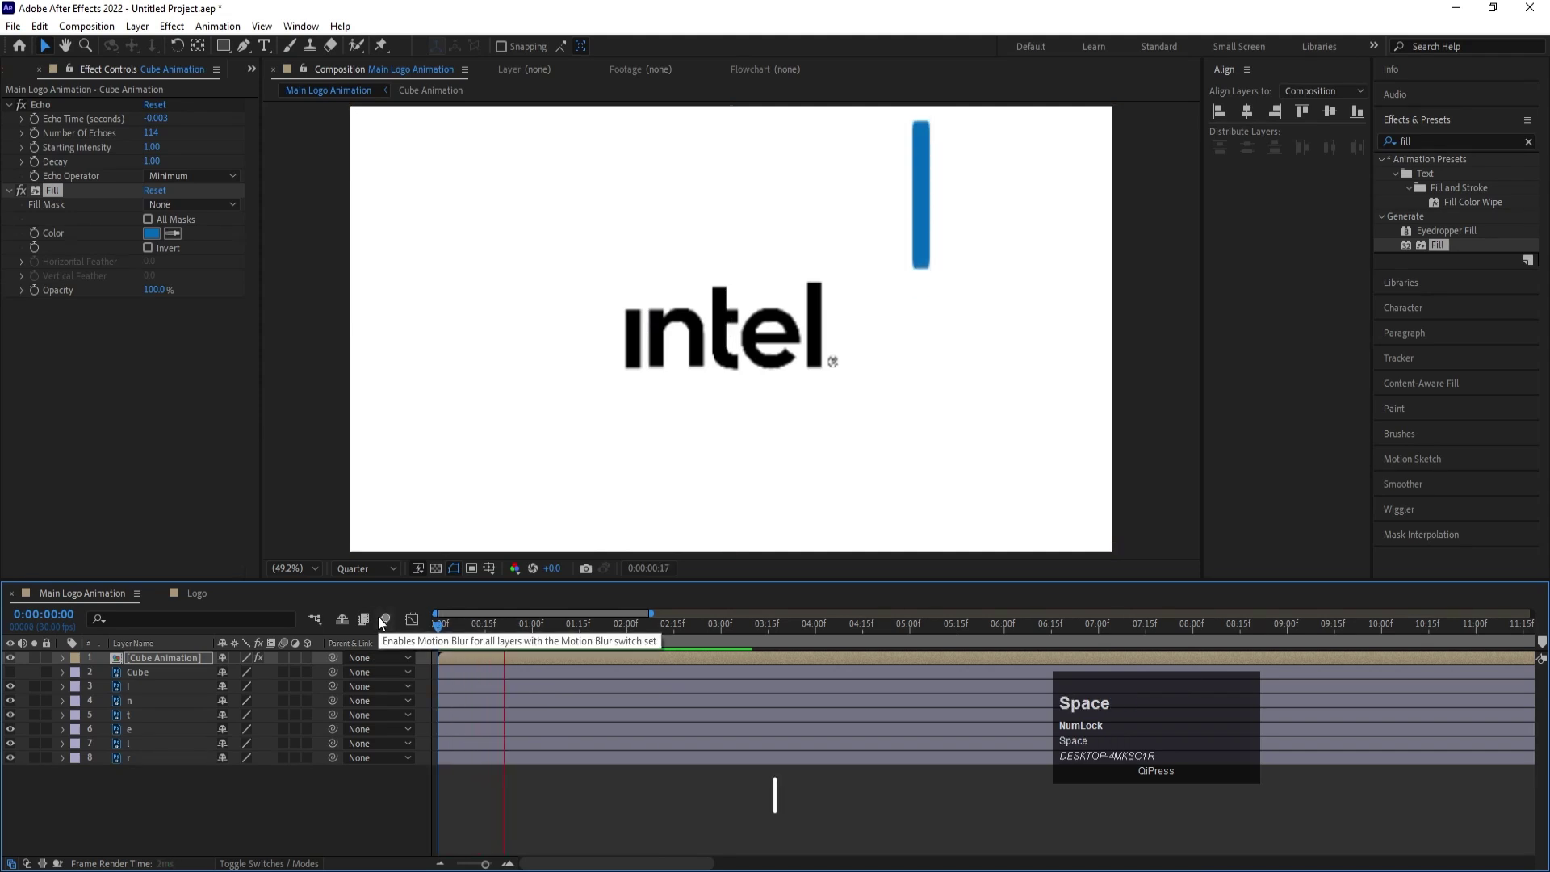
{"action": "key", "text": "space"}
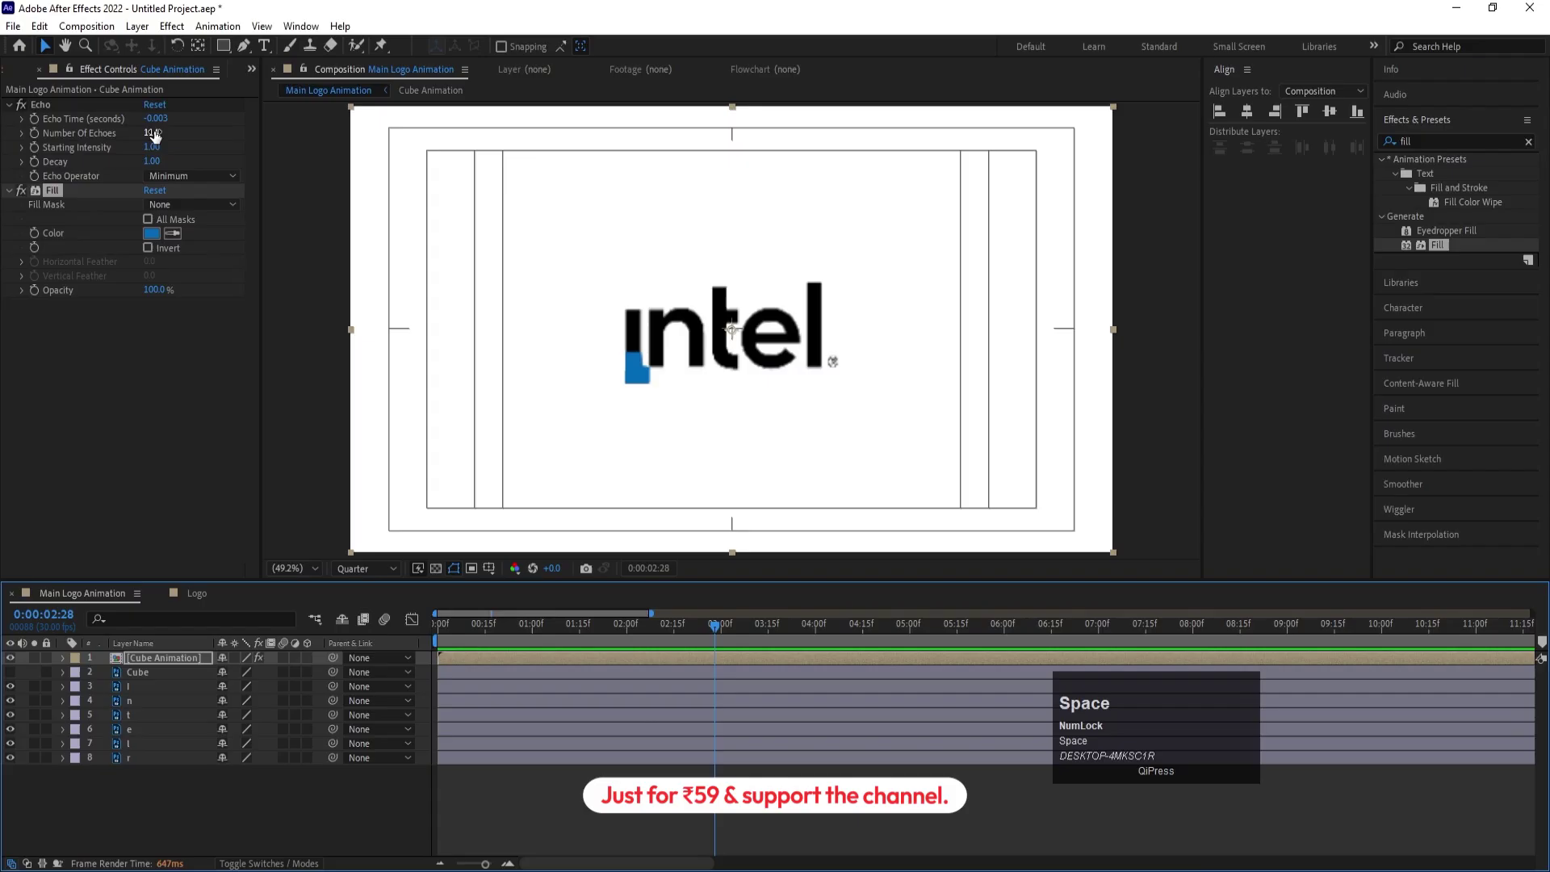
{"action": "left_click", "coordinate": [160, 139]}
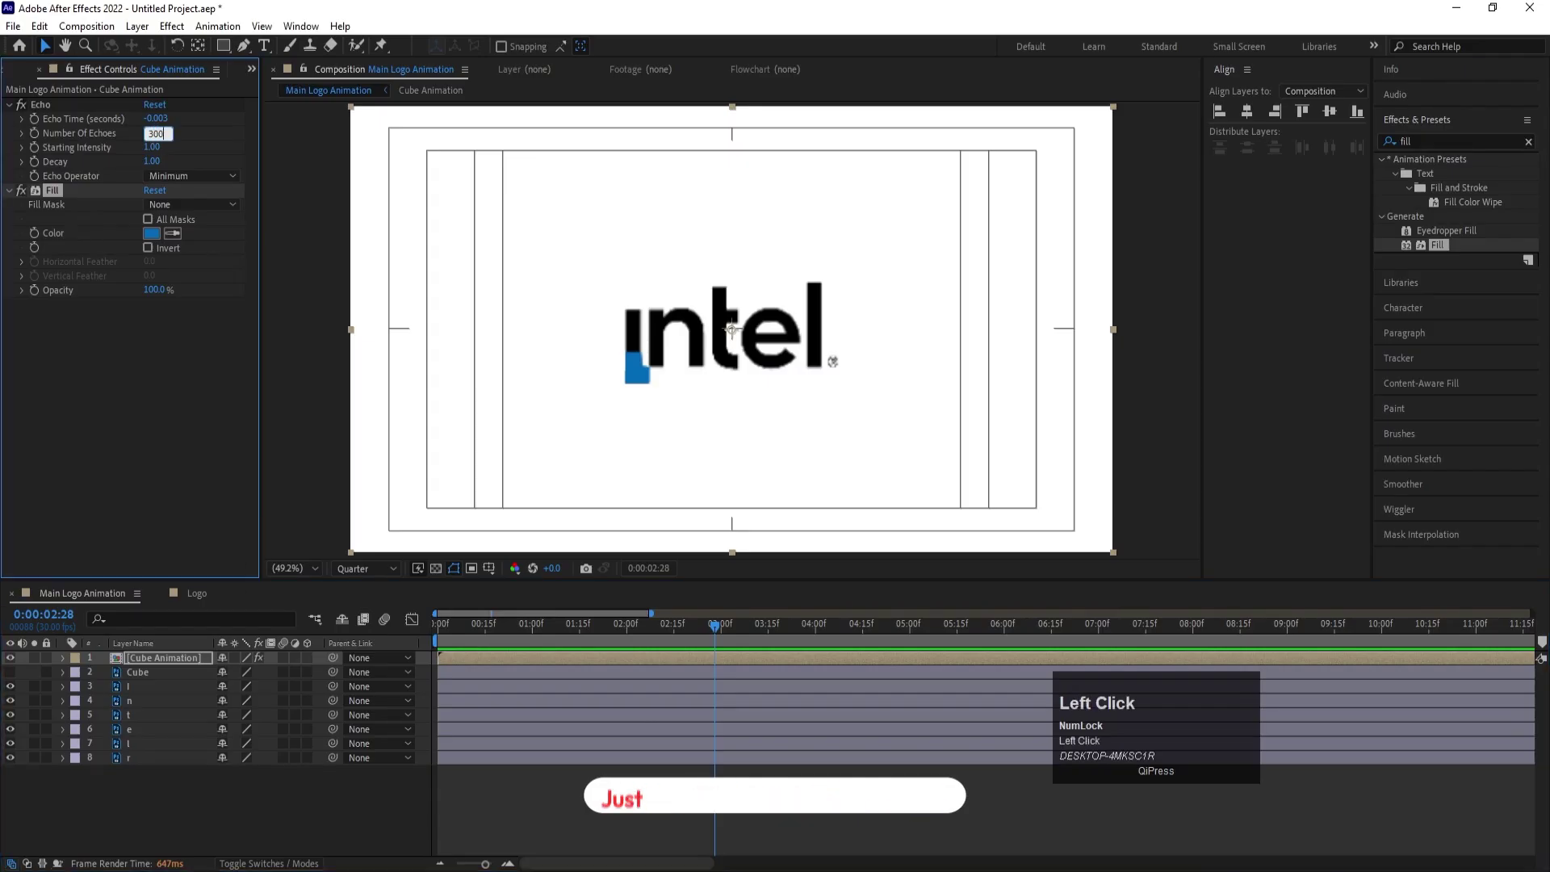
{"action": "key", "text": "Return"}
- Preview again and reduce the echo count to 180, leaving the time at 2s
{"action": "left_click", "coordinate": [479, 634]}
{"action": "key", "text": "space"}
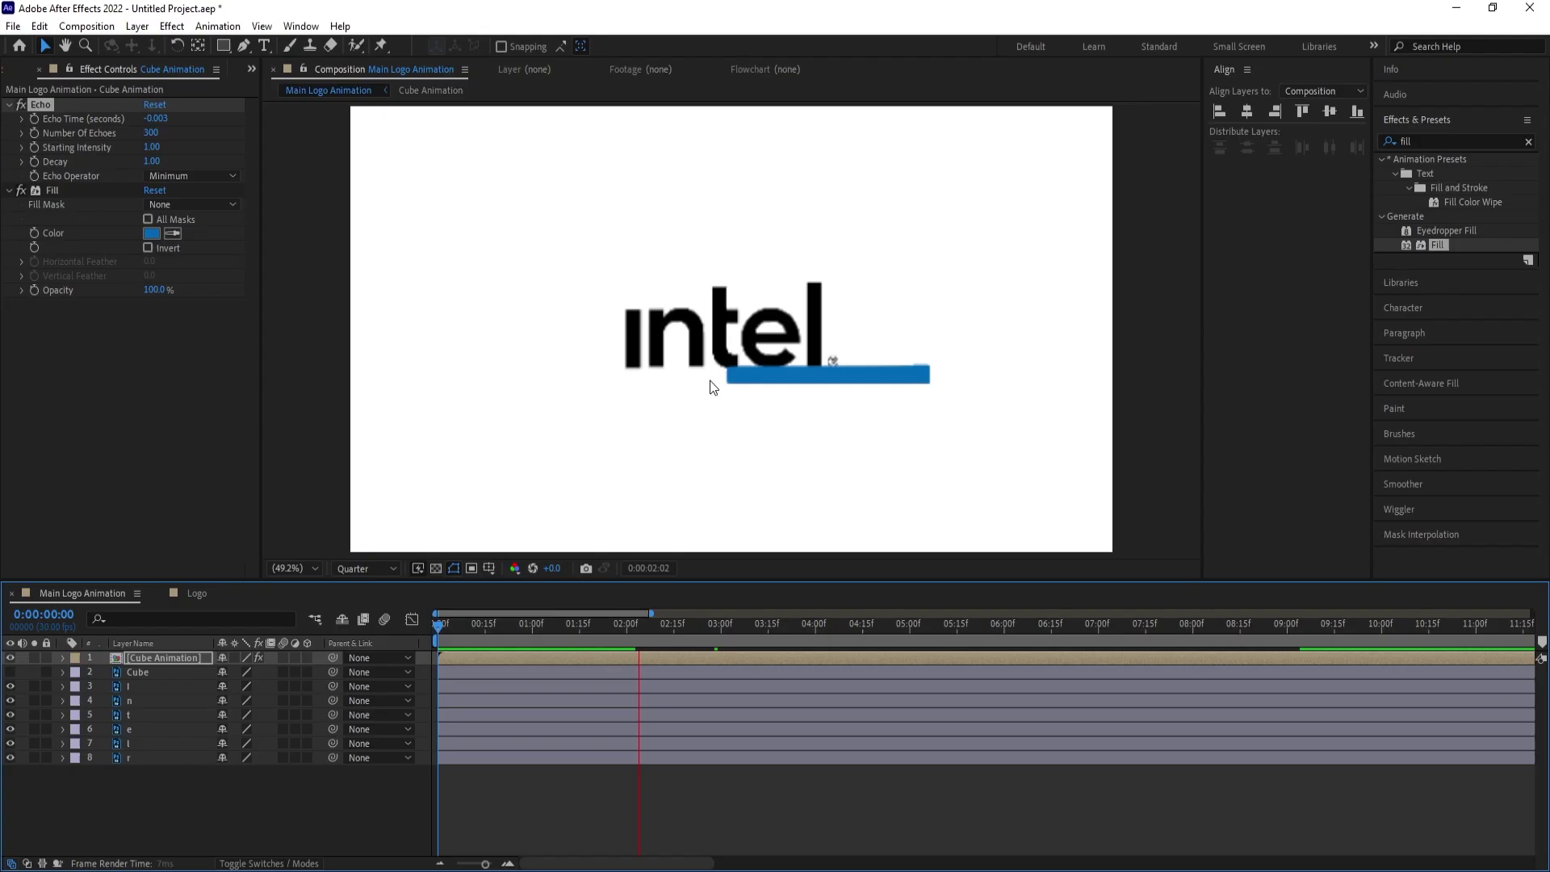
{"action": "key", "text": "space"}
{"action": "left_click_drag", "start_coordinate": [650, 629], "coordinate": [161, 137]}
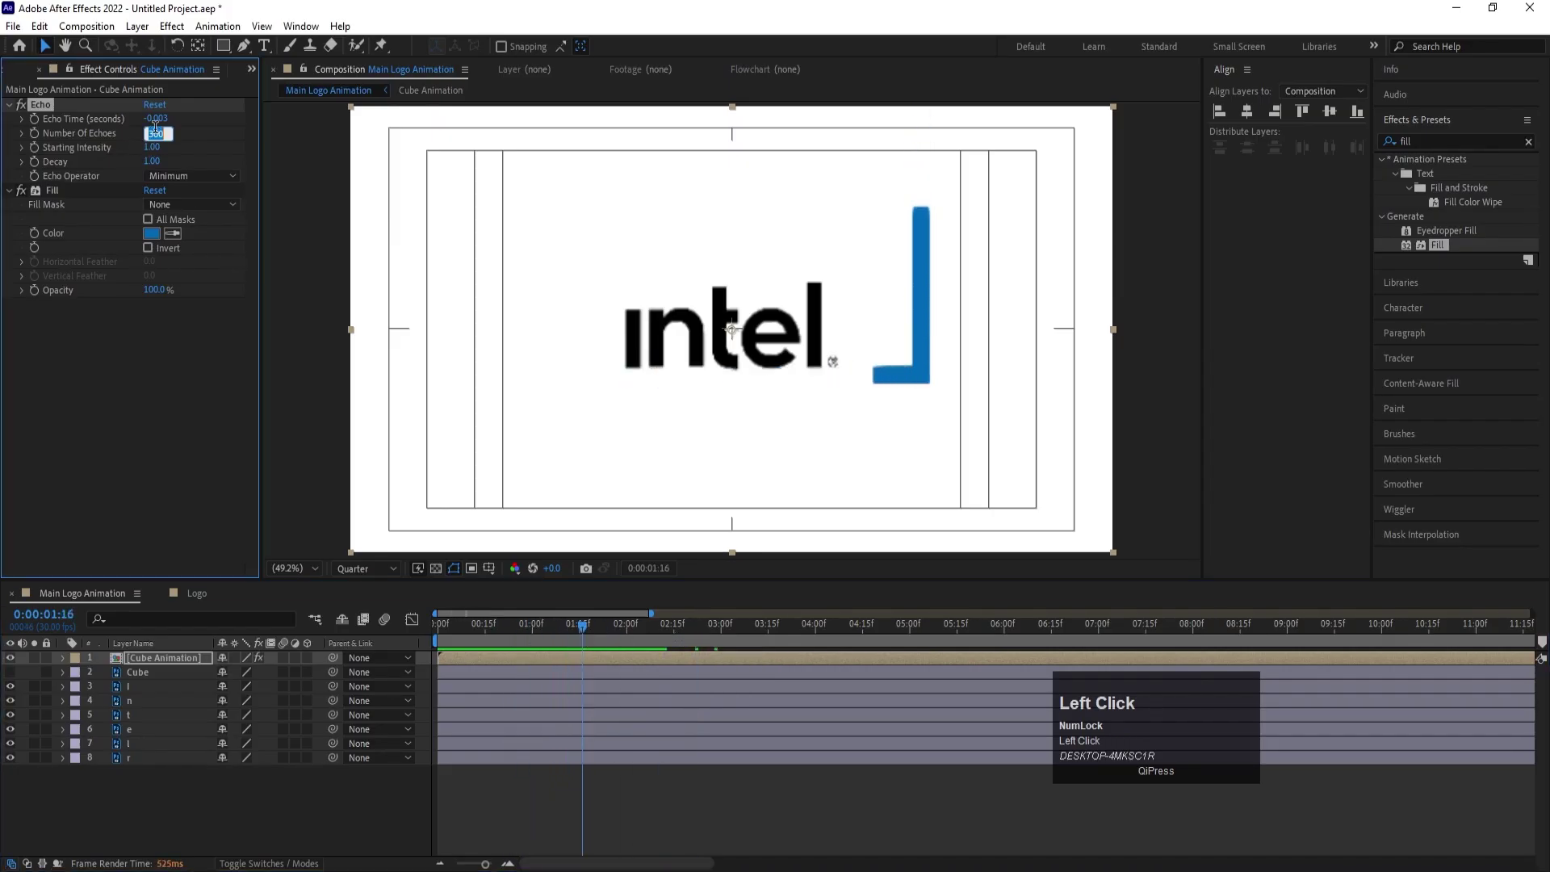
{"action": "key", "text": "Return"}
{"action": "left_click_drag", "start_coordinate": [570, 636], "coordinate": [144, 684]}
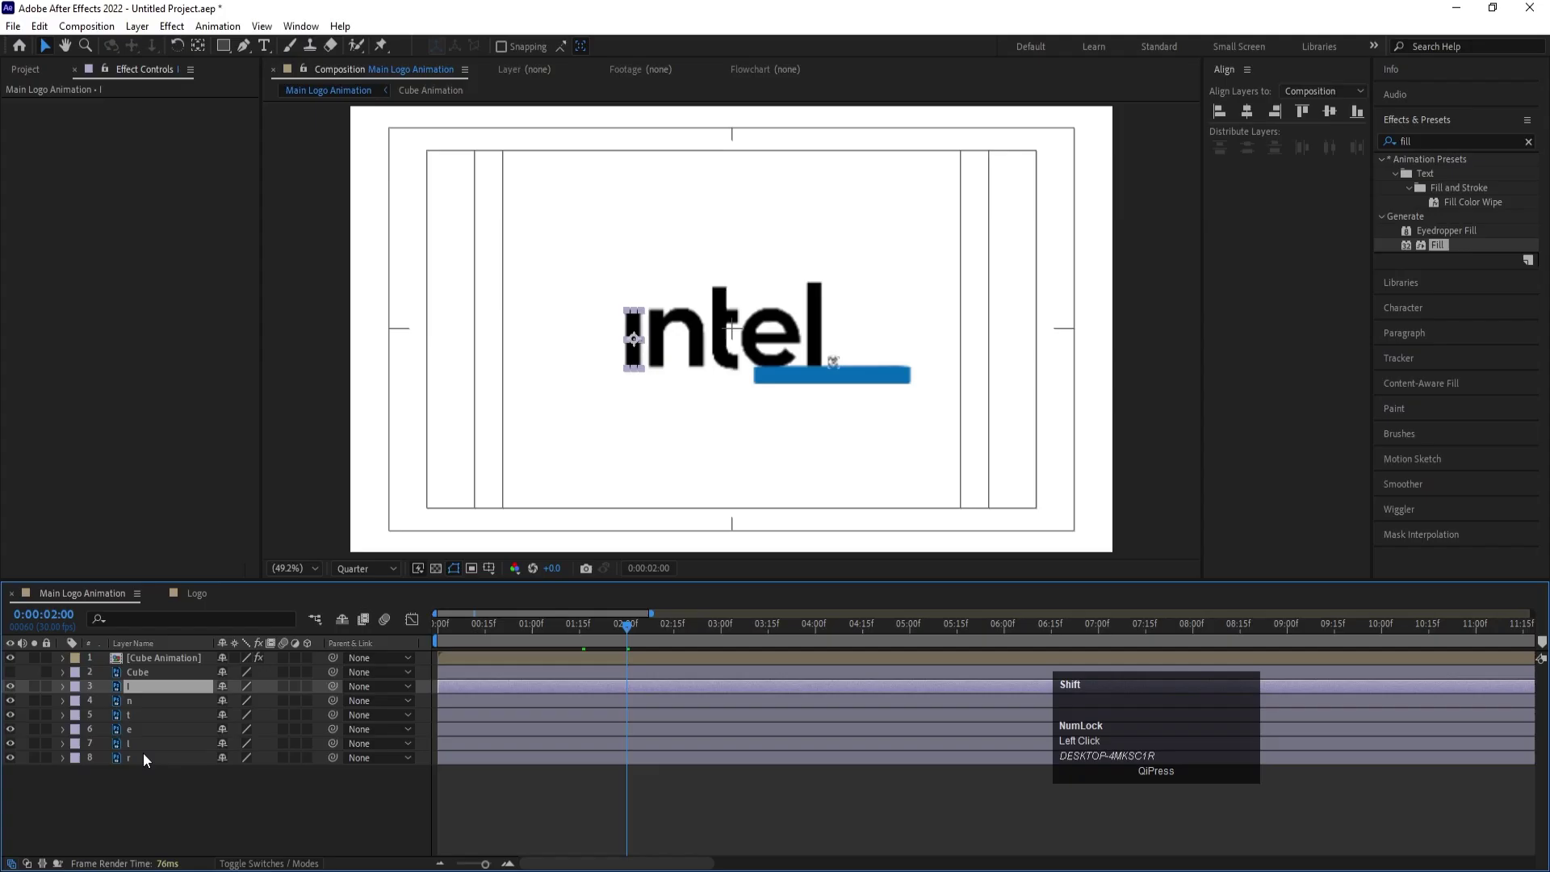
- Trim all letter layers to start at 2s with Position and Opacity keyframes there
{"action": "left_click", "coordinate": [146, 755]}
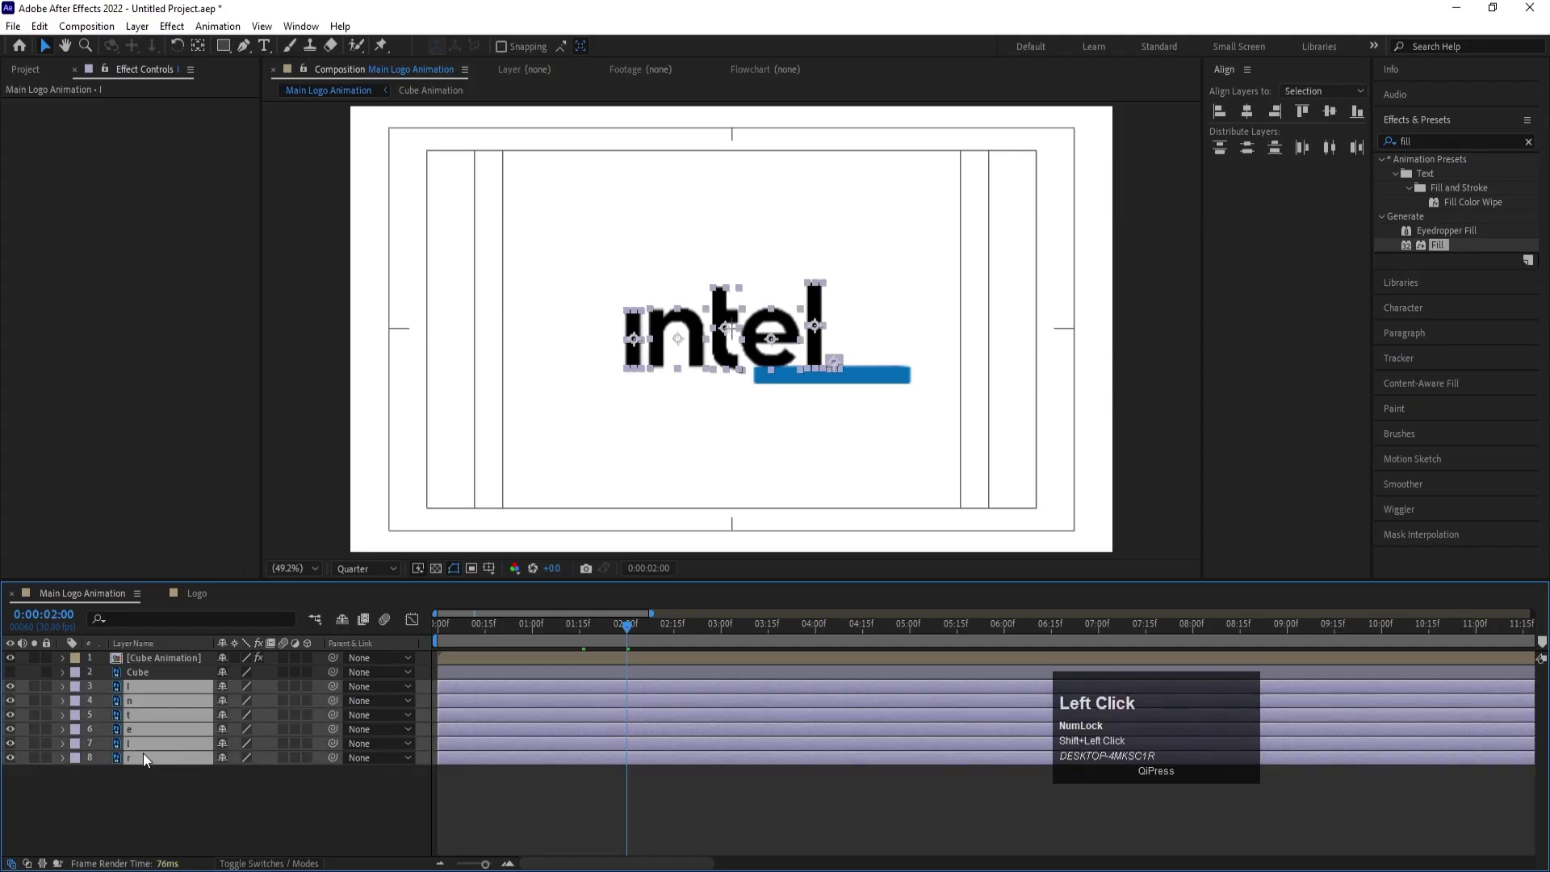
{"action": "key", "text": "["}
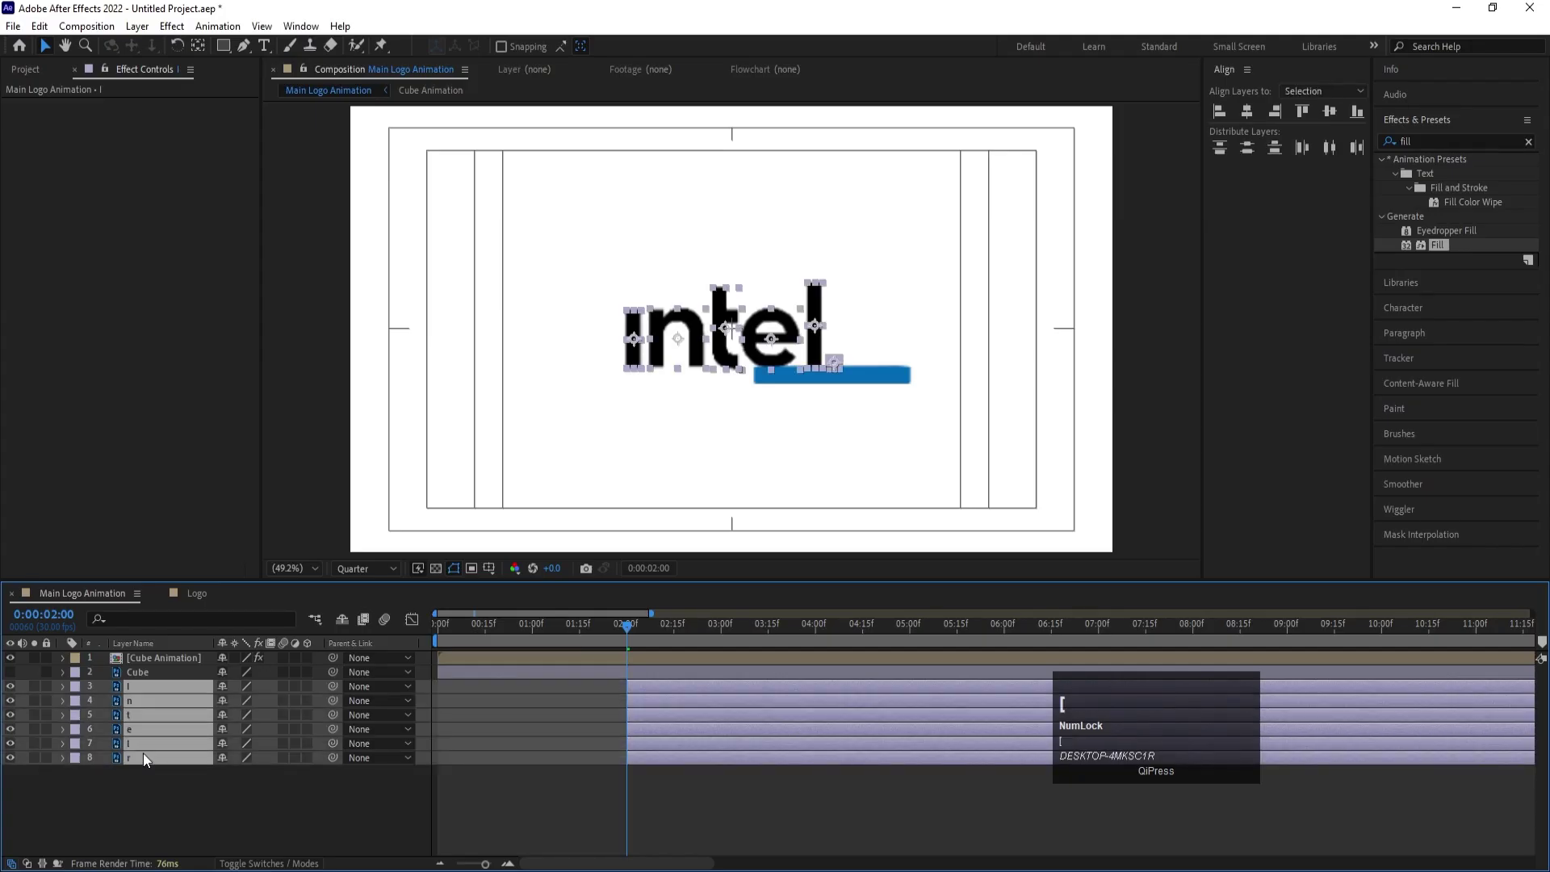
{"action": "type", "text": "[p"}
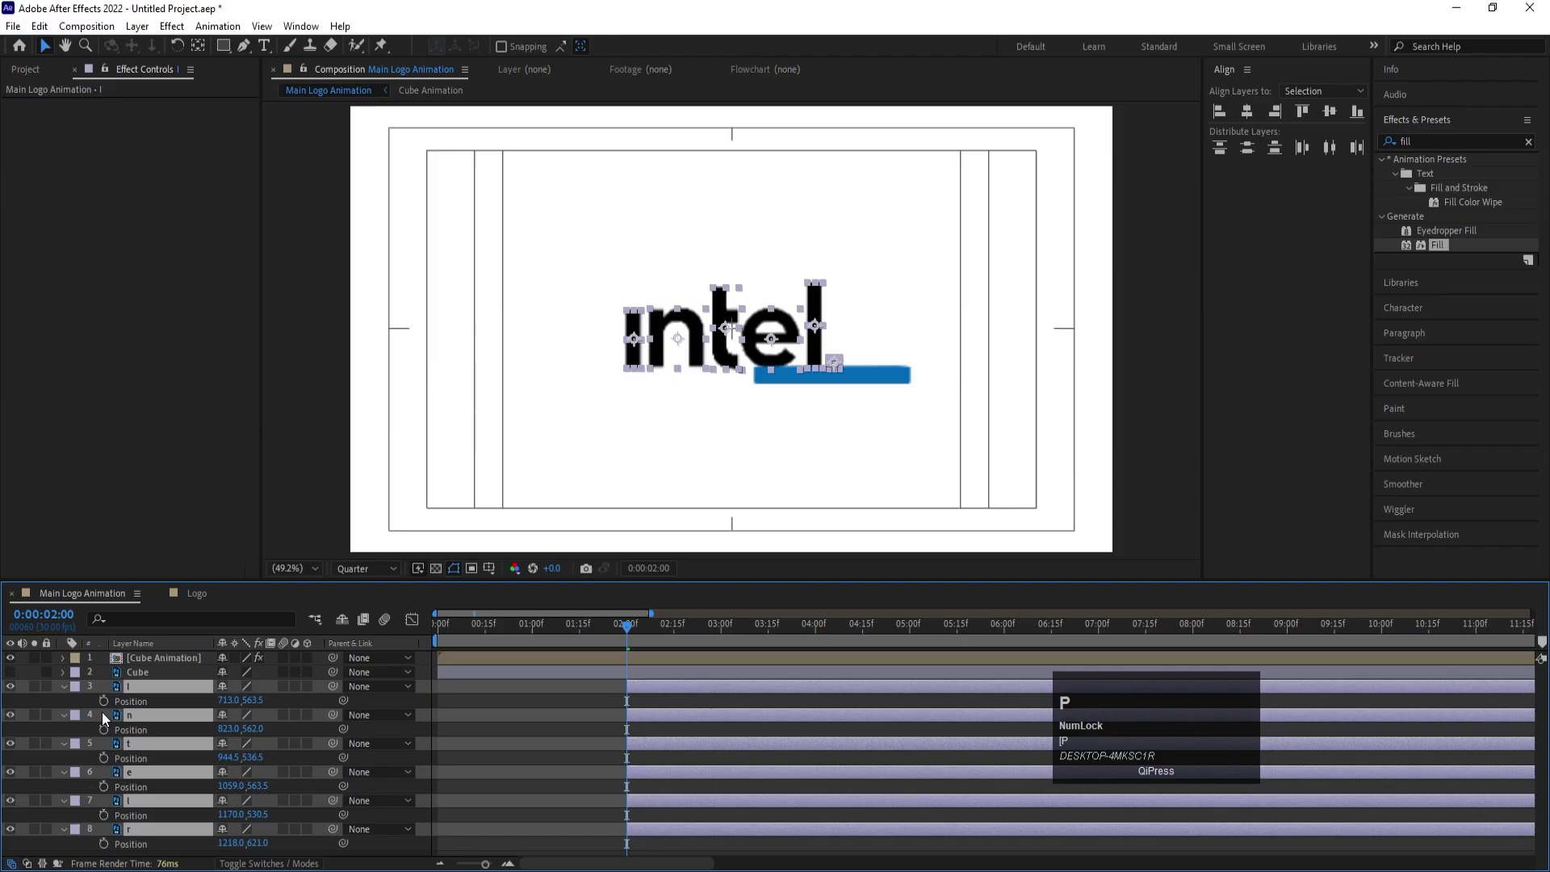
{"action": "left_click", "coordinate": [105, 705]}
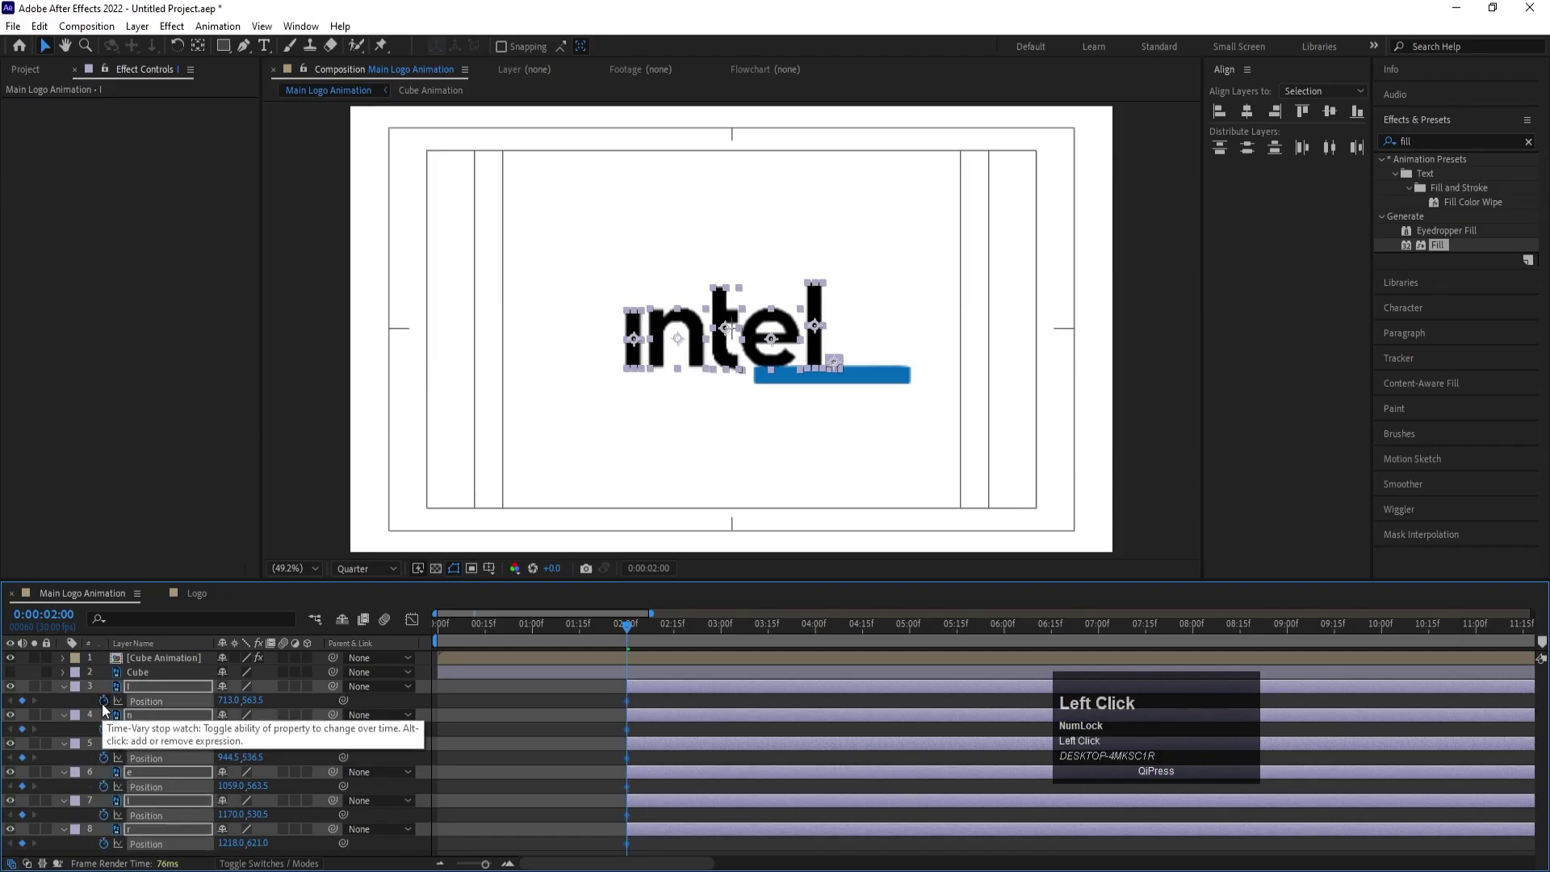
{"action": "key", "text": "t"}
{"action": "left_click", "coordinate": [105, 705]}
{"action": "key", "text": "u"}
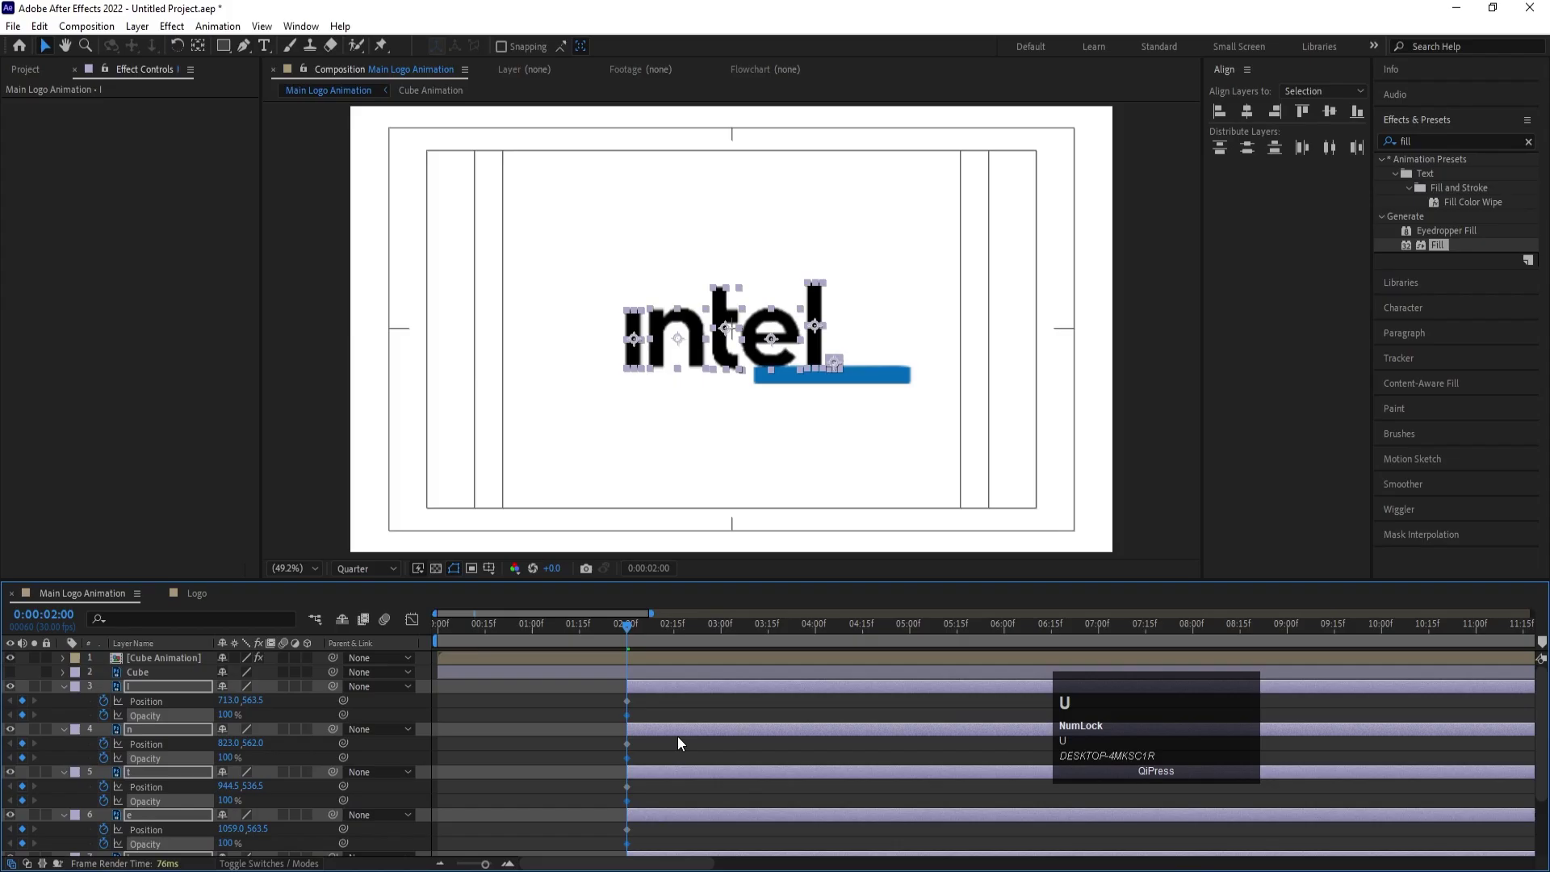
- Add end keyframes at 3:15, lower the letters to 0% opacity at 2s, and Easy Ease all keyframes
{"action": "left_click_drag", "start_coordinate": [715, 633], "coordinate": [36, 685]}
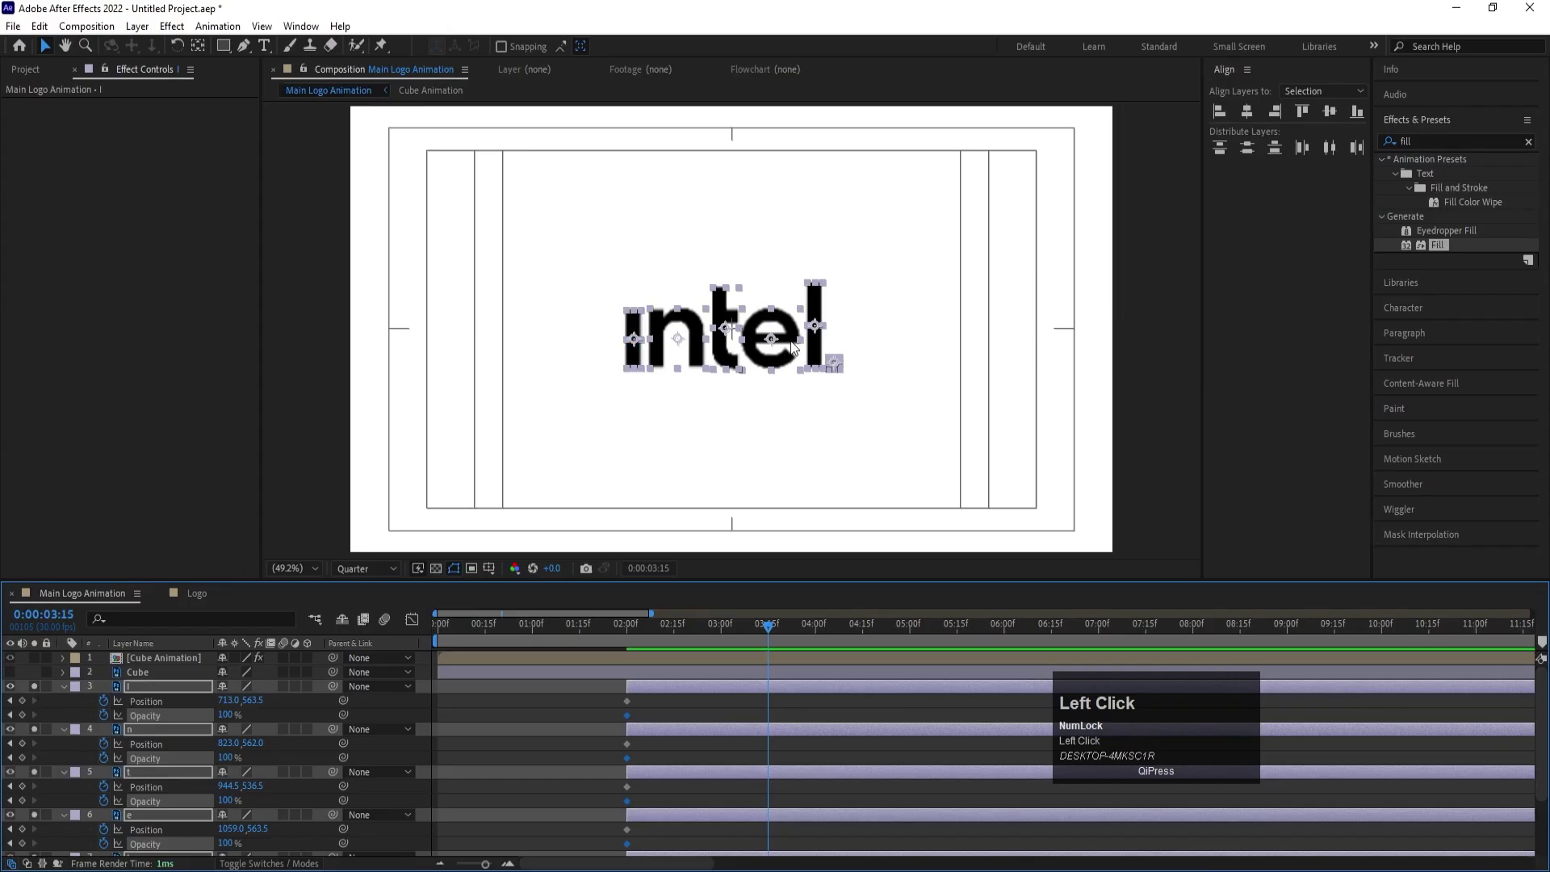
{"action": "left_click", "coordinate": [24, 699]}
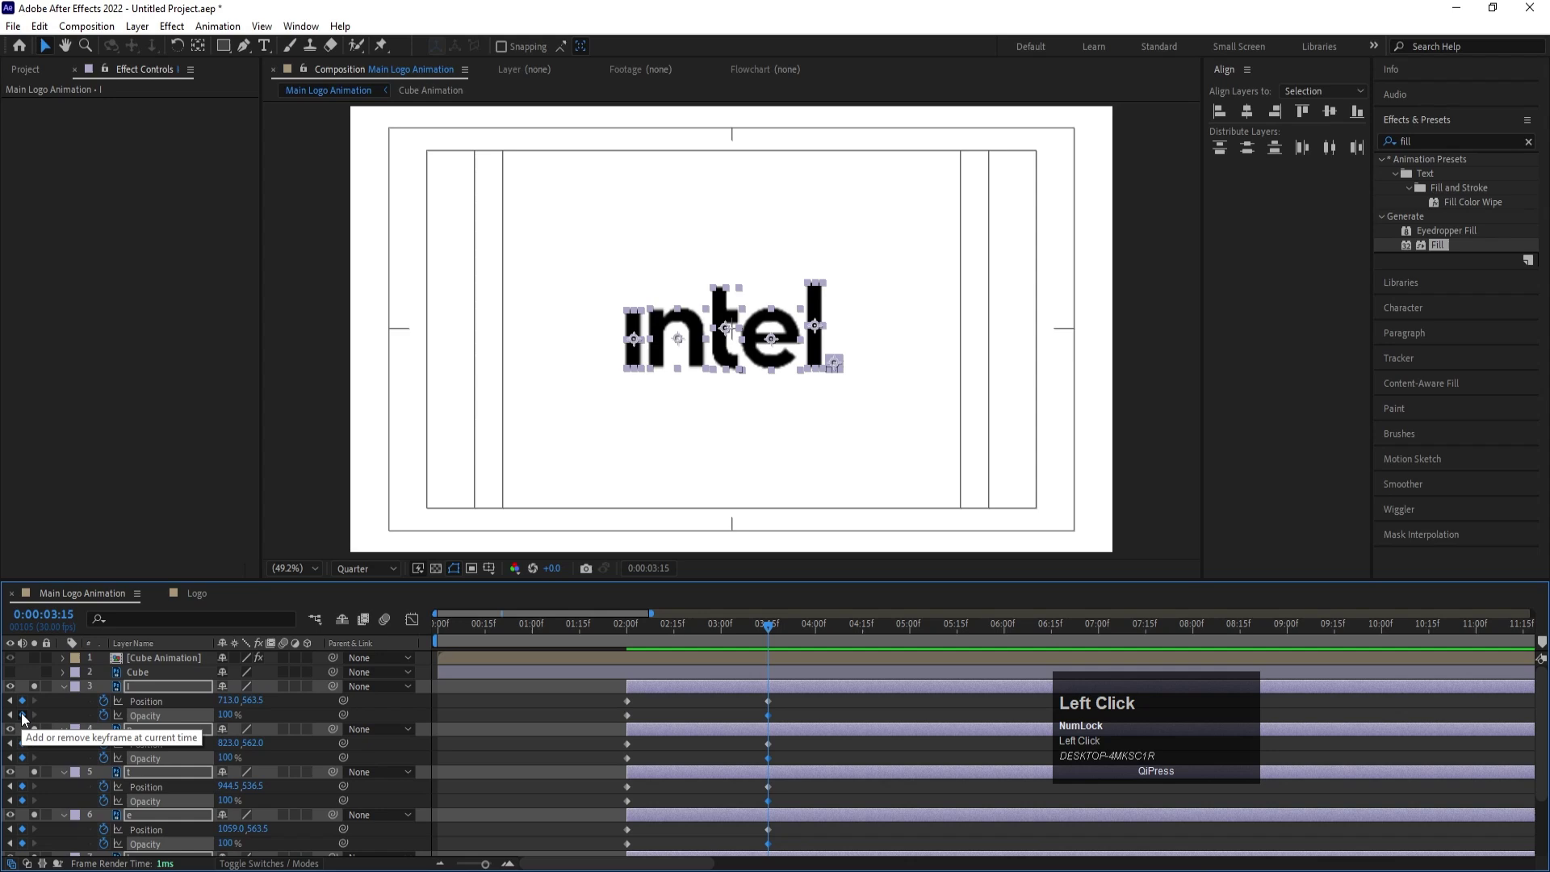
{"action": "left_click_drag", "start_coordinate": [640, 634], "coordinate": [226, 727]}
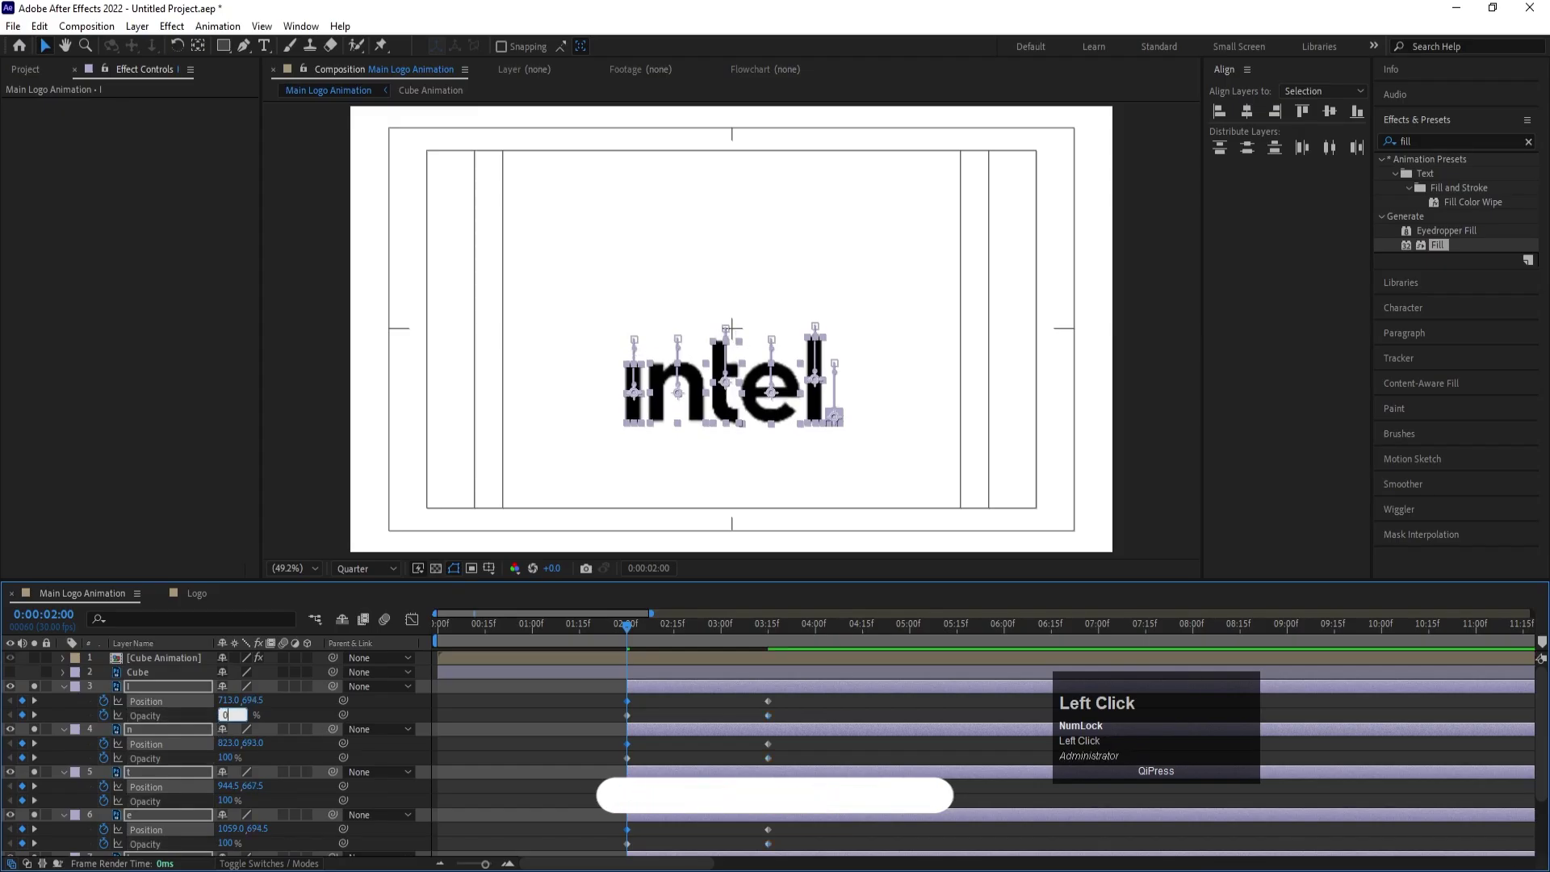
{"action": "key", "text": "Return"}
{"action": "scroll", "scroll_direction": "down", "scroll_amount": 3}
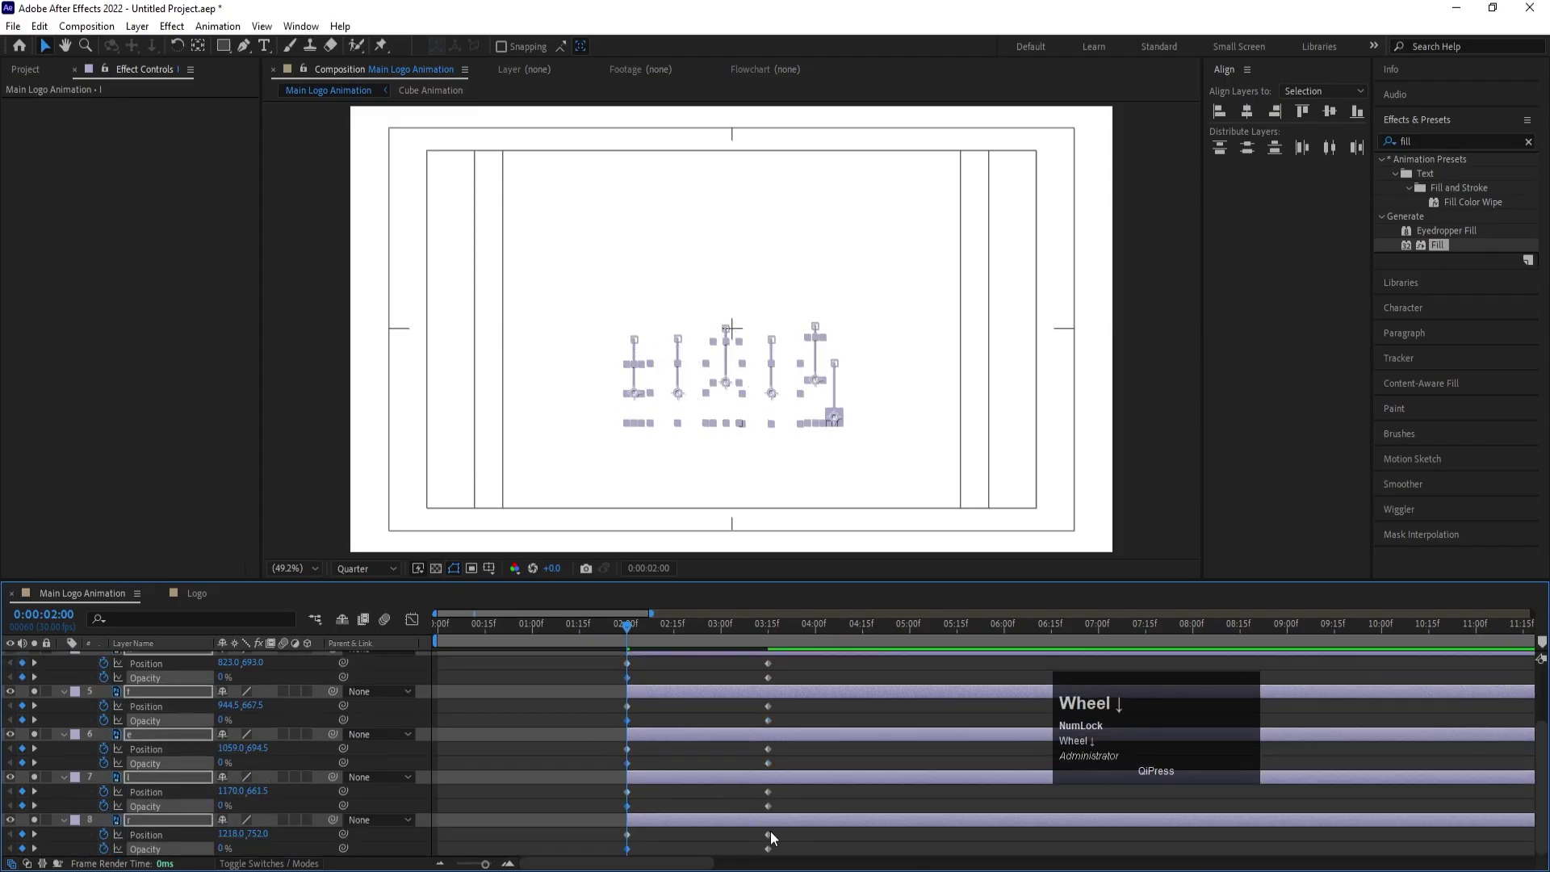
{"action": "left_click_drag", "start_coordinate": [803, 851], "coordinate": [556, 567]}
{"action": "key", "text": "F9"}
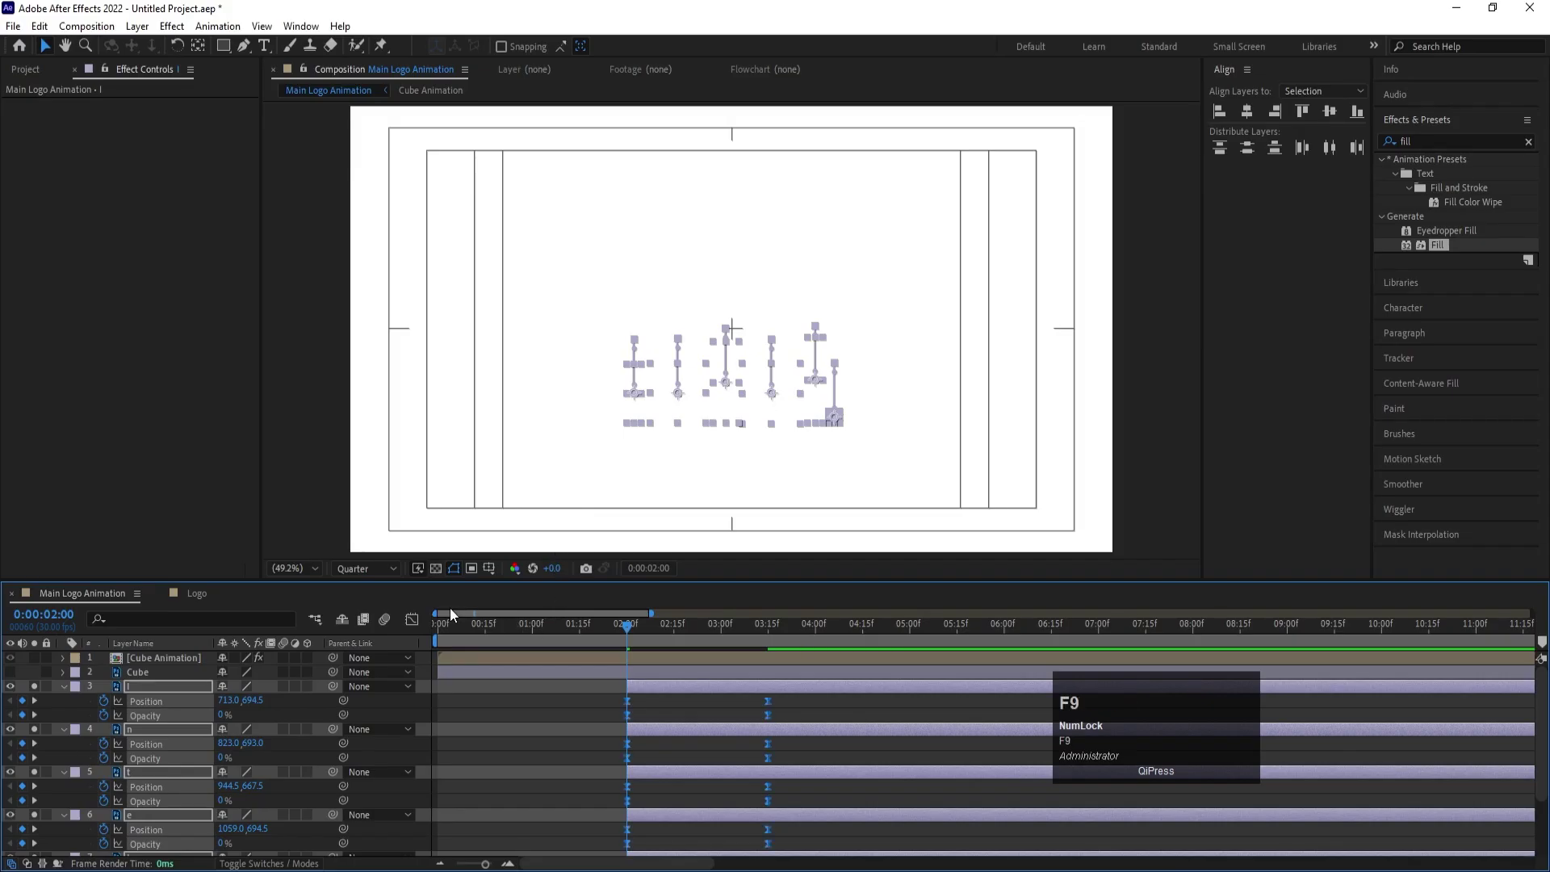
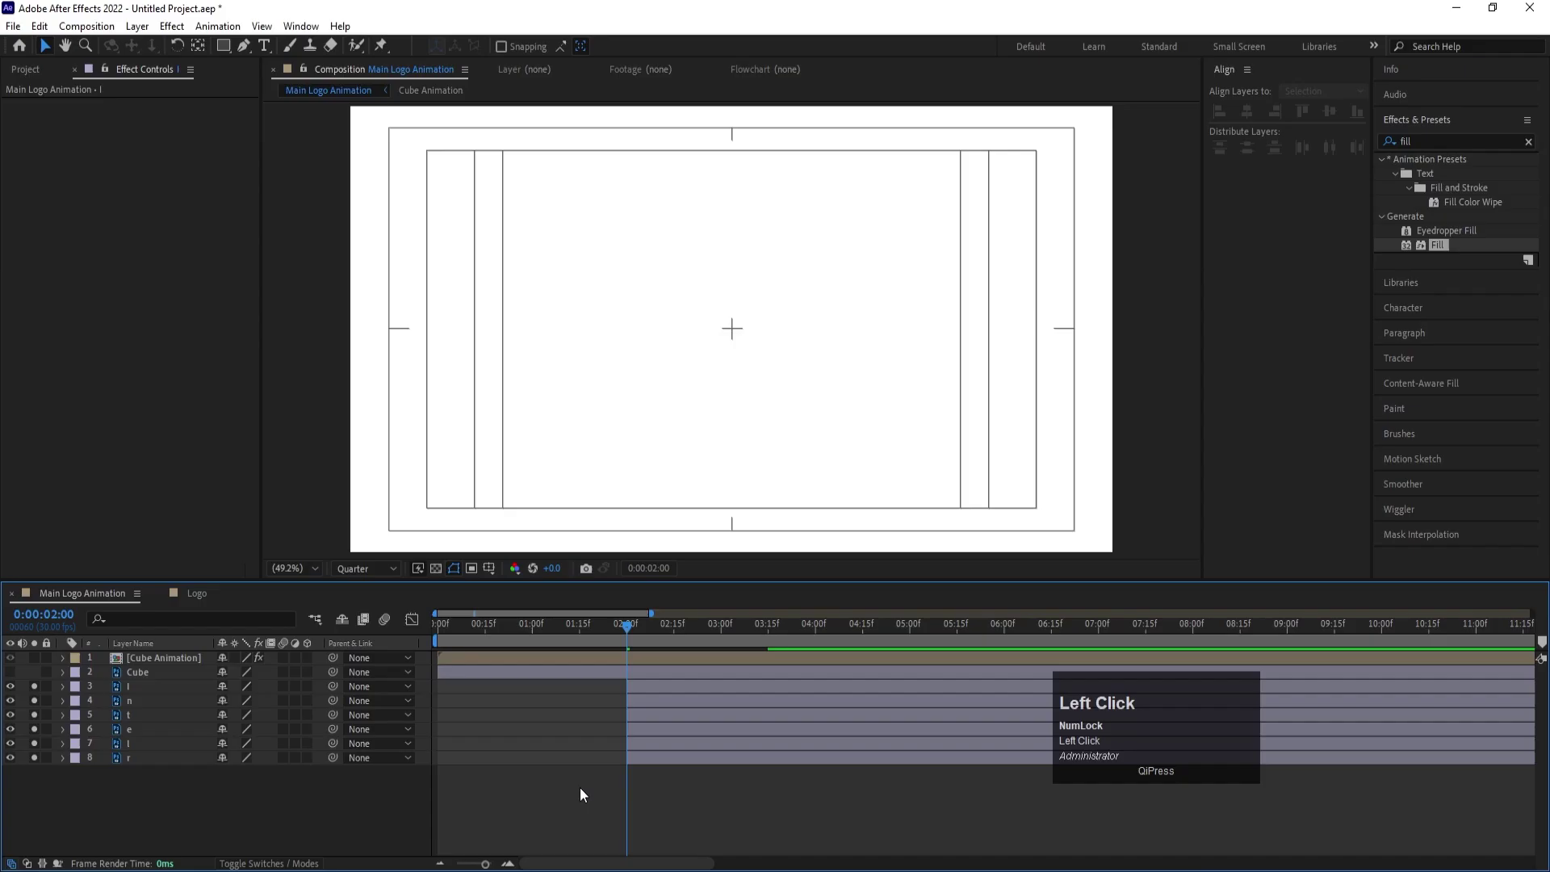
- Stagger each letter layer's start a few frames after the previous one
{"action": "key", "text": "="}
{"action": "key", "text": "="}
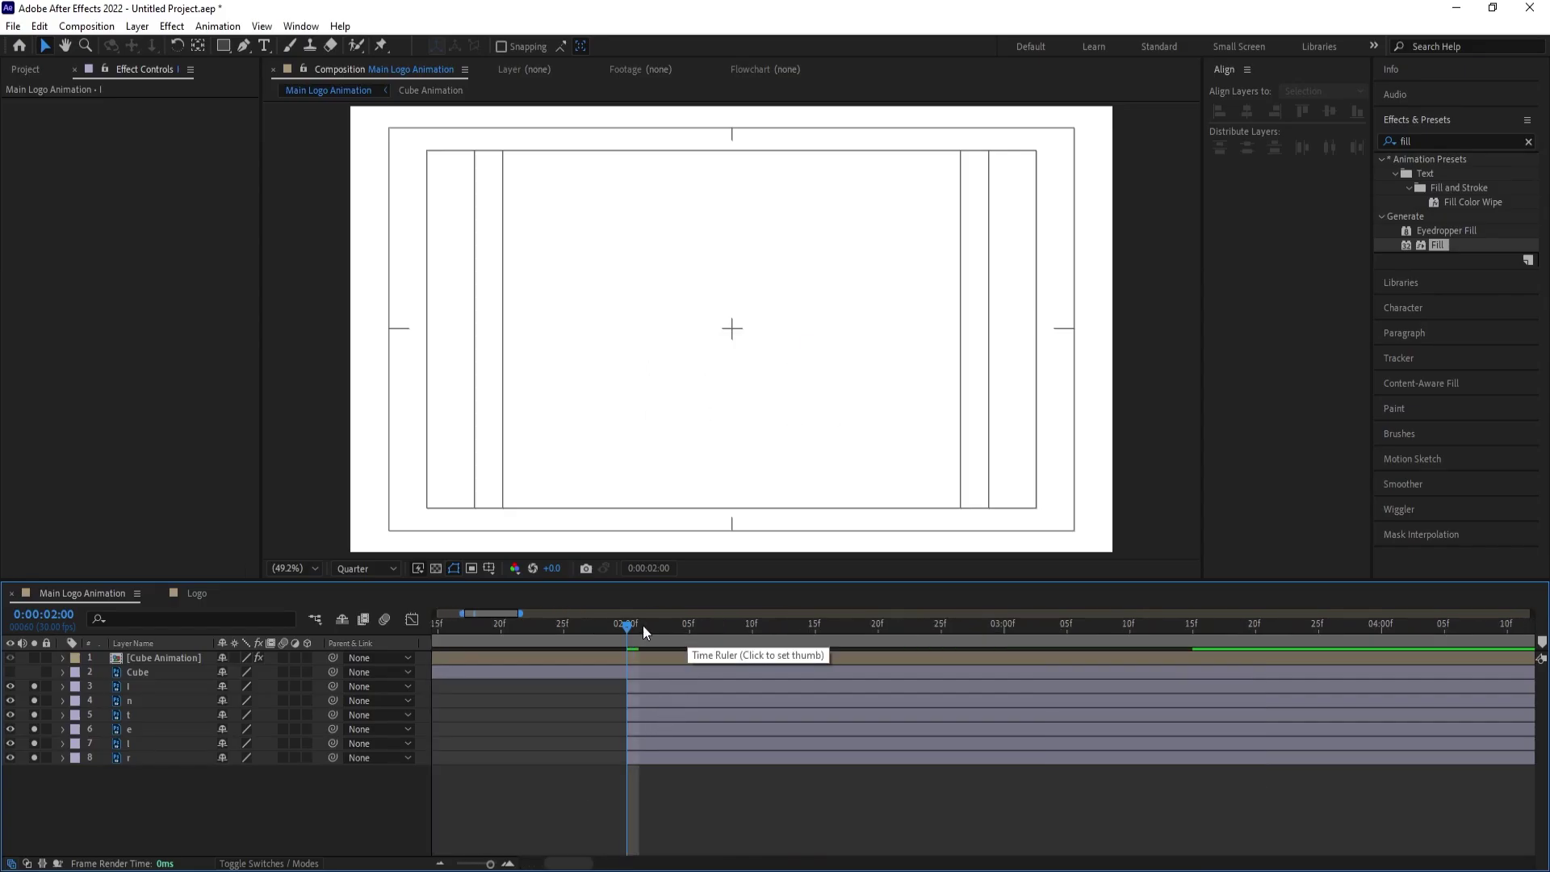
{"action": "left_click", "coordinate": [695, 637]}
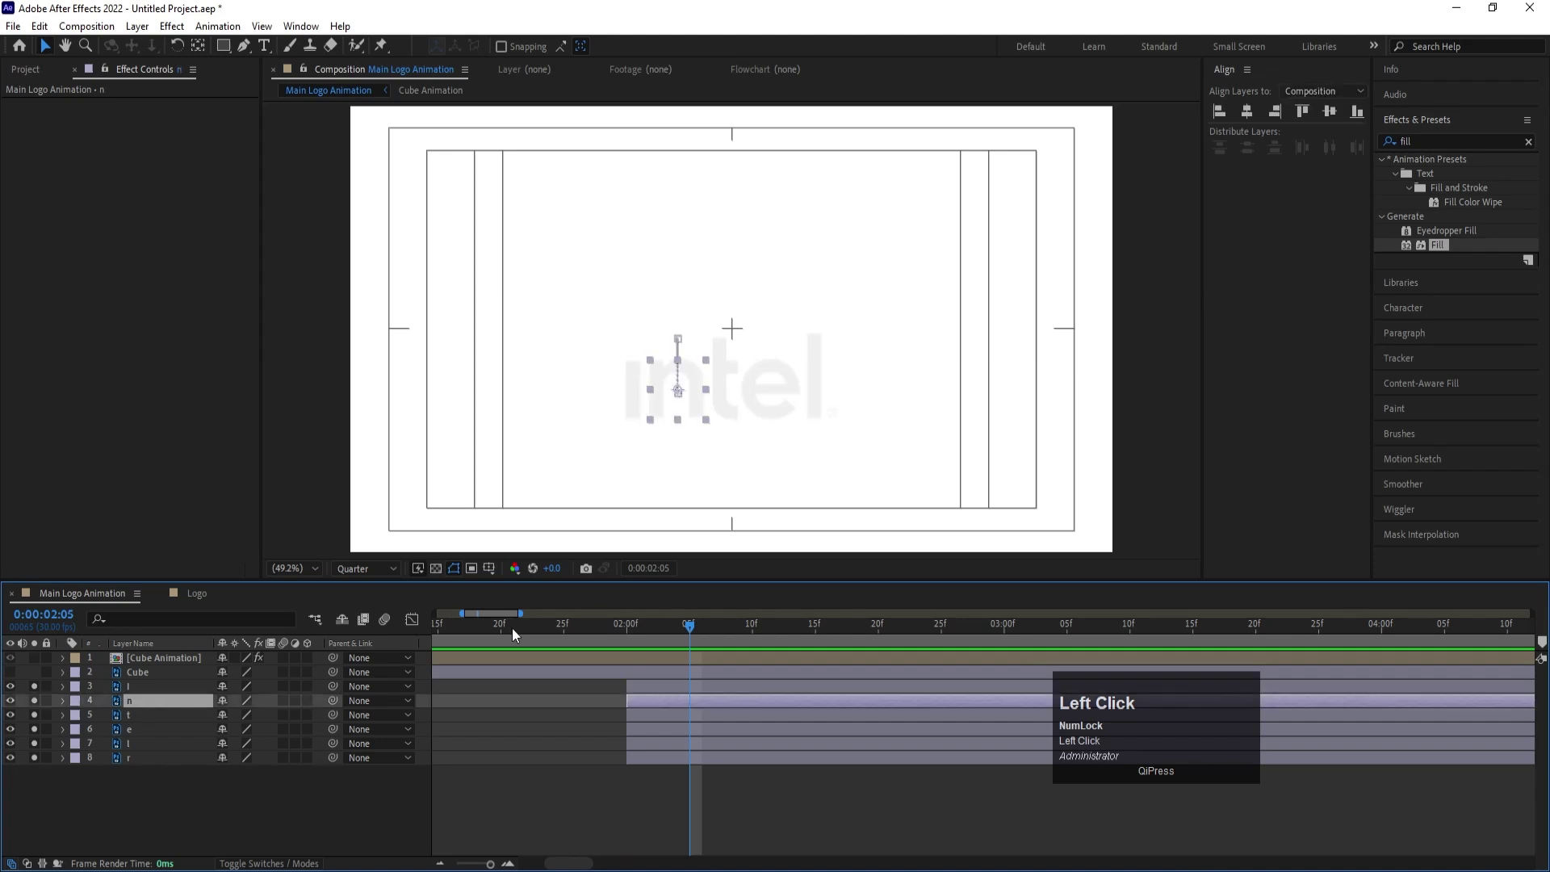
{"action": "key", "text": "["}
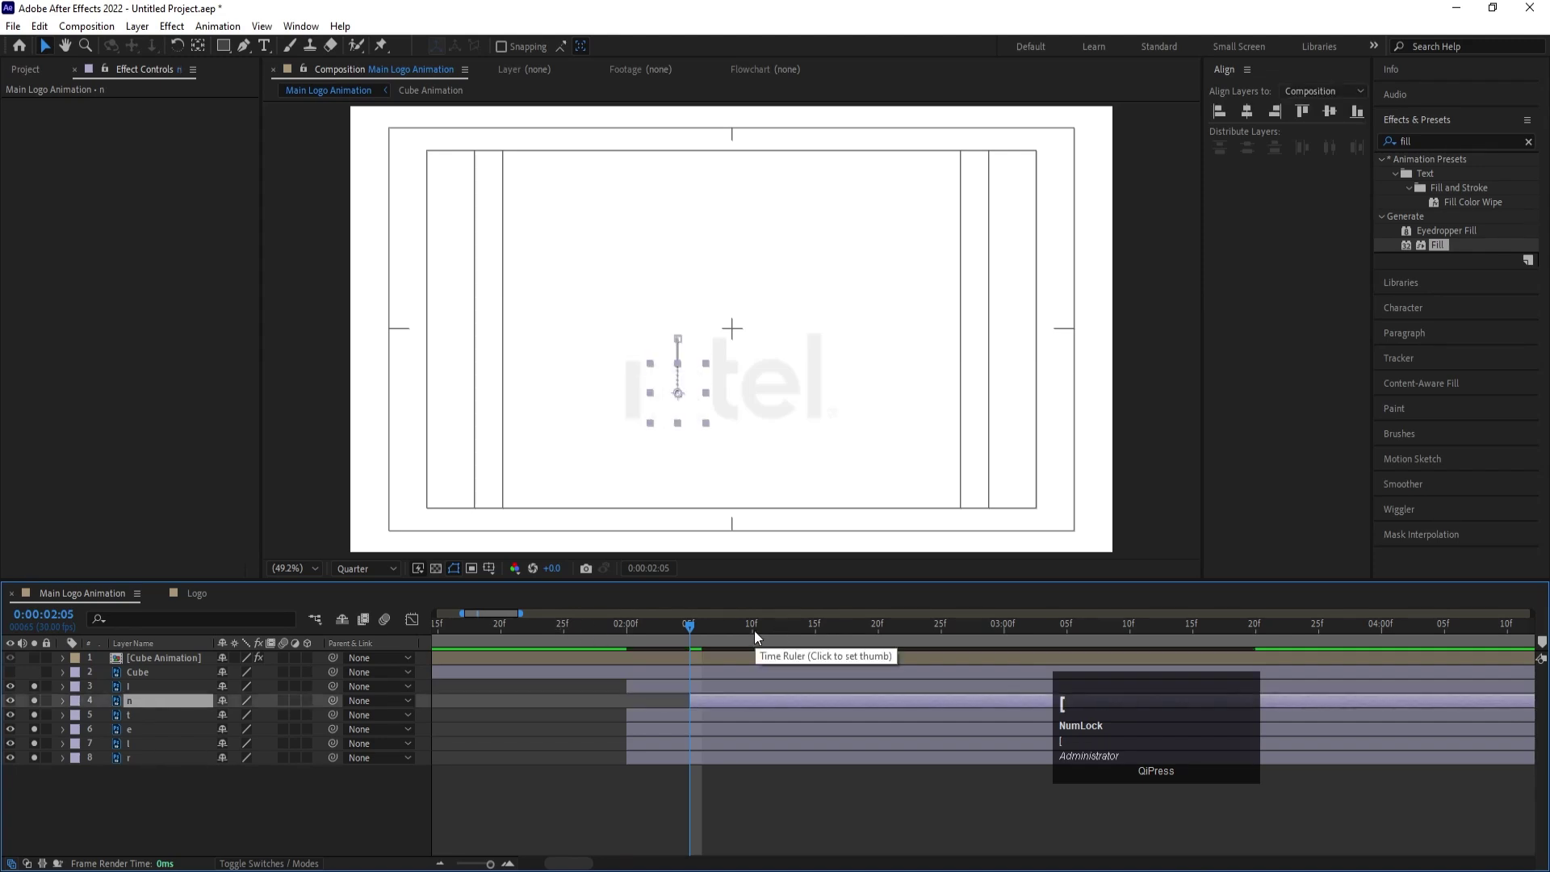
{"action": "left_click", "coordinate": [756, 640]}
{"action": "key", "text": "["}
{"action": "left_click", "coordinate": [818, 638]}
{"action": "key", "text": "["}
{"action": "left_click", "coordinate": [877, 643]}
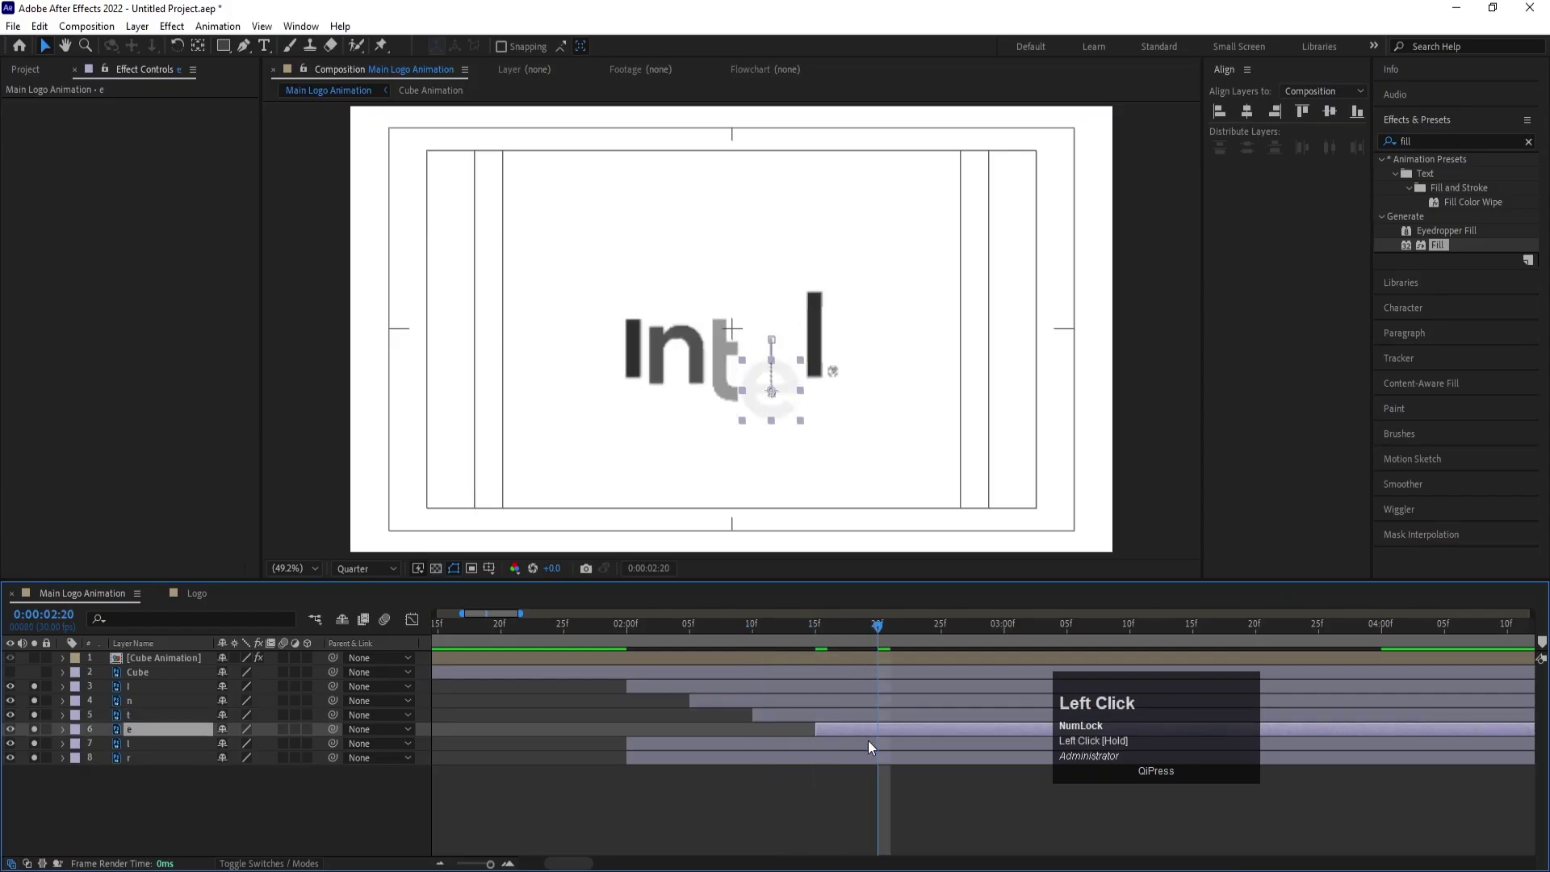
{"action": "key", "text": "["}
{"action": "left_click", "coordinate": [944, 637]}
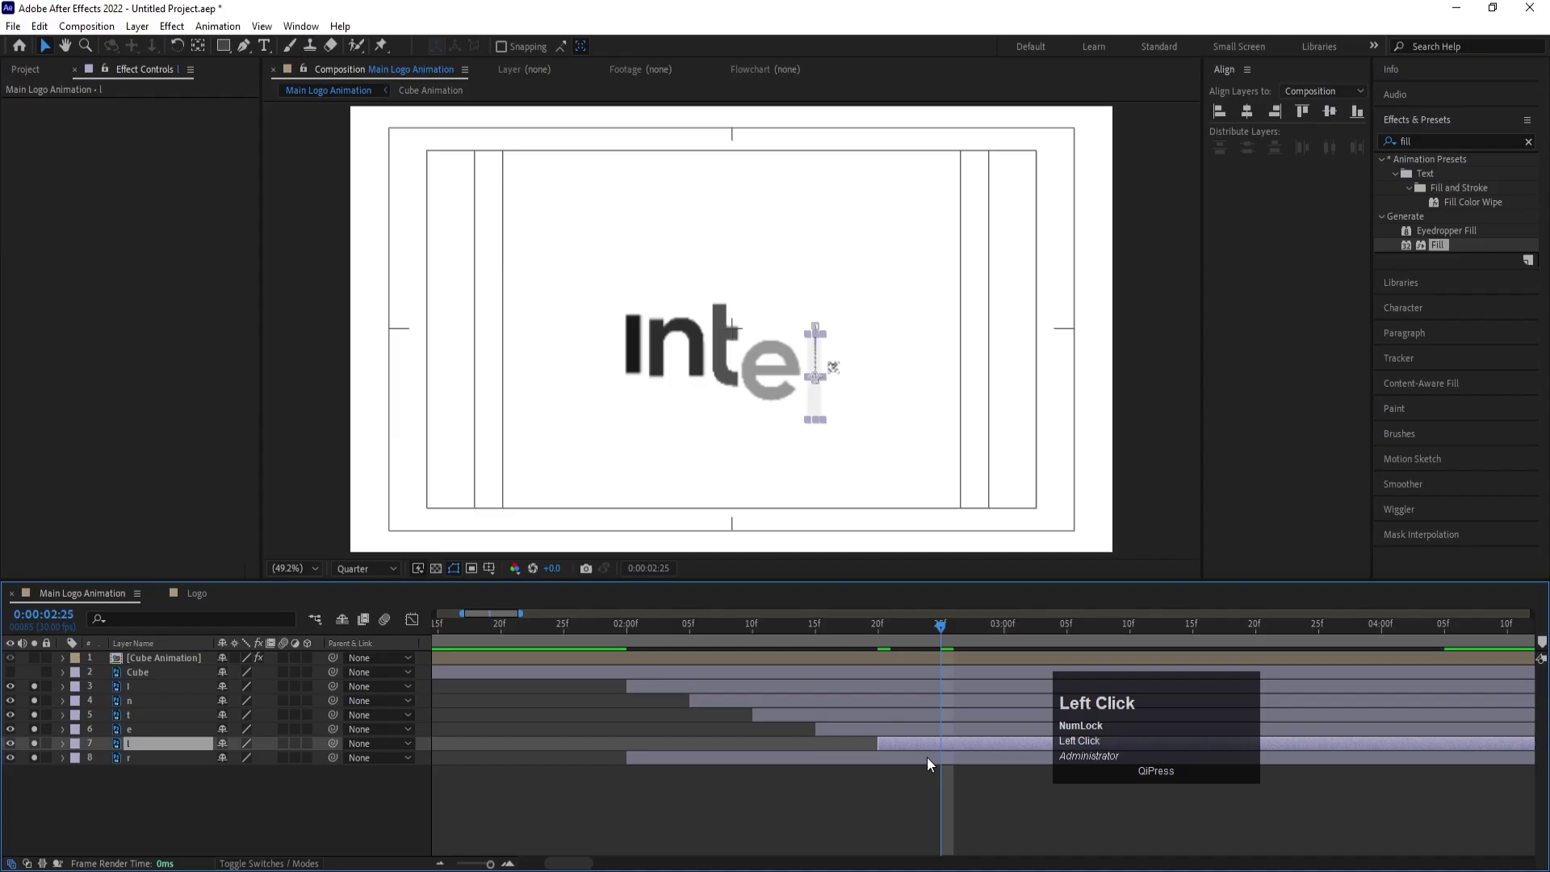
{"action": "key", "text": "["}
- Preview the logo building letter by letter behind the cube trail
{"action": "key", "text": "-"}
{"action": "left_click", "coordinate": [688, 643]}
{"action": "key", "text": "space"}
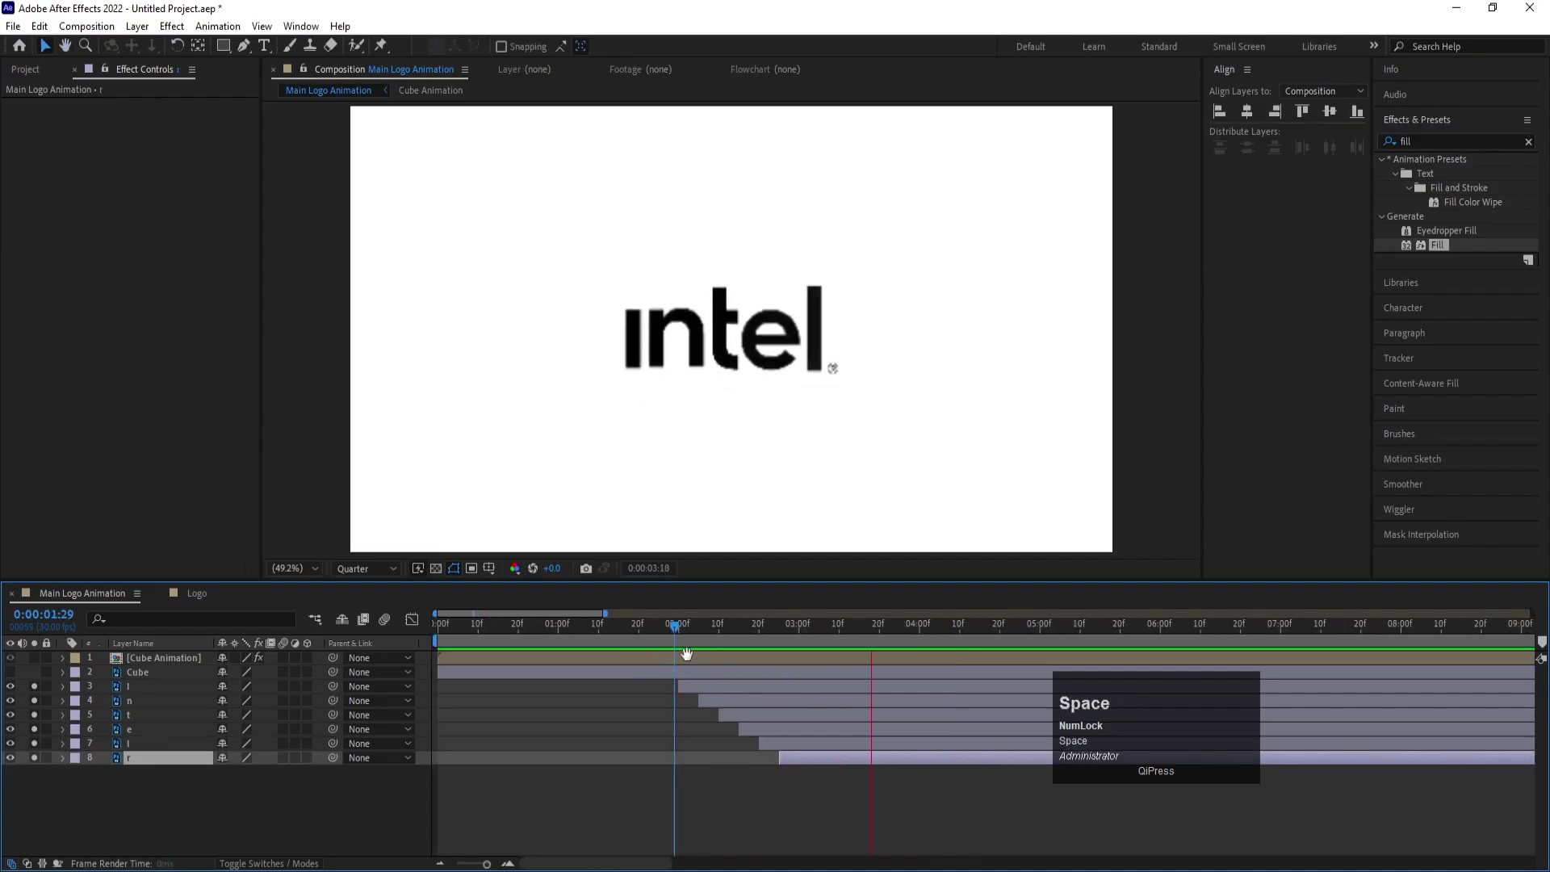
{"action": "left_click_drag", "start_coordinate": [658, 643], "coordinate": [551, 612]}
{"action": "key", "text": "space"}
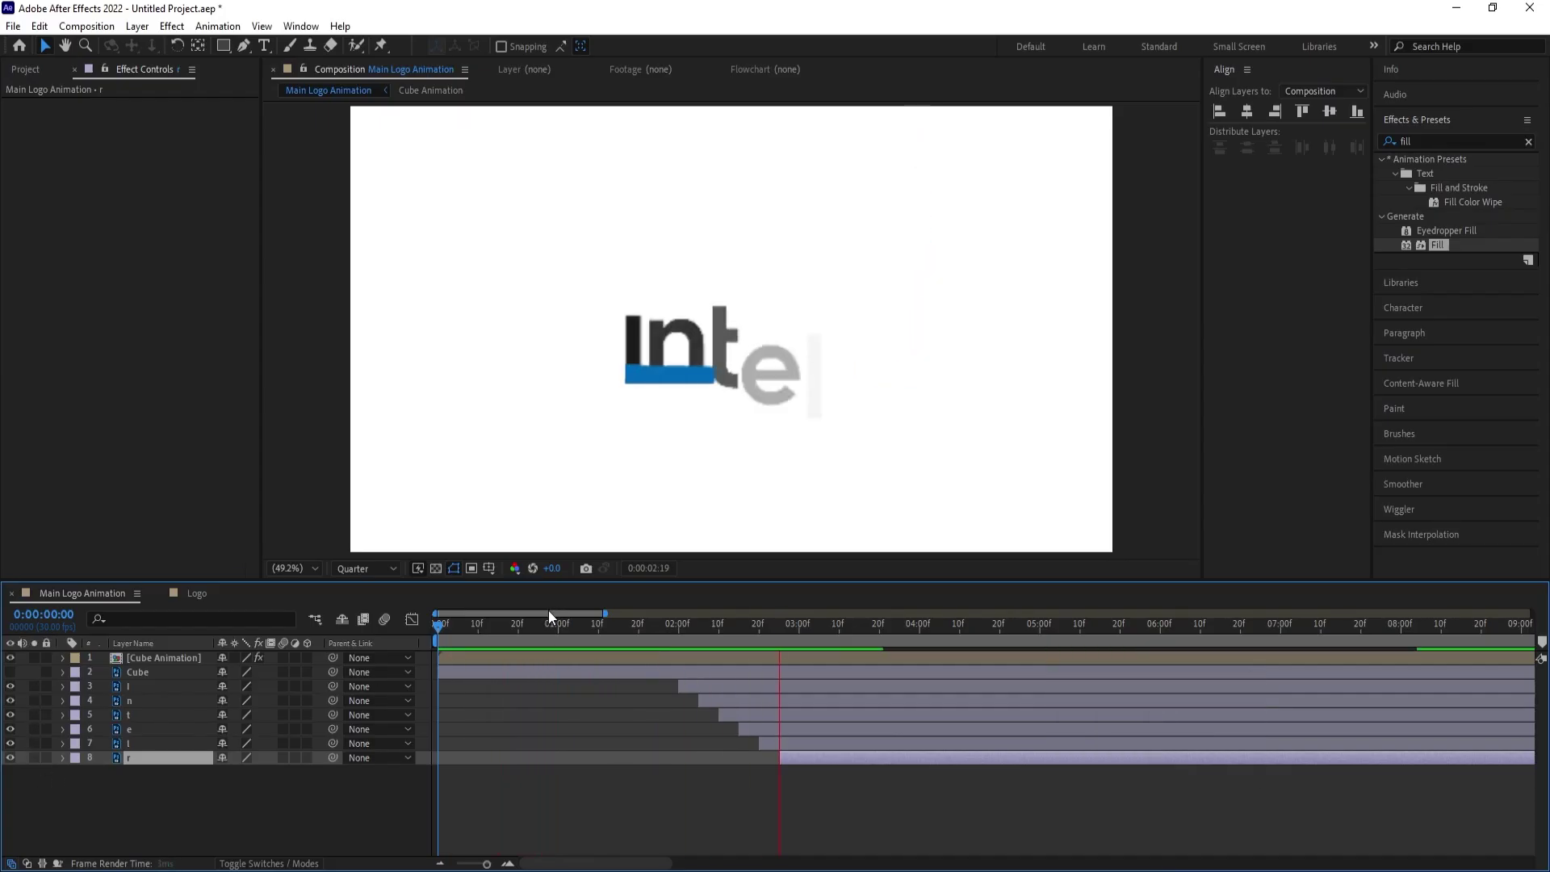
{"action": "key", "text": "space"}
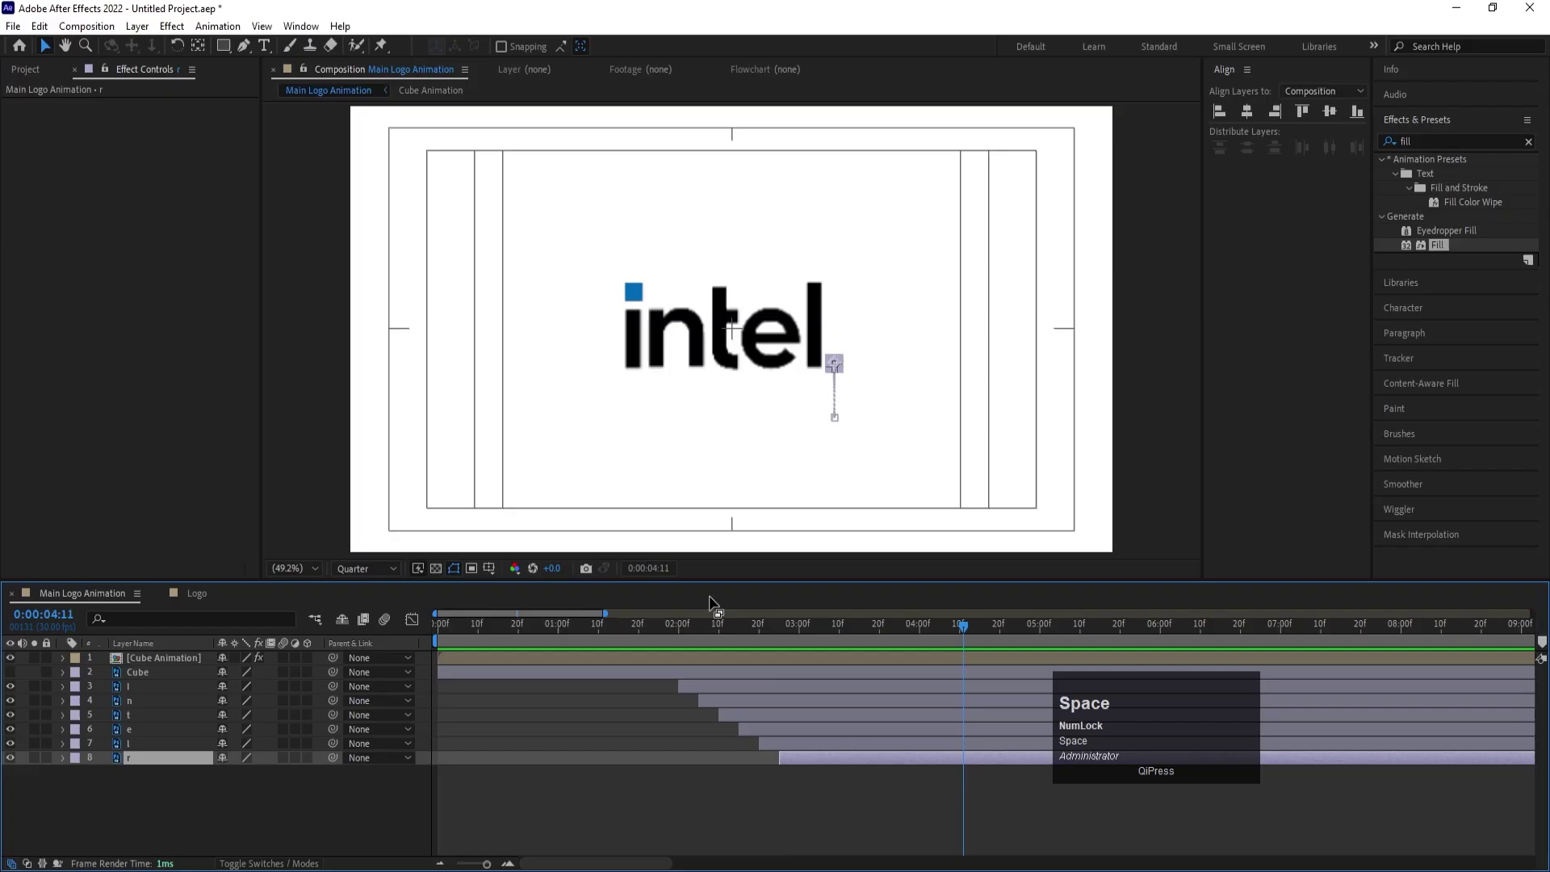
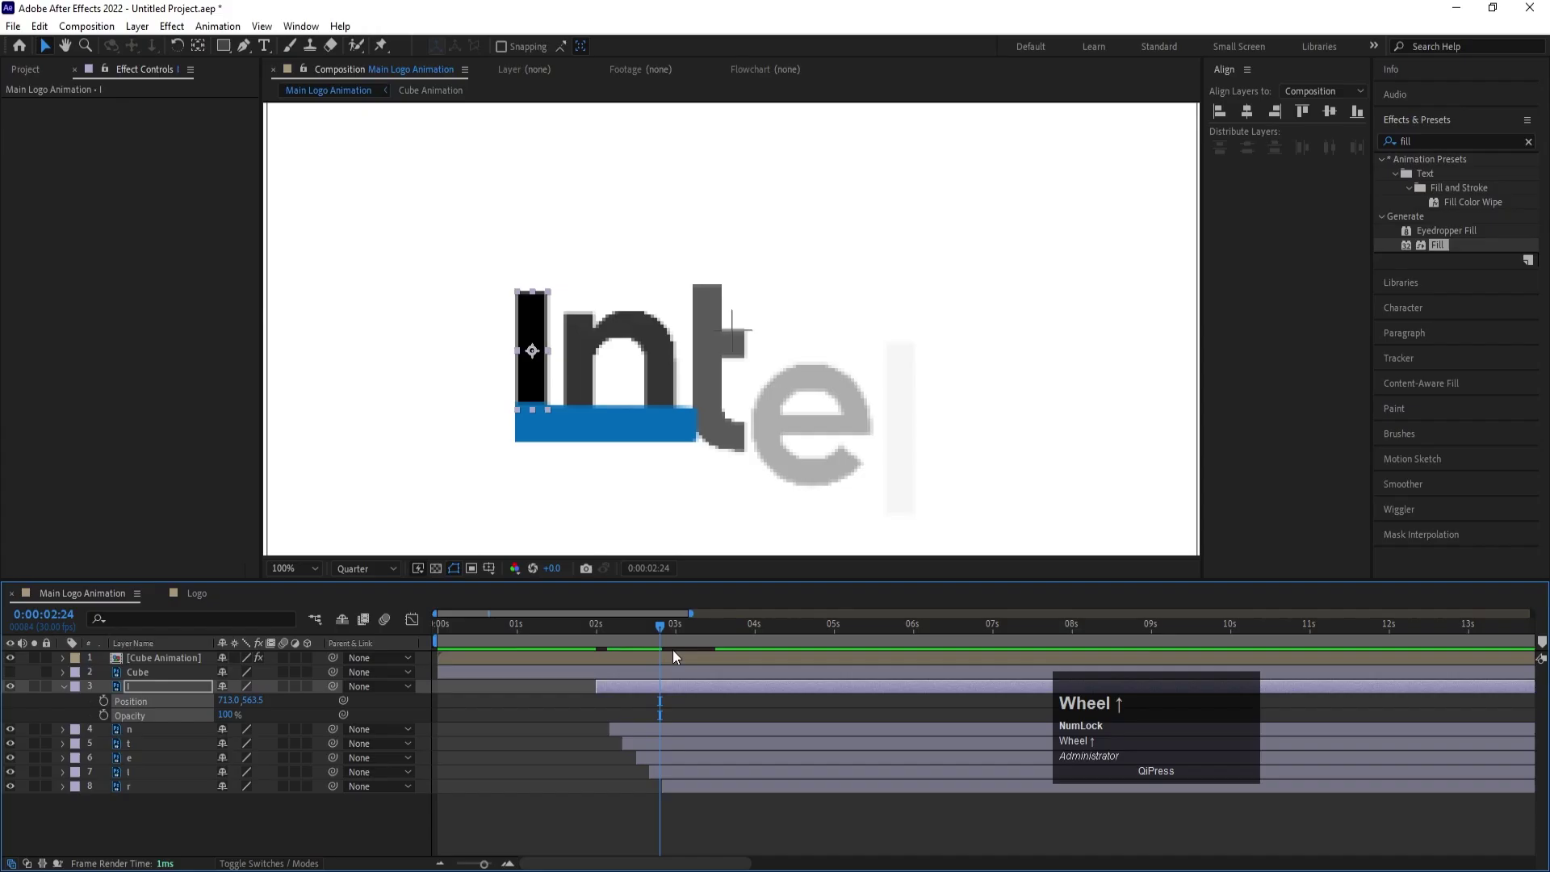
- Trim the i letter layer's in-point to about 3 s so it enters last, and preview the timing
{"action": "left_click_drag", "start_coordinate": [678, 641], "coordinate": [656, 722]}
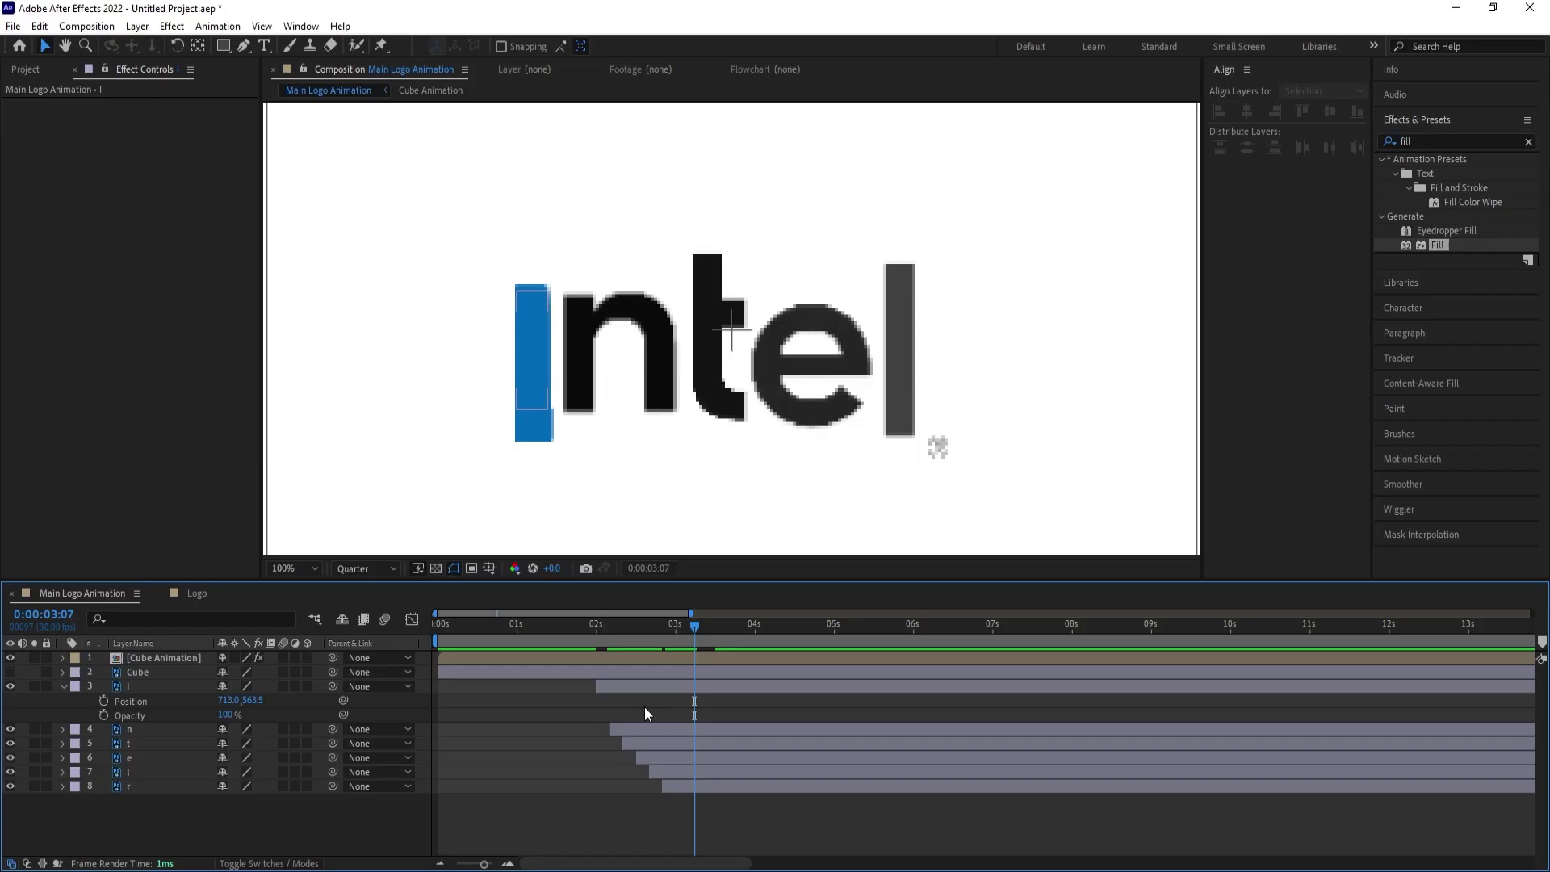
{"action": "left_click", "coordinate": [628, 695]}
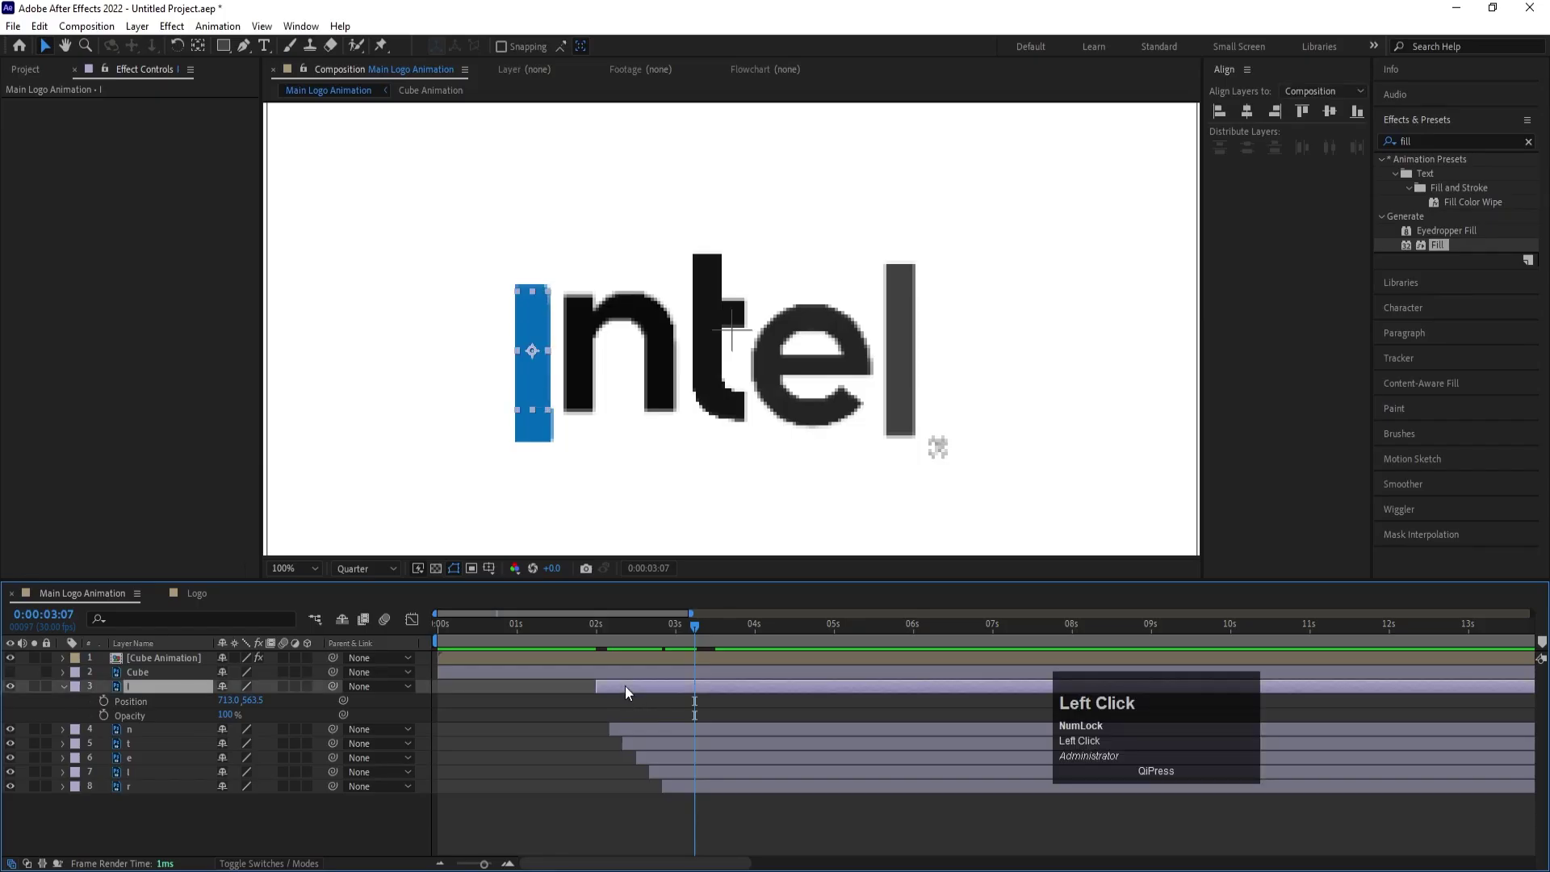
{"action": "key", "text": "["}
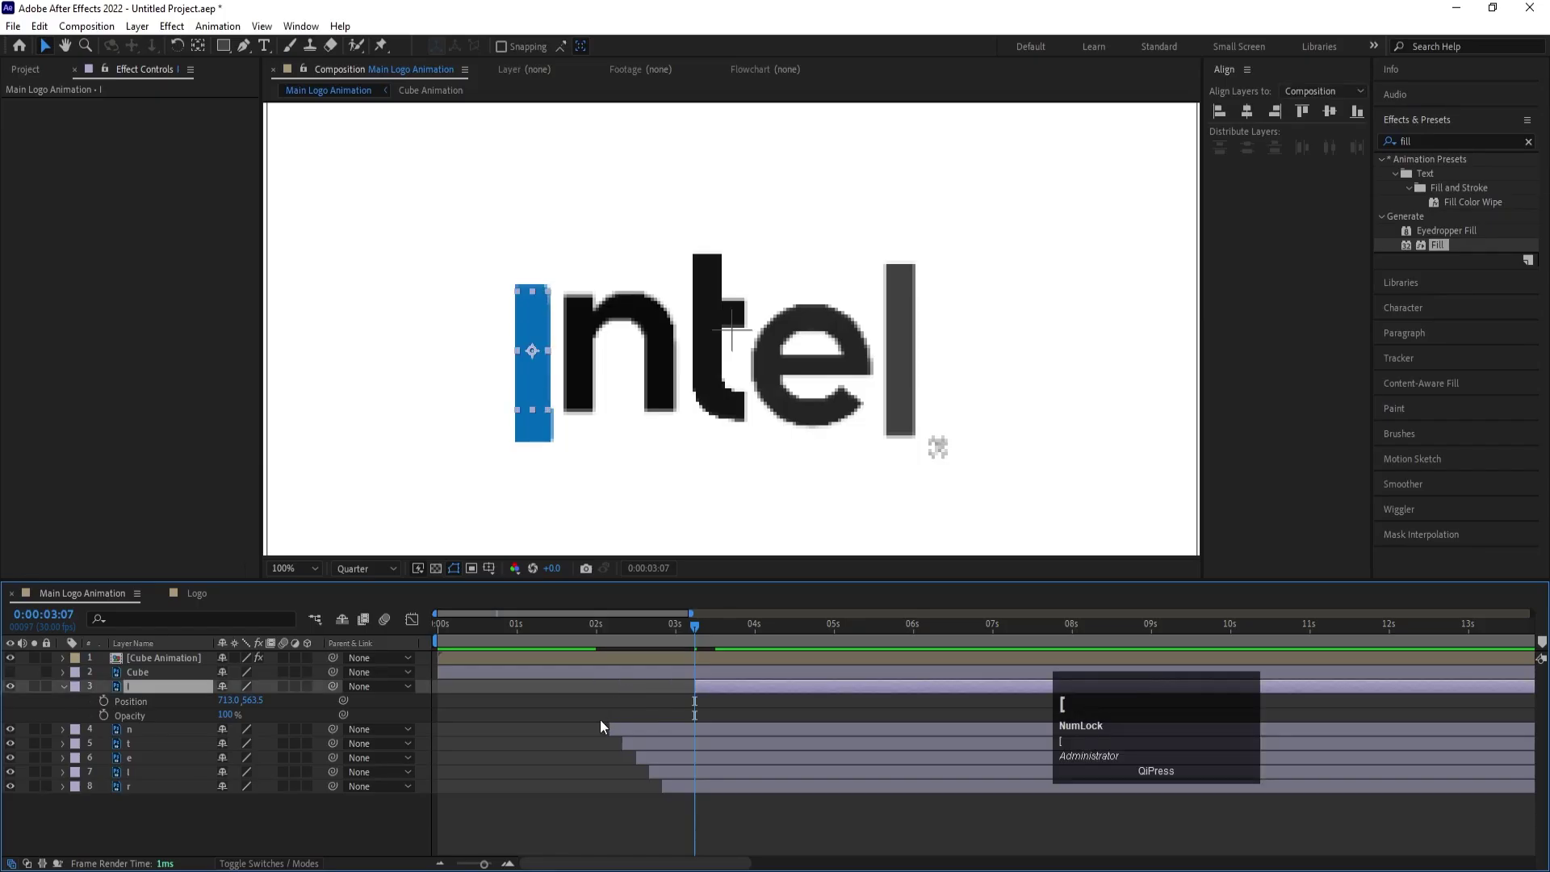
{"action": "left_click", "coordinate": [469, 644]}
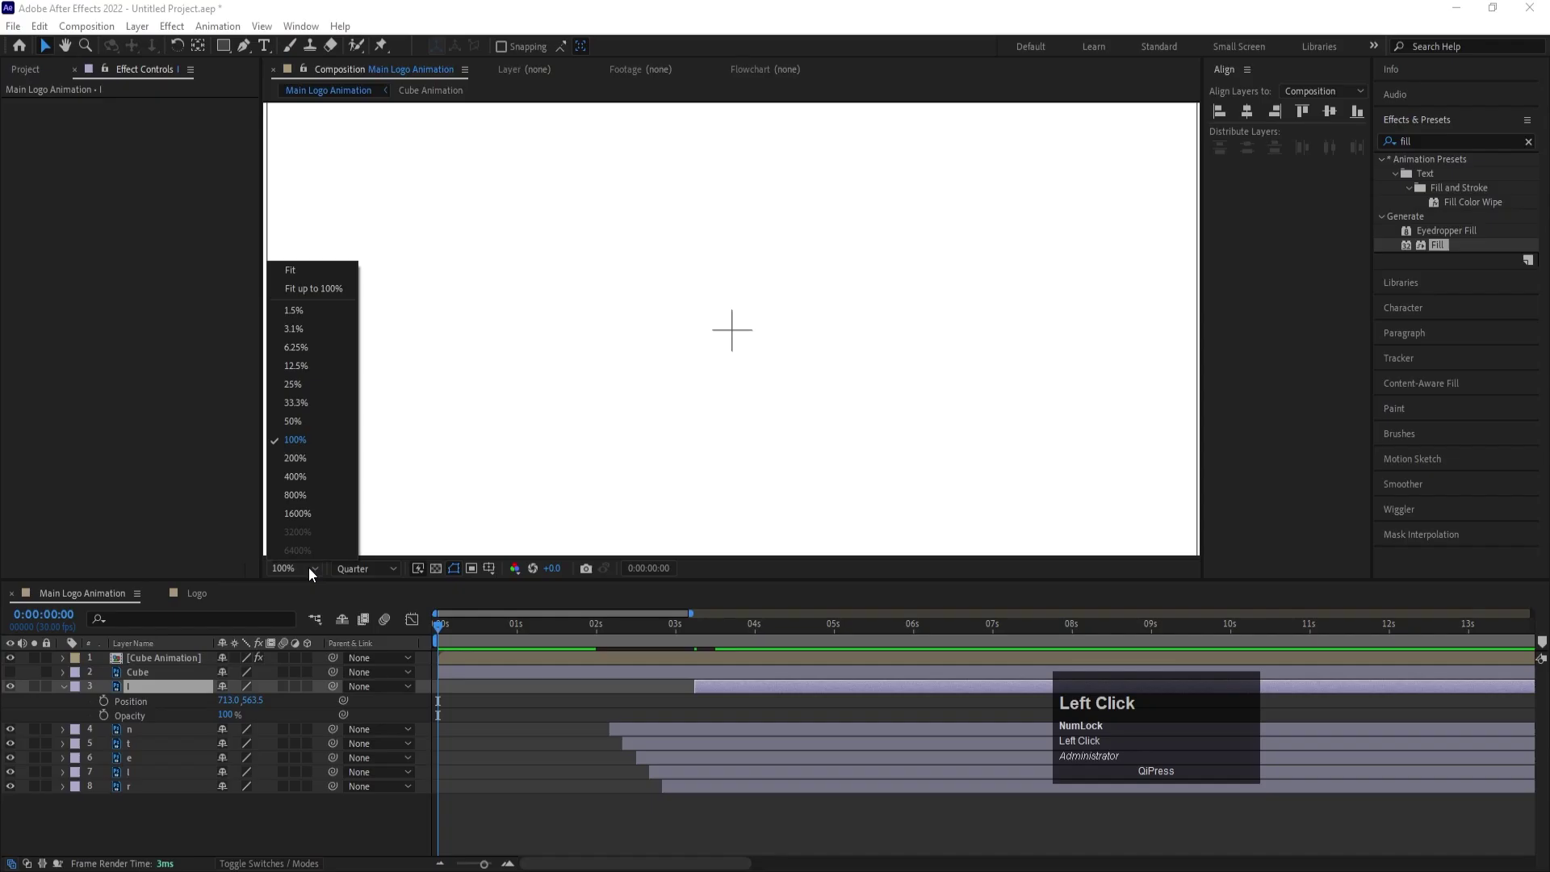
{"action": "key", "text": "space"}
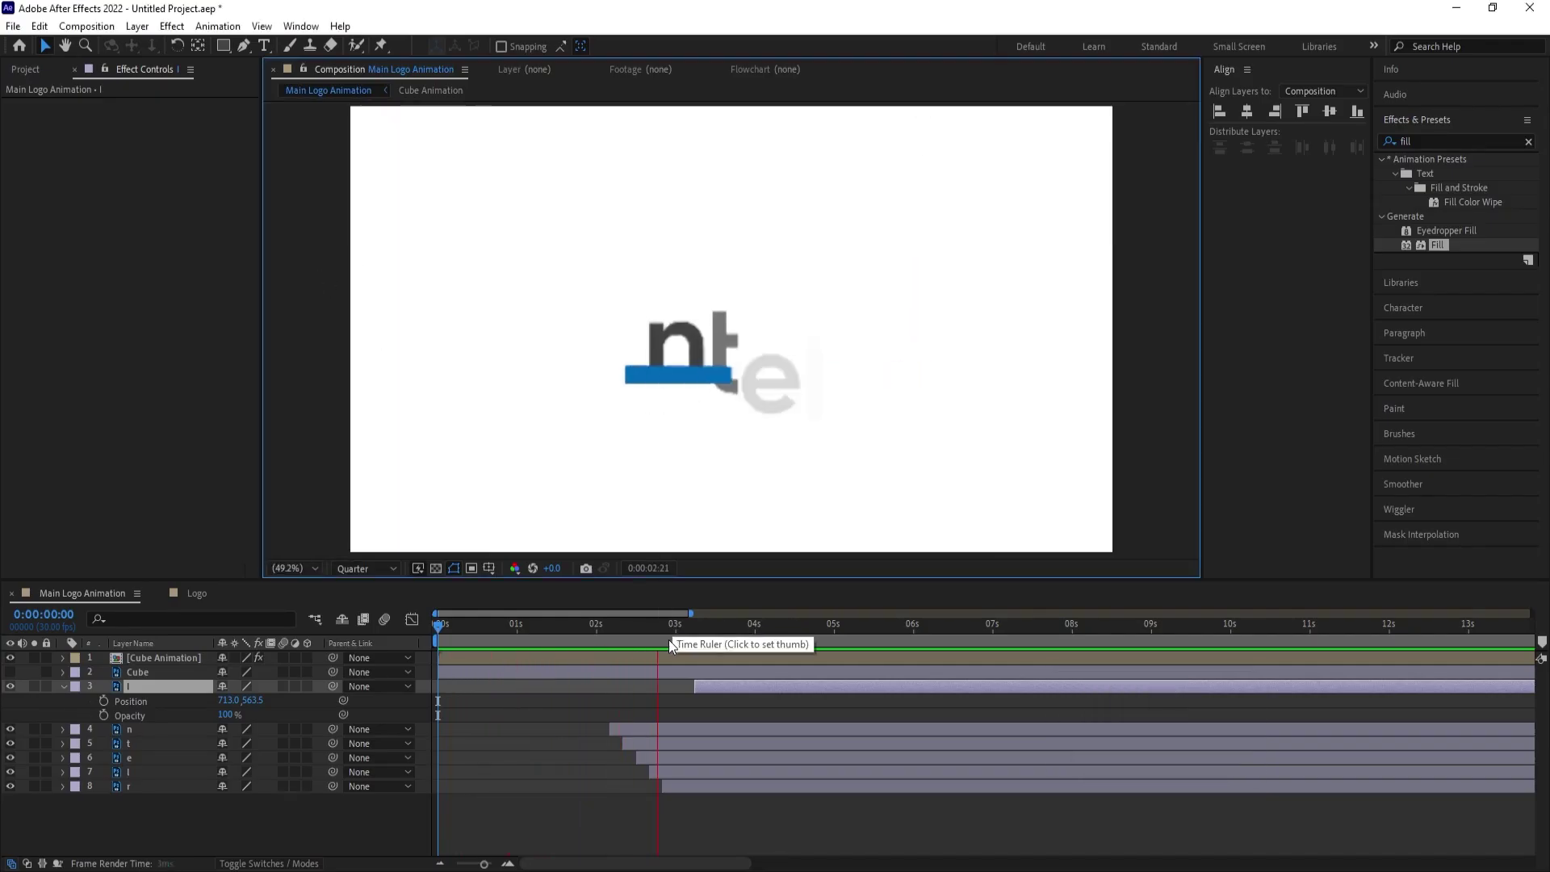
{"action": "key", "text": "space"}
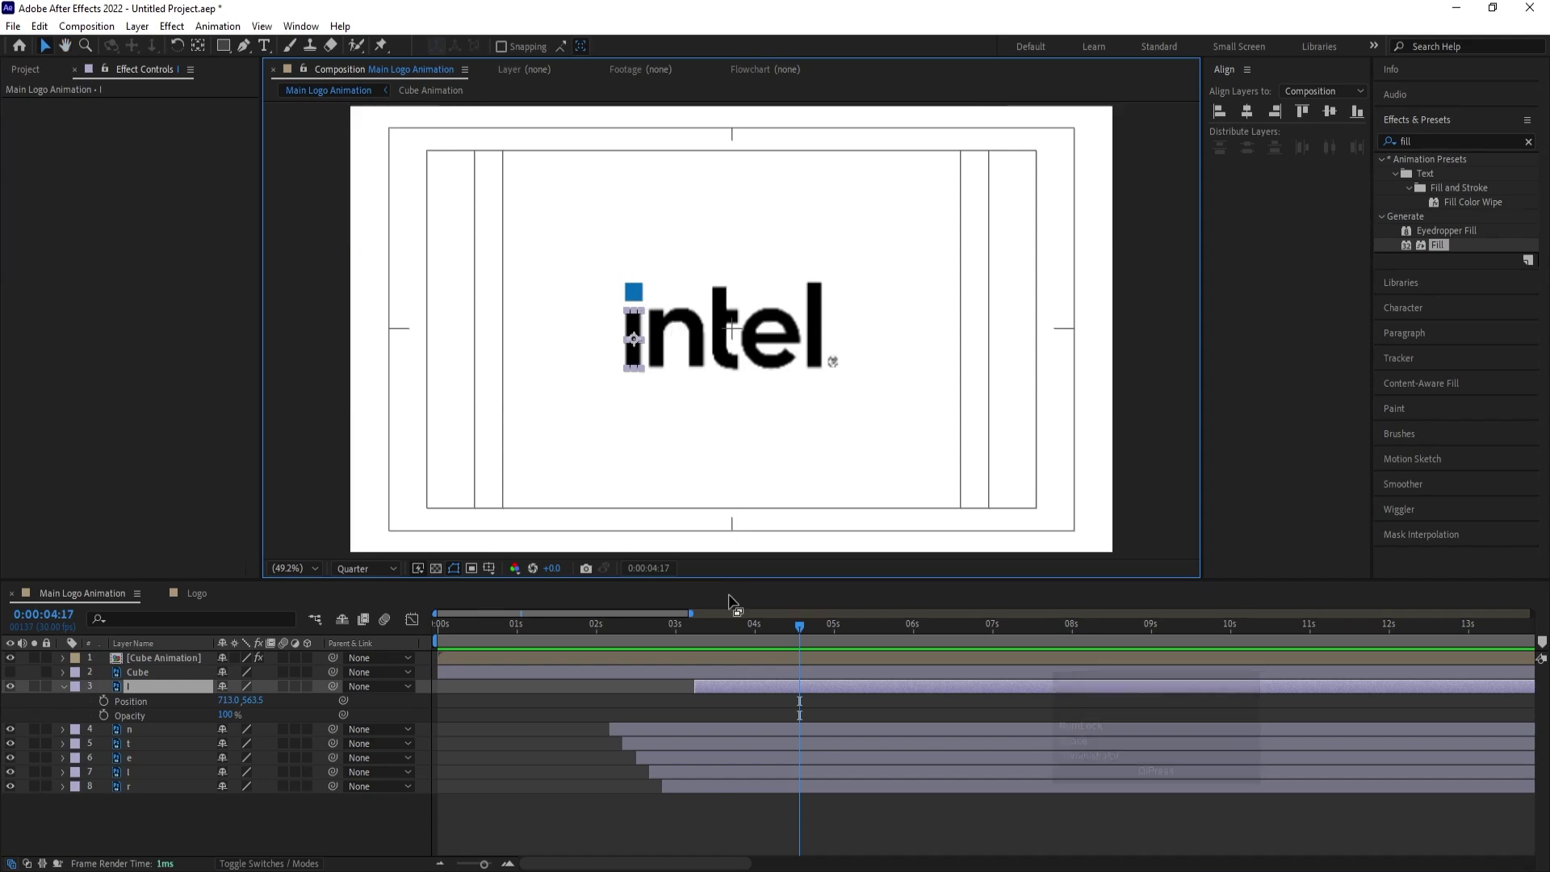
{"action": "left_click", "coordinate": [608, 638]}
{"action": "key", "text": "space"}
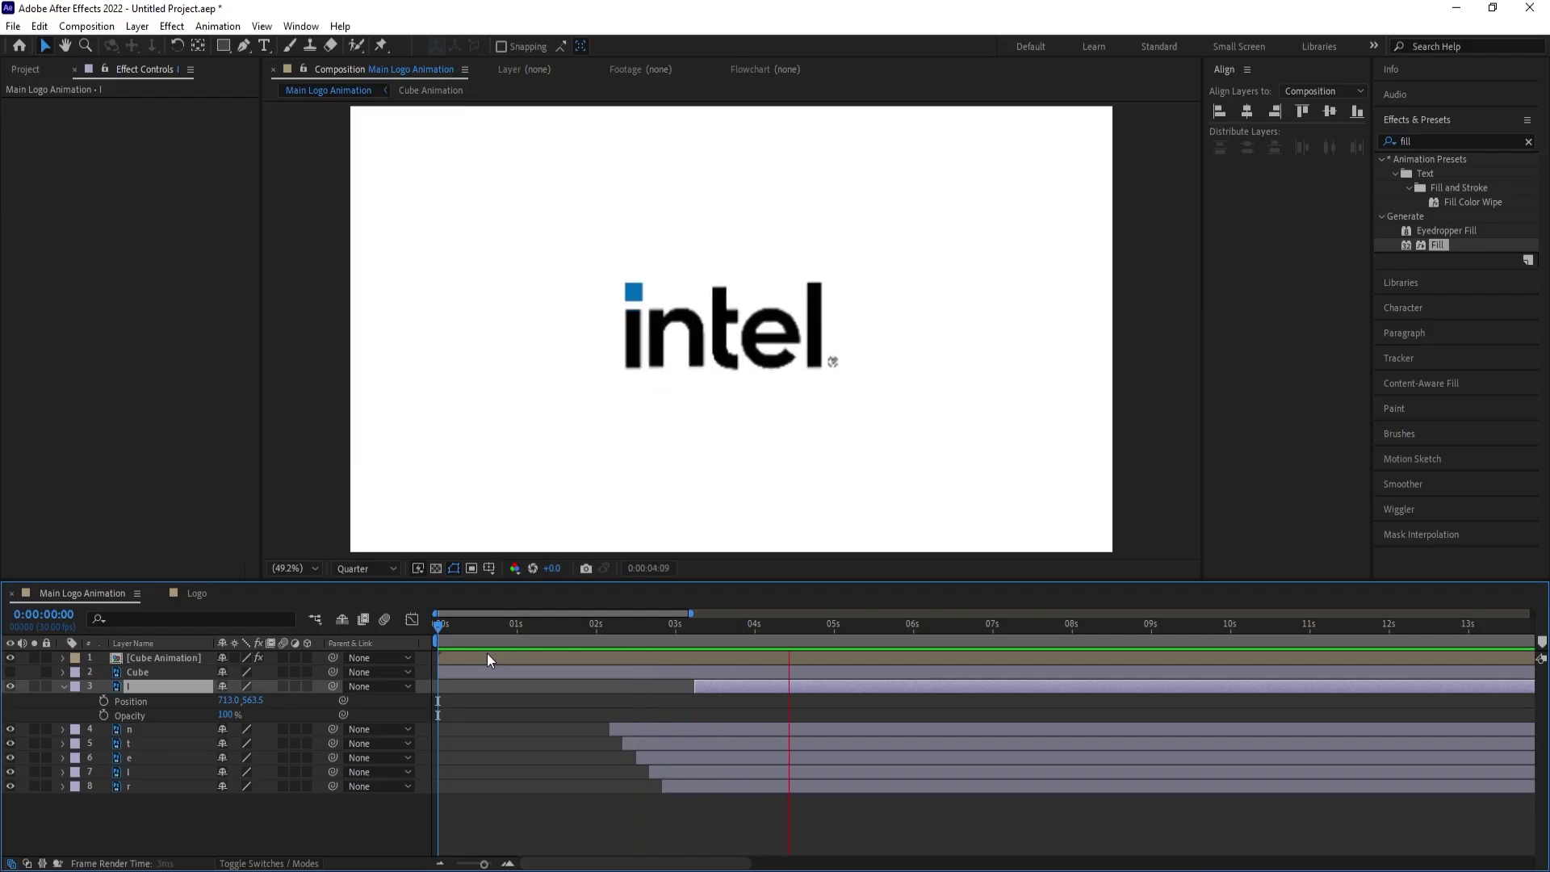
{"action": "key", "text": "space"}
- Remove the separate Cube layer from the composition
{"action": "left_click", "coordinate": [479, 727]}
{"action": "key", "text": "u"}
{"action": "key", "text": "u"}
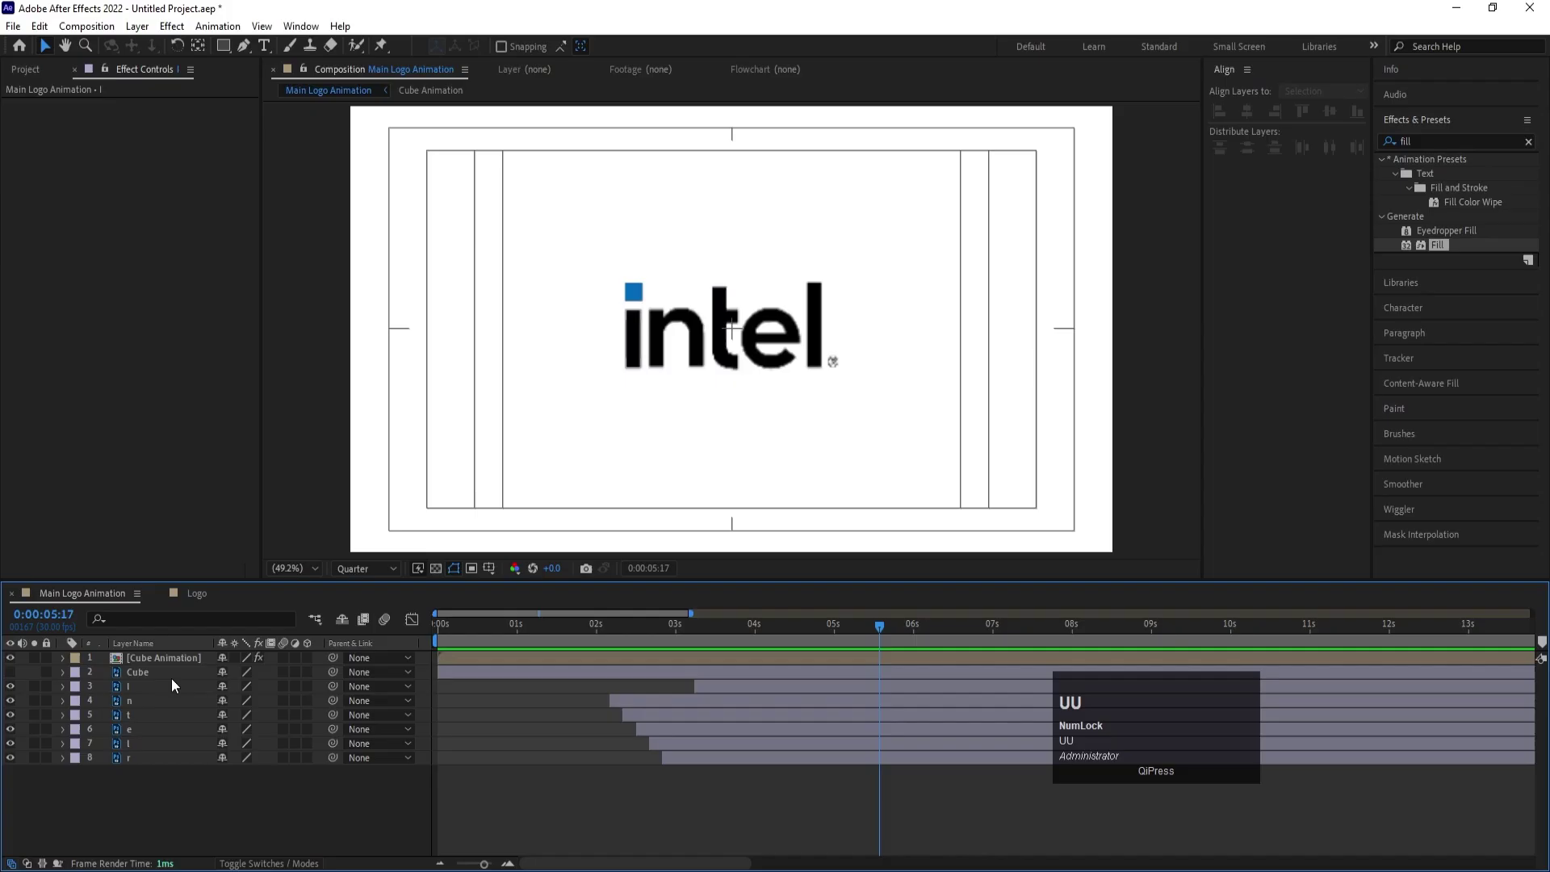
- Precompose all the logo layers into a new composition named 'Logo Animation'
{"action": "left_click_drag", "start_coordinate": [171, 684], "coordinate": [131, 669]}
{"action": "key", "text": "ctrl+shift+c"}
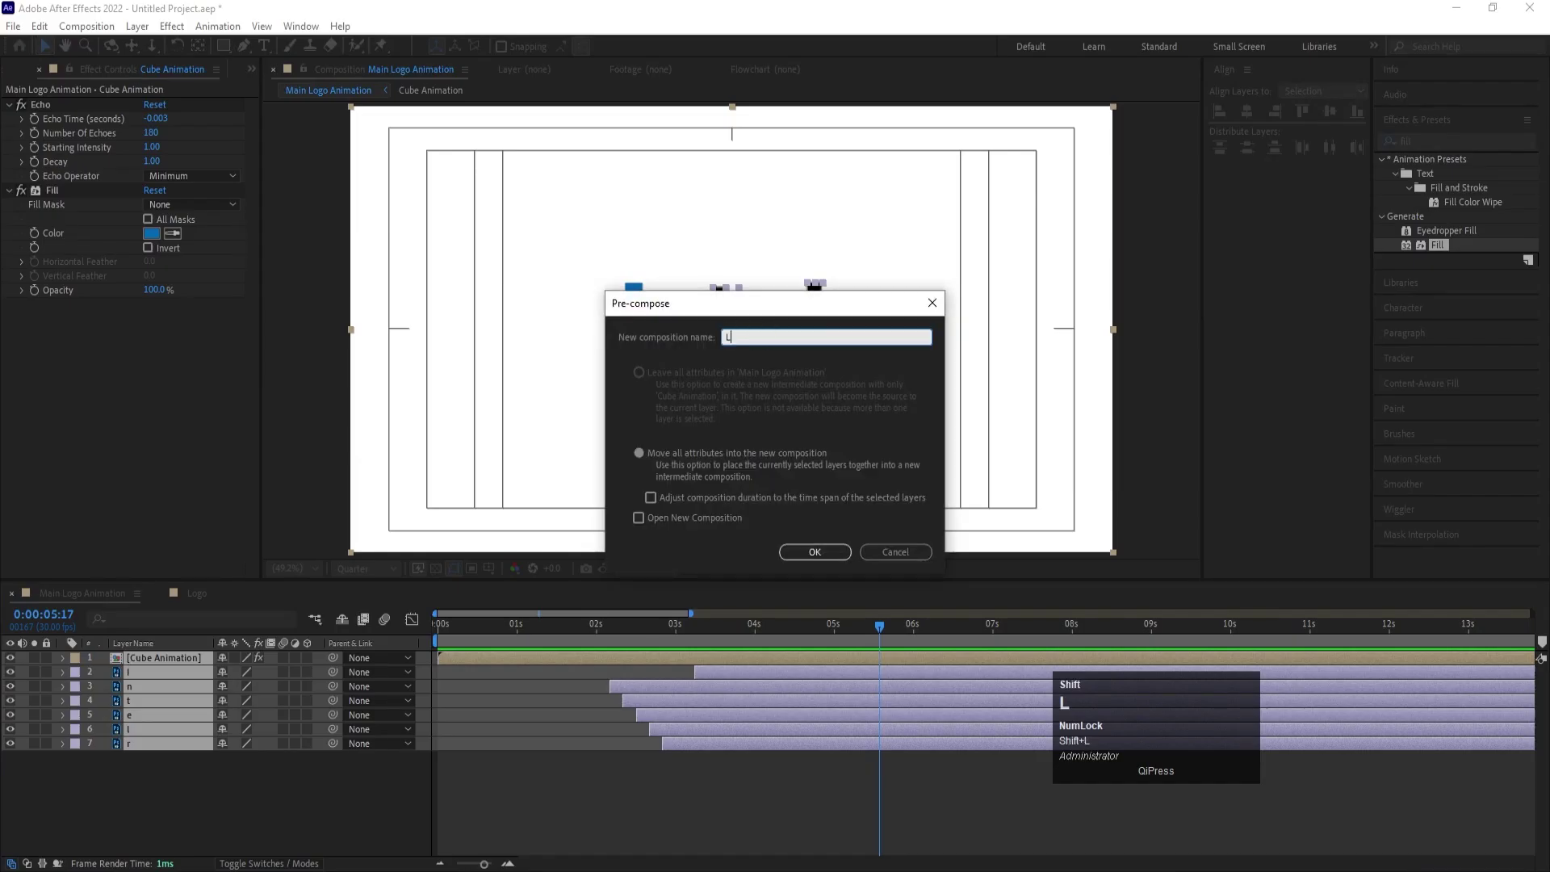
{"action": "type", "text": "ogo"}
{"action": "key", "text": "space"}
{"action": "type", "text": "nimation"}
{"action": "key", "text": "space"}
{"action": "key", "text": "Return"}
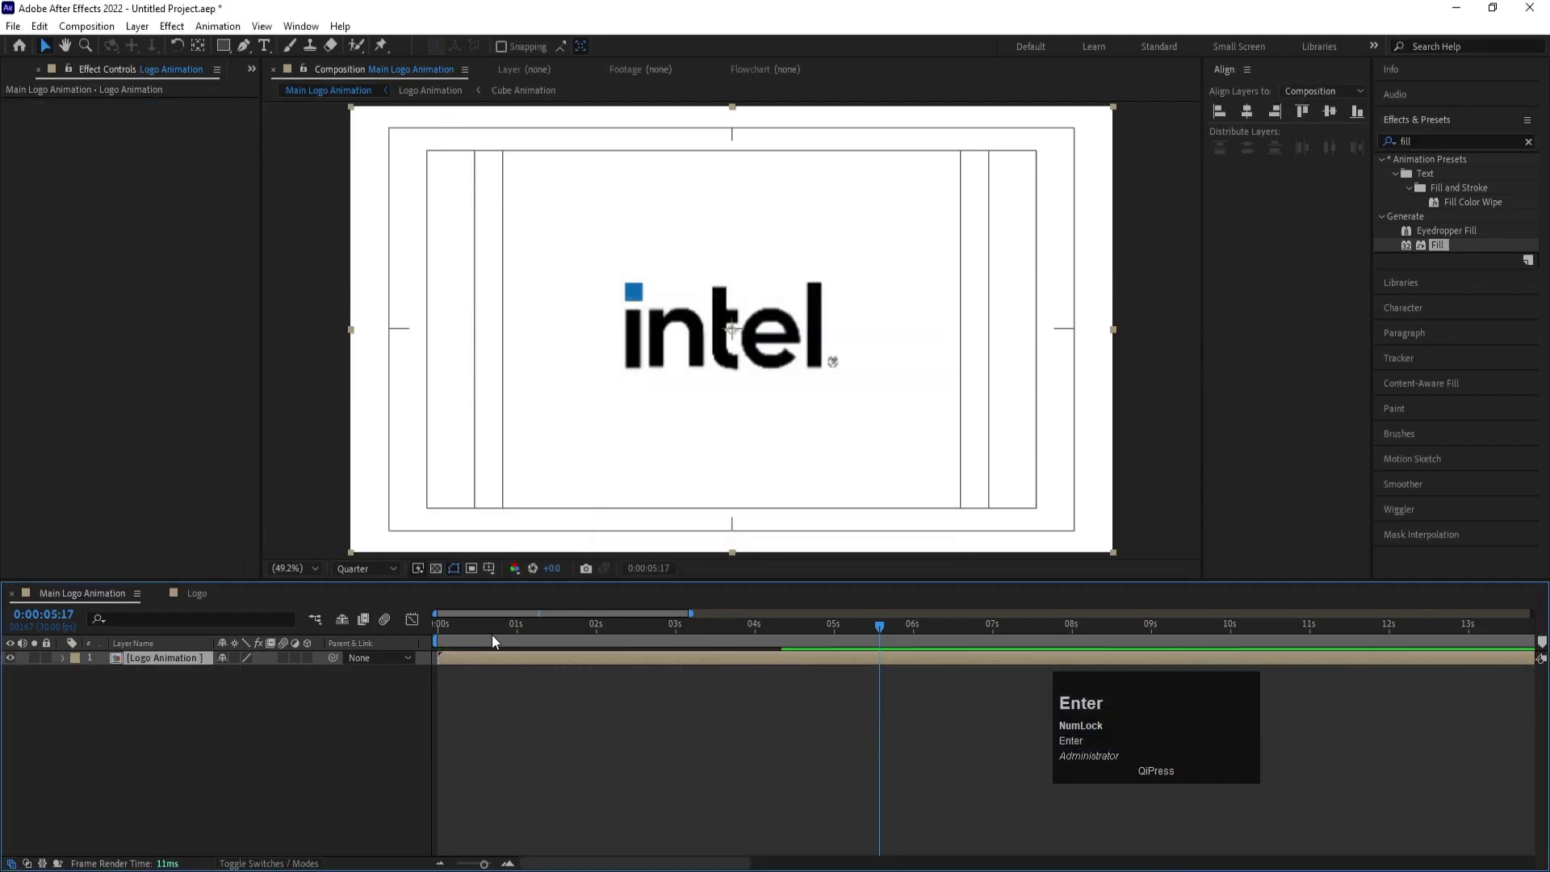
- Keyframe Logo Animation's Scale from 110% at 0 s down to 95% at 6 s and preview it
{"action": "left_click", "coordinate": [495, 628]}
{"action": "key", "text": "s"}
{"action": "left_click", "coordinate": [244, 686]}
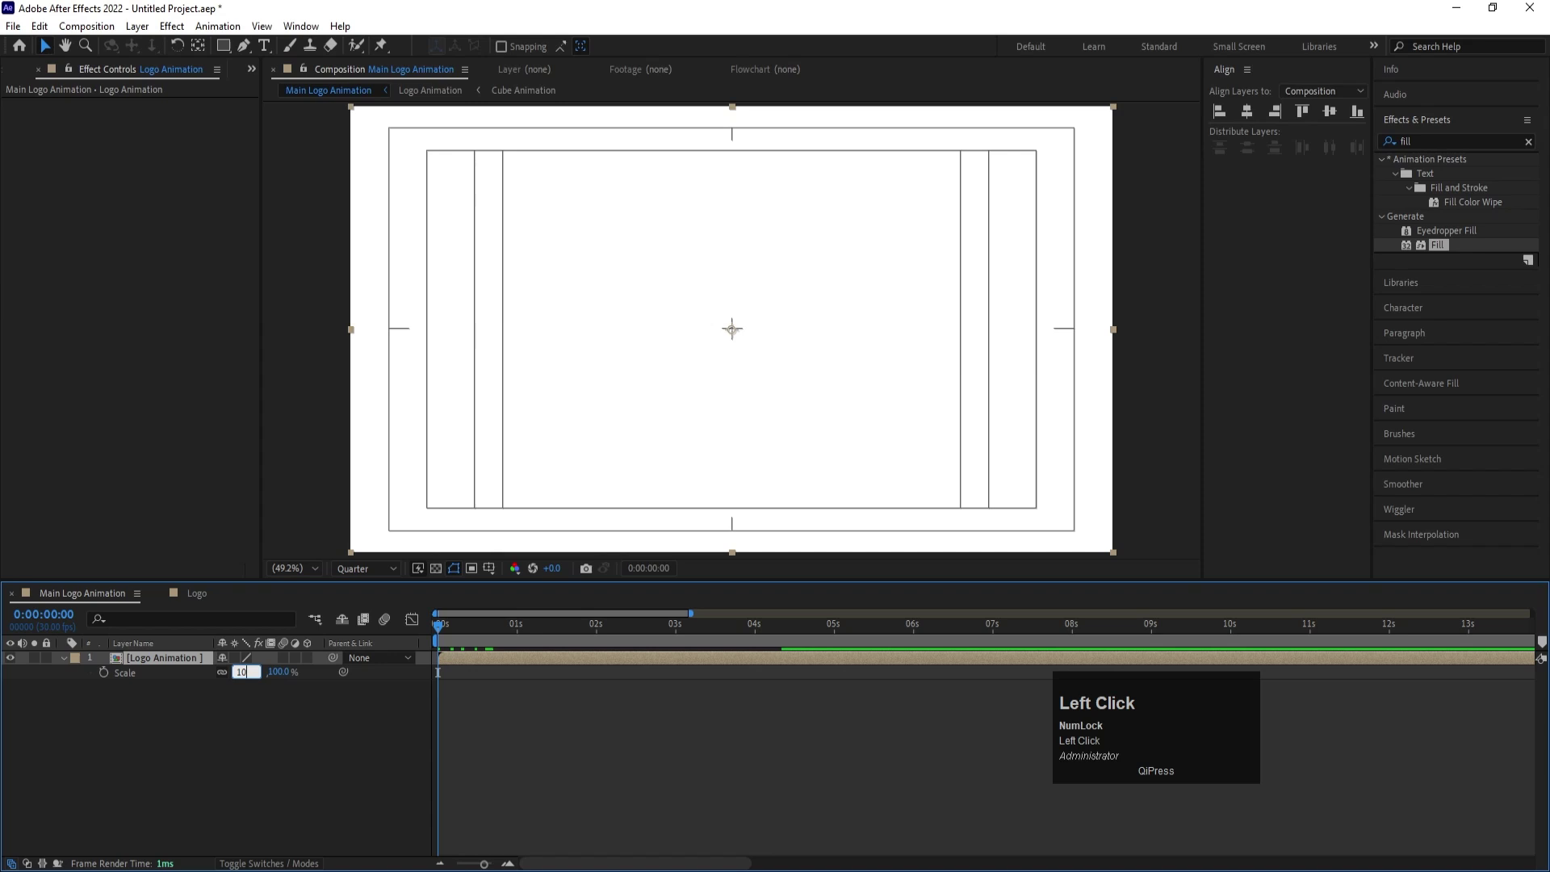
{"action": "key", "text": "Return"}
{"action": "left_click_drag", "start_coordinate": [106, 675], "coordinate": [254, 682]}
{"action": "key", "text": "Return"}
{"action": "key", "text": "n"}
{"action": "key", "text": "space"}
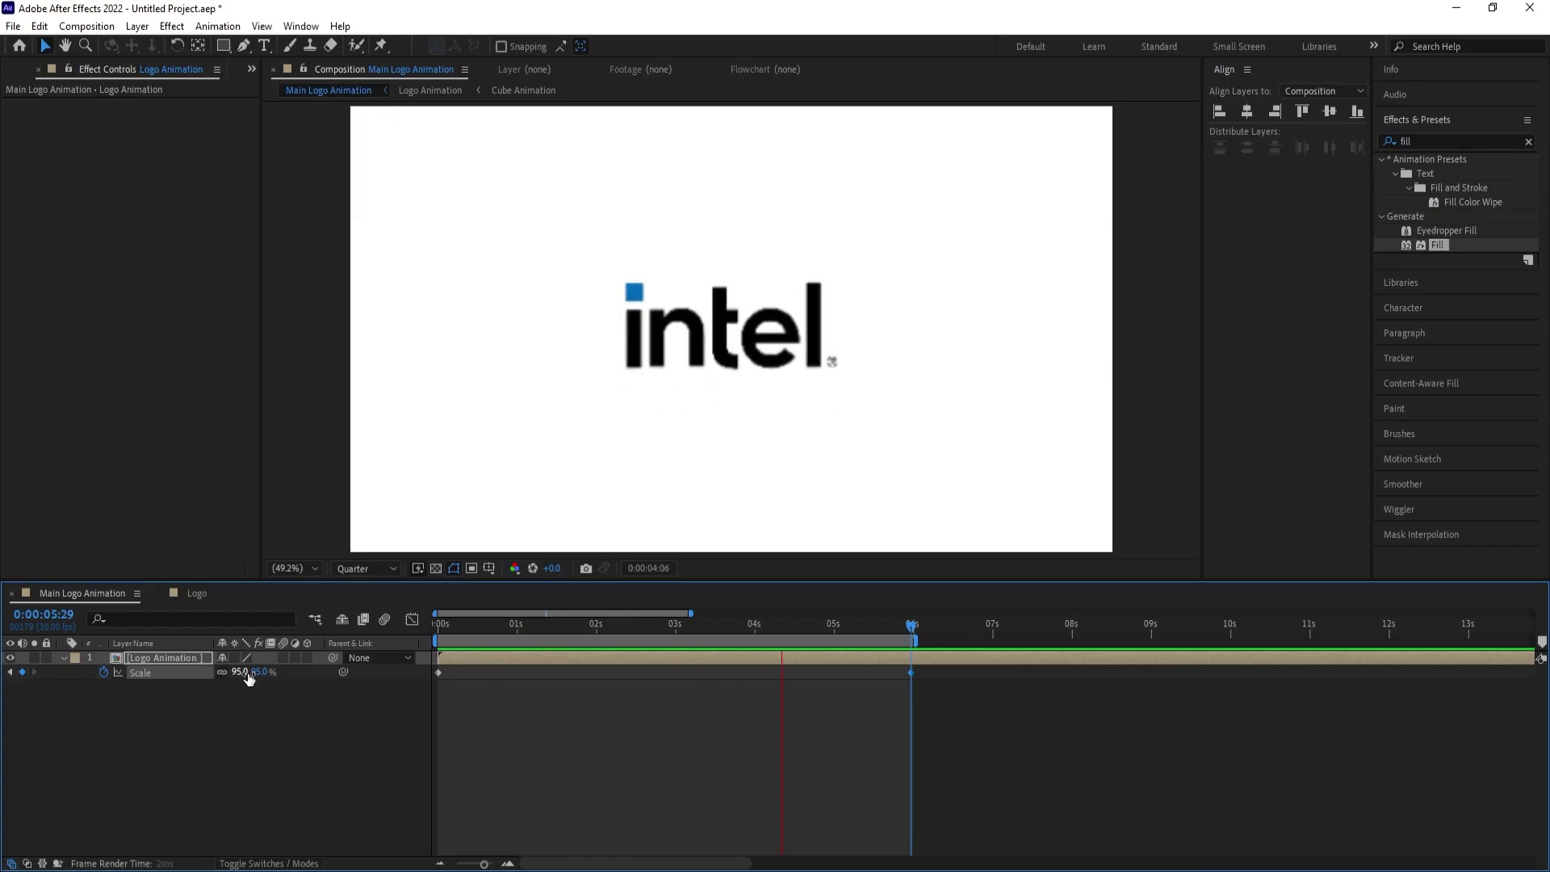
{"action": "key", "text": "space"}
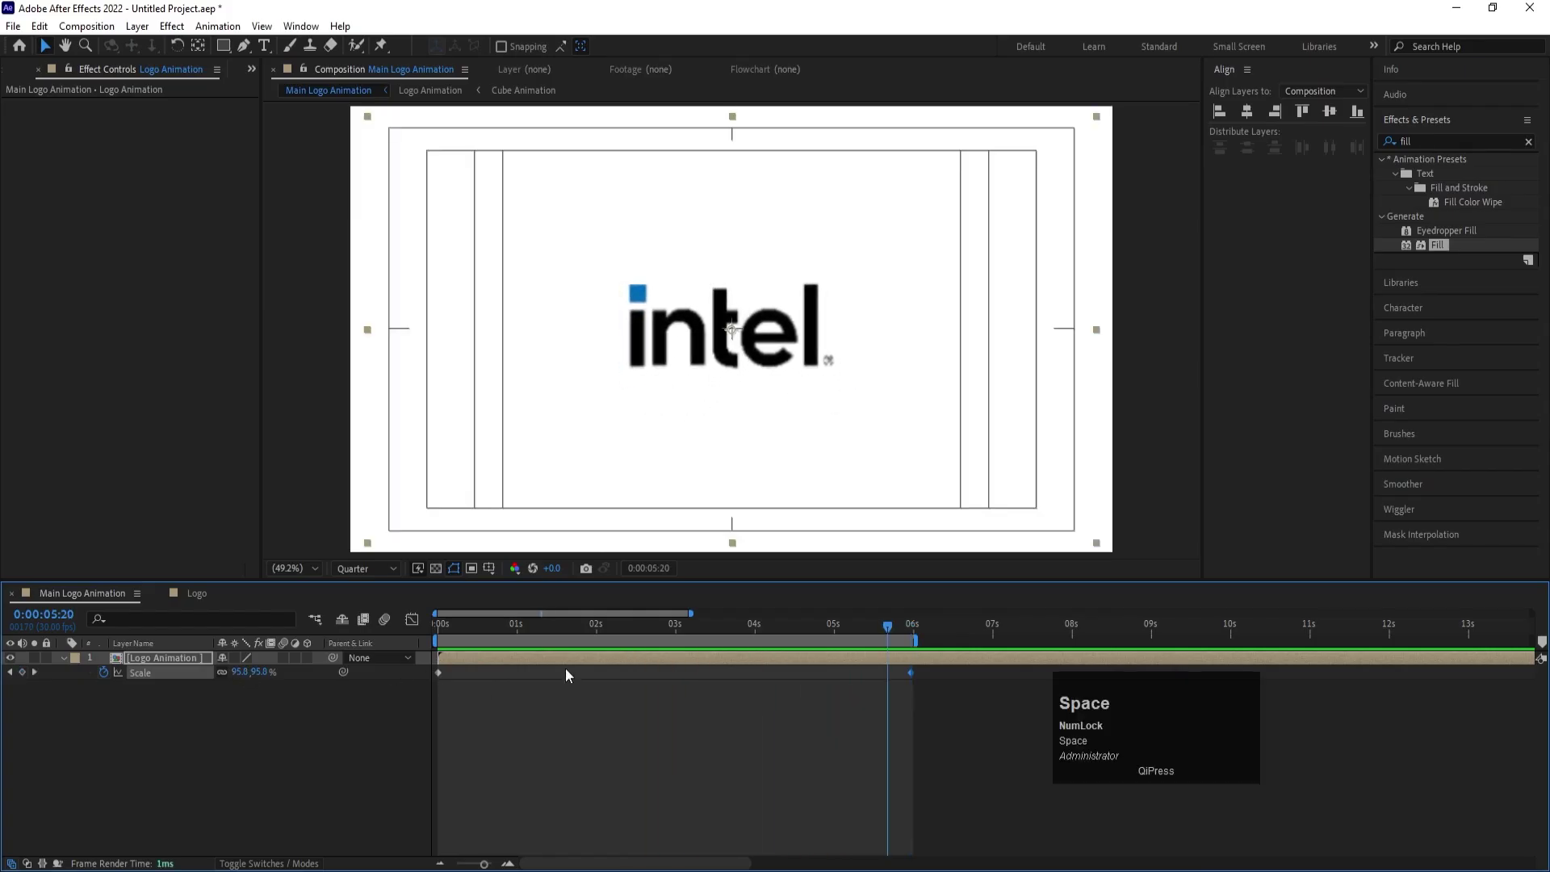
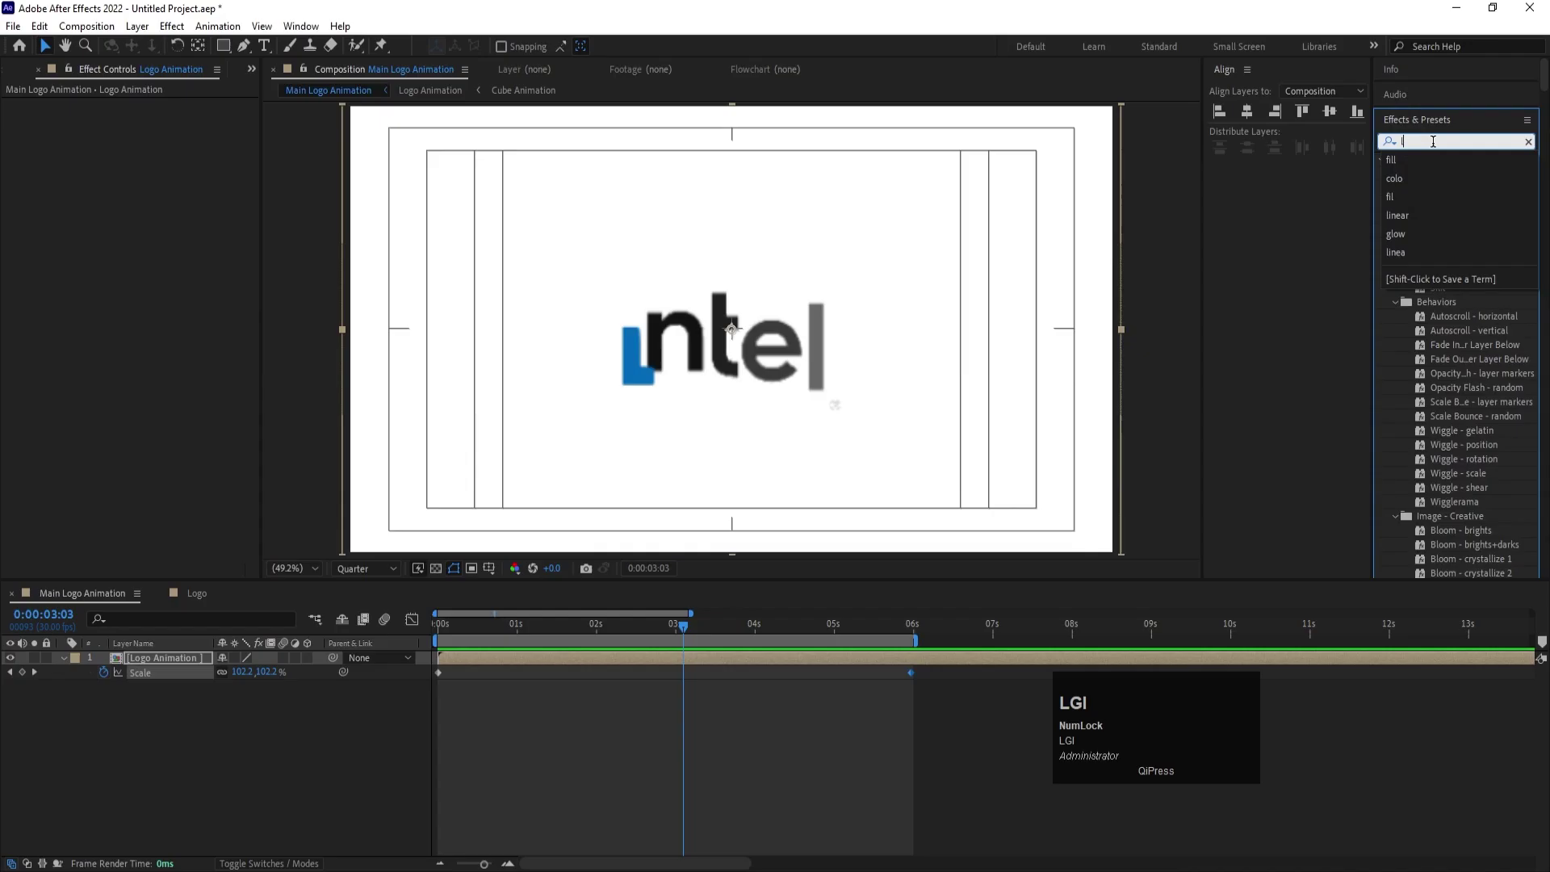
- Find CC Light Sweep in Effects & Presets and apply it to Logo Animation
{"action": "type", "text": "ight"}
{"action": "key", "text": "space"}
{"action": "key", "text": "s"}
{"action": "left_click_drag", "start_coordinate": [1451, 177], "coordinate": [39, 127]}
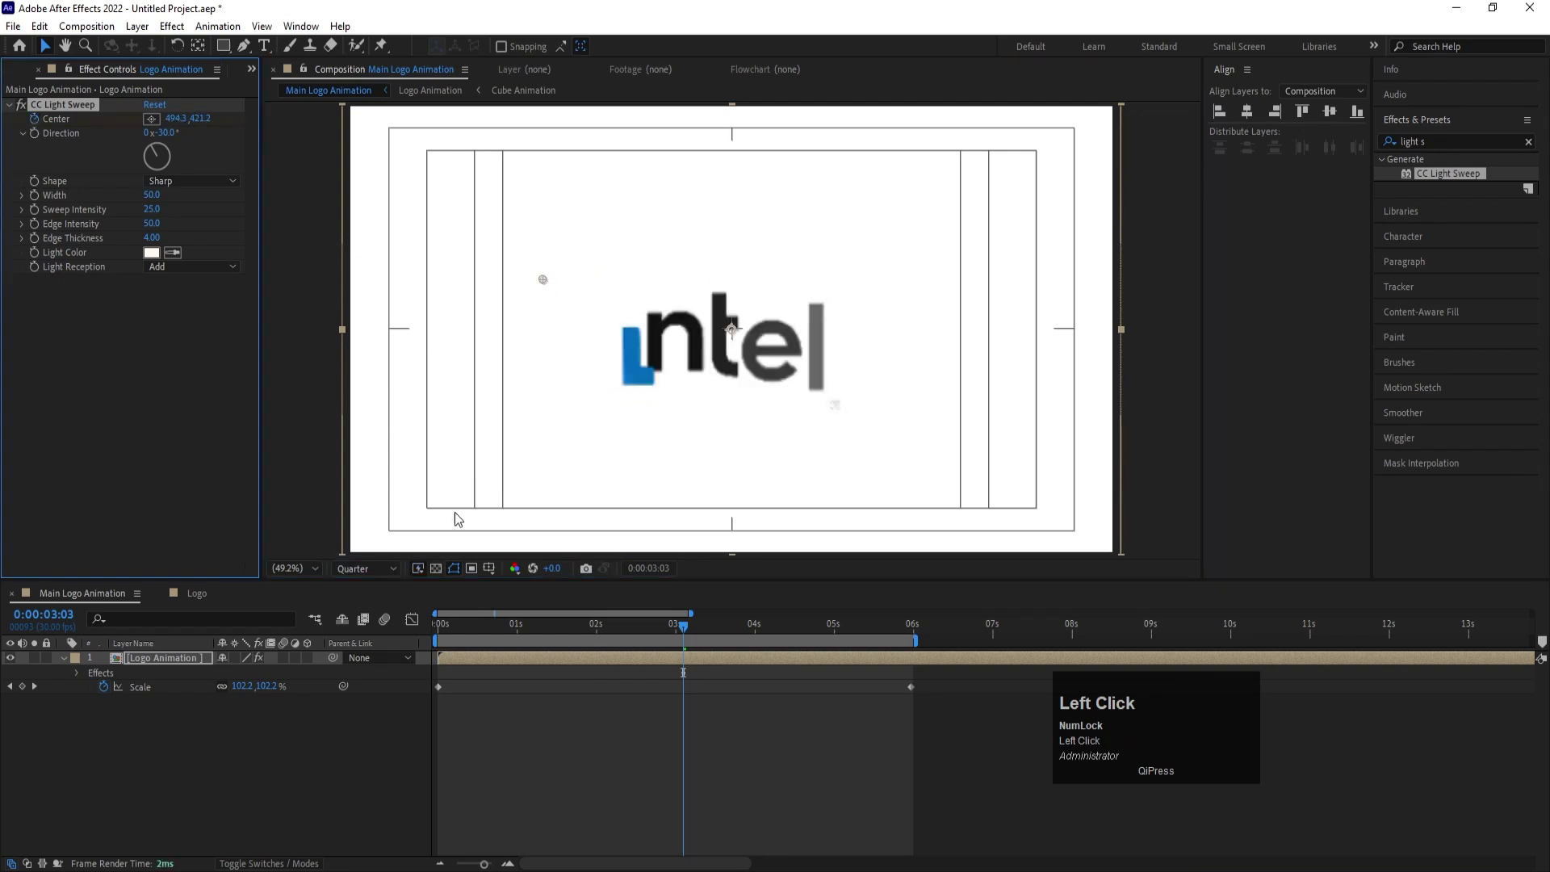
- Keyframe the sweep's Center so the light travels across the logo between about 3 and 5 s
{"action": "key", "text": "u"}
{"action": "left_click_drag", "start_coordinate": [776, 634], "coordinate": [435, 636]}
{"action": "key", "text": "space"}
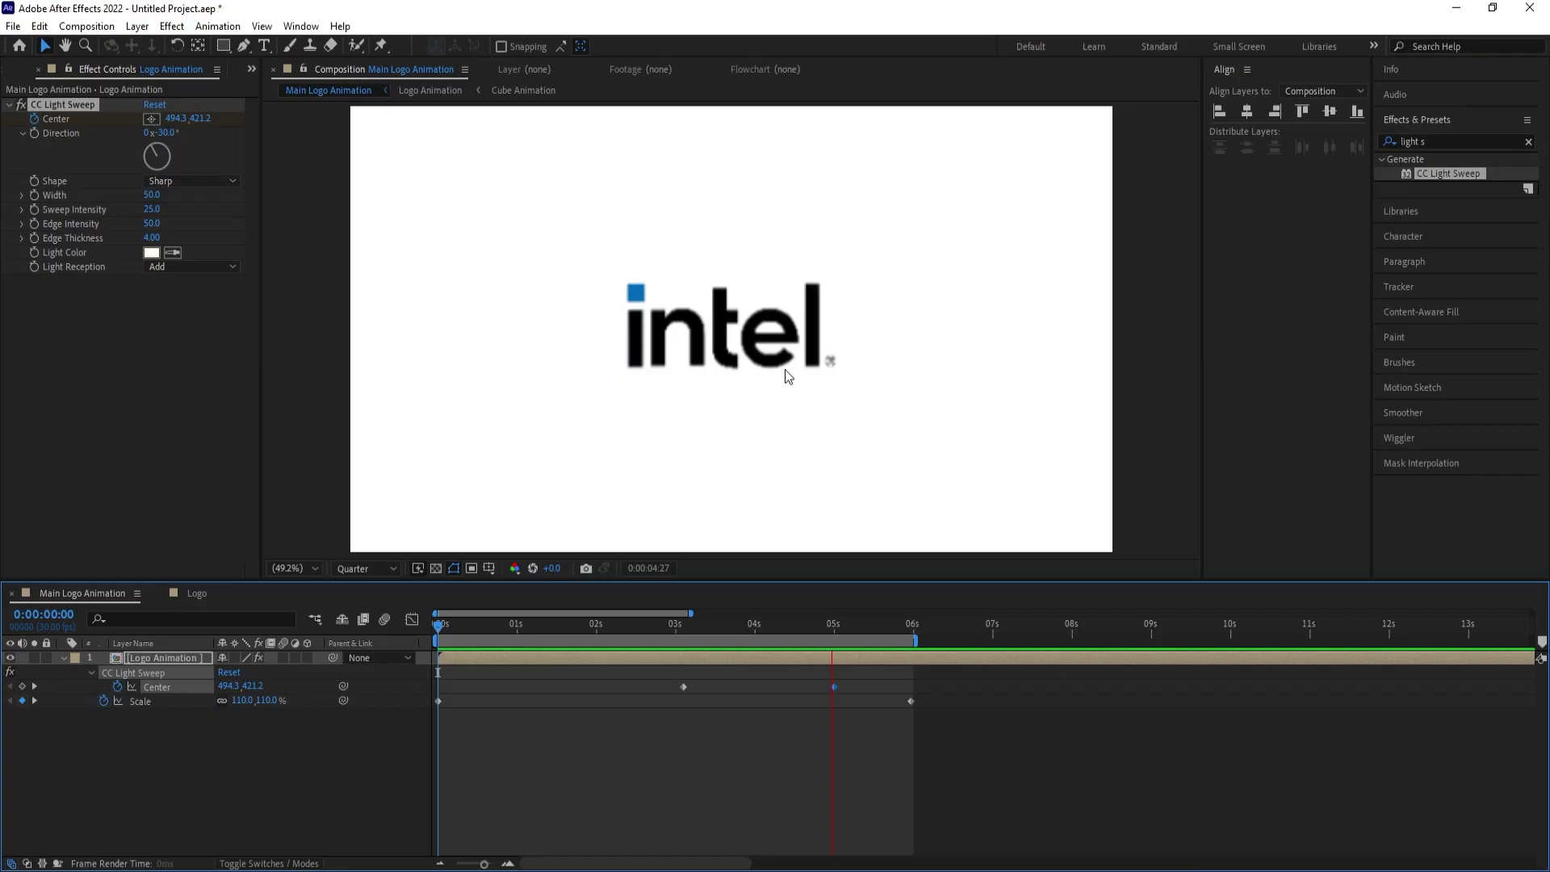
{"action": "key", "text": "space"}
{"action": "left_click", "coordinate": [324, 781]}
- Add a comp-size white solid beneath the logo with CC Vignette and preview at full resolution
{"action": "key", "text": "ctrl+y"}
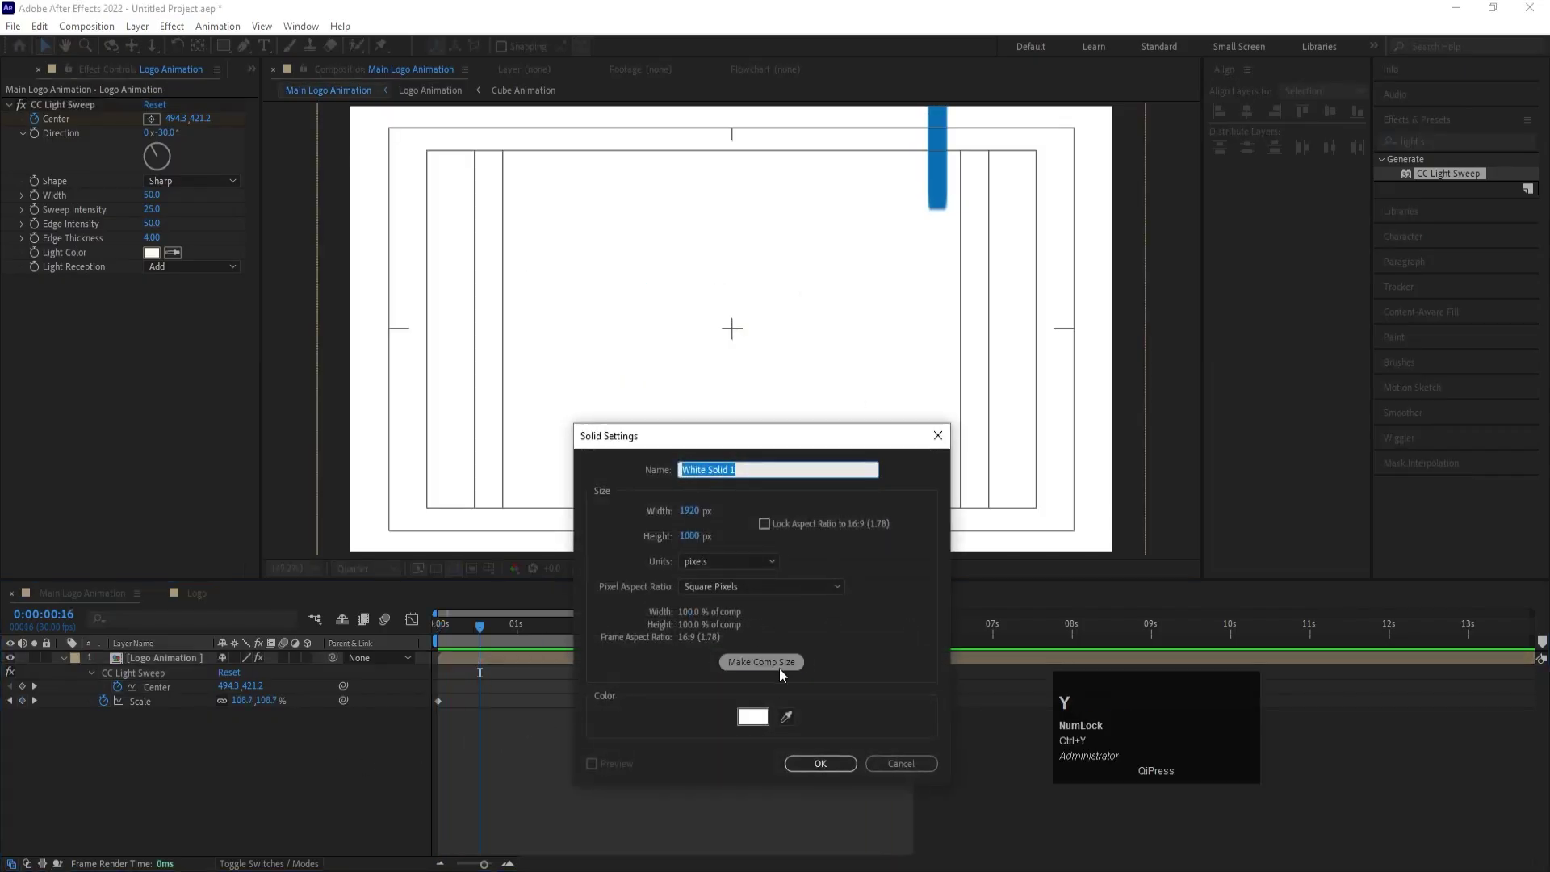
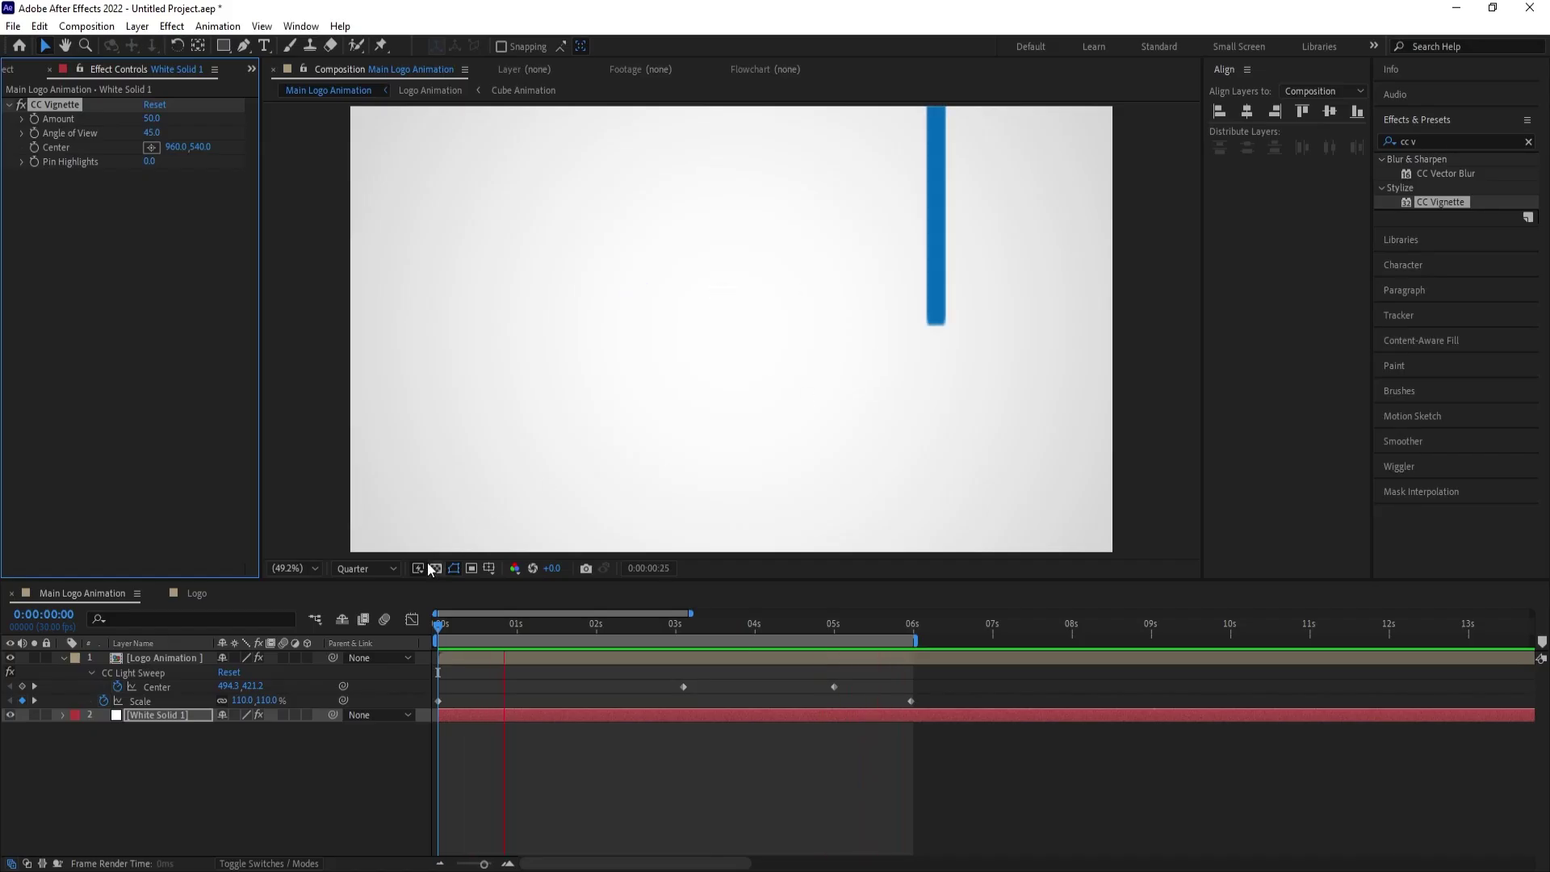
{"action": "left_click", "coordinate": [377, 576]}
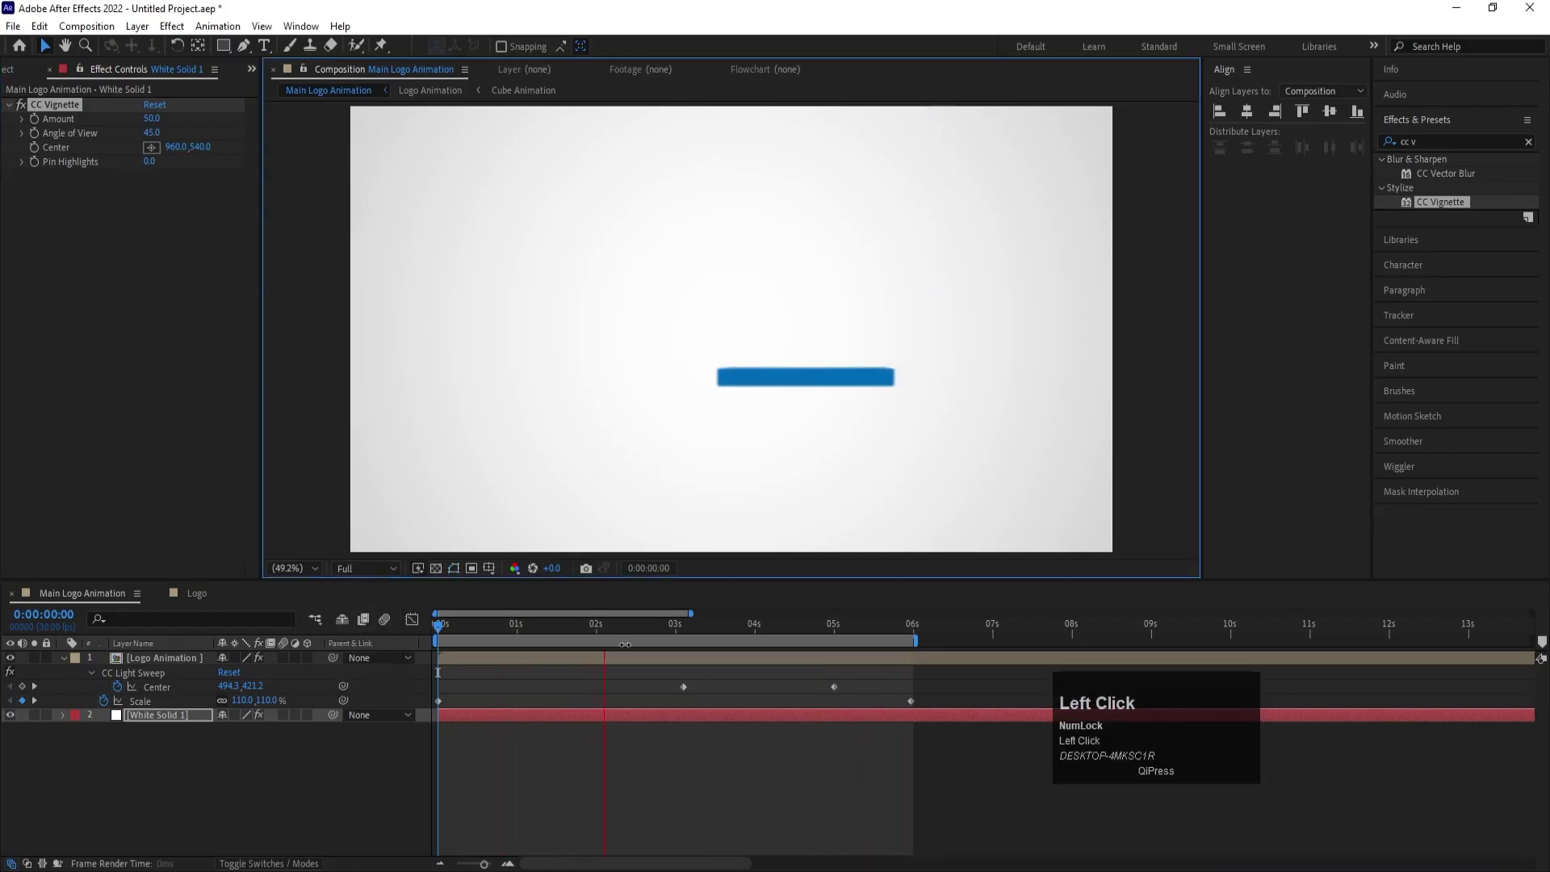
{"action": "key", "text": "space"}
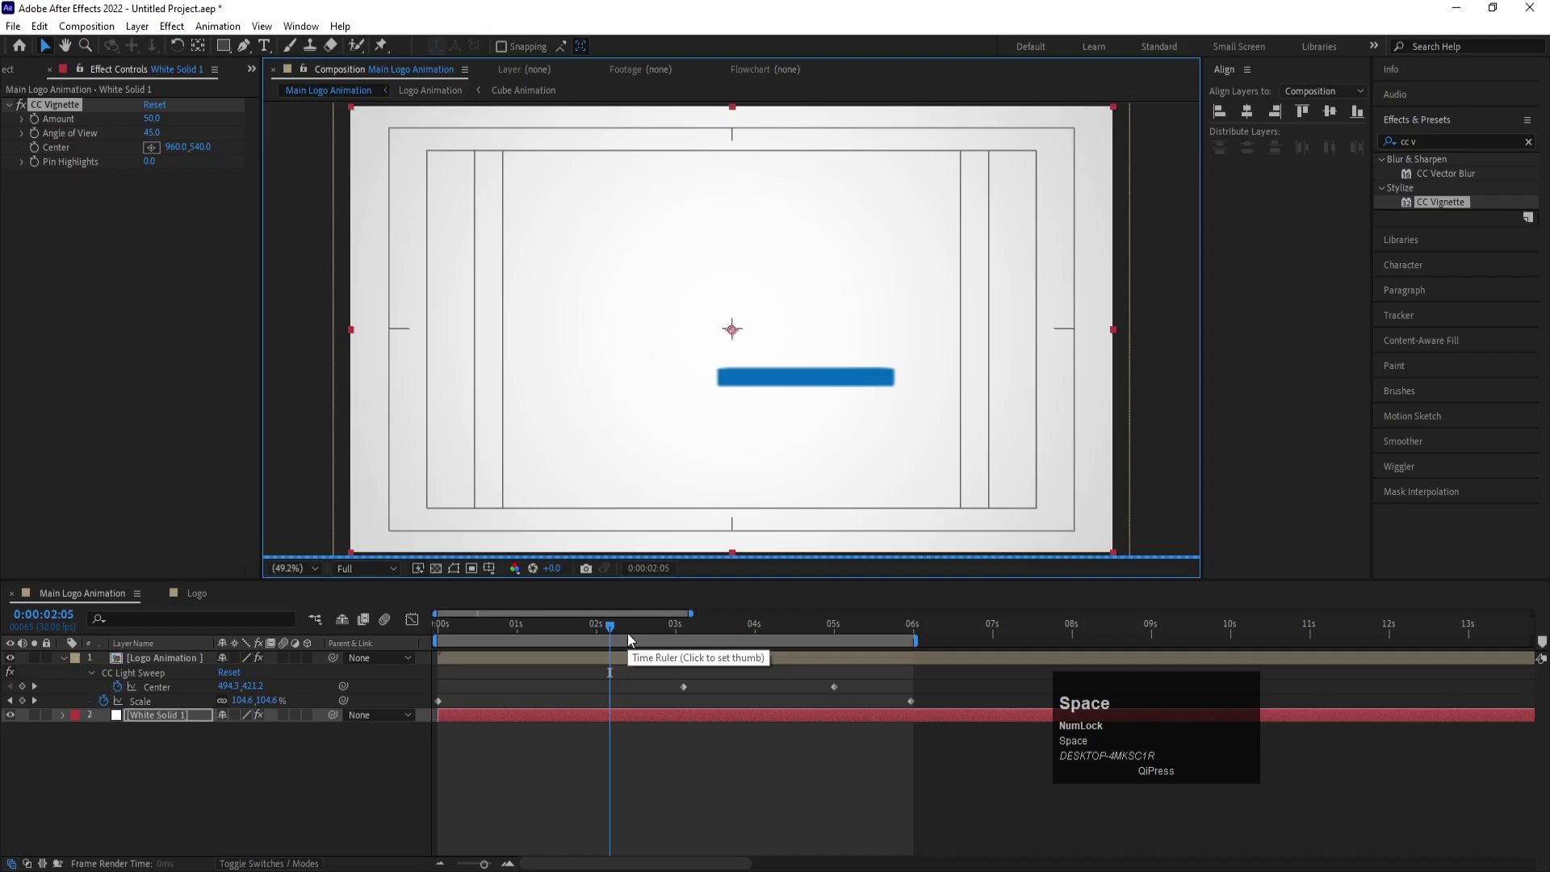
{"action": "left_click", "coordinate": [638, 632]}
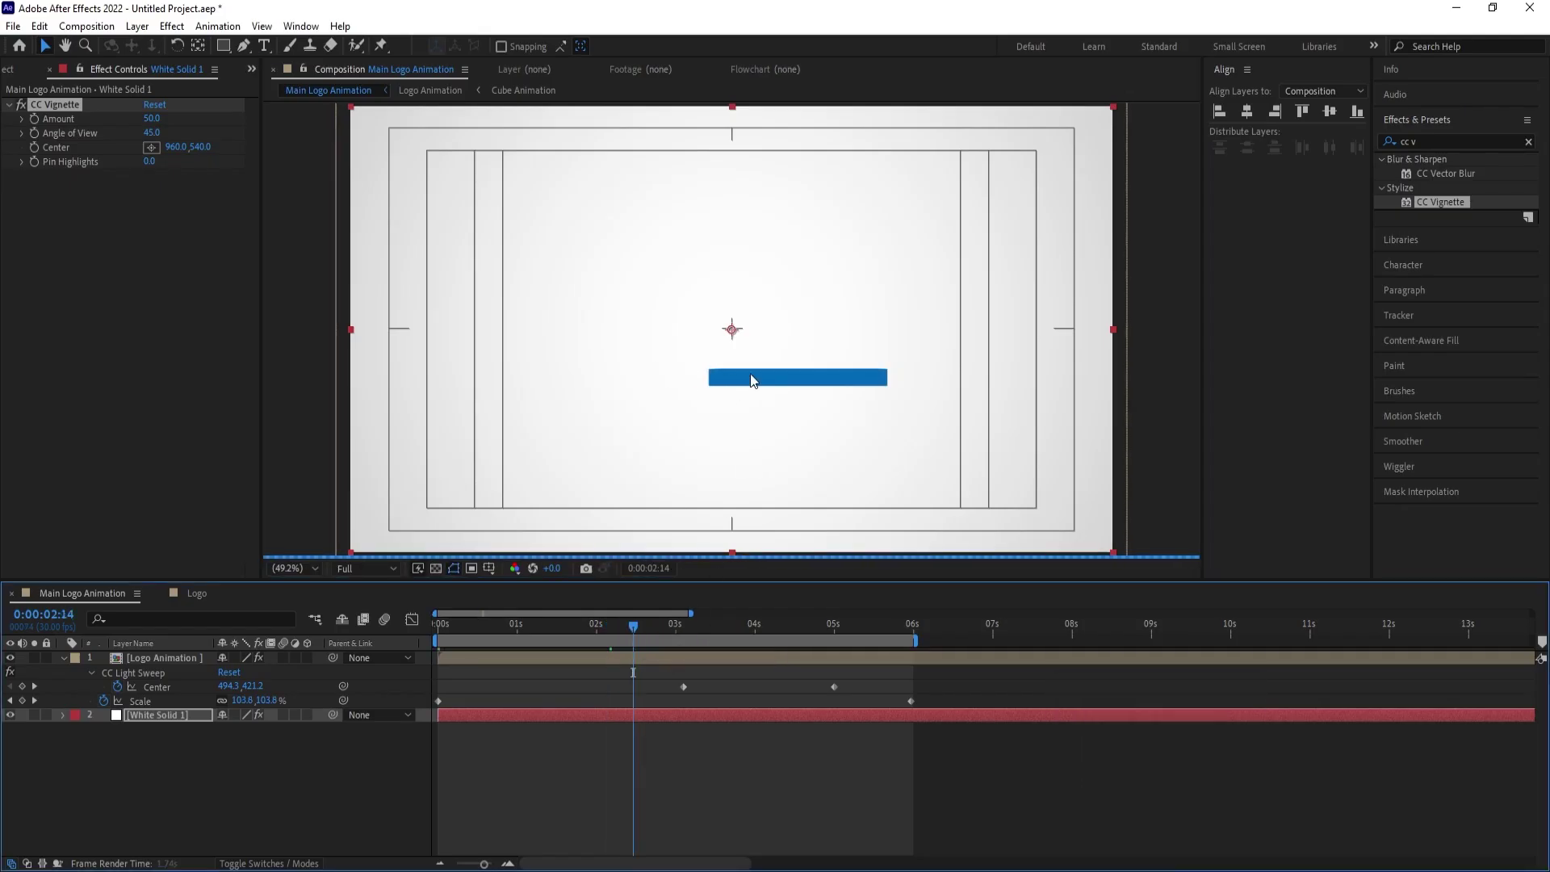
{"action": "left_click", "coordinate": [772, 631]}
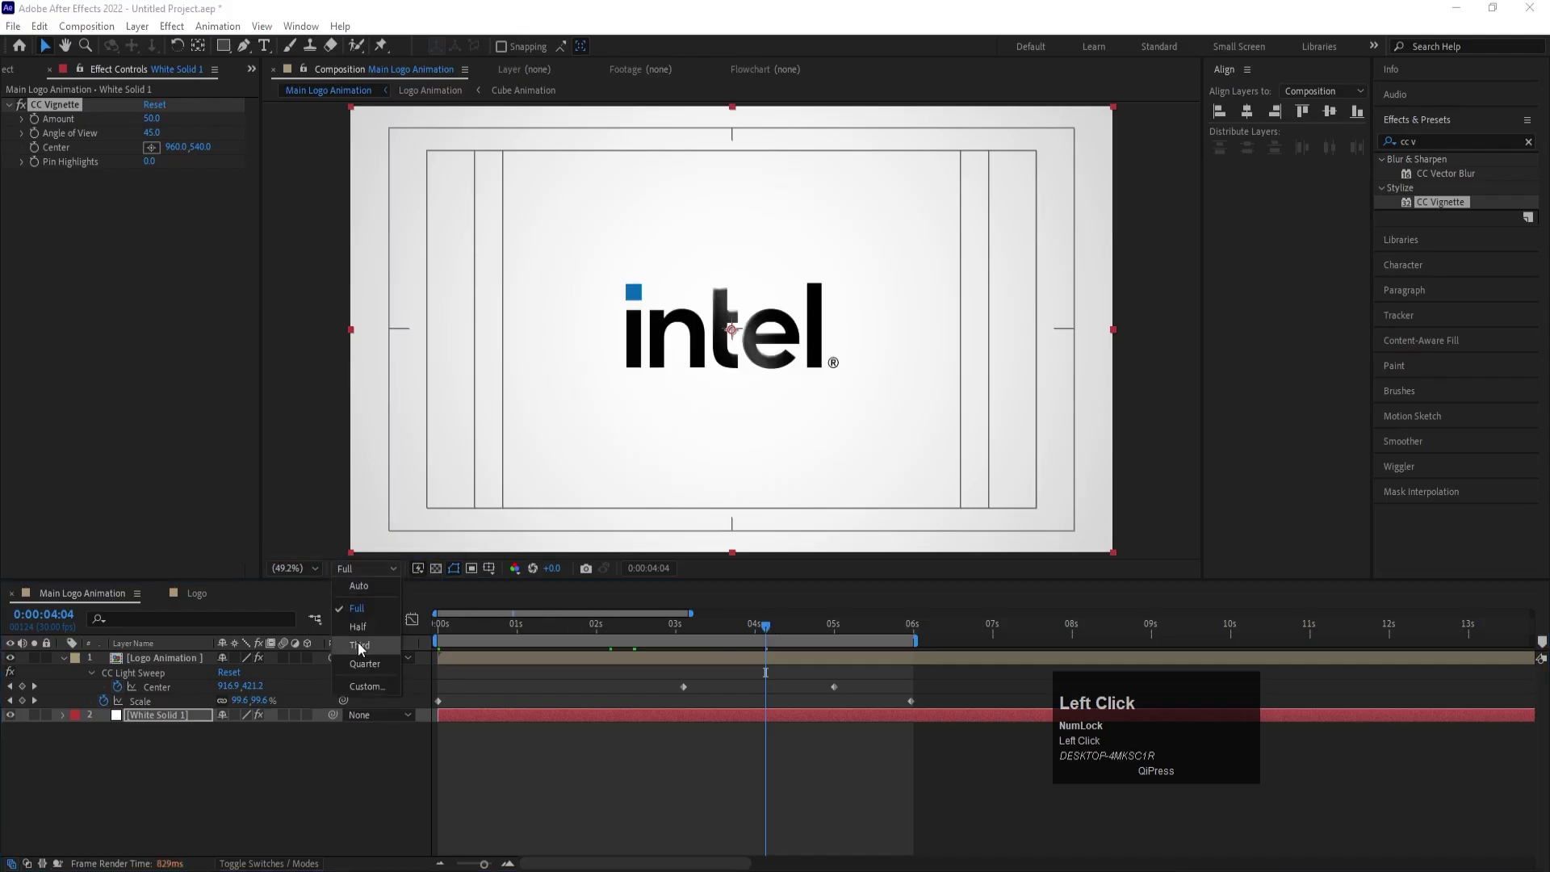
{"action": "key", "text": "space"}
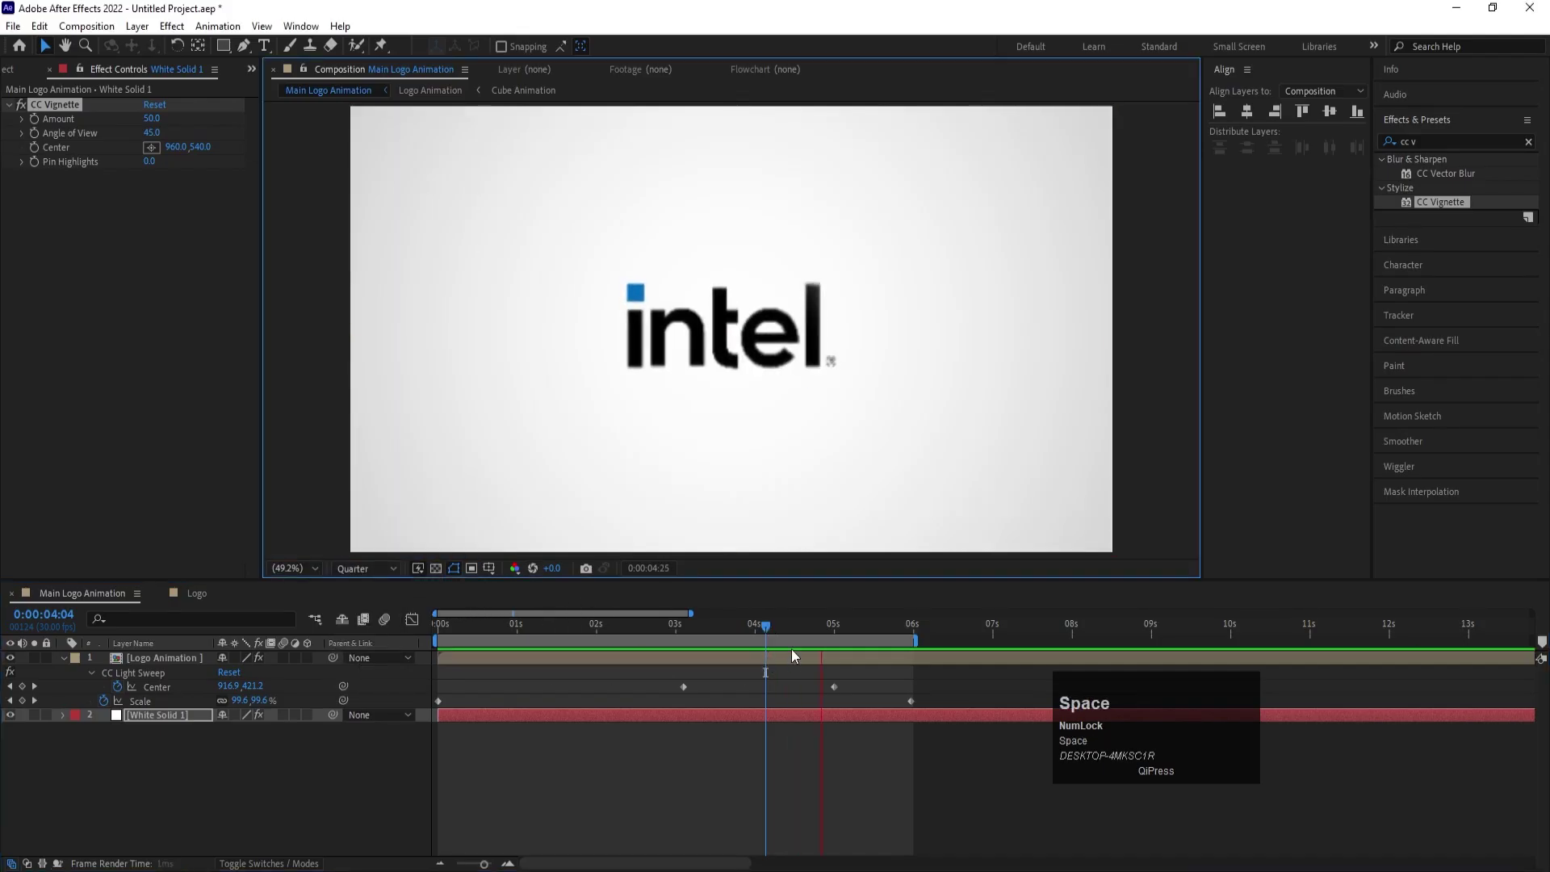
{"action": "left_click", "coordinate": [715, 635]}
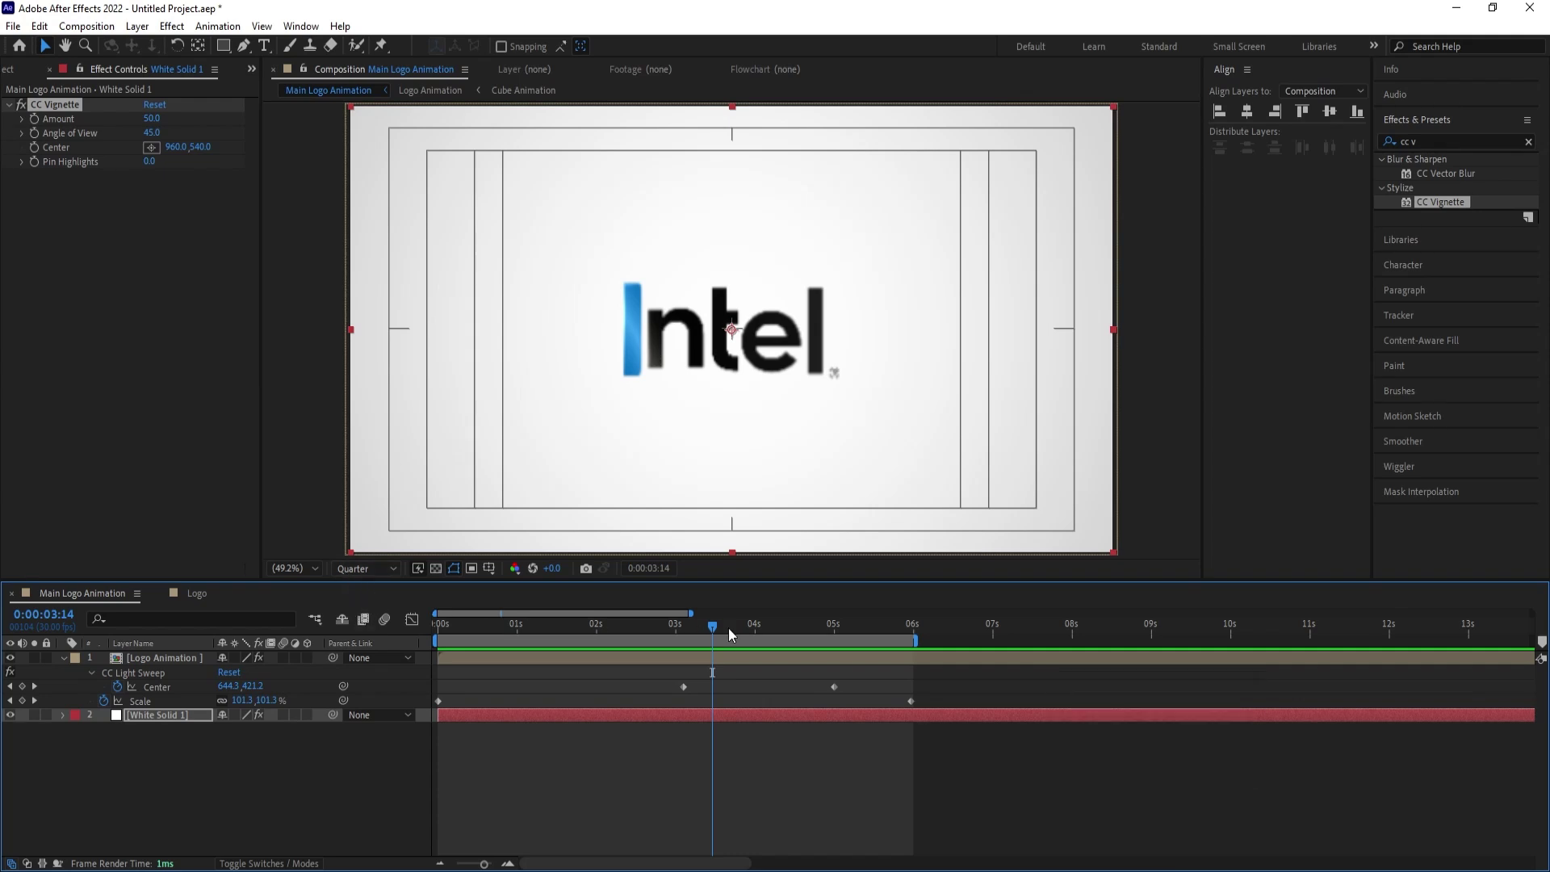
{"action": "left_click_drag", "start_coordinate": [731, 637], "coordinate": [800, 640]}
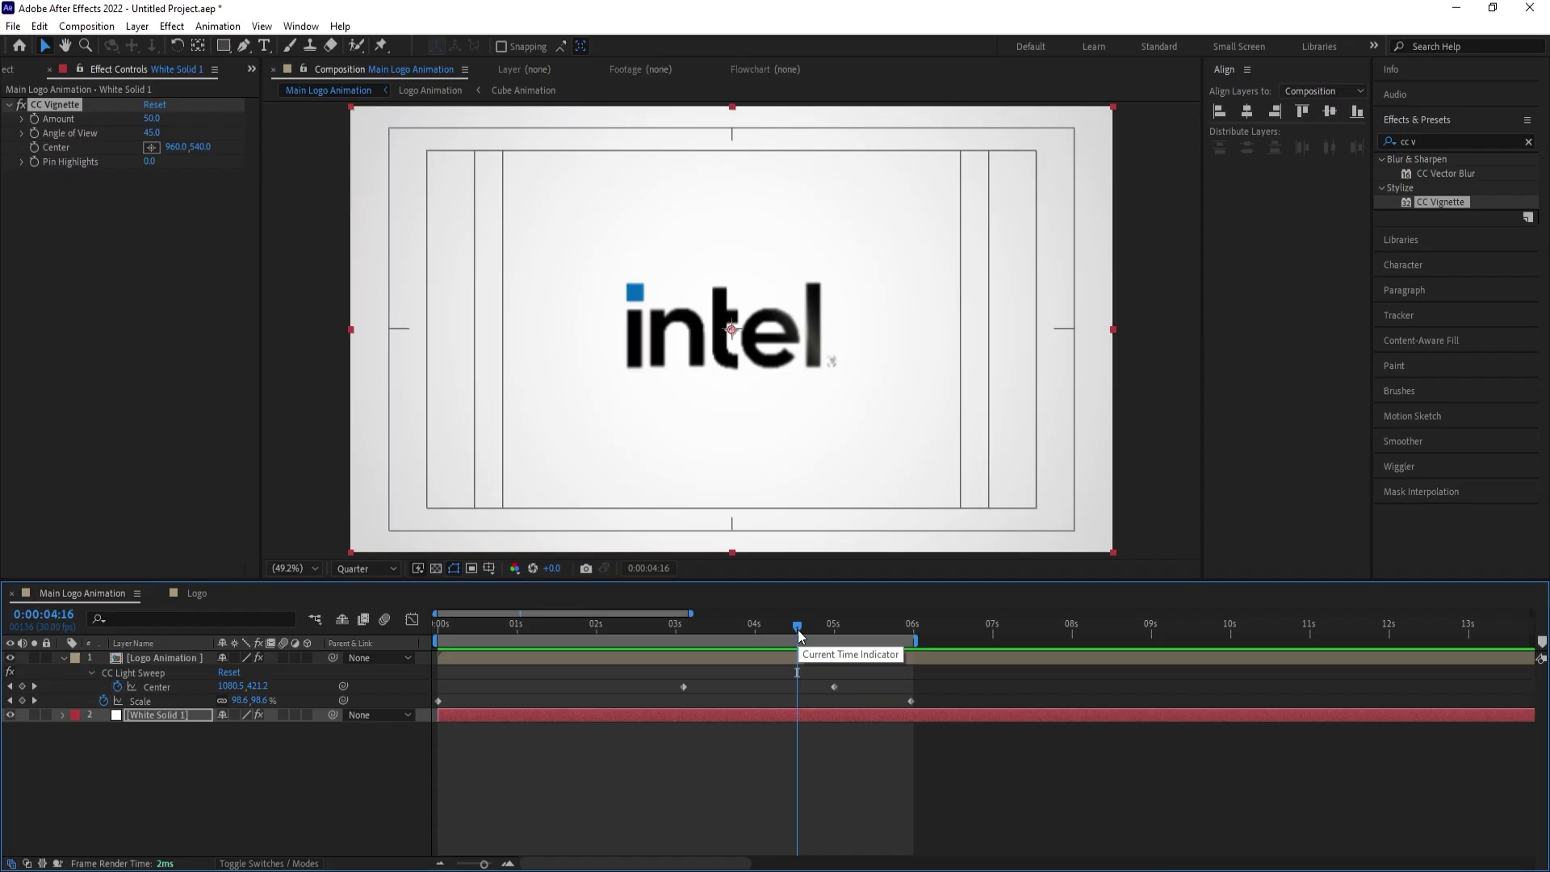